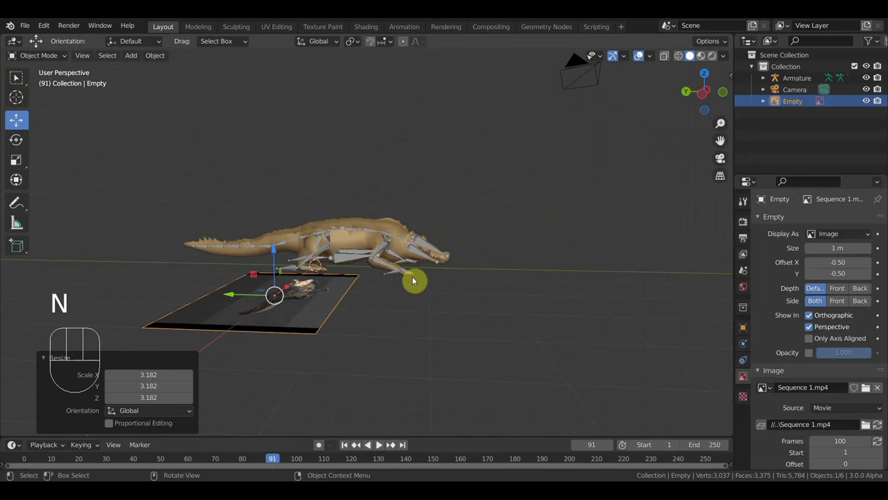
# In Right view, rotate the reference video plane about 90° so it stands upright
pyautogui.moveTo(443, 279); pyautogui.dragTo(444, 282)
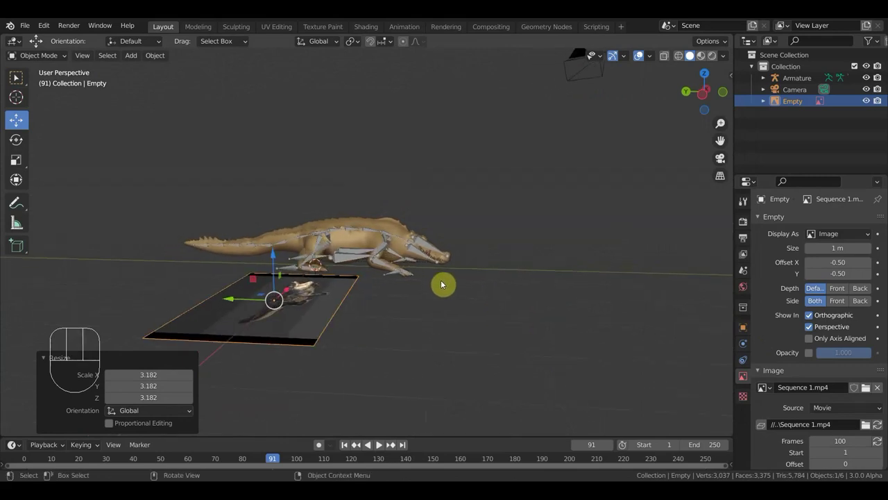
pyautogui.scroll(3)
pyautogui.moveTo(443, 282); pyautogui.dragTo(448, 282)
pyautogui.middleClick(438, 289)
pyautogui.middleClick(499, 260)
pyautogui.press('KP_3')
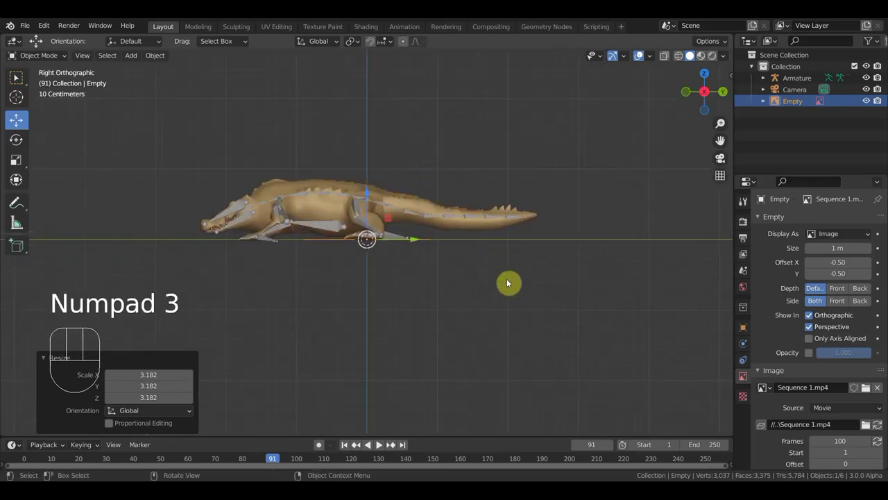
pyautogui.press('r')
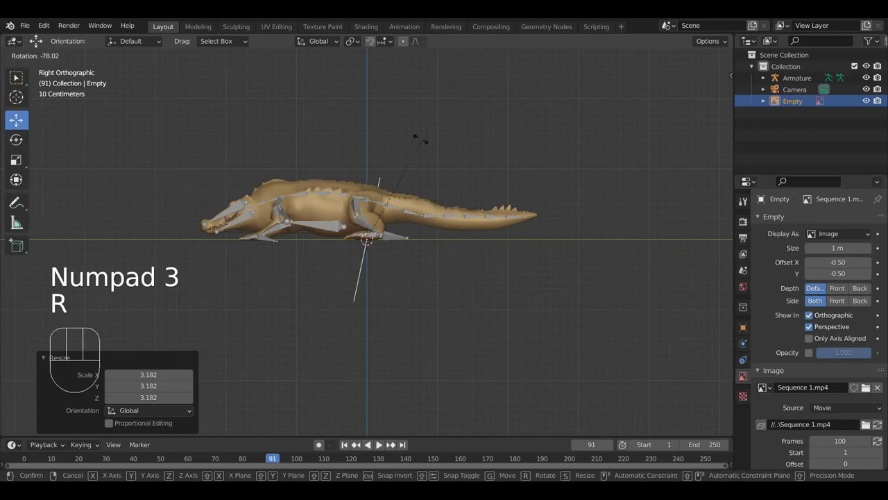
# Check in Front view that the crocodile footage now faces forward beside the rig
pyautogui.press('KP_1')
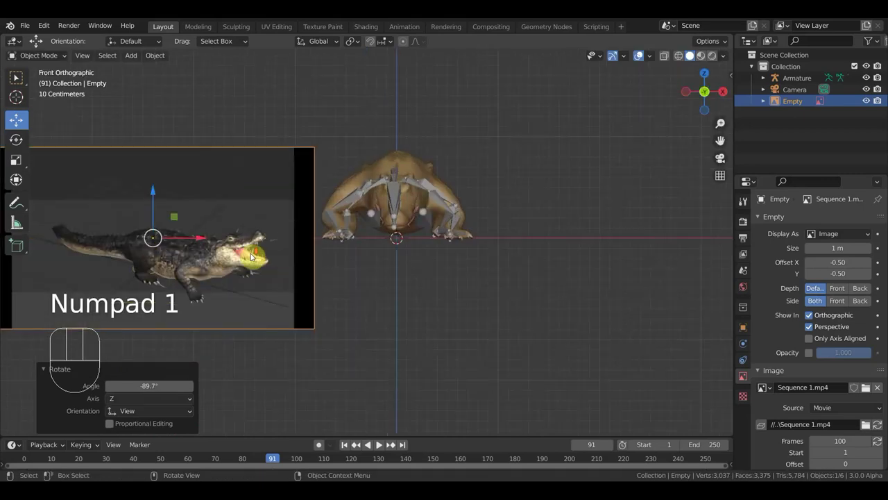
pyautogui.middleClick(408, 250)
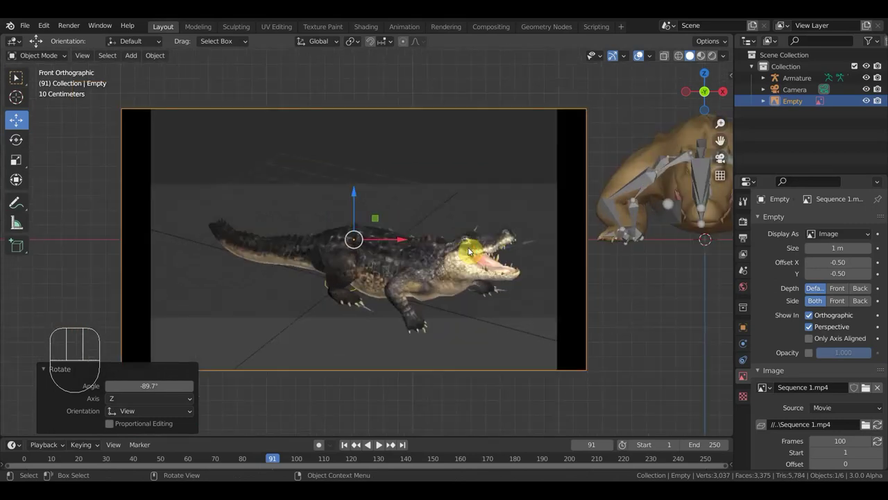
pyautogui.middleClick(533, 258)
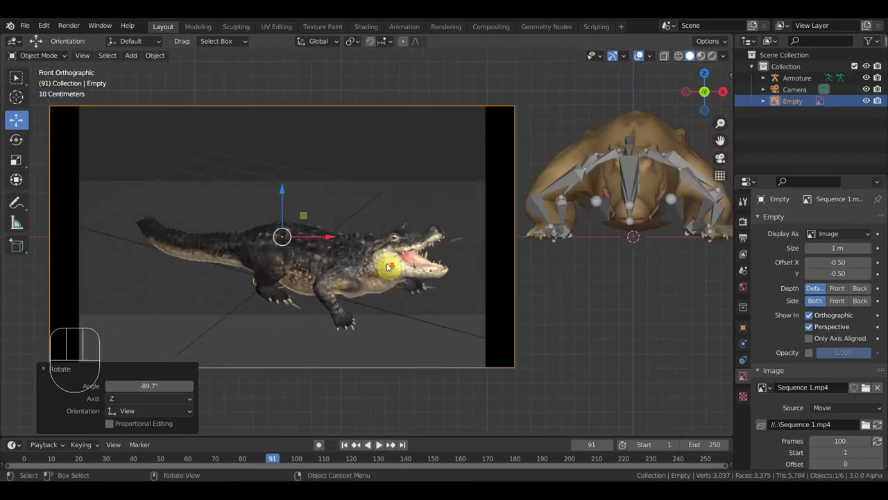
pyautogui.middleClick(561, 238)
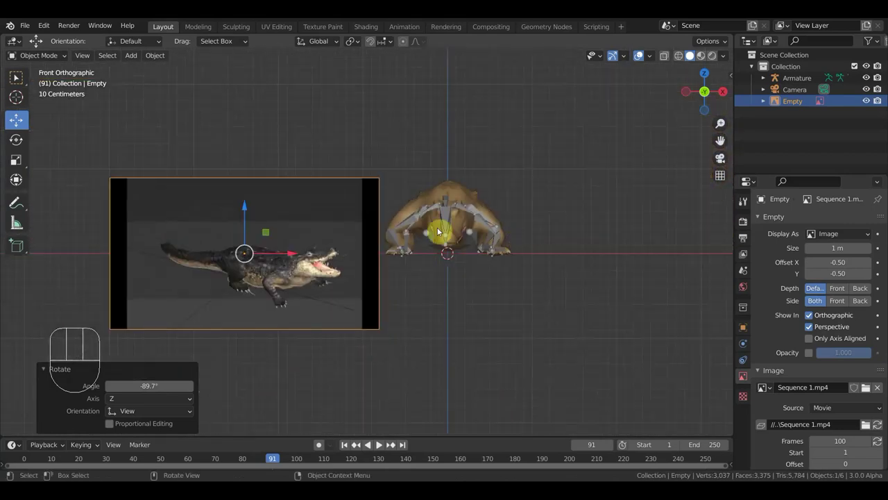
pyautogui.middleClick(333, 279)
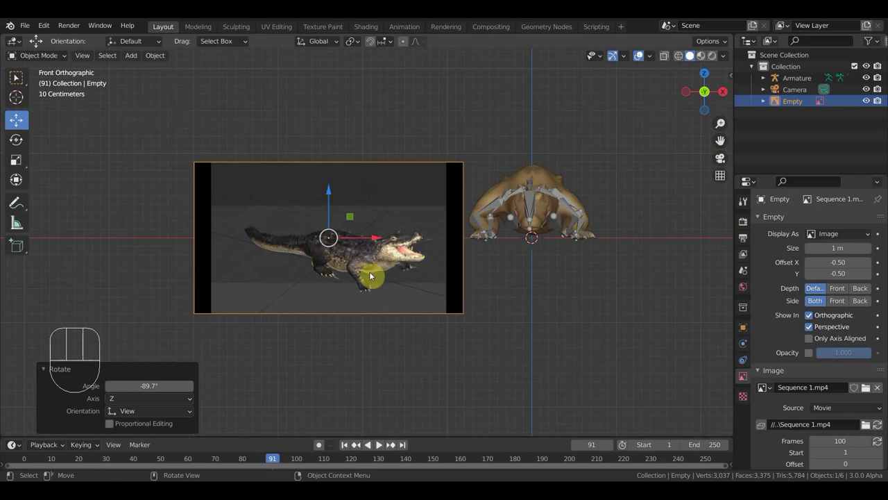
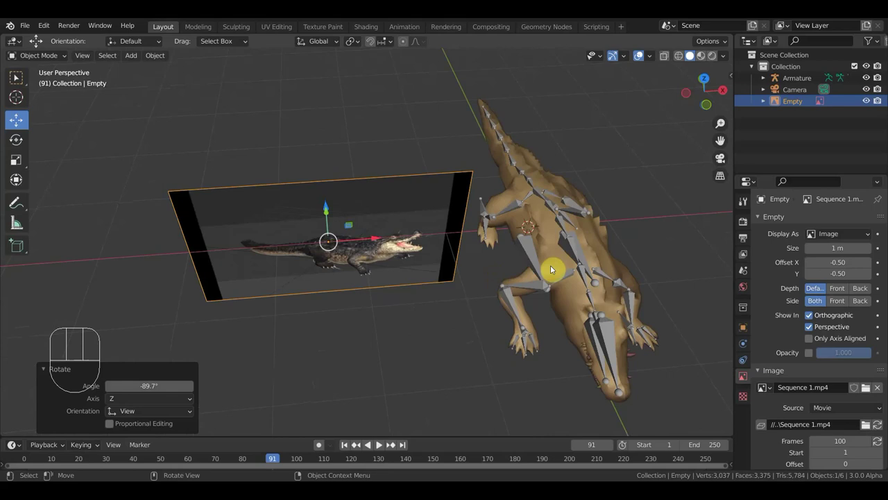
# From Top view, rotate and move the video plane, then review it from the front
pyautogui.press('KP_7')
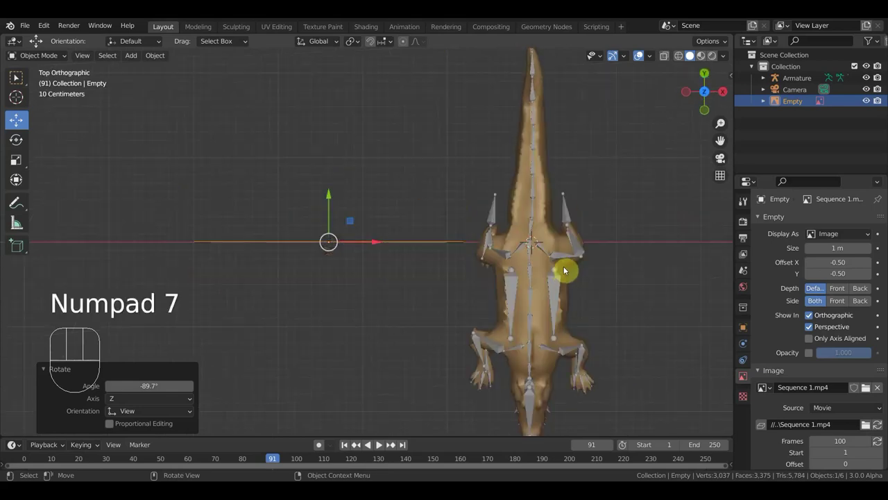
pyautogui.press('r')
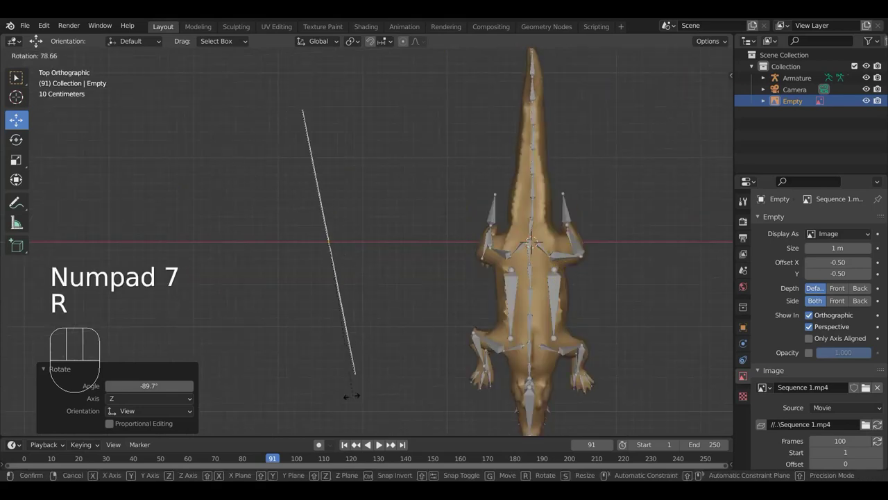
pyautogui.press('g')
pyautogui.press('KP_1')
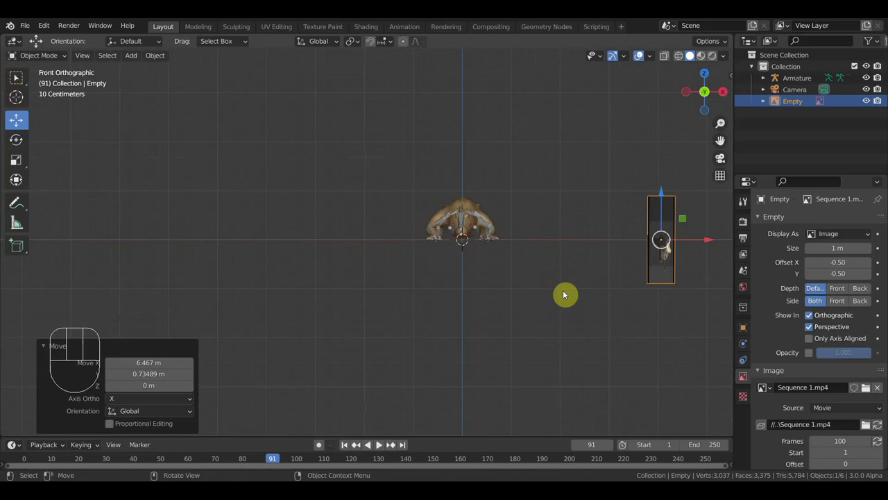
# Turn the video to face the side view and raise it above the crocodile armature
pyautogui.press('KP_7')
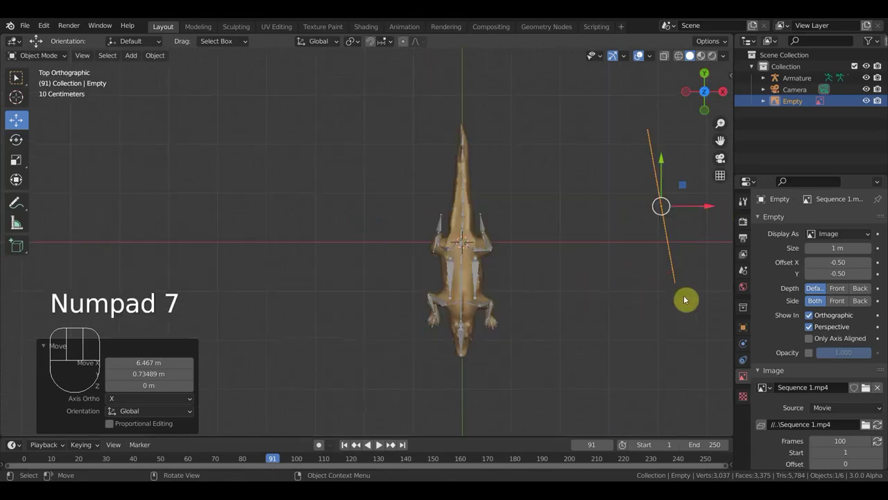
pyautogui.press('g')
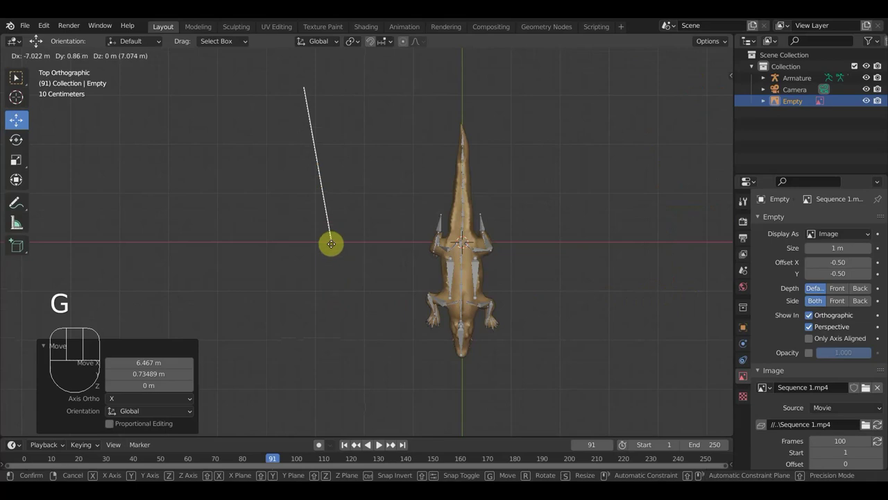
pyautogui.press('r')
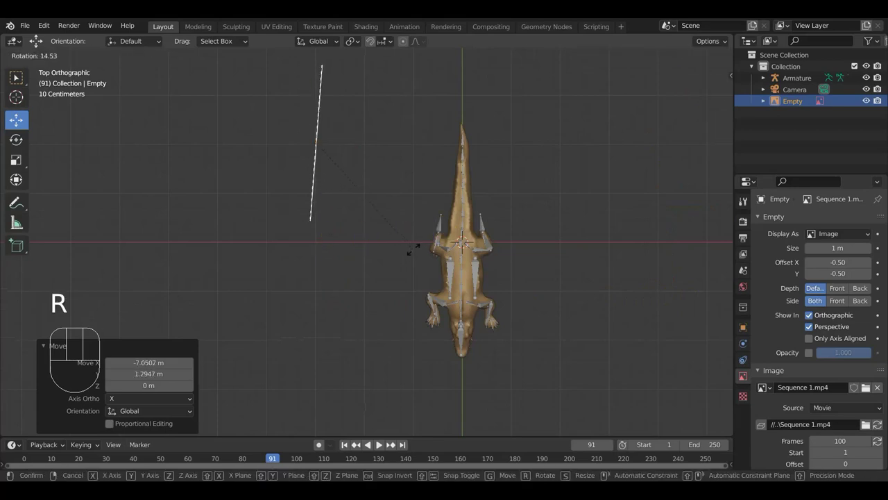
pyautogui.press('KP_3')
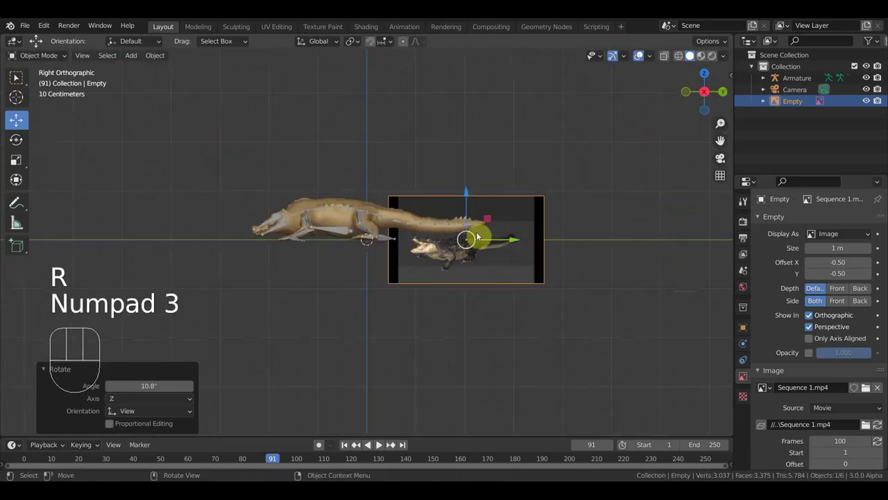
pyautogui.press('g')
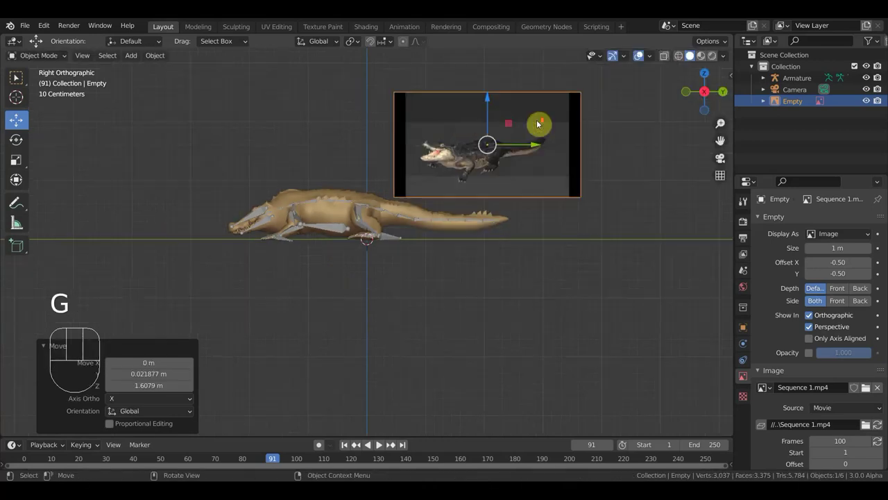
pyautogui.press('g')
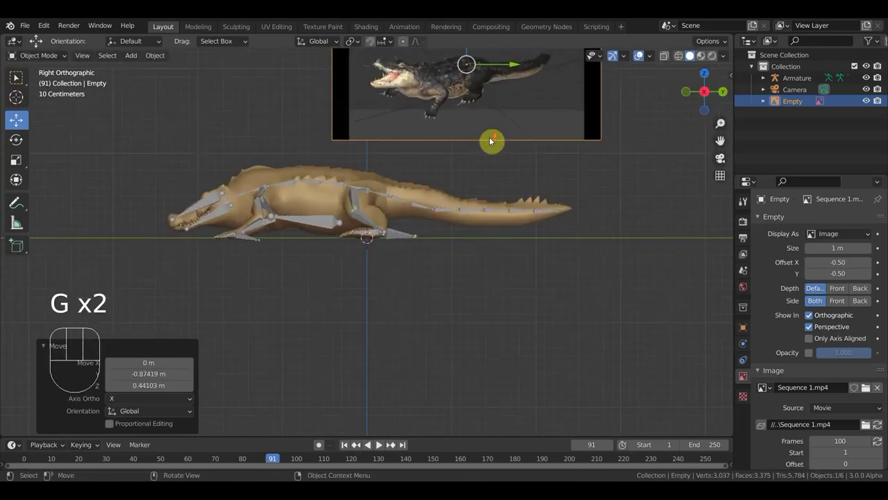
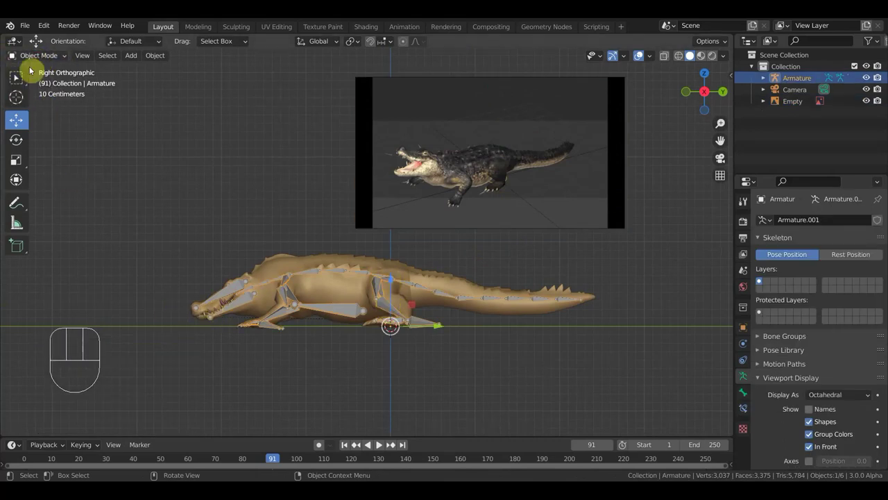
# Put the crocodile armature into Pose Mode and orbit to a perspective view of it
pyautogui.click(35, 57)
pyautogui.middleClick(326, 250)
pyautogui.middleClick(379, 339)
pyautogui.middleClick(403, 310)
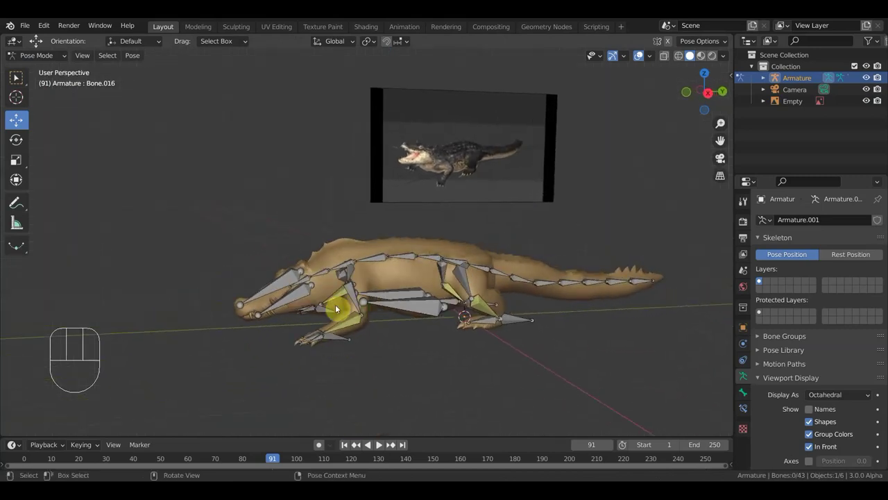
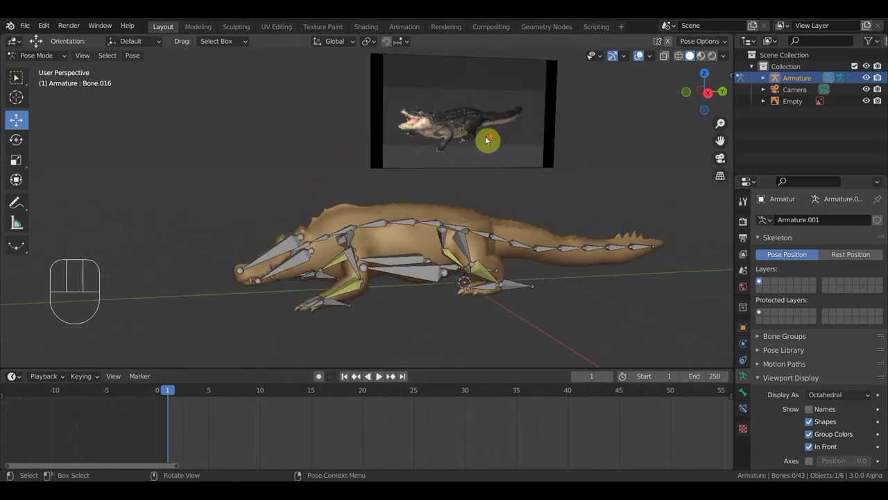
# In Right view, rotate and slightly raise a spine bone to follow the reference
pyautogui.middleClick(478, 146)
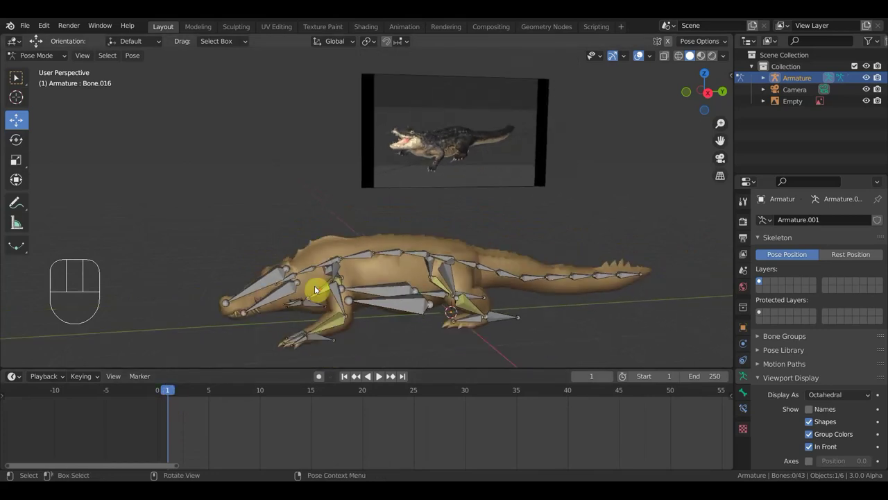
pyautogui.press('KP_3')
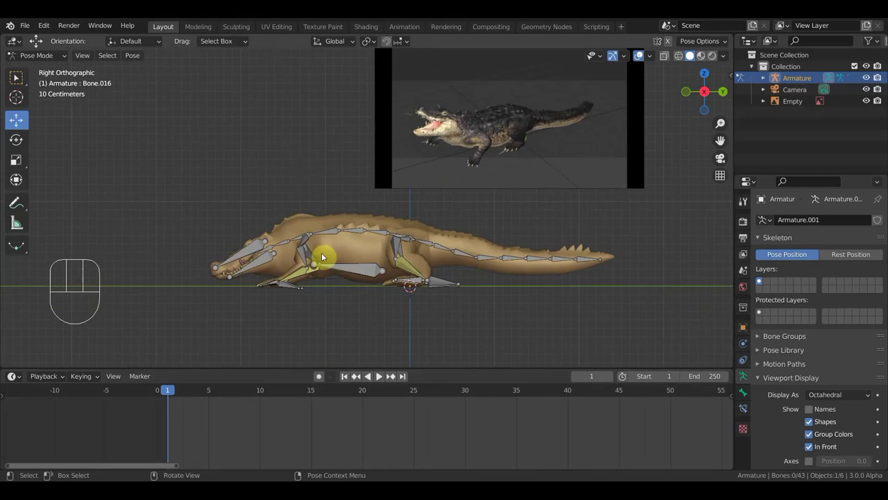
pyautogui.click(328, 232)
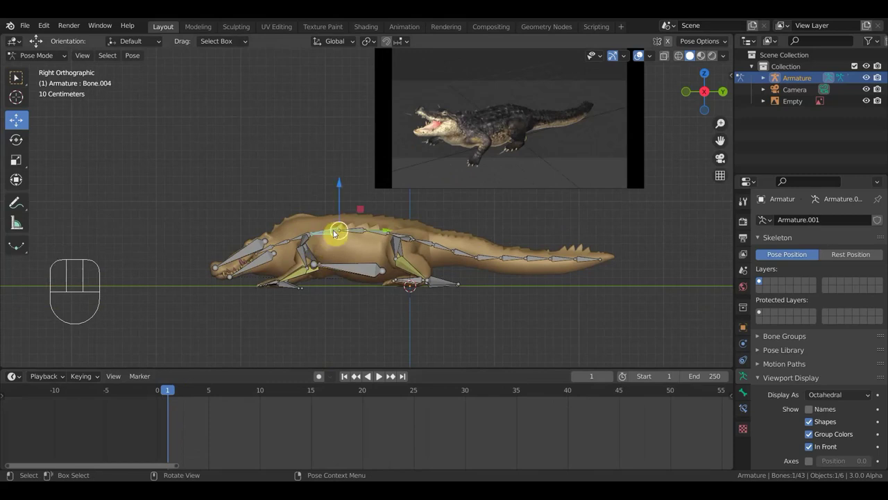
pyautogui.press('r')
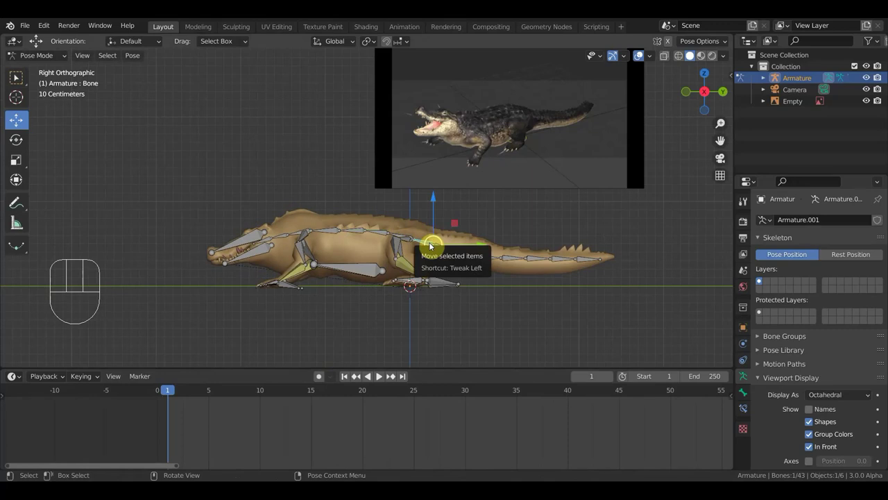
pyautogui.press('g')
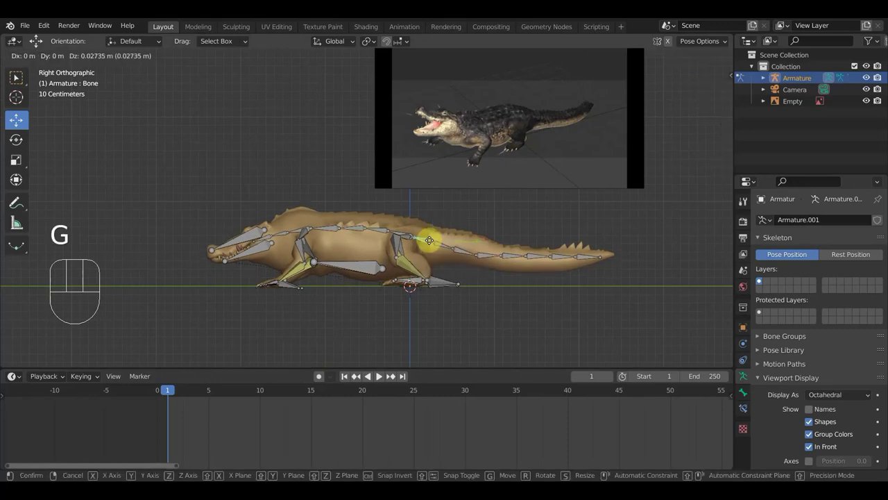
# Check the pose, then rotate a second bone near the shoulders to match the footage
pyautogui.moveTo(328, 256); pyautogui.dragTo(336, 253)
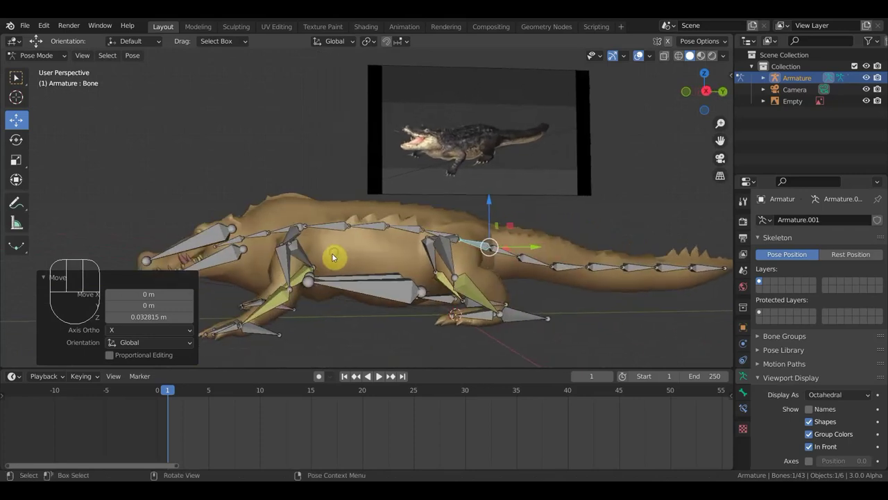
pyautogui.press('KP_3')
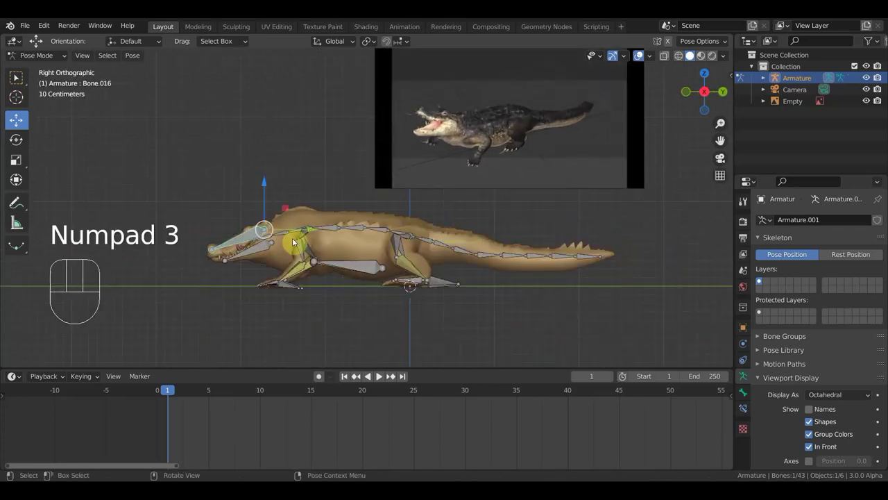
pyautogui.press('r')
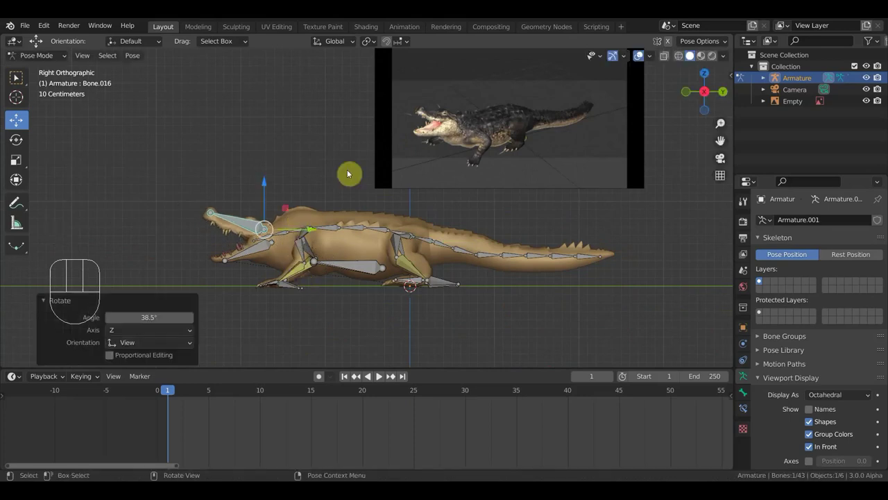
pyautogui.click(301, 234)
pyautogui.press('r')
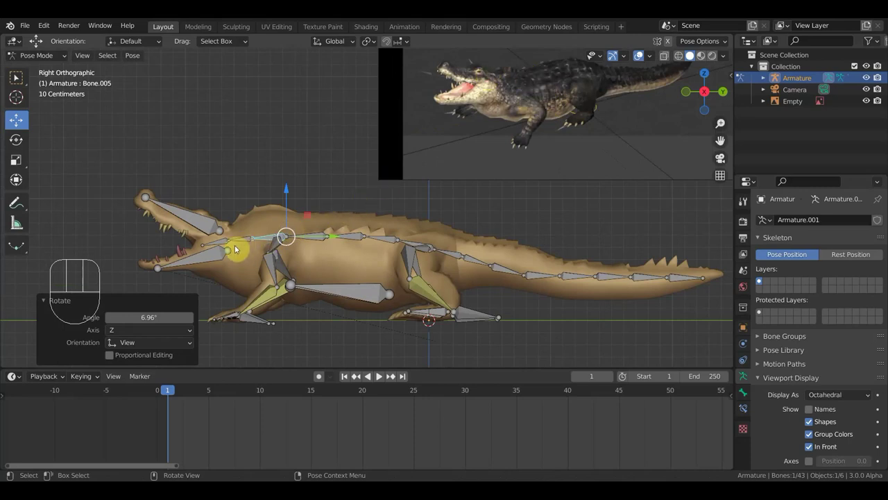
# Bring the crocodile into a framed top-down view
pyautogui.moveTo(261, 250); pyautogui.dragTo(264, 252)
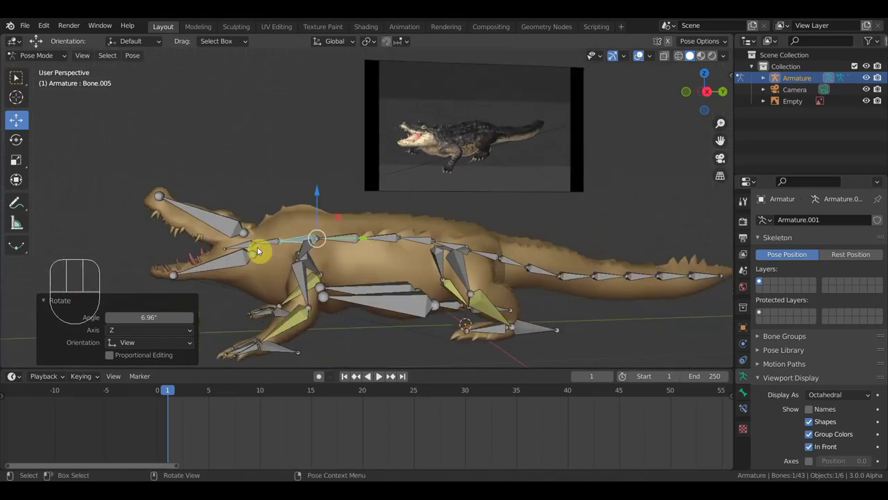
pyautogui.middleClick(422, 228)
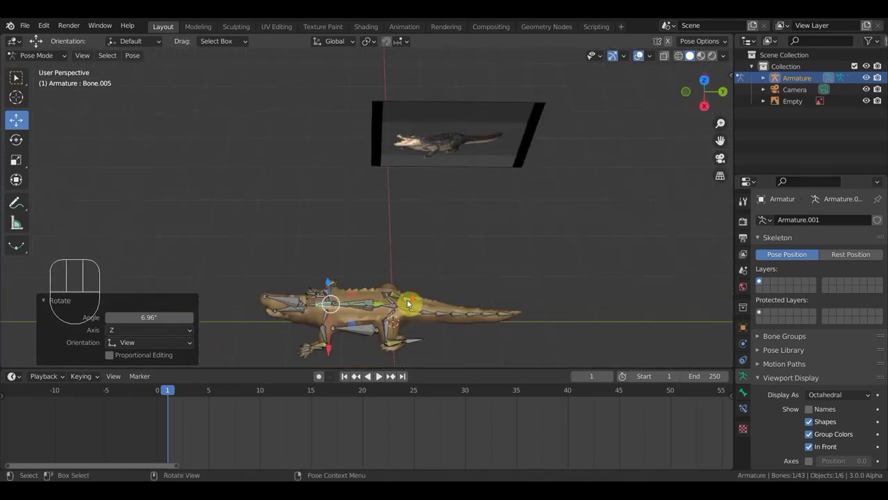
pyautogui.middleClick(464, 324)
pyautogui.press('KP_7')
pyautogui.middleClick(534, 227)
# Rotate two tail bones from the base outward so the tail curves sideways
pyautogui.click(441, 194)
pyautogui.press('r')
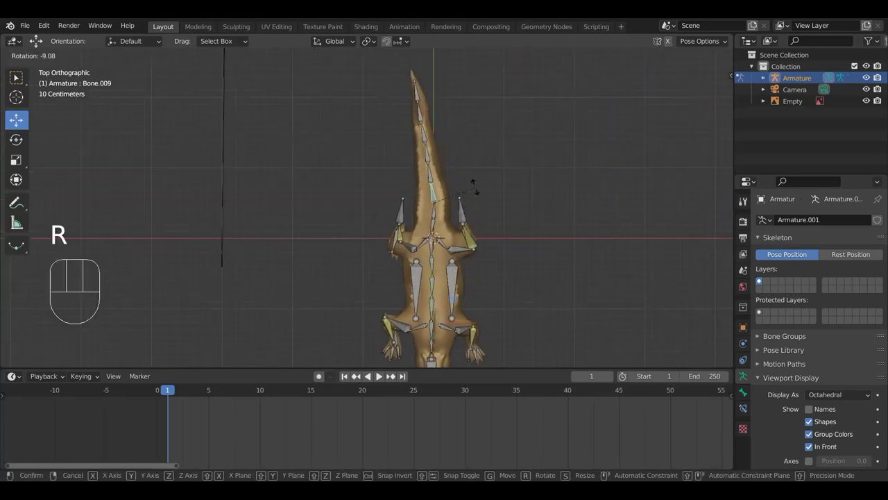
pyautogui.click(428, 155)
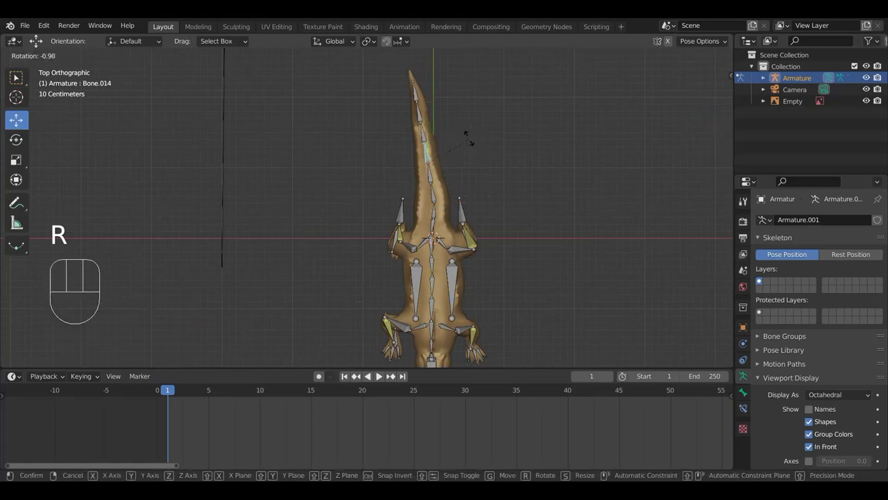
pyautogui.click(413, 114)
pyautogui.press('r')
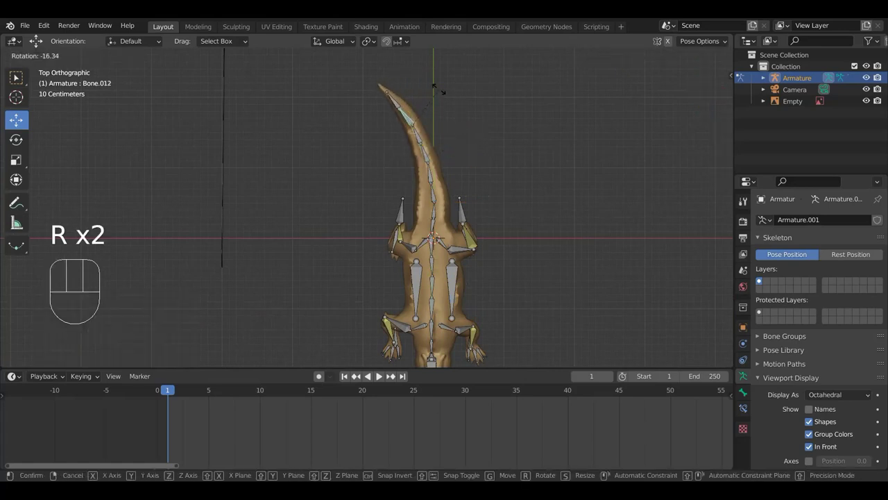
pyautogui.middleClick(476, 175)
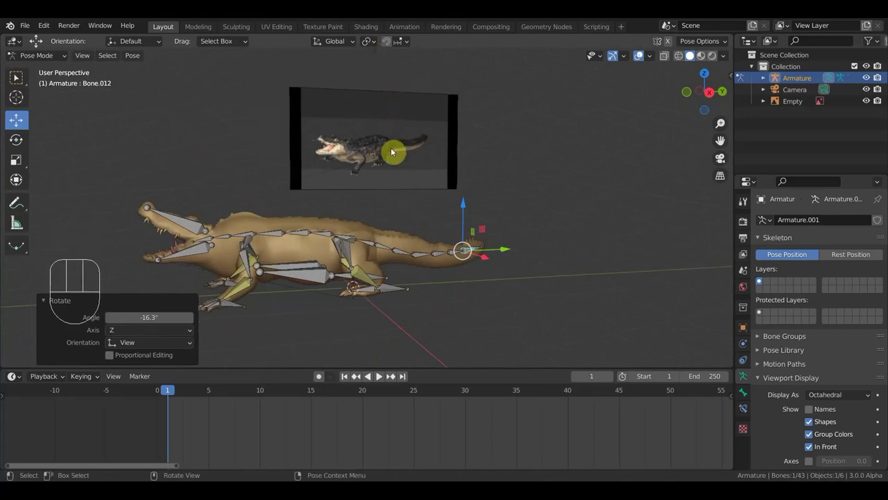
# Select all bones and insert Location & Rotation keyframes on frame 1
pyautogui.moveTo(489, 249); pyautogui.dragTo(505, 248)
pyautogui.press('a')
pyautogui.press('i')
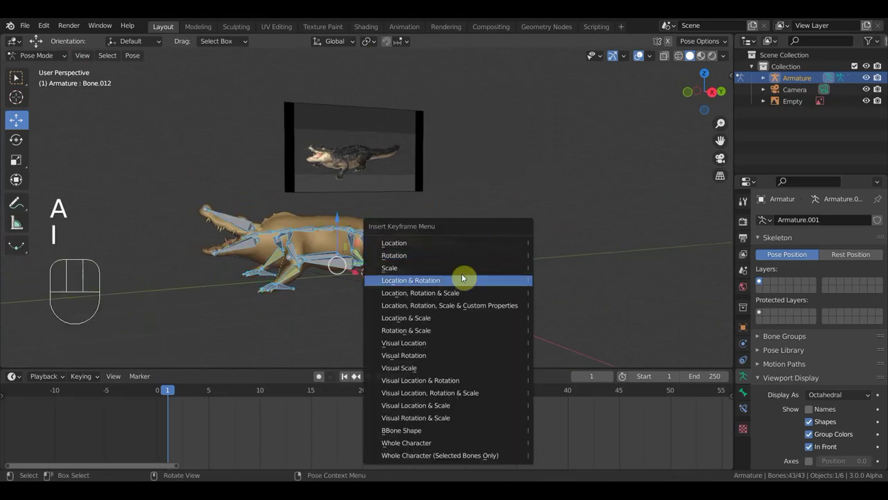
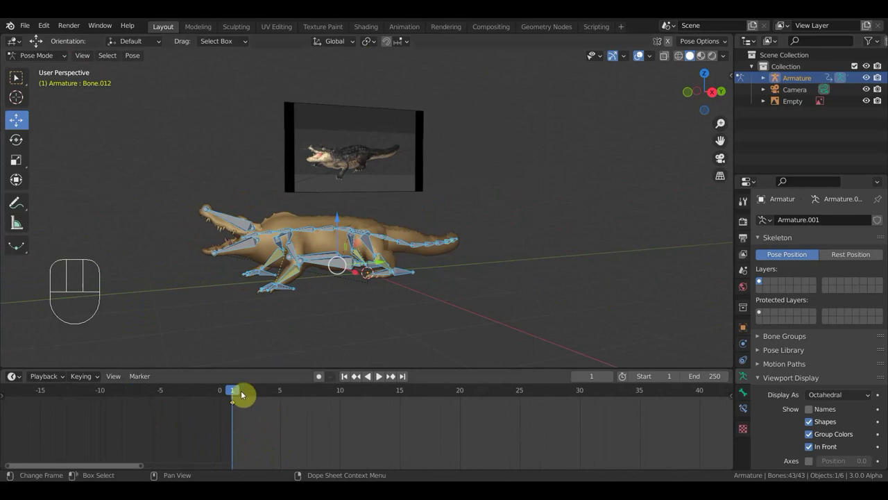
# Scrub the timeline to frame 10 and frame the crocodile in side view
pyautogui.moveTo(234, 387); pyautogui.dragTo(345, 412)
pyautogui.middleClick(477, 277)
pyautogui.press('KP_3')
pyautogui.middleClick(463, 251)
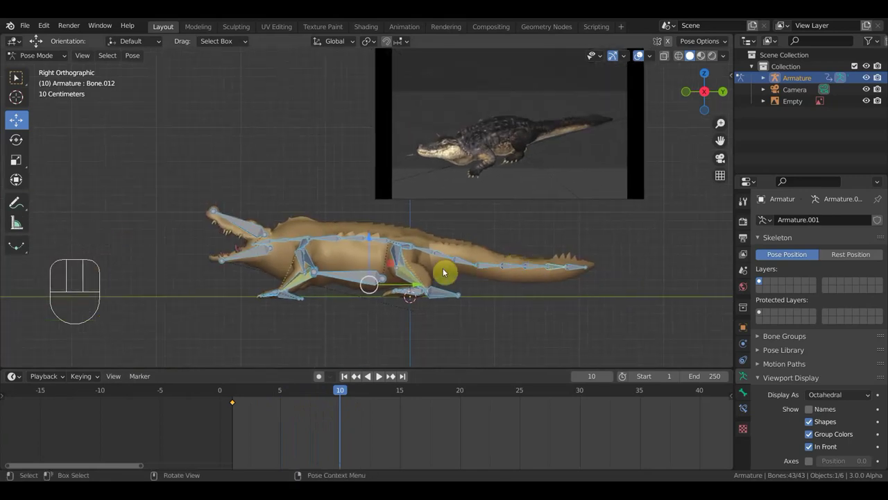
# On frame 10, rotate a body bone into its new pose and check it in perspective
pyautogui.click(255, 227)
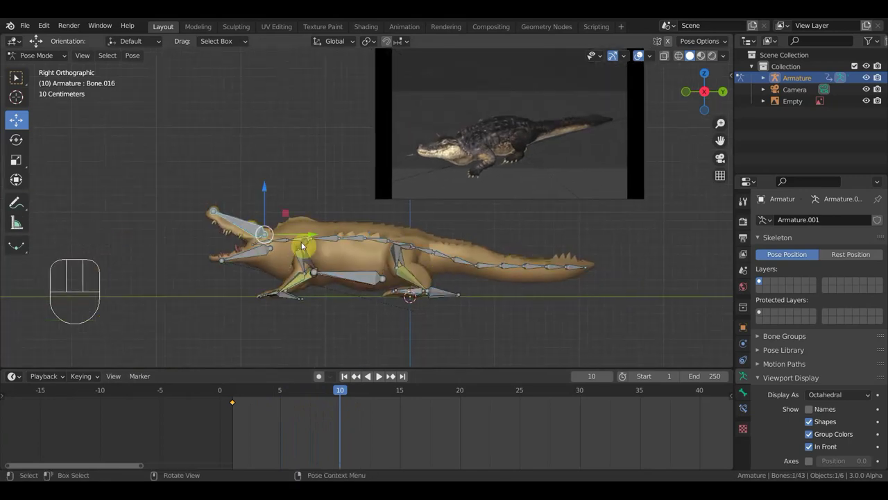
pyautogui.press('r')
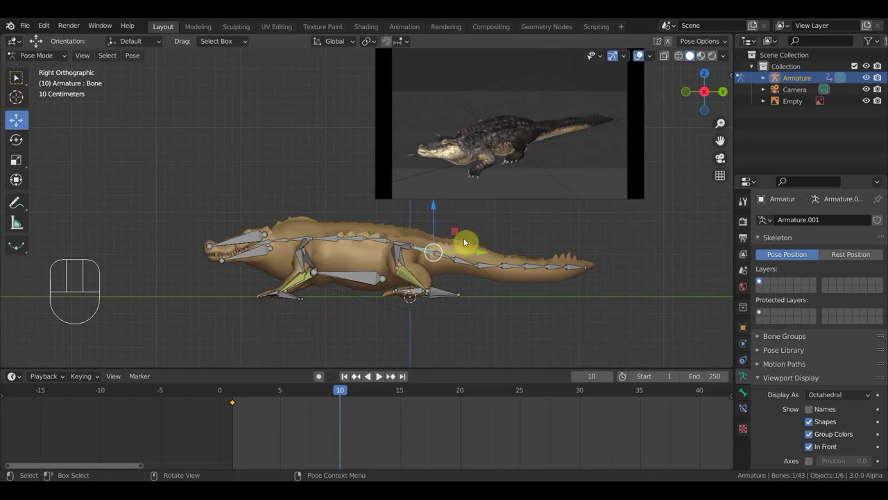
pyautogui.press('r')
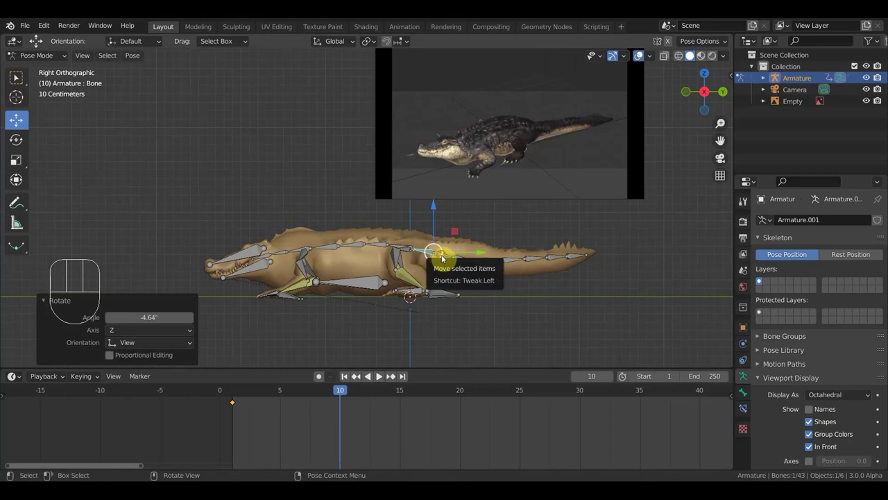
pyautogui.press('r')
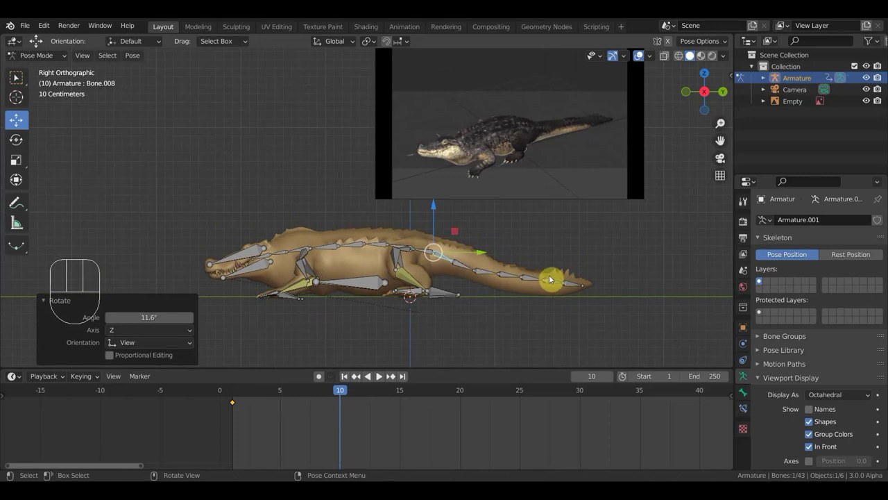
pyautogui.middleClick(548, 261)
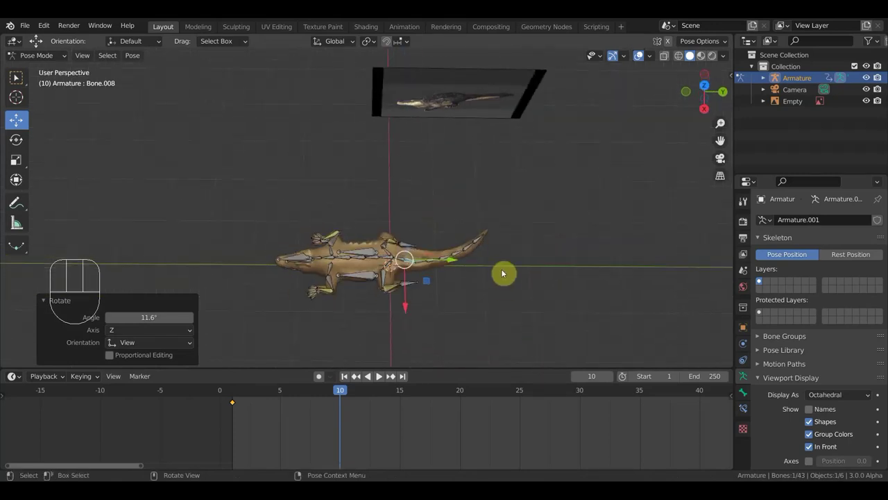
# From Top view, rotate three tail bones back so the tail runs nearly straight
pyautogui.press('KP_3')
pyautogui.press('KP_7')
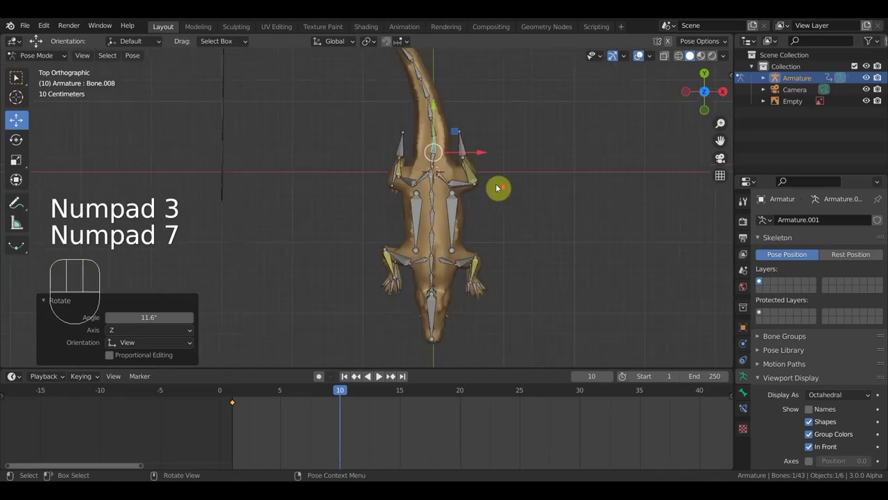
pyautogui.middleClick(515, 191)
pyautogui.middleClick(467, 289)
pyautogui.click(449, 199)
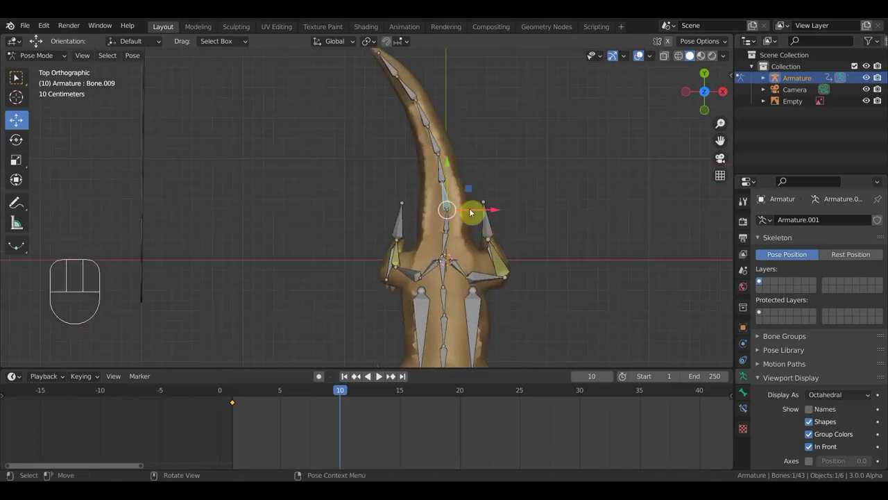
pyautogui.press('r')
pyautogui.click(445, 141)
pyautogui.press('r')
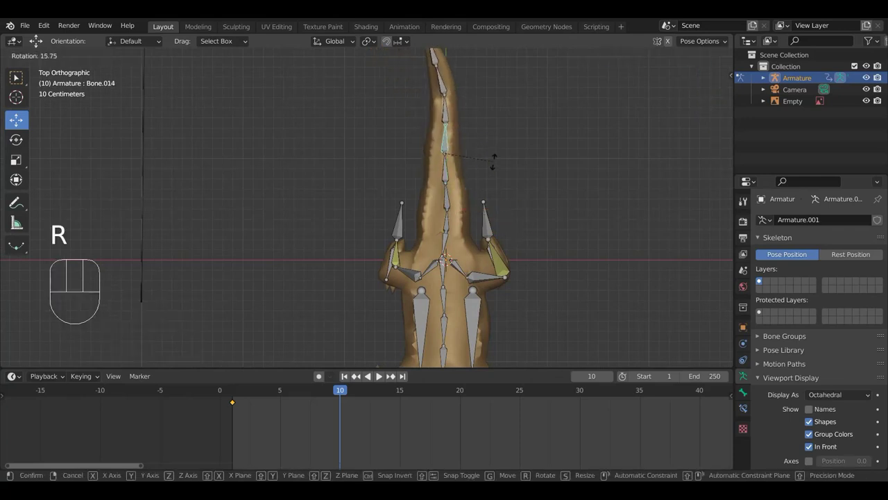
pyautogui.click(436, 107)
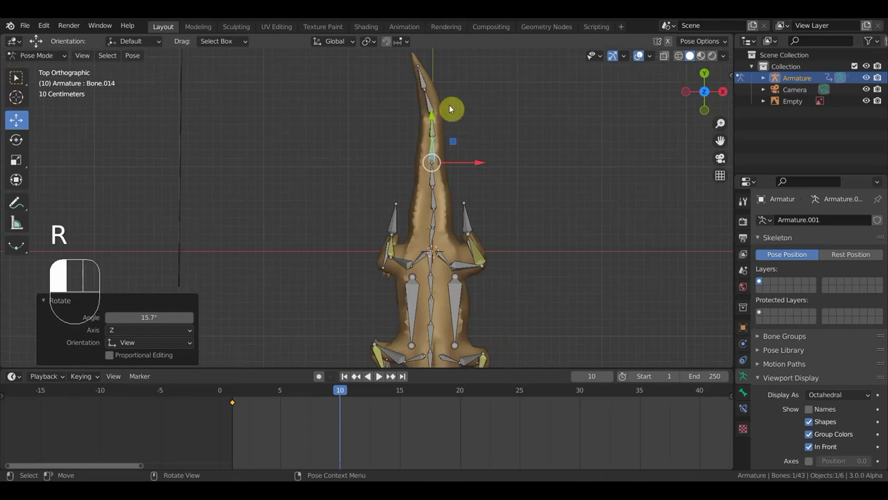
pyautogui.press('r')
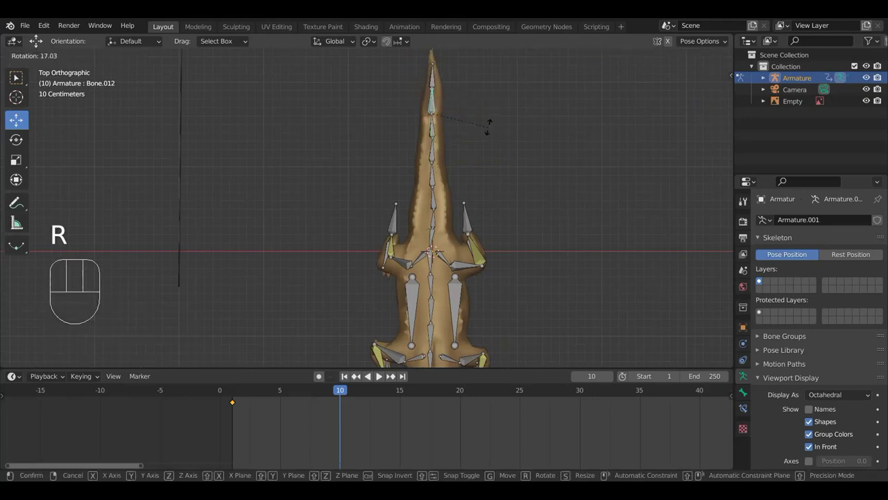
pyautogui.press('KP_3')
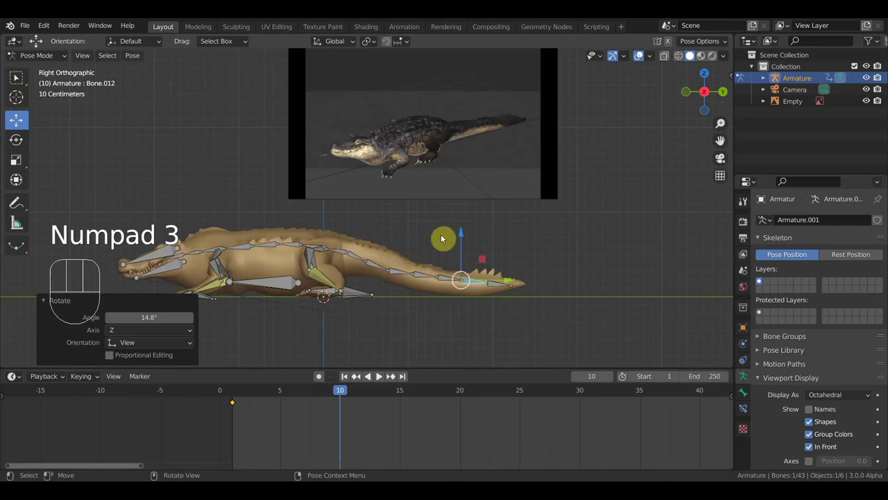
# Adjust a spine bone above the hips and nudge the main body bone slightly lower
pyautogui.middleClick(480, 230)
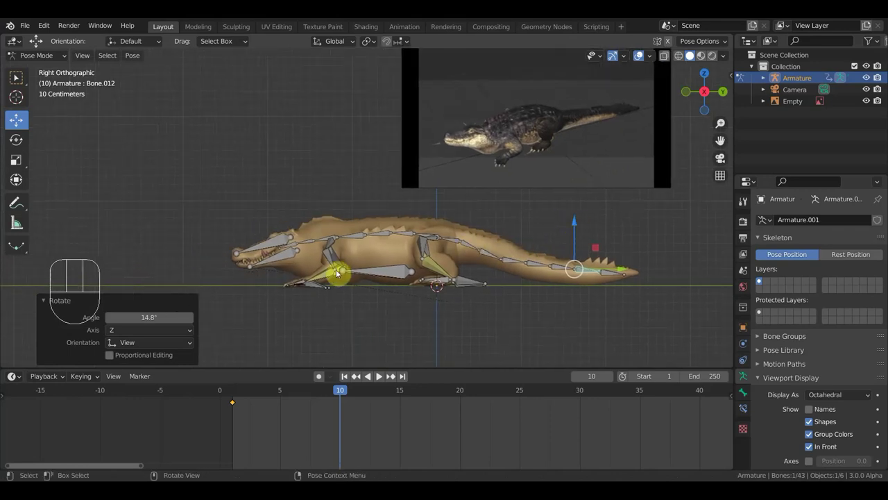
pyautogui.click(345, 238)
pyautogui.press('r')
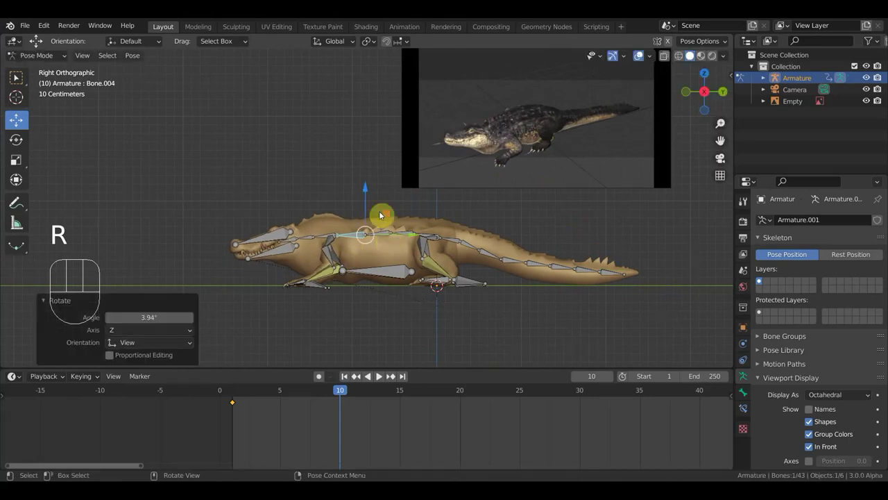
pyautogui.click(456, 238)
pyautogui.press('g')
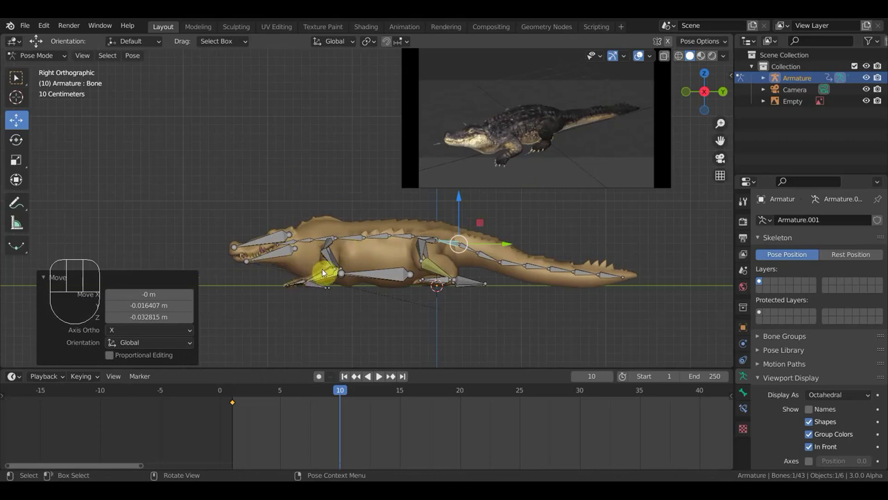
pyautogui.moveTo(404, 291); pyautogui.dragTo(586, 307)
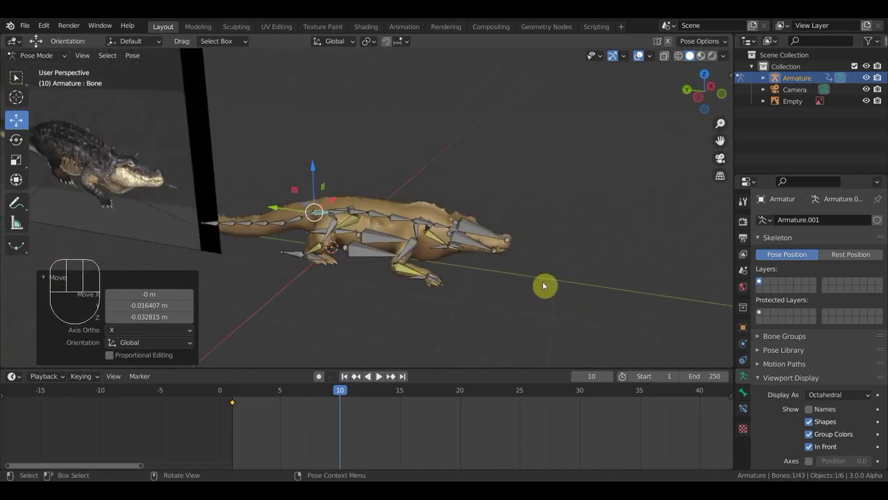
# Key Location & Rotation for all bones on frame 10, then scrub back to frame 5
pyautogui.press('a')
pyautogui.press('i')
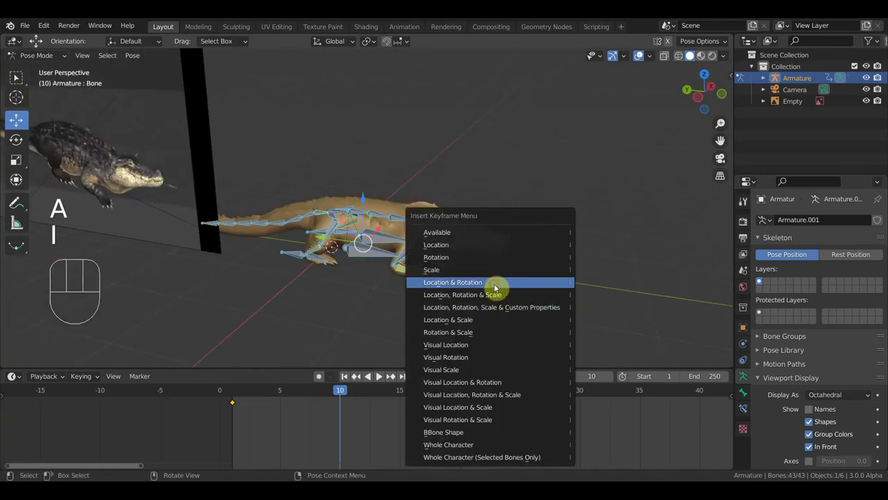
pyautogui.moveTo(338, 390); pyautogui.dragTo(289, 373)
pyautogui.middleClick(403, 287)
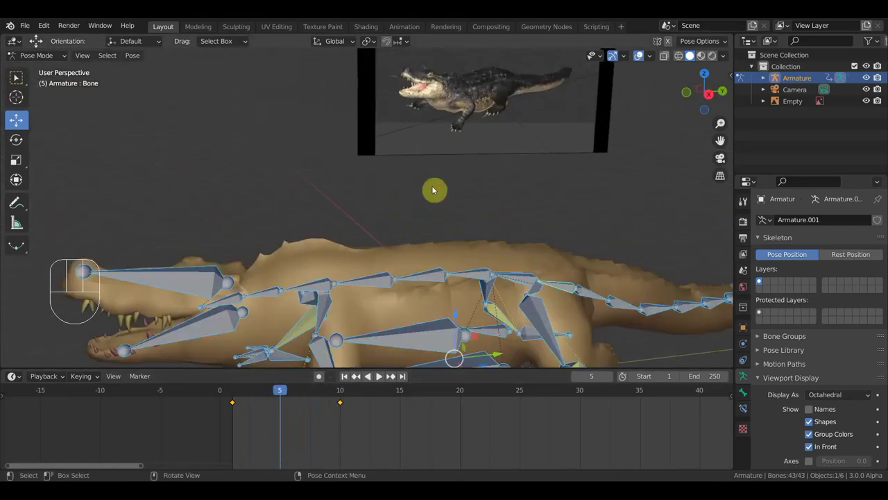
# Orbit around the crocodile and scrub the playhead to frame 7 to check the motion
pyautogui.middleClick(494, 174)
pyautogui.middleClick(323, 291)
pyautogui.middleClick(380, 318)
pyautogui.moveTo(275, 393); pyautogui.dragTo(311, 429)
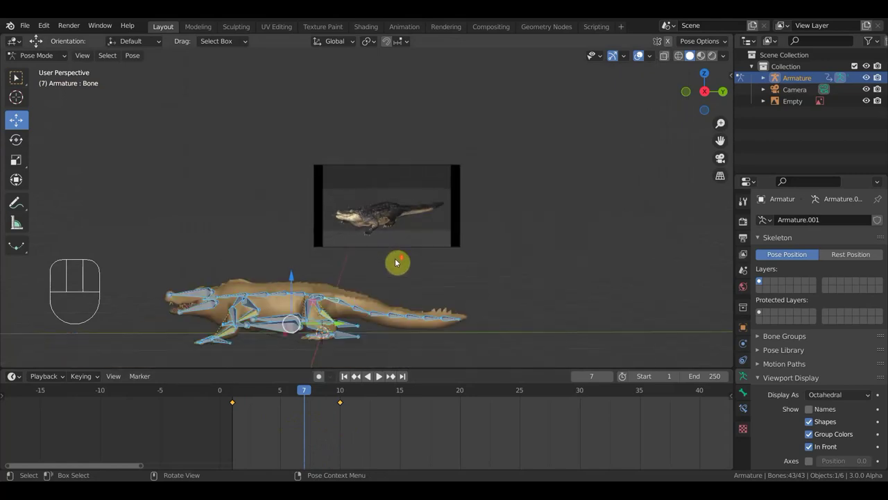
pyautogui.middleClick(412, 259)
pyautogui.press('KP_3')
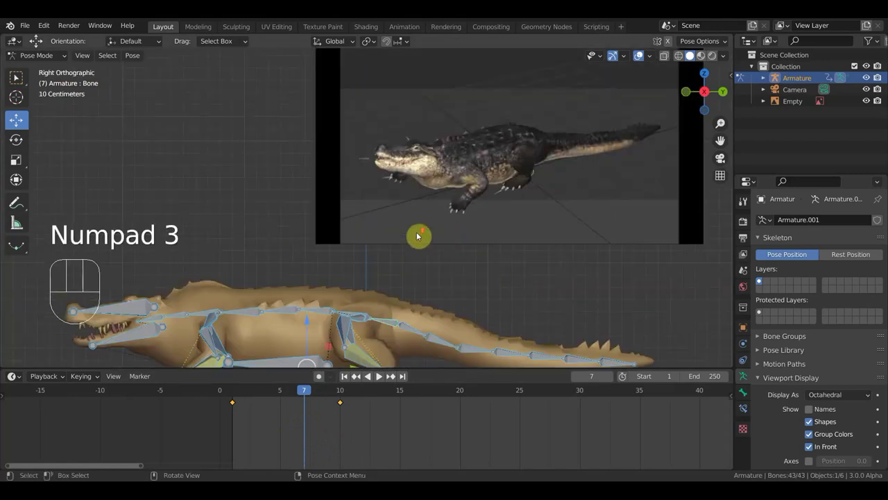
pyautogui.middleClick(445, 230)
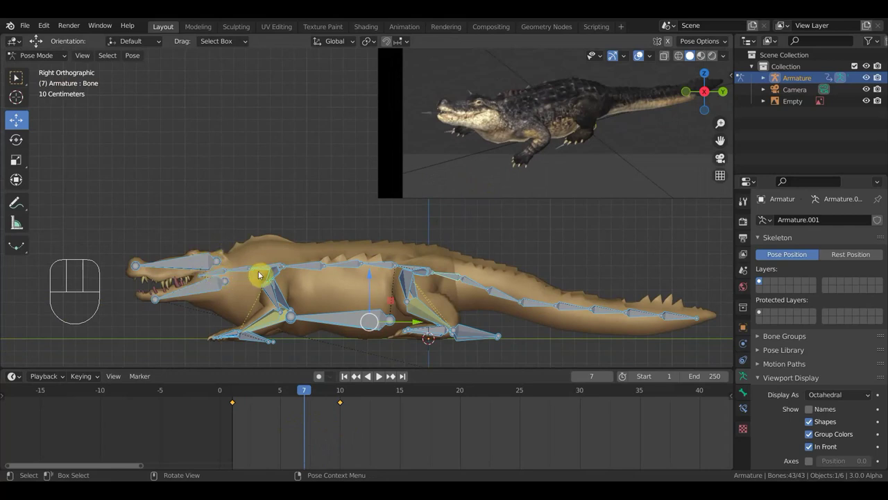
pyautogui.click(246, 274)
pyautogui.press('r')
pyautogui.click(201, 254)
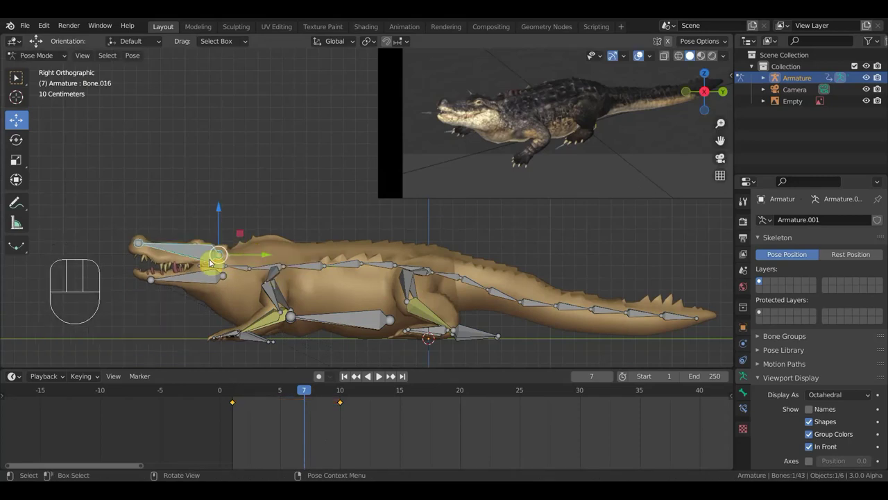
pyautogui.moveTo(508, 259); pyautogui.dragTo(505, 61)
pyautogui.click(491, 267)
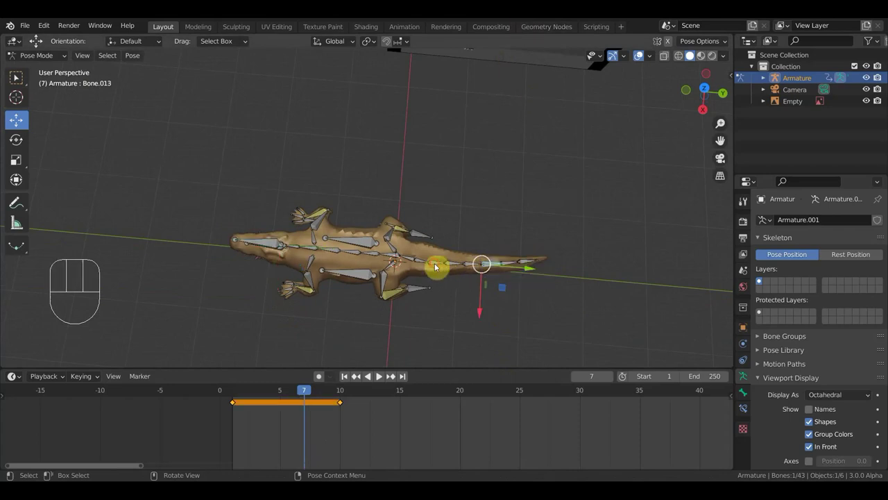
pyautogui.press('r')
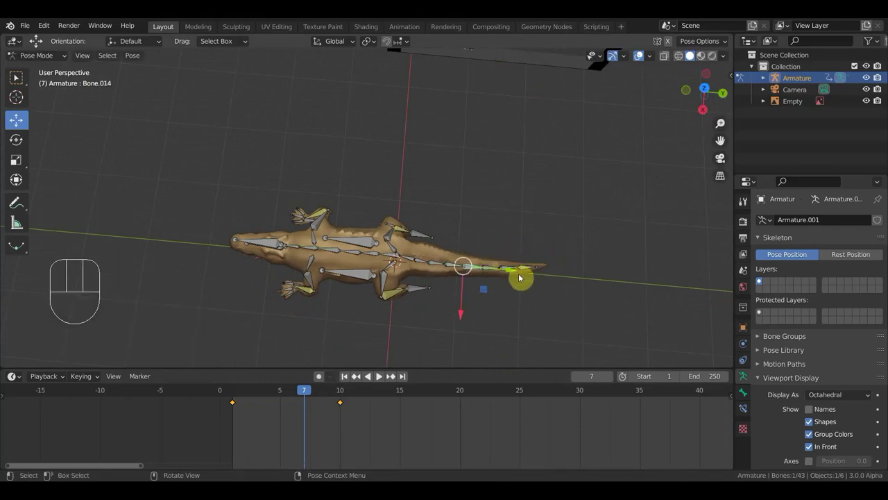
pyautogui.click(520, 270)
pyautogui.press('r')
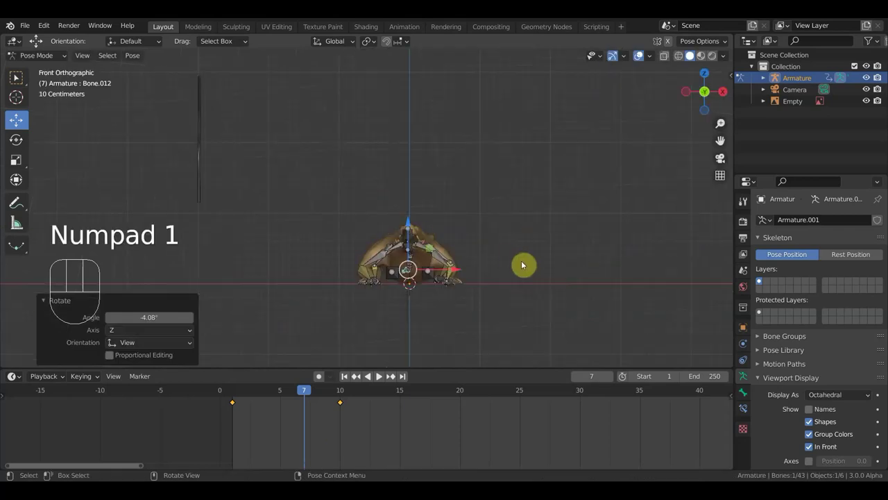
pyautogui.press('KP_3')
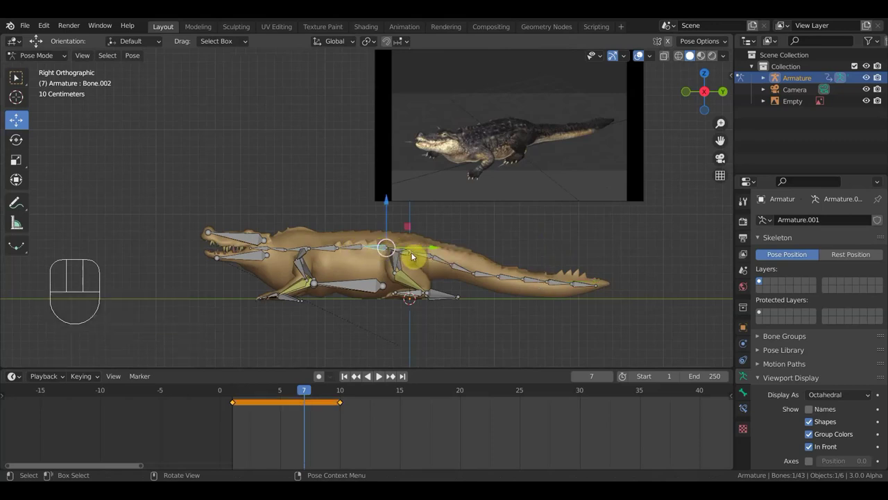
# Nudge the main spine bone, key all bones' location, rotation and scale, and go to frame 10
pyautogui.click(425, 253)
pyautogui.press('g')
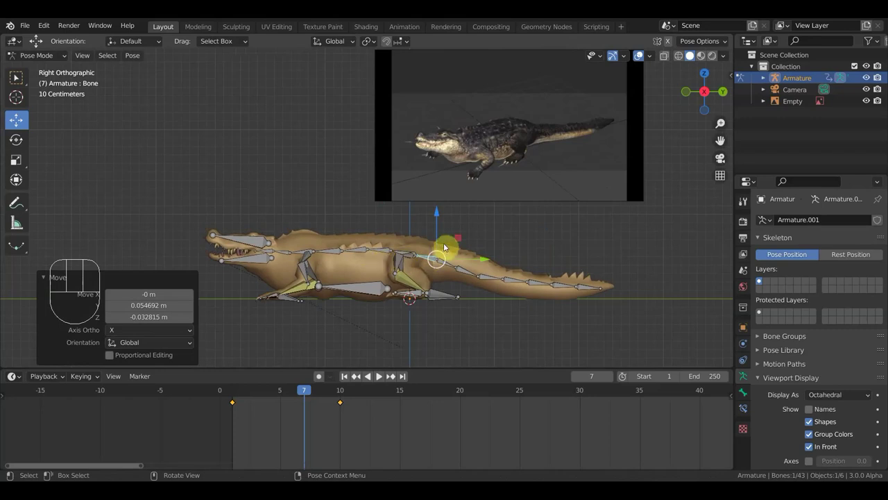
pyautogui.press('a')
pyautogui.press('i')
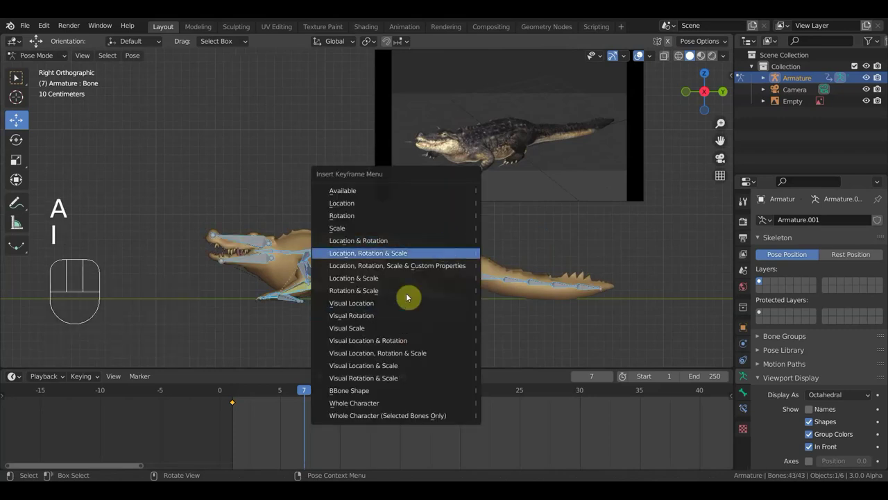
pyautogui.moveTo(301, 390); pyautogui.dragTo(348, 402)
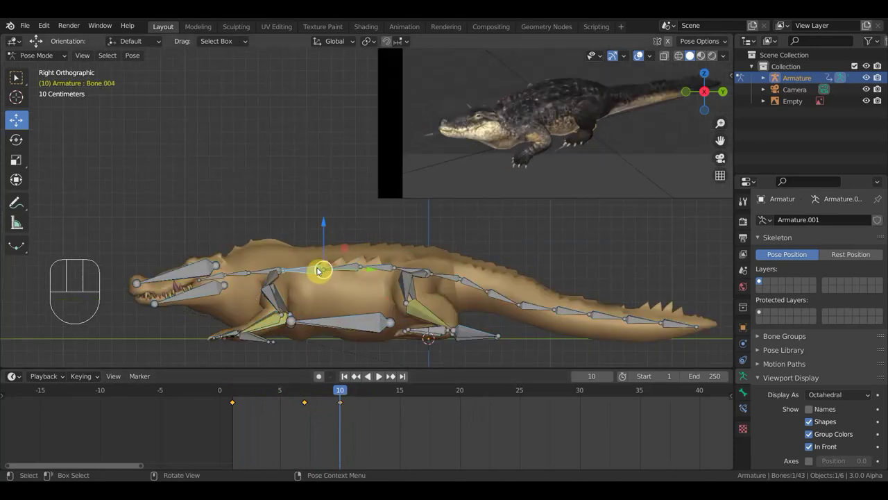
# Rotate the spine and neck bones at frame 10 to curve the back and lower the head
pyautogui.press('r')
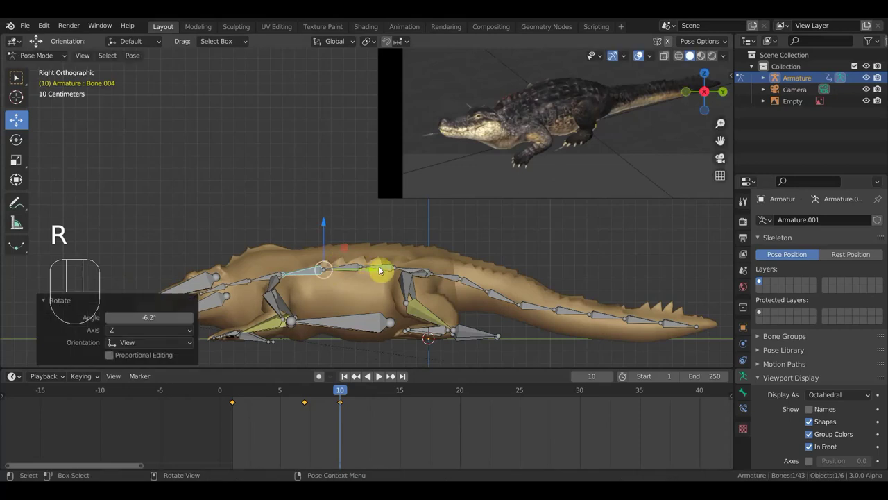
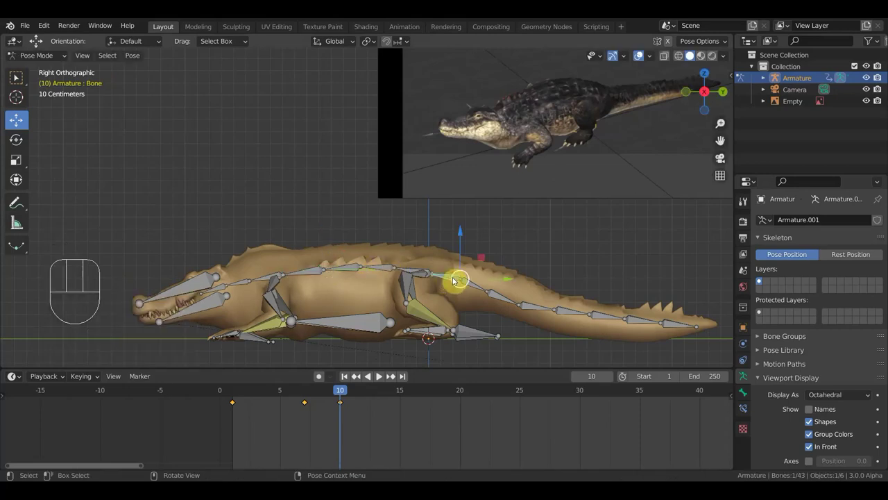
pyautogui.press('r')
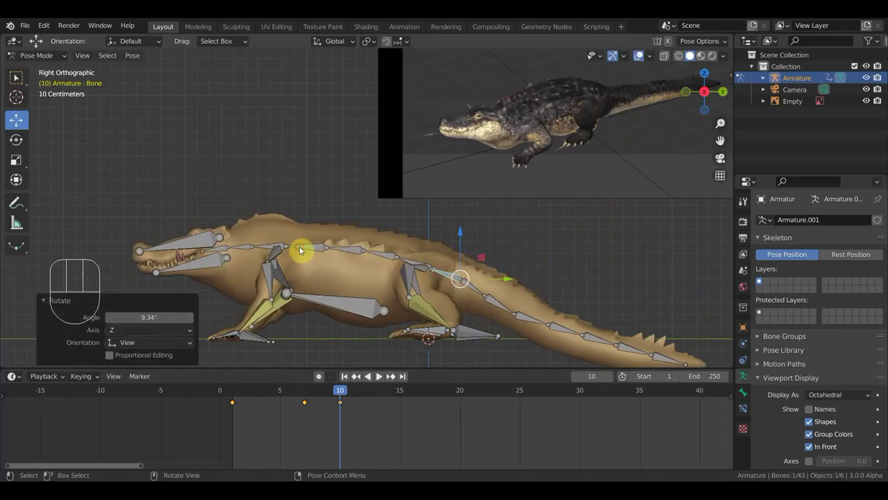
pyautogui.press('r')
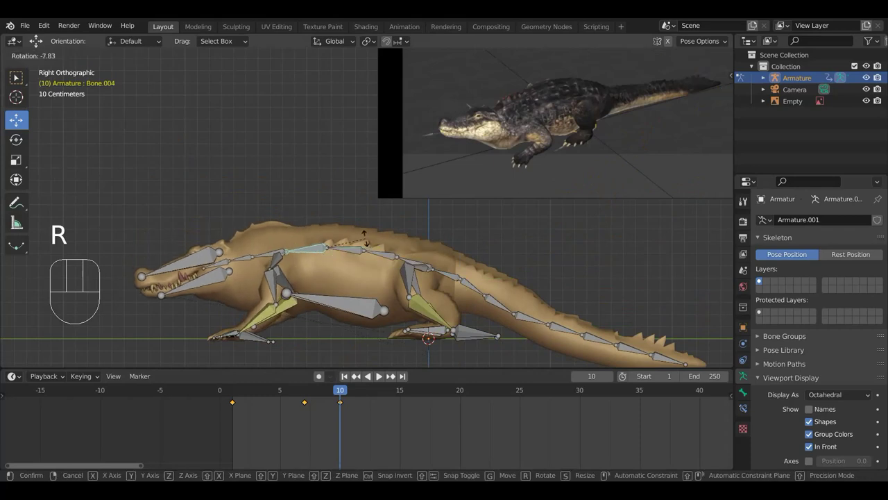
pyautogui.click(358, 248)
# Refine further bone rotations, keyframe all bones at frame 10, and advance to frame 12
pyautogui.press('r')
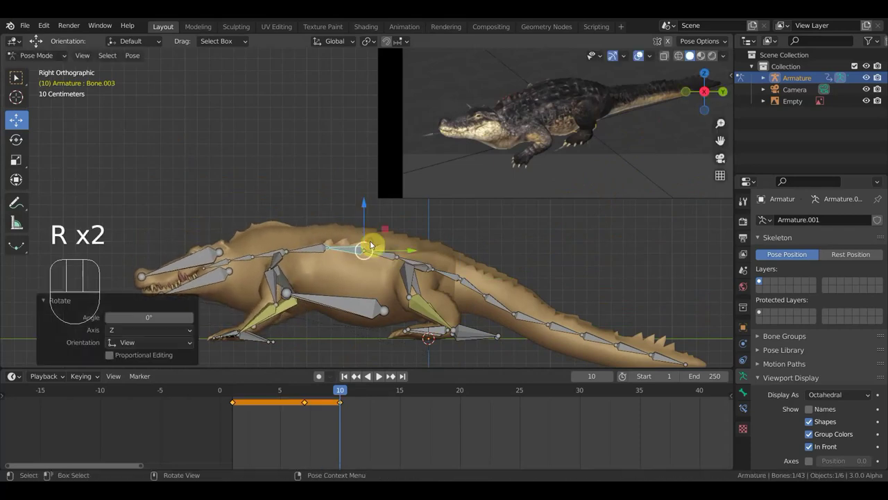
pyautogui.press('r')
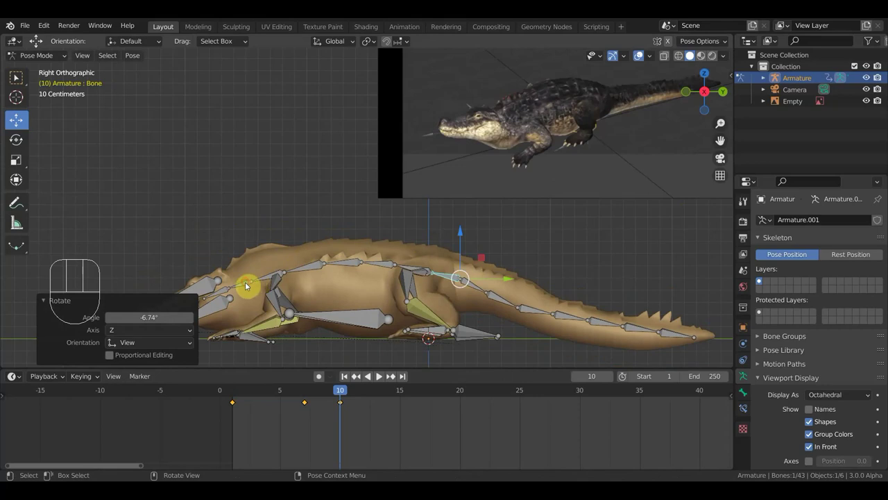
pyautogui.press('r')
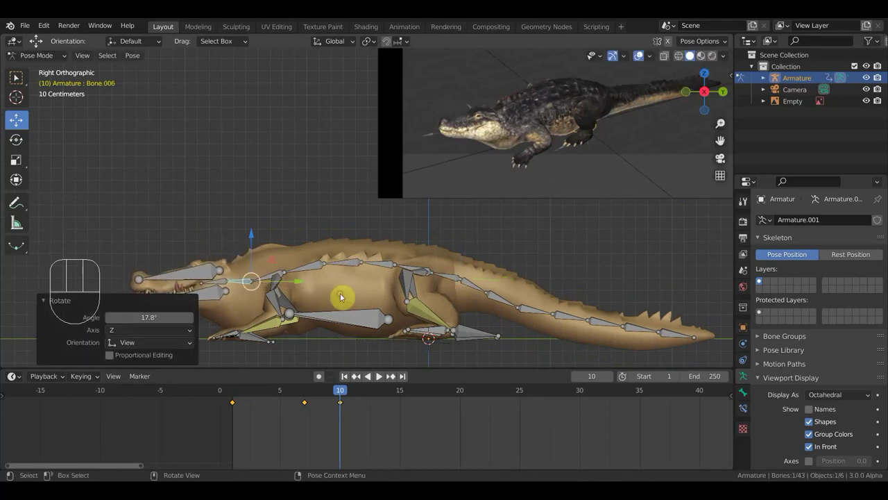
pyautogui.press('a')
pyautogui.press('i')
pyautogui.moveTo(338, 389); pyautogui.dragTo(371, 405)
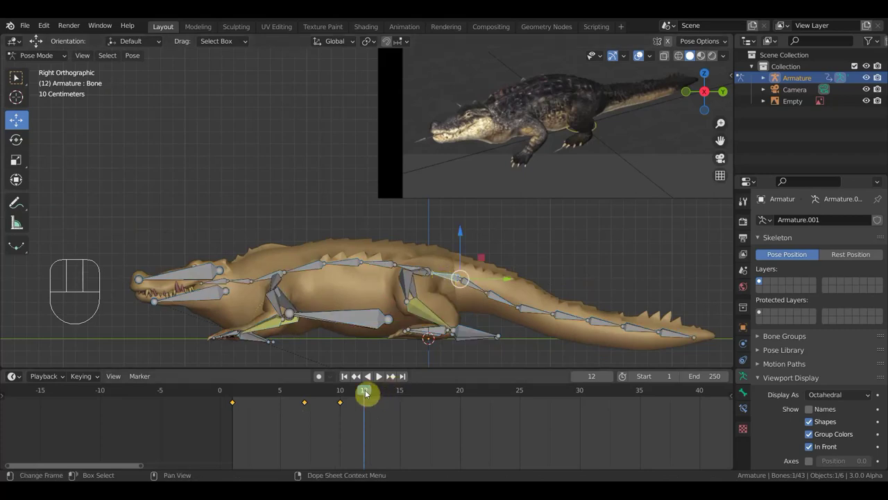
# At frame 15, rotate and lower the spine bone to drop the crocodile's back
pyautogui.moveTo(350, 394); pyautogui.dragTo(407, 418)
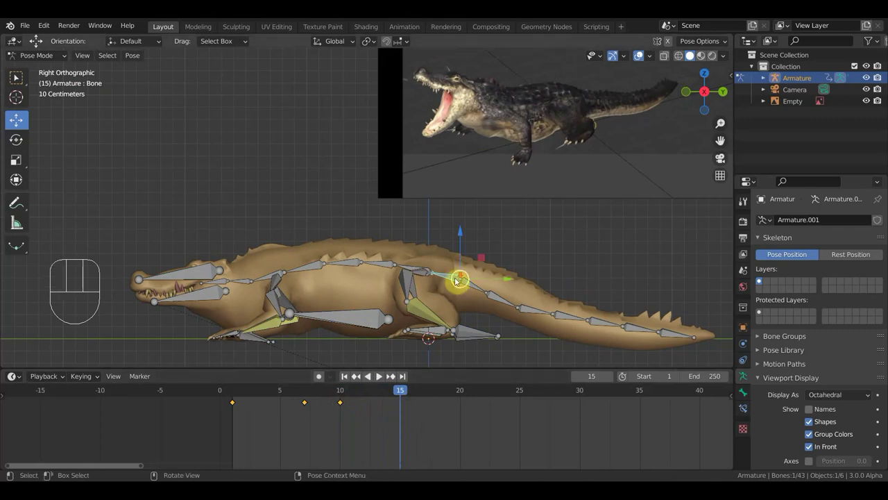
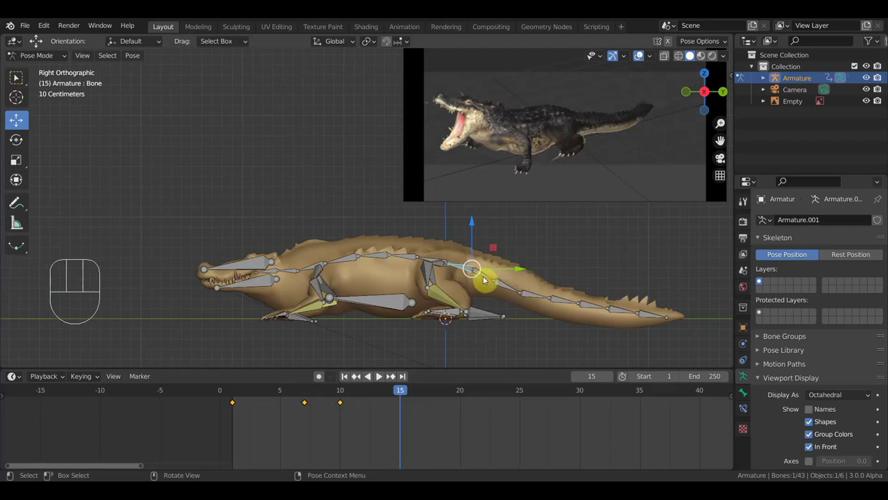
pyautogui.press('r')
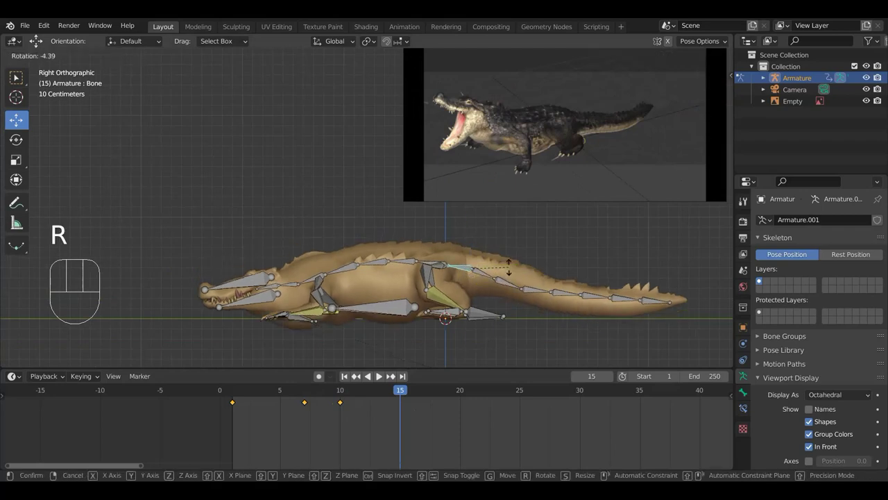
pyautogui.press('g')
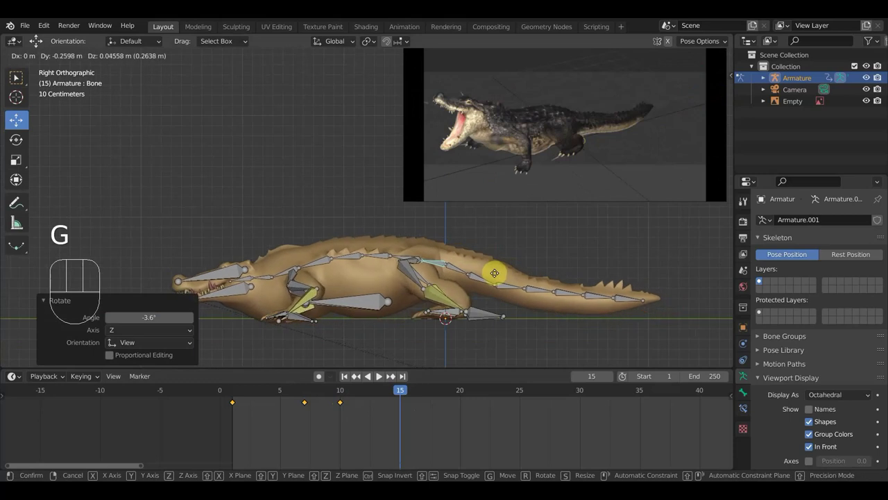
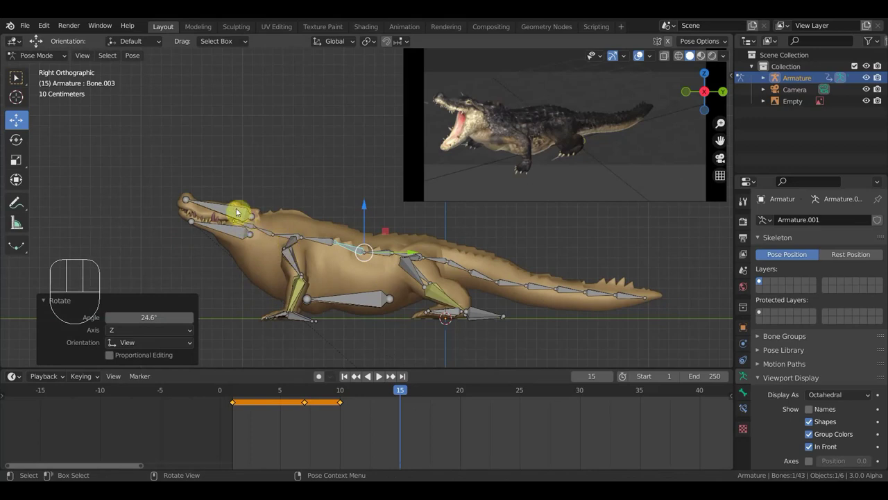
pyautogui.click(241, 236)
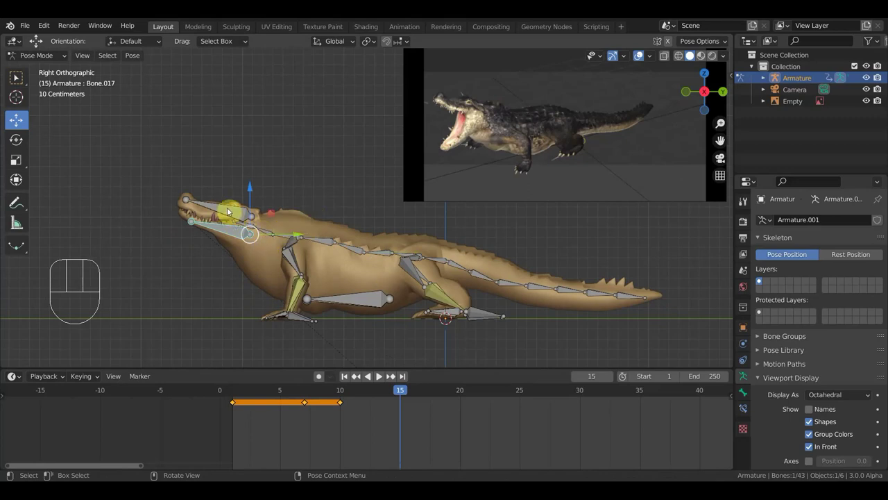
# Keyframe every bone's location, rotation and scale at frame 15
pyautogui.press('a')
pyautogui.press('i')
pyautogui.moveTo(394, 392); pyautogui.dragTo(405, 401)
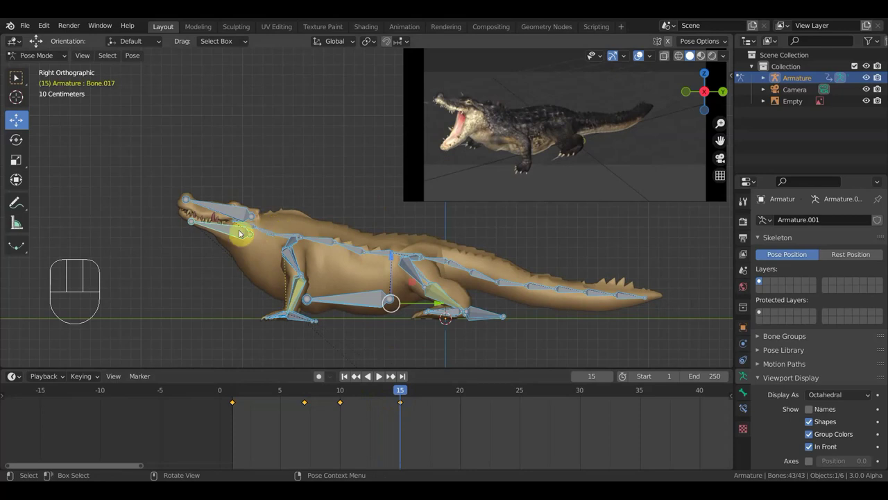
pyautogui.click(233, 214)
pyautogui.press('r')
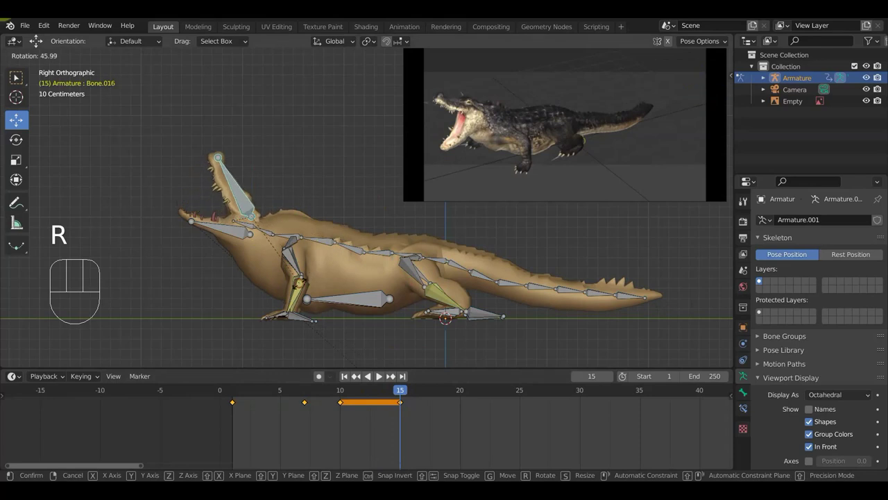
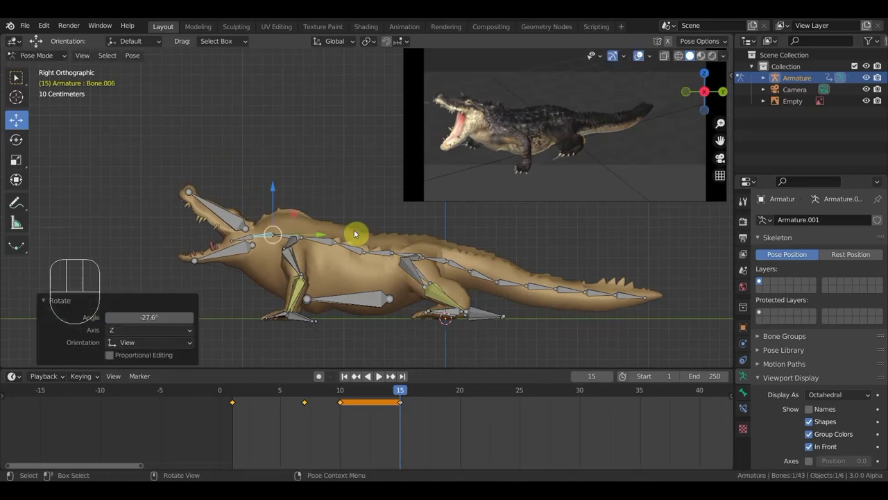
pyautogui.moveTo(399, 249); pyautogui.dragTo(270, 342)
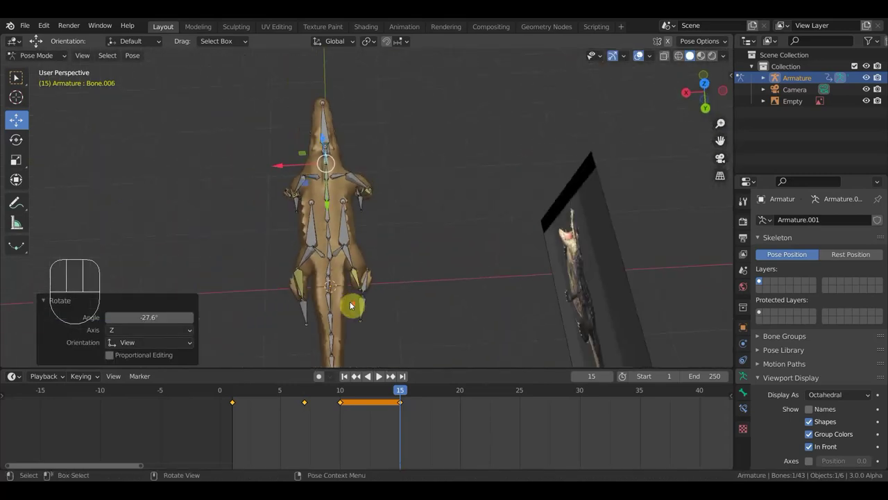
# Switch to a top-down orthographic view framed on the crocodile's body
pyautogui.moveTo(466, 271); pyautogui.dragTo(532, 225)
pyautogui.press('KP_1')
pyautogui.middleClick(494, 221)
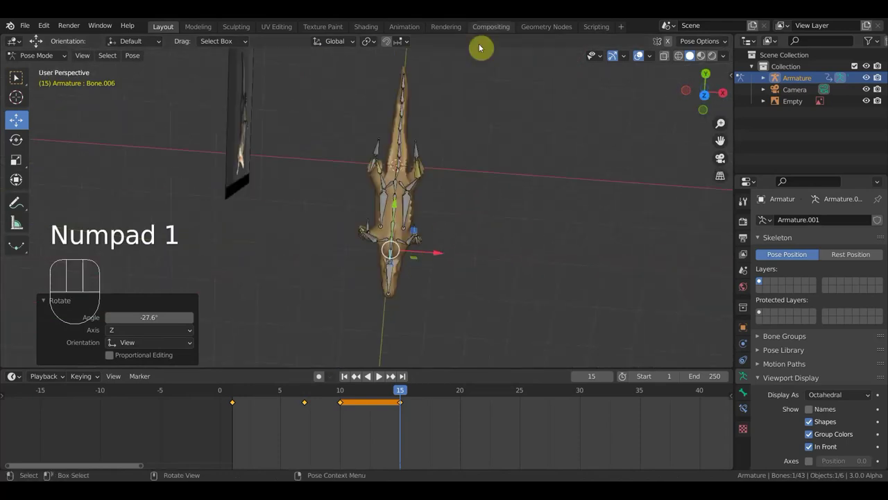
pyautogui.middleClick(510, 188)
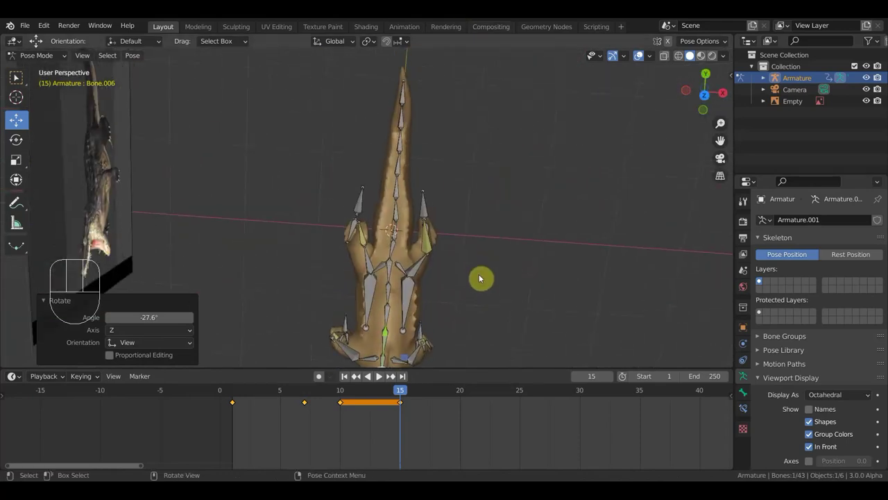
pyautogui.press('KP_7')
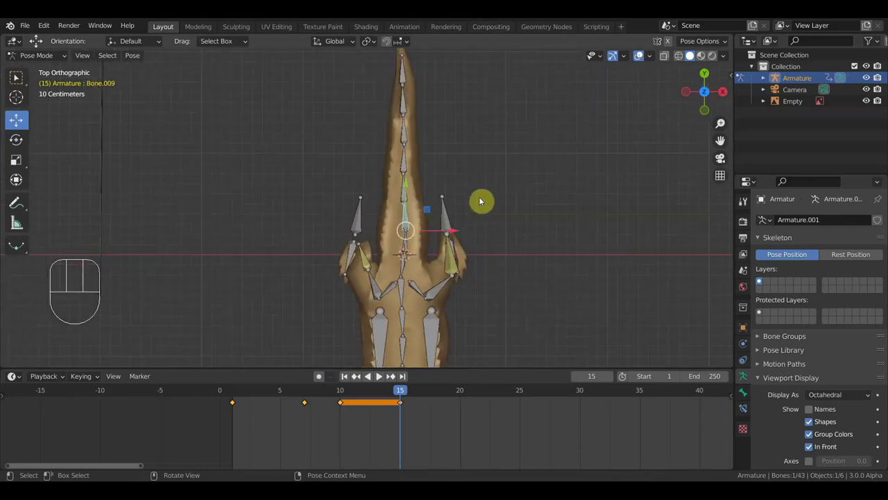
# Rotate the tail bones sideways and select the tail tip bone
pyautogui.press('r')
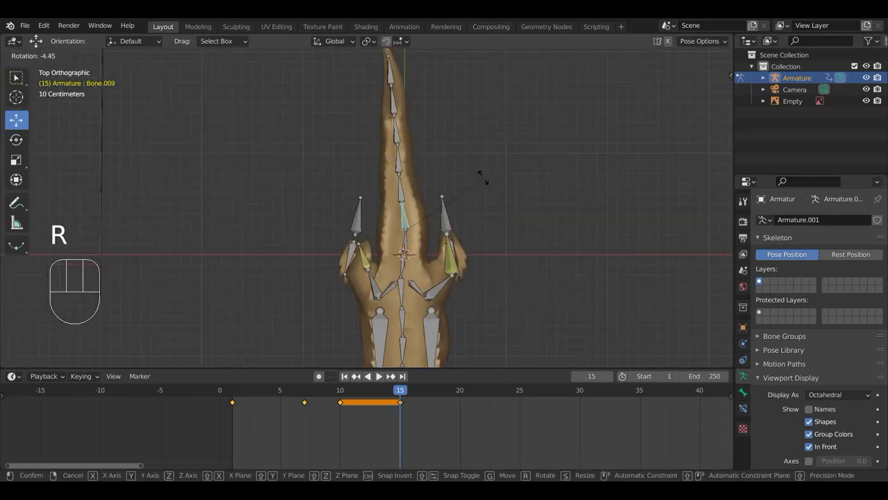
pyautogui.click(399, 163)
pyautogui.press('r')
pyautogui.click(378, 116)
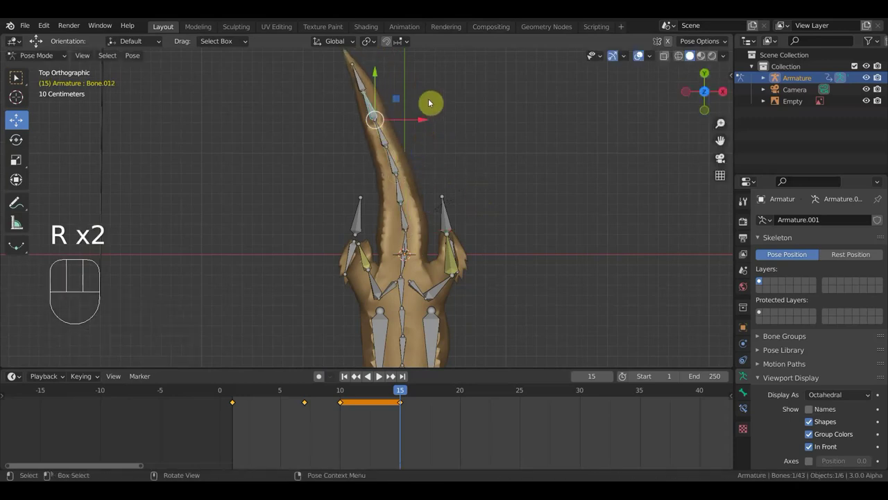
# Bend the tail tip further, then frame the crocodile in side view under the reference
pyautogui.press('r')
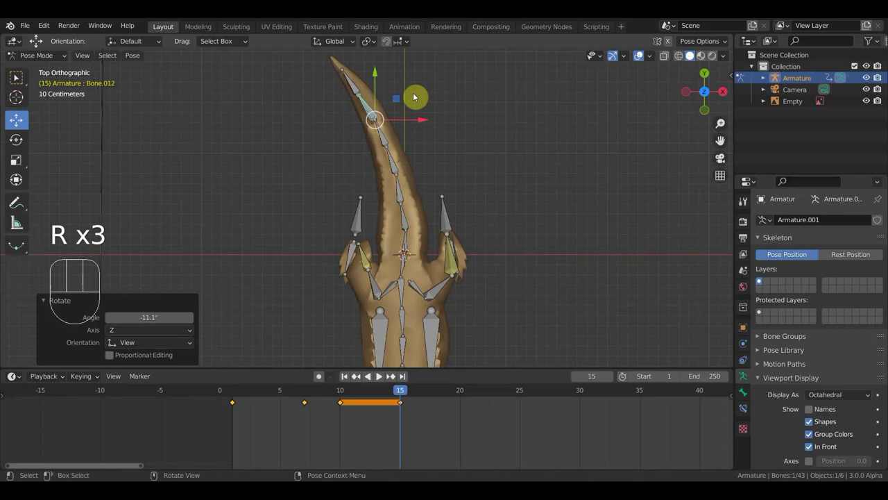
pyautogui.press('KP_3')
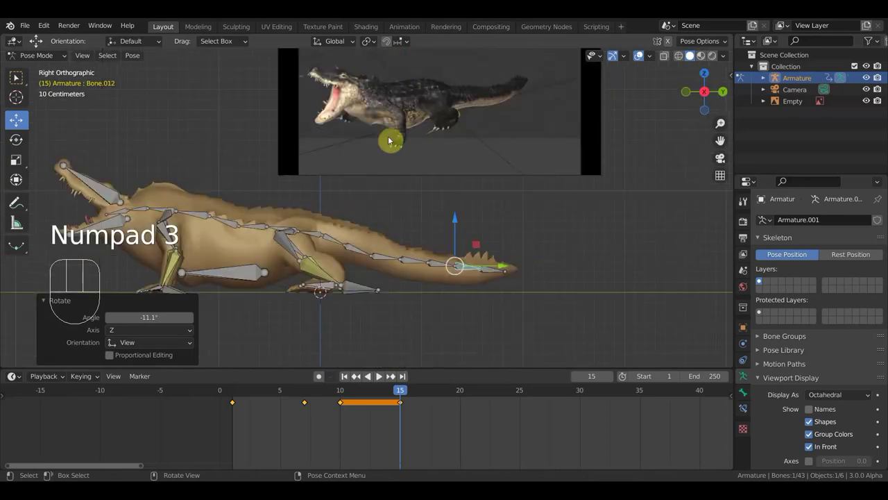
pyautogui.middleClick(349, 222)
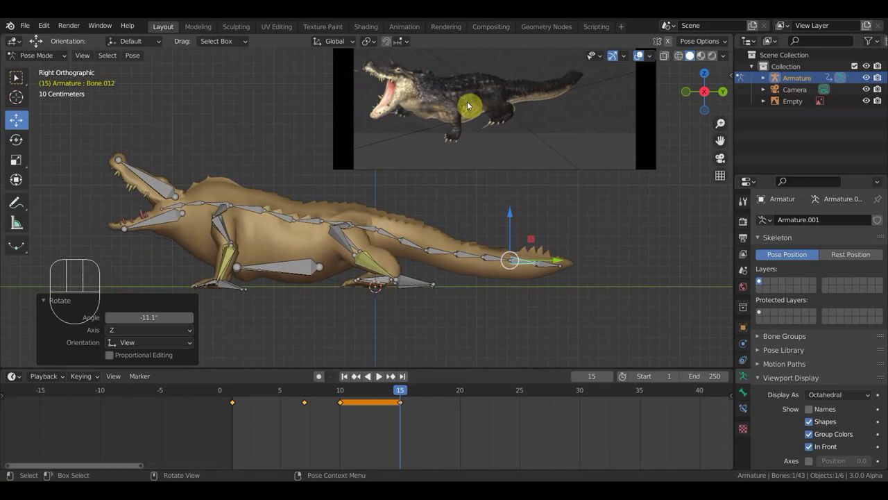
pyautogui.click(367, 232)
# Re-angle the shoulder spine and neck bones at frame 15 and rekey all bones
pyautogui.press('g')
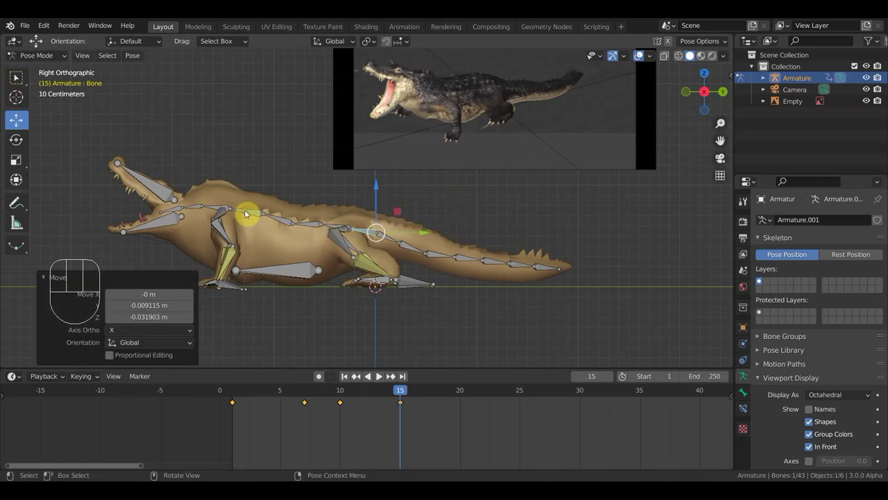
pyautogui.press('r')
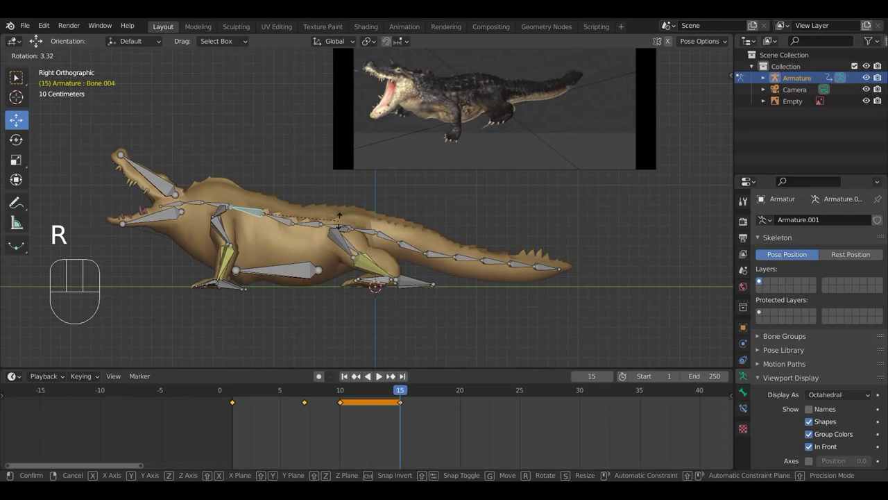
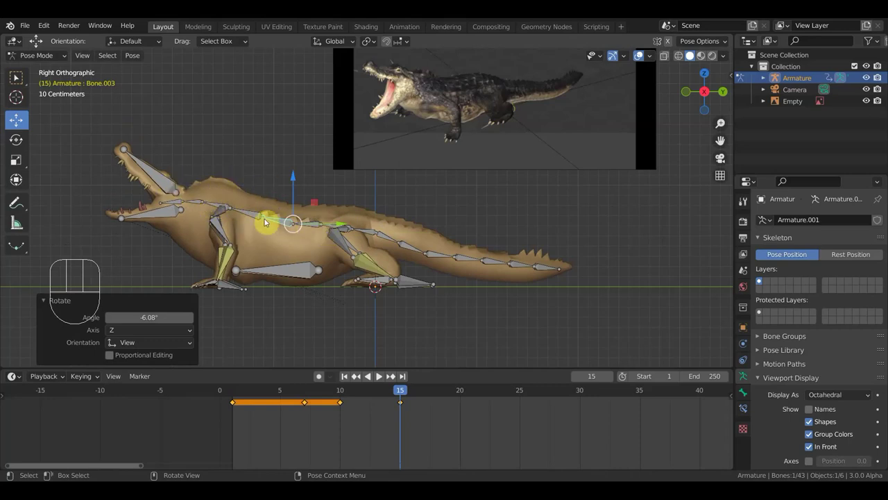
pyautogui.press('a')
pyautogui.press('i')
# At frame 12, reshape the back by moving and rotating the spine bone behind the shoulders
pyautogui.moveTo(389, 393); pyautogui.dragTo(371, 400)
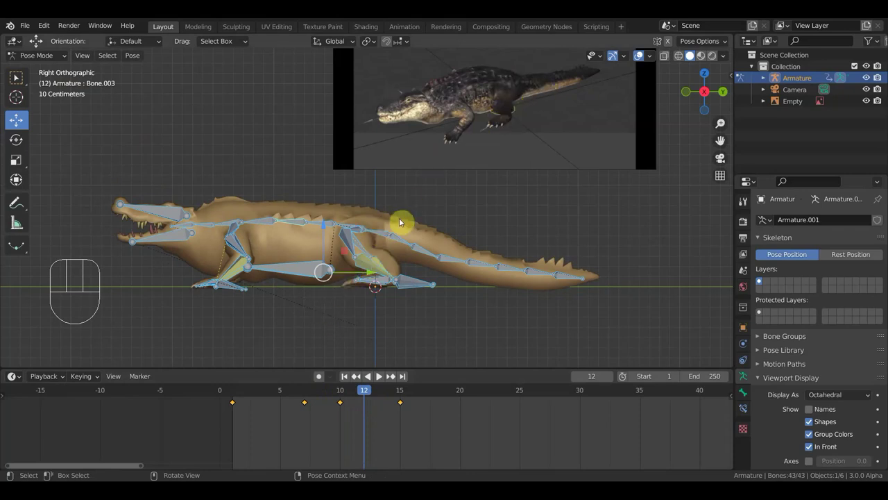
pyautogui.click(380, 231)
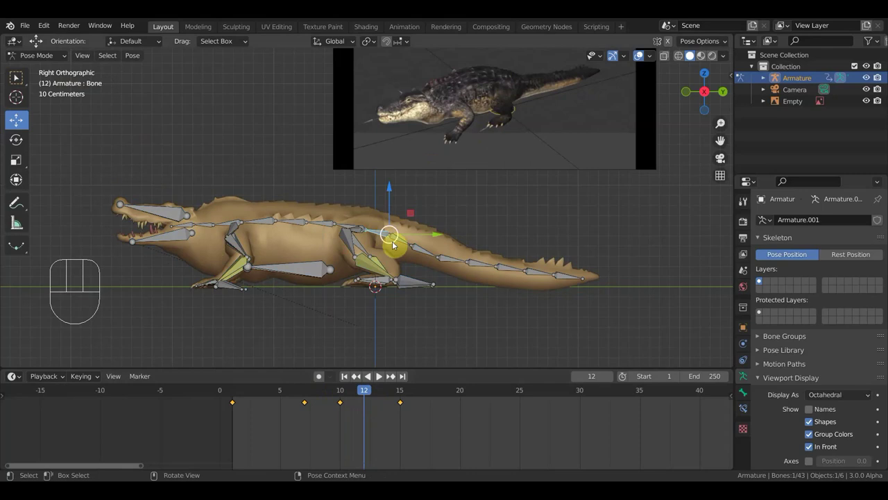
pyautogui.press('g')
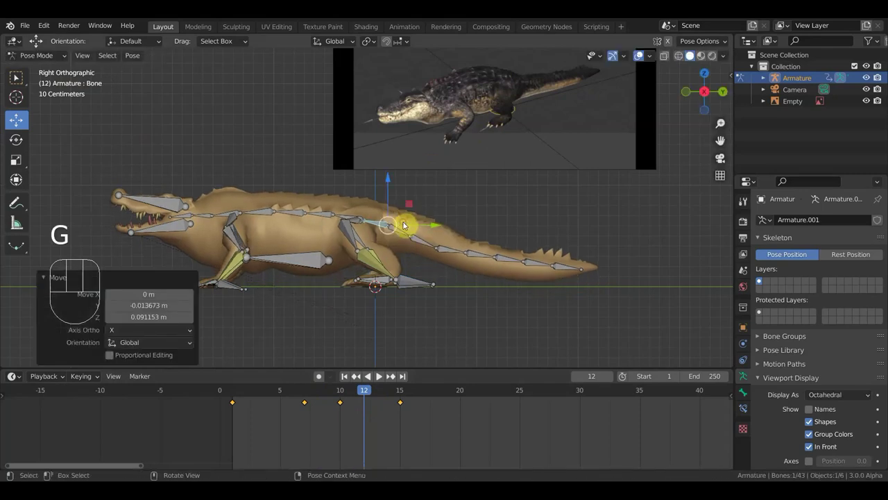
pyautogui.press('r')
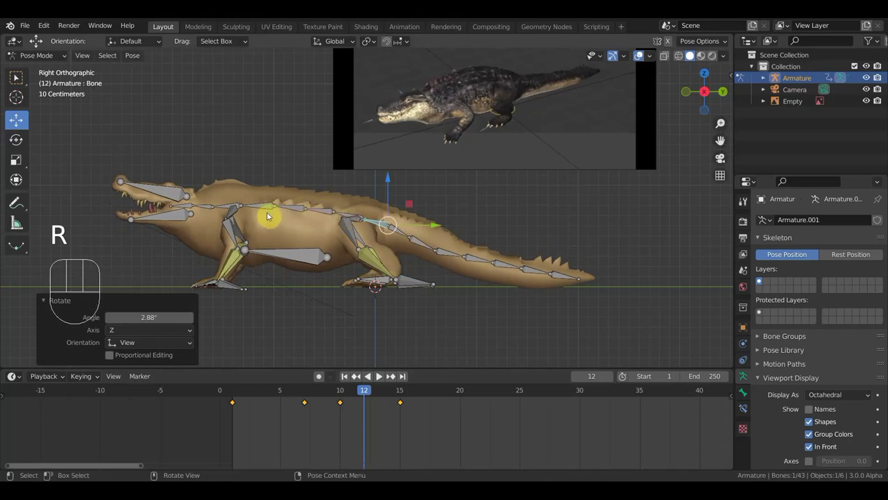
# Rotate the three neck bones in turn to tilt the head slightly downward
pyautogui.click(270, 206)
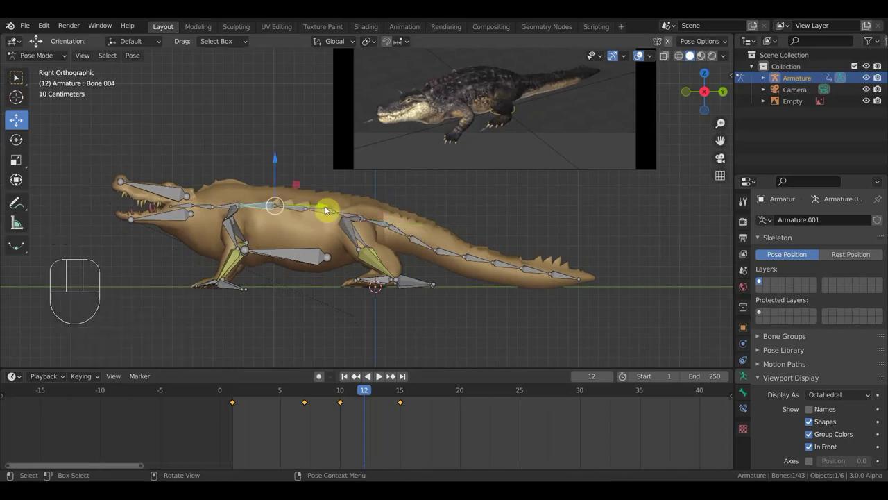
pyautogui.press('r')
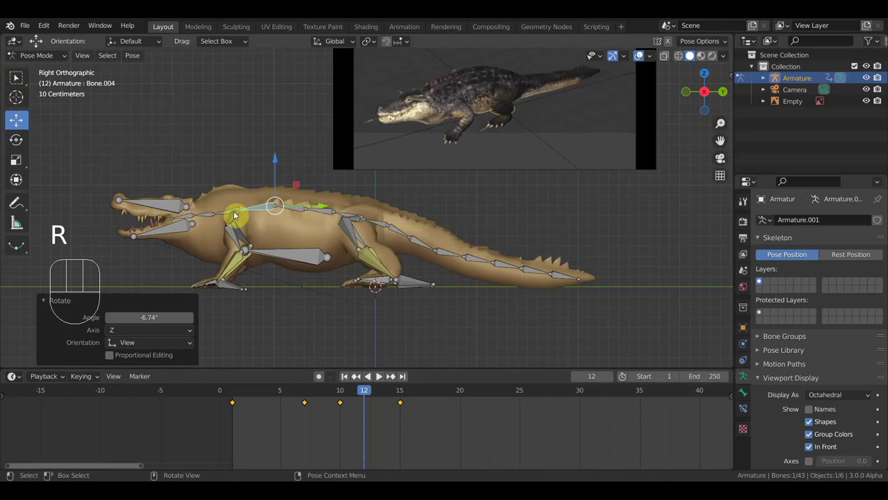
pyautogui.click(209, 215)
pyautogui.press('r')
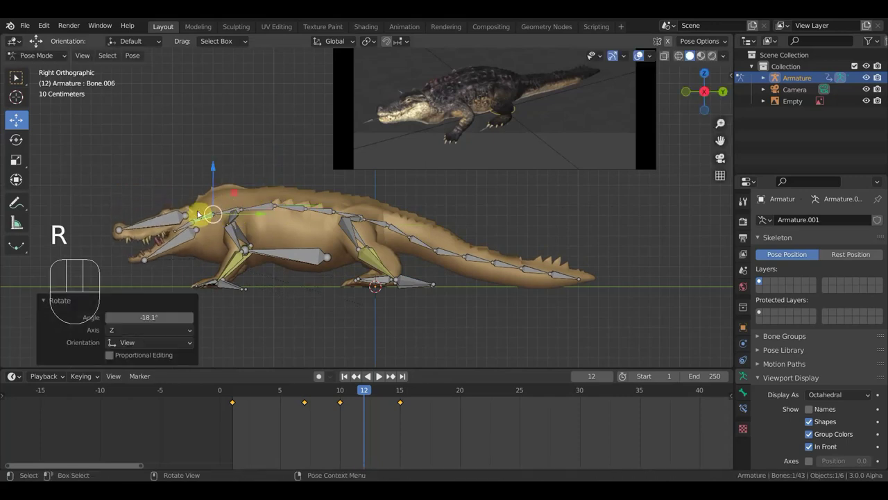
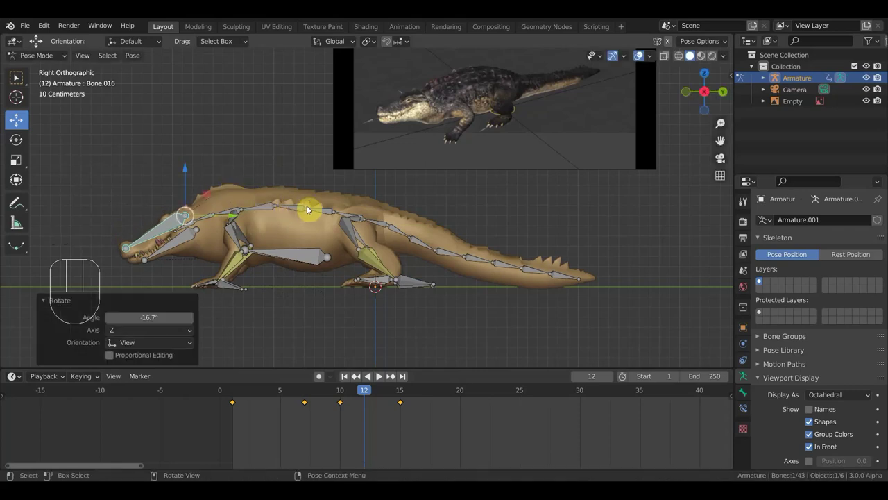
pyautogui.click(242, 207)
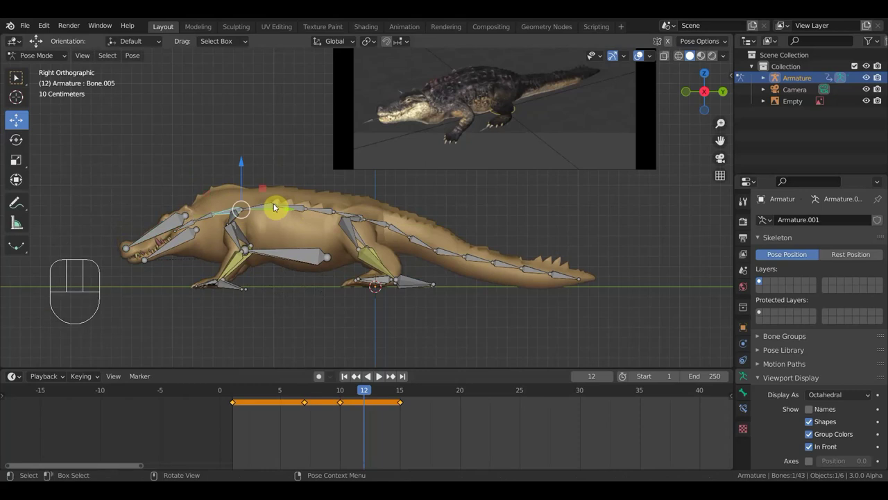
pyautogui.press('r')
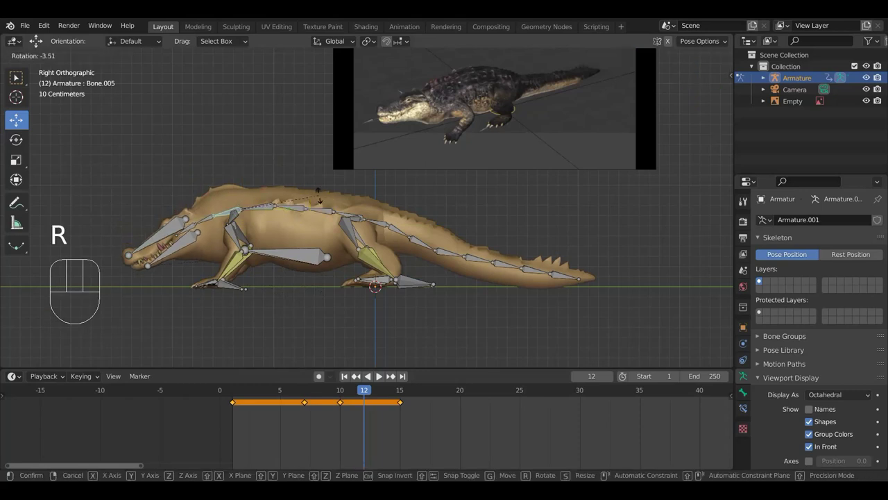
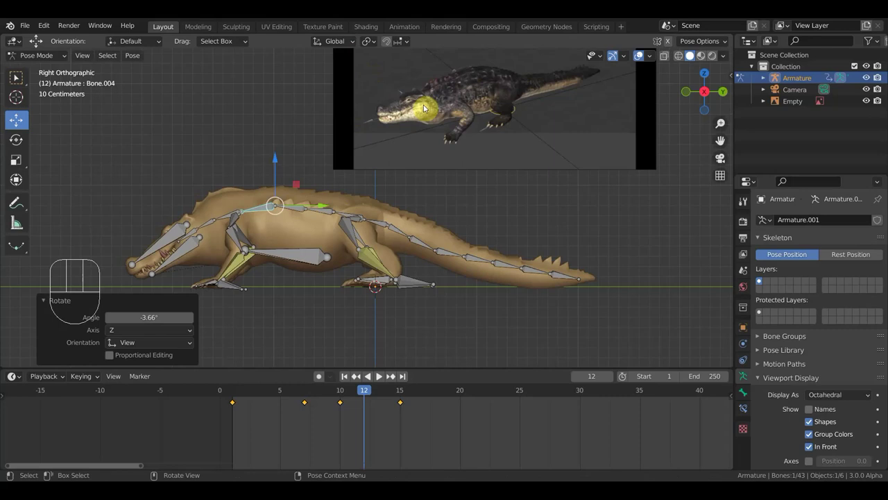
# Select every bone and insert Location & Rotation keyframes at frame 12
pyautogui.press('a')
pyautogui.press('i')
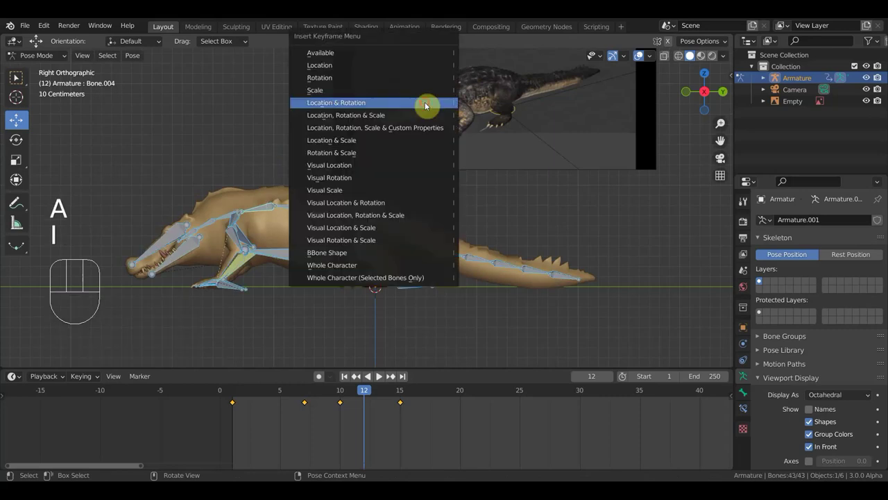
# At frame 20, rotate the neck, front-leg and spine bones to lower the head per the reference
pyautogui.moveTo(364, 393); pyautogui.dragTo(459, 433)
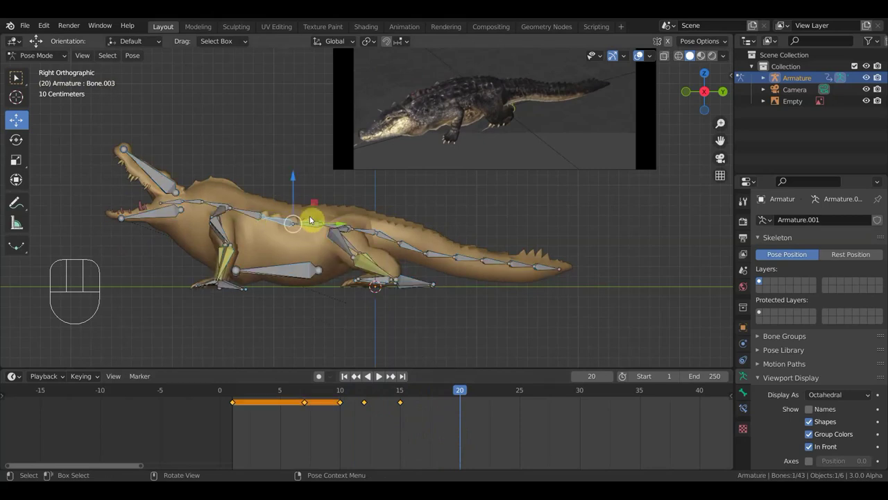
pyautogui.press('r')
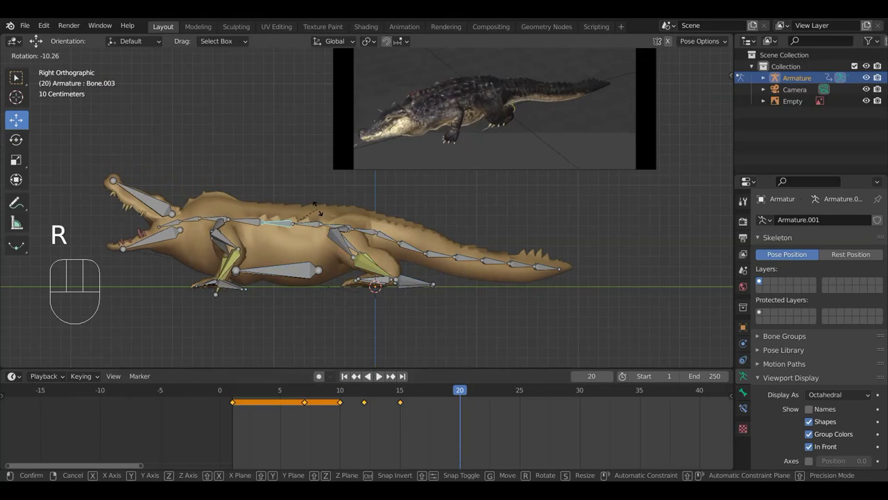
pyautogui.click(242, 216)
pyautogui.press('r')
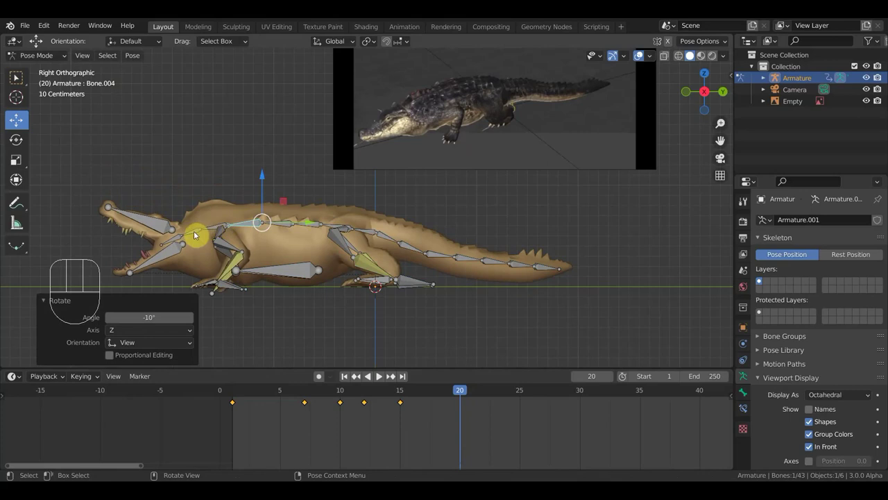
pyautogui.click(165, 226)
pyautogui.press('r')
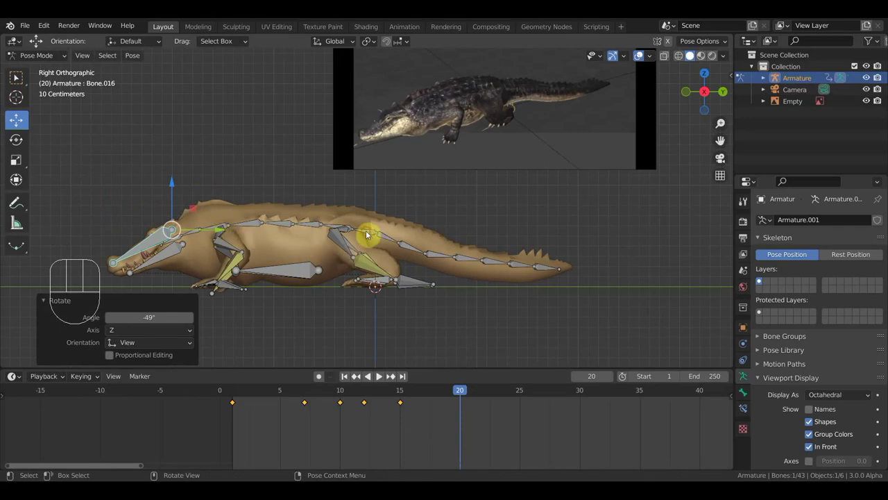
pyautogui.press('r')
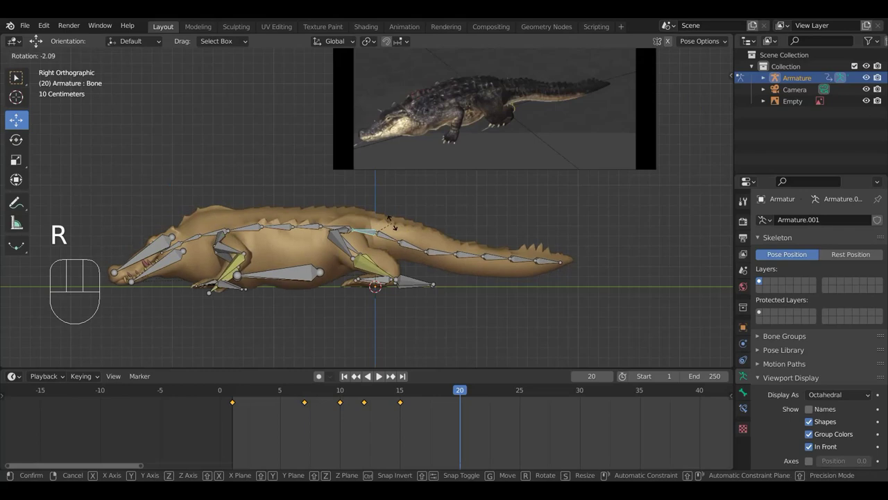
# Check the pose from above, return to side view, and key all bones' location and rotation at frame 20
pyautogui.moveTo(331, 252); pyautogui.dragTo(209, 346)
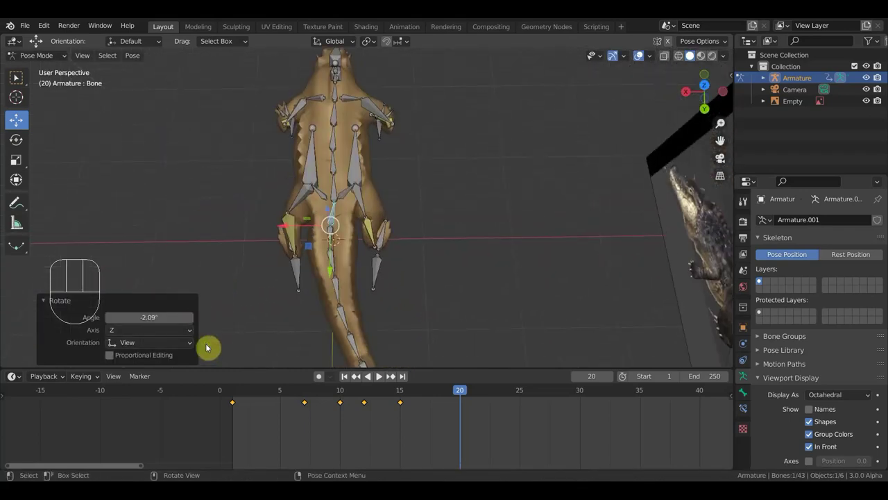
pyautogui.middleClick(369, 220)
pyautogui.moveTo(362, 253); pyautogui.dragTo(434, 228)
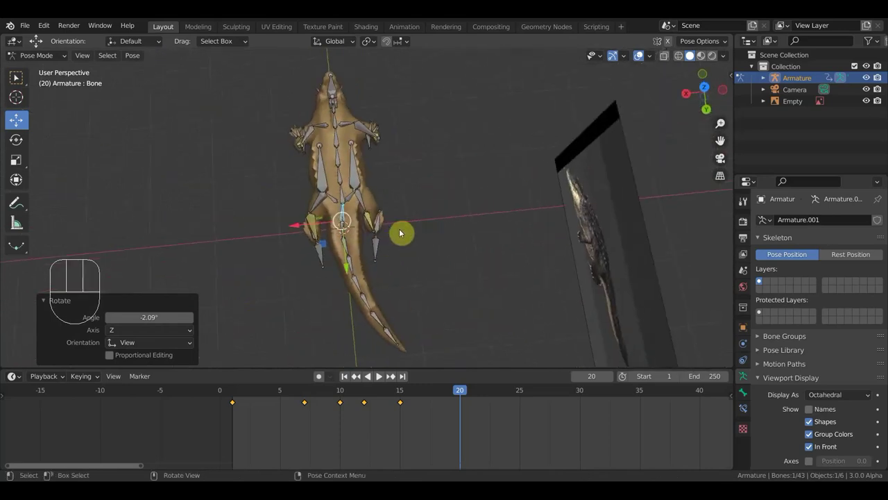
pyautogui.middleClick(422, 224)
pyautogui.press('KP_3')
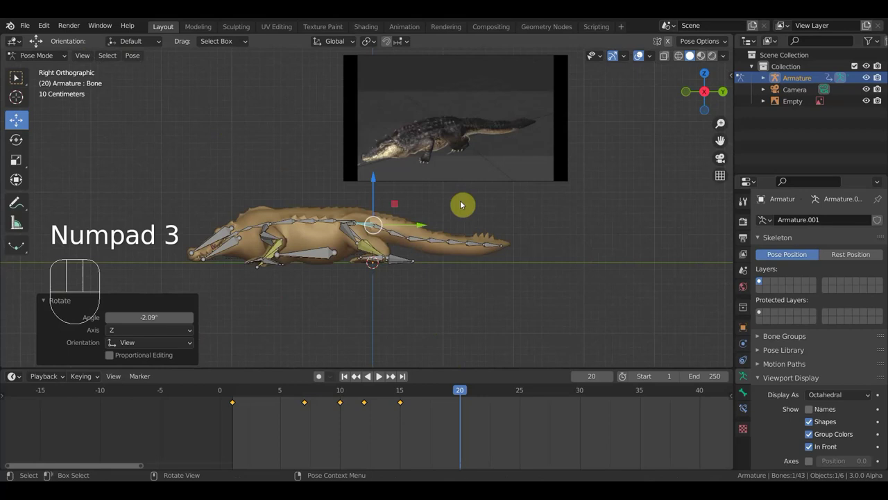
pyautogui.press('a')
pyautogui.press('i')
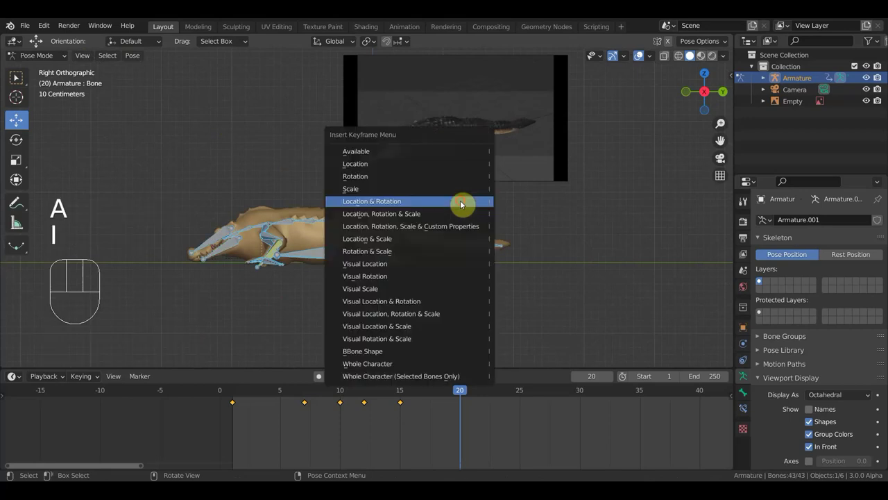
# Go to frame 18 in side view and select the front body bone
pyautogui.moveTo(449, 395); pyautogui.dragTo(439, 406)
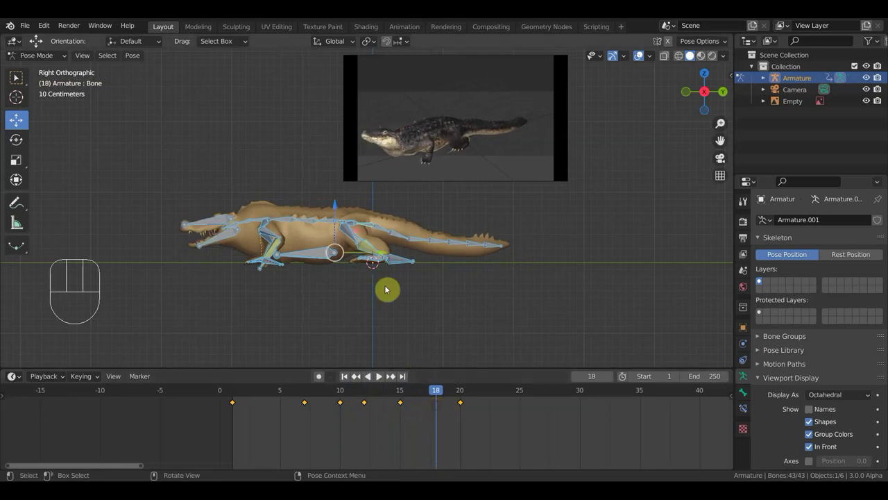
pyautogui.press('KP_3')
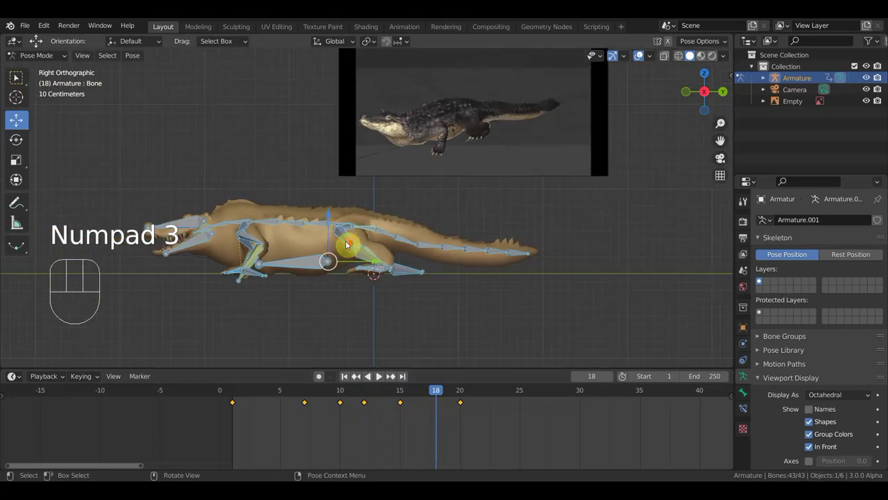
pyautogui.middleClick(458, 224)
pyautogui.click(324, 224)
# Rotate the front body and spine bones to match the reference and keyframe all bones at frame 18
pyautogui.press('r')
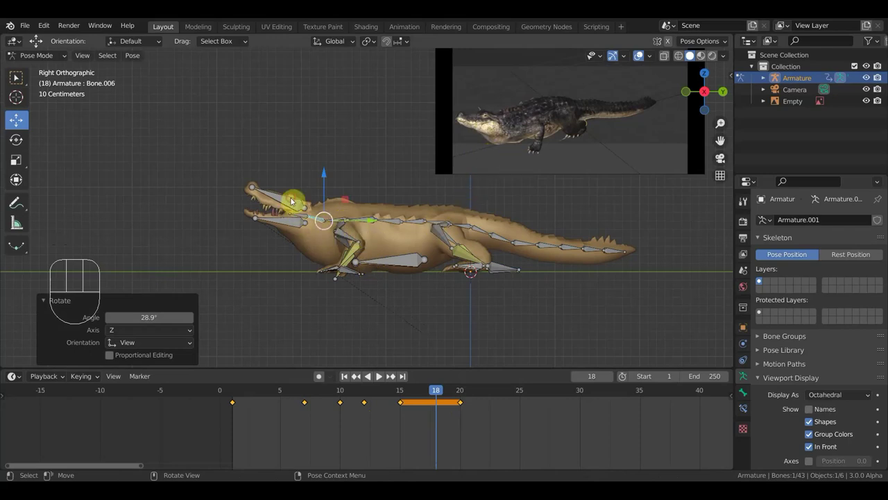
pyautogui.press('r')
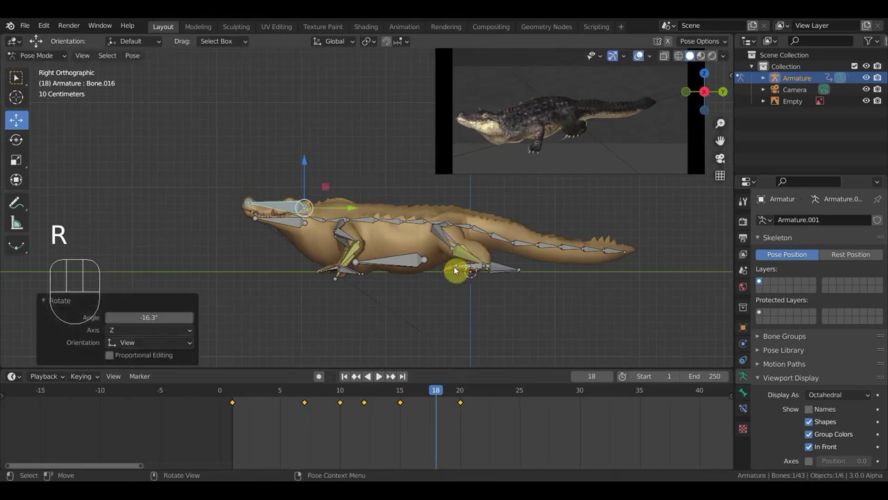
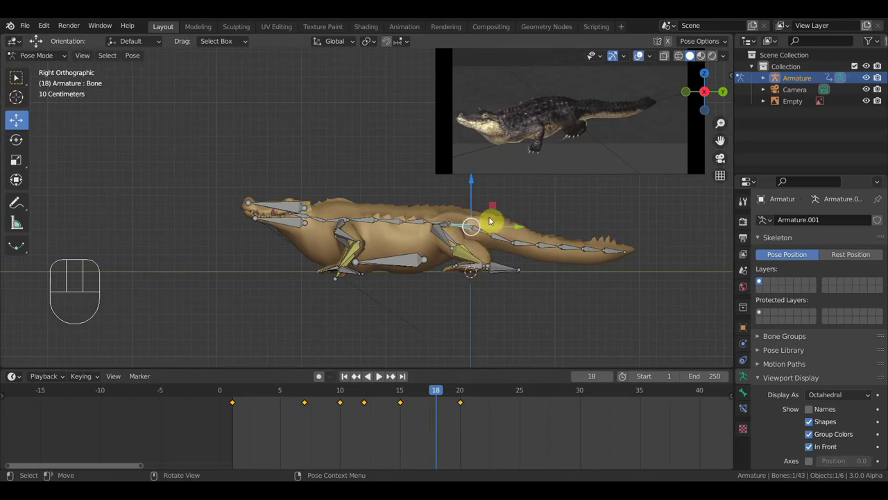
pyautogui.press('r')
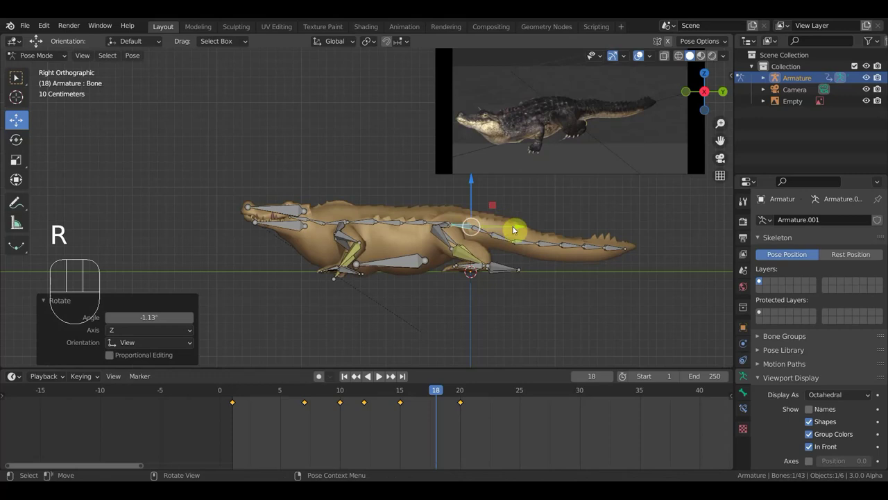
pyautogui.press('a')
pyautogui.press('i')
# Stop on frame 17 and rotate the front body bone (Bone.006) downward
pyautogui.moveTo(443, 392); pyautogui.dragTo(429, 408)
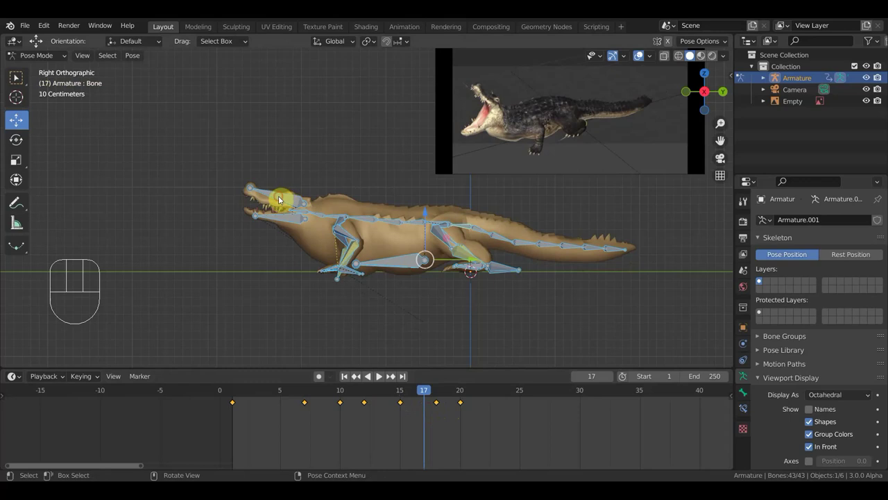
pyautogui.press('r')
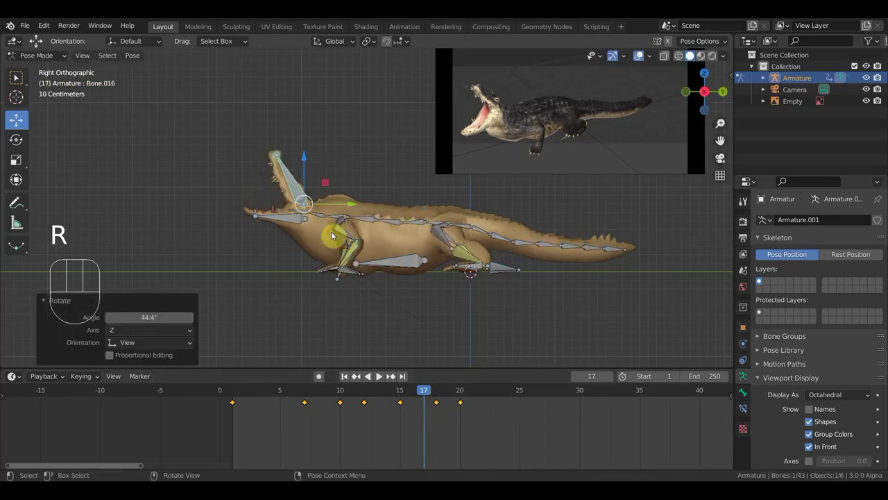
pyautogui.click(314, 213)
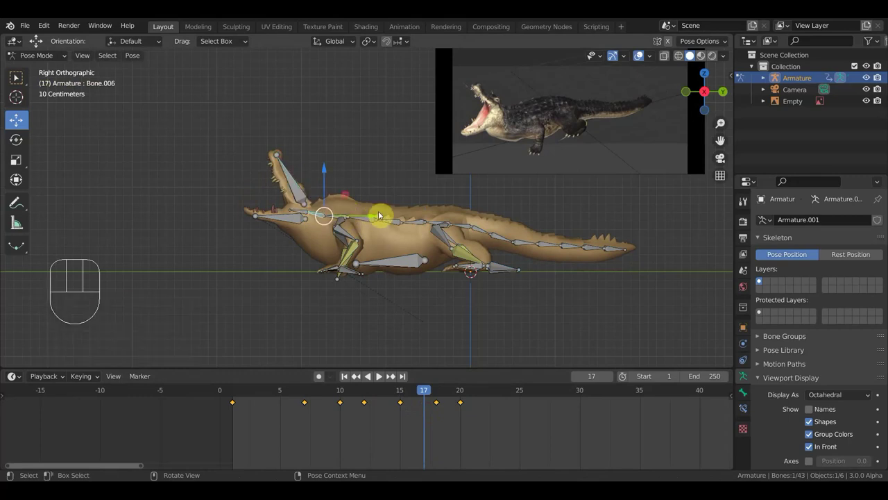
pyautogui.click(304, 218)
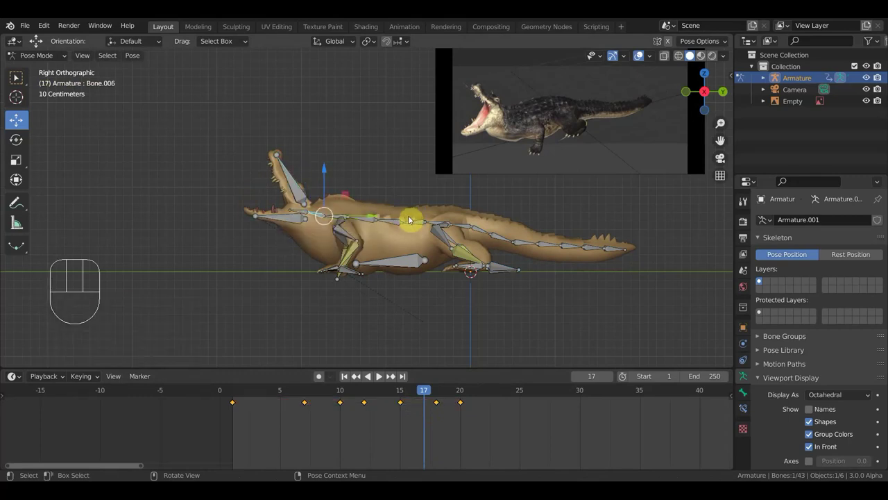
pyautogui.press('r')
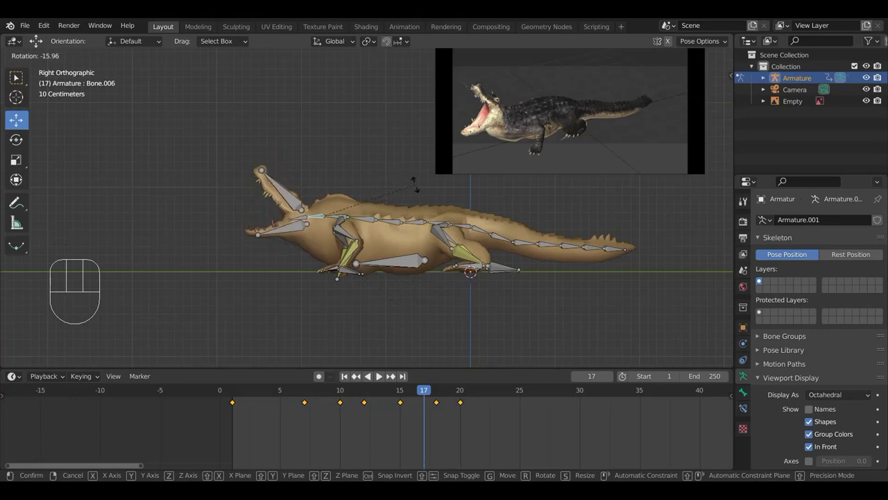
# Keyframe every bone at frame 17 and scrub back through the walk to check it
pyautogui.press('a')
pyautogui.press('i')
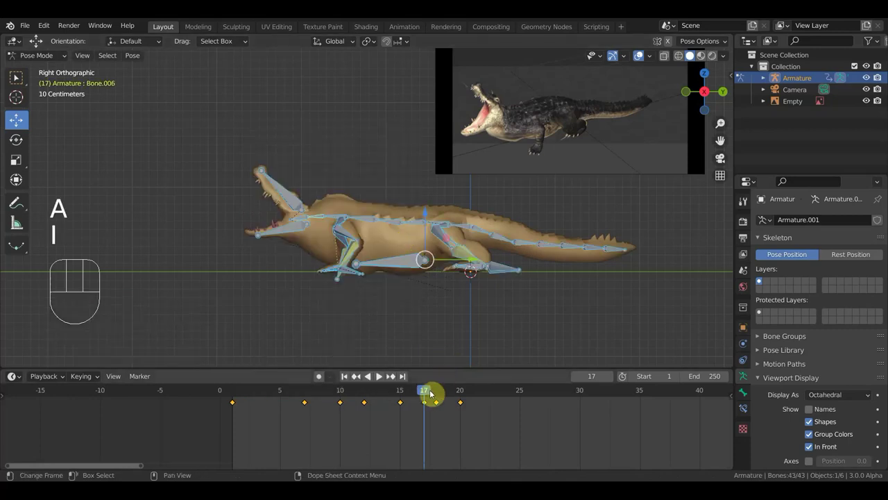
pyautogui.moveTo(431, 390); pyautogui.dragTo(413, 392)
pyautogui.press('KP_7')
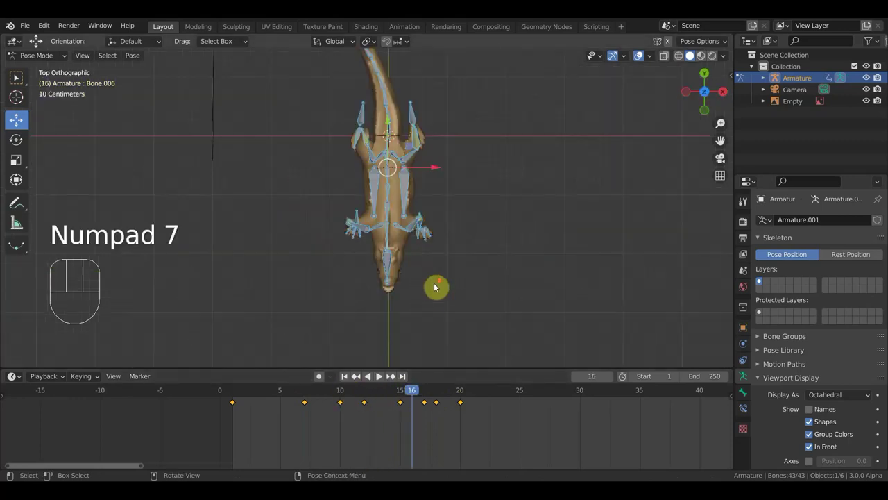
# At frame 12 in side view, move and rotate the spine bone above the hips upward and back
pyautogui.moveTo(400, 393); pyautogui.dragTo(371, 396)
pyautogui.middleClick(424, 297)
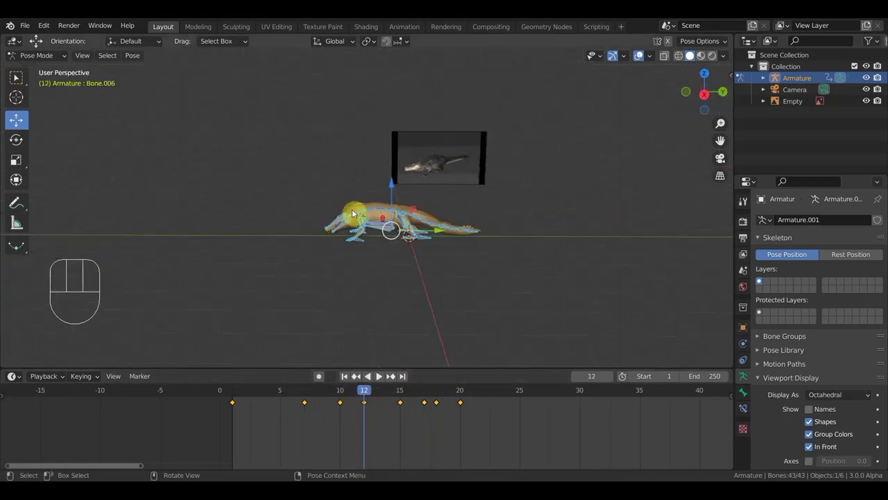
pyautogui.press('KP_3')
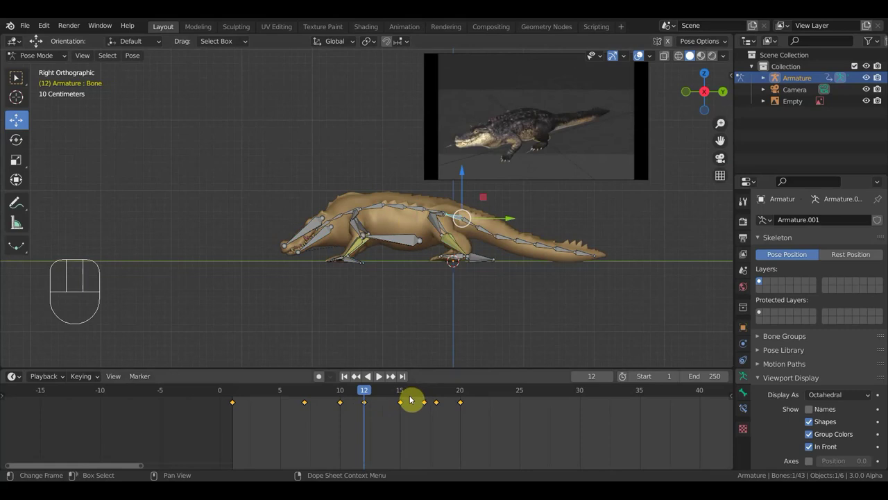
pyautogui.click(403, 396)
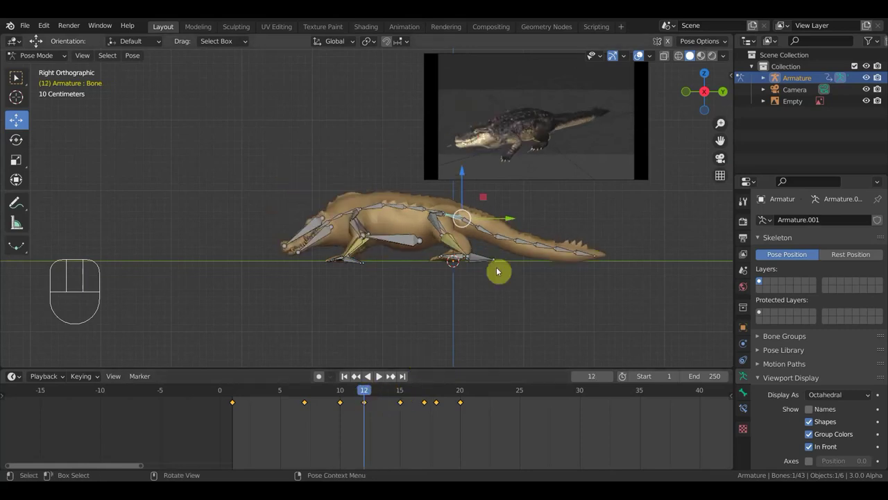
pyautogui.press('g')
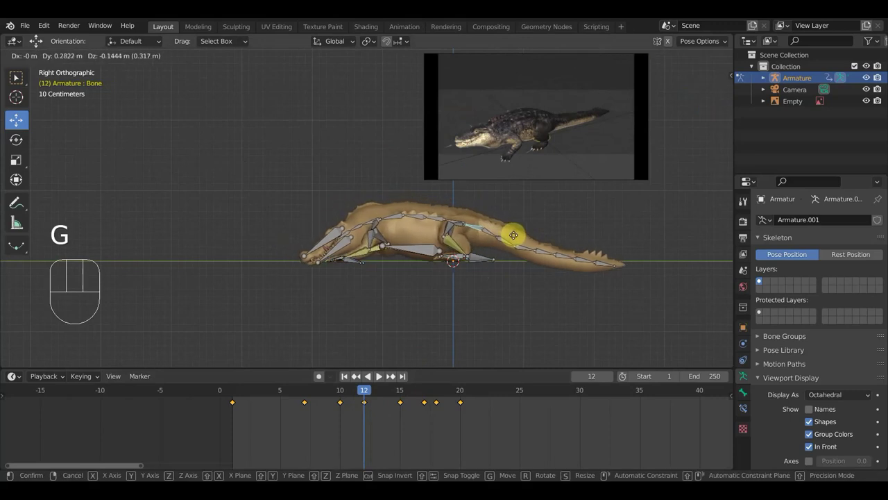
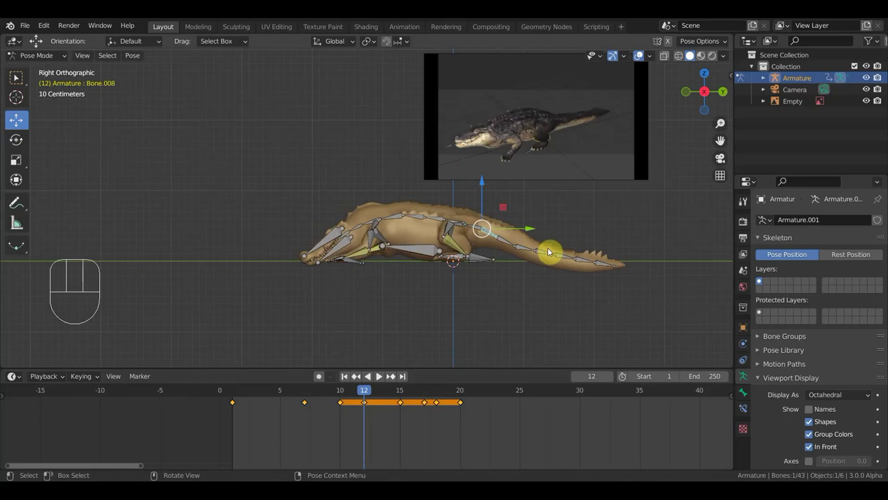
pyautogui.press('r')
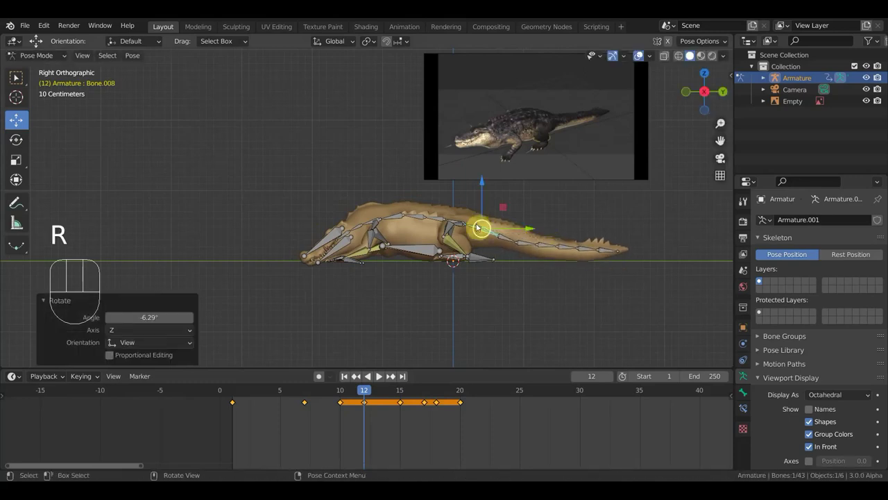
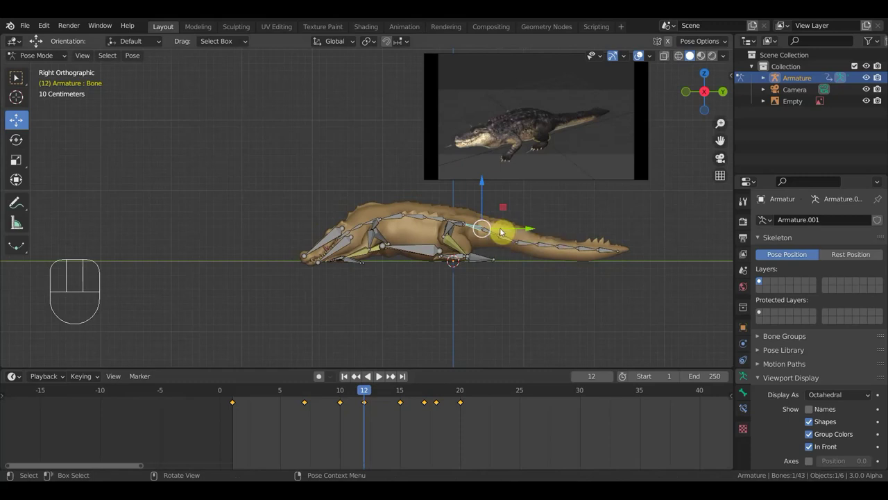
pyautogui.press('g')
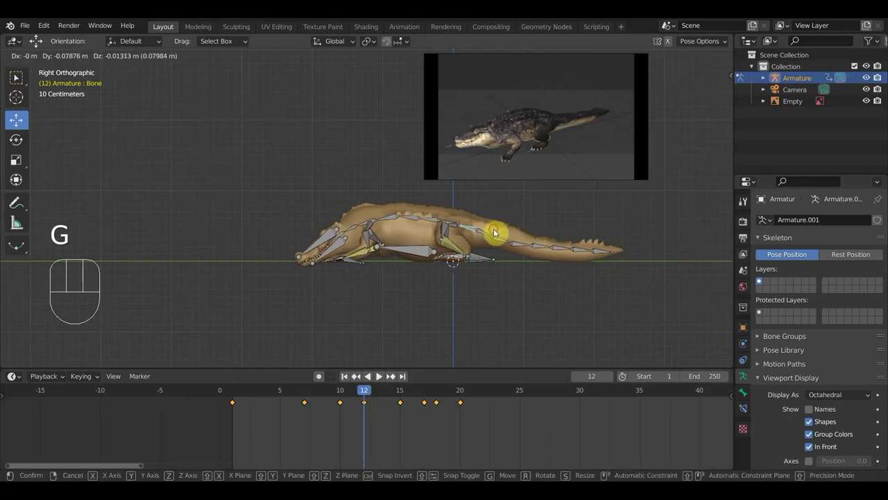
# Re-rotate the shoulder bone and rekey every bone at frame 12
pyautogui.moveTo(534, 258); pyautogui.dragTo(513, 240)
pyautogui.press('KP_3')
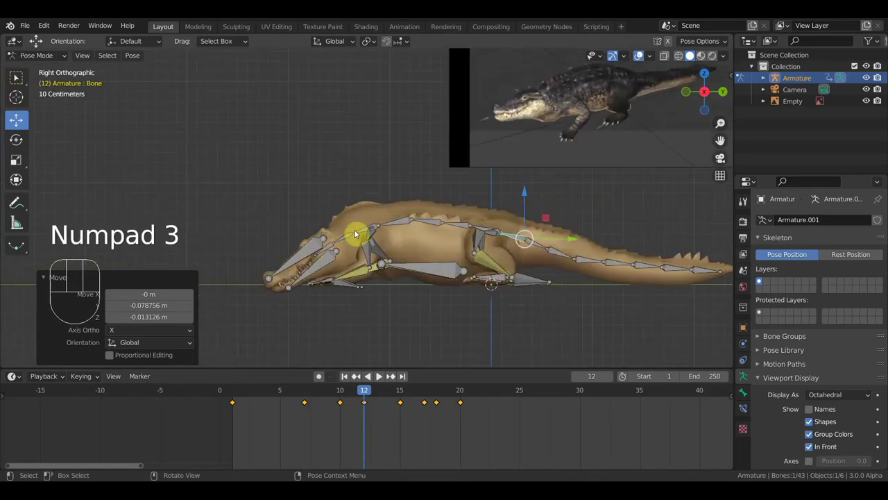
pyautogui.click(361, 233)
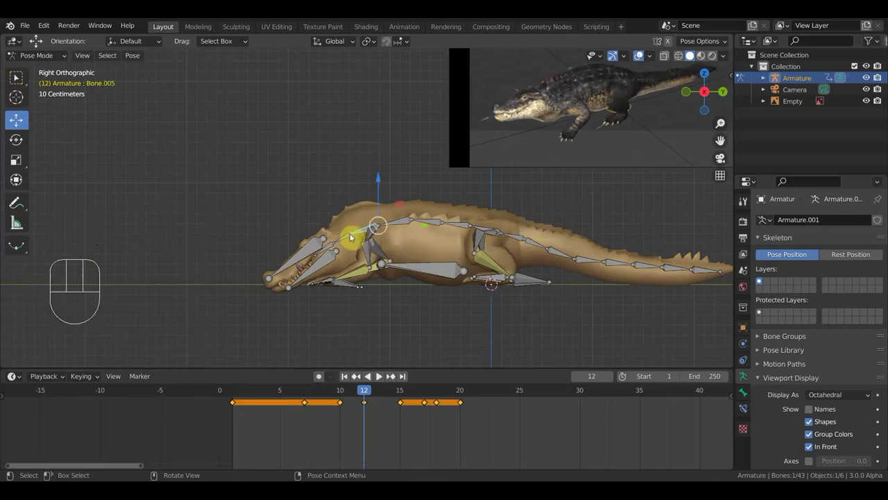
pyautogui.press('r')
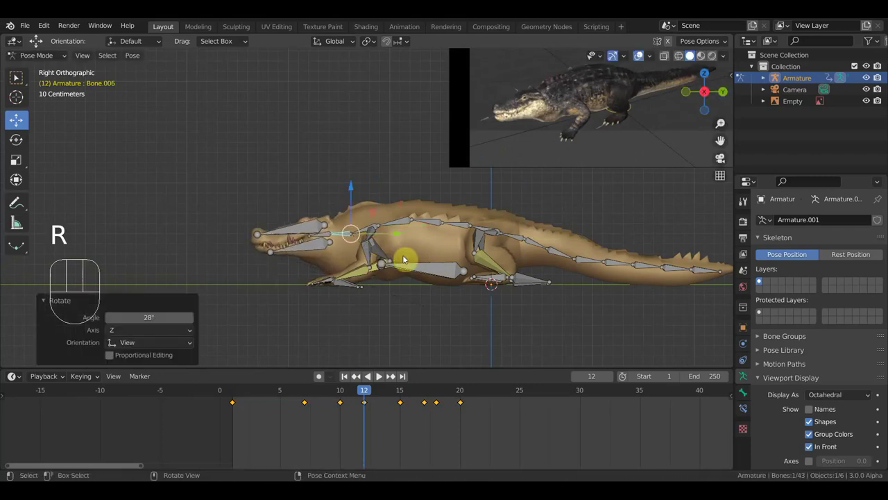
pyautogui.press('a')
pyautogui.press('i')
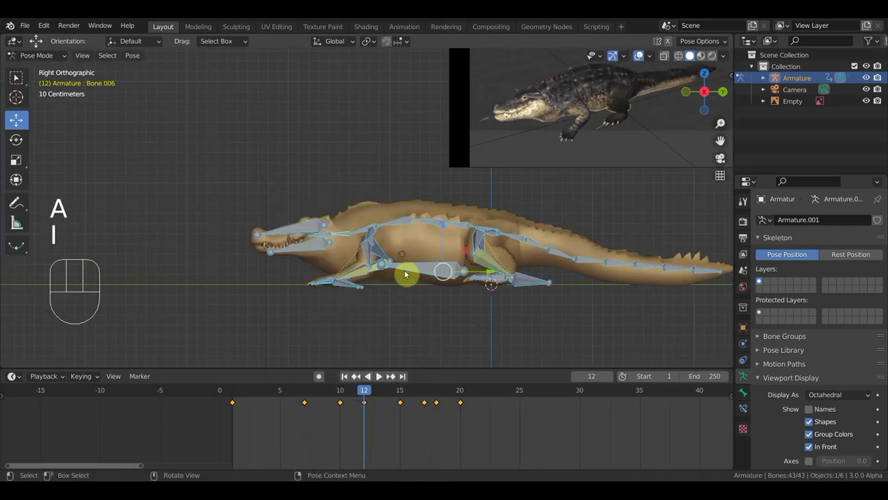
# At frame 15, move the rear foot and rotate the rear leg bones, checking from several angles
pyautogui.moveTo(369, 392); pyautogui.dragTo(403, 397)
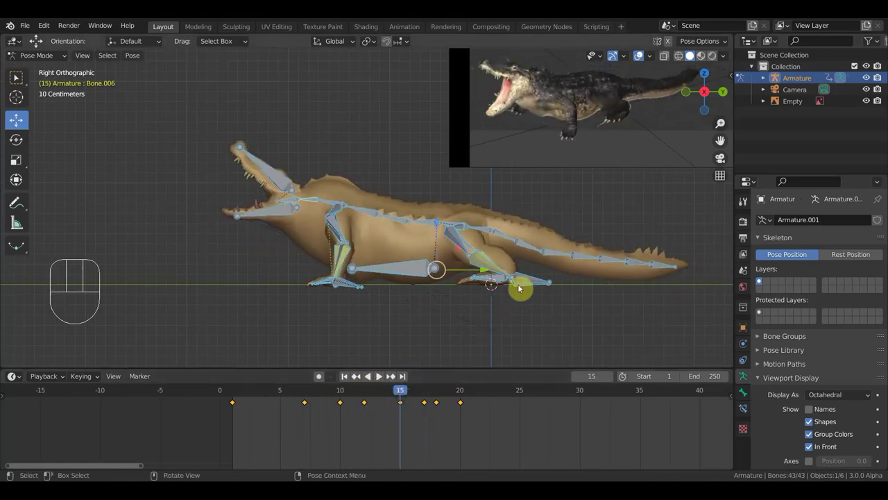
pyautogui.press('g')
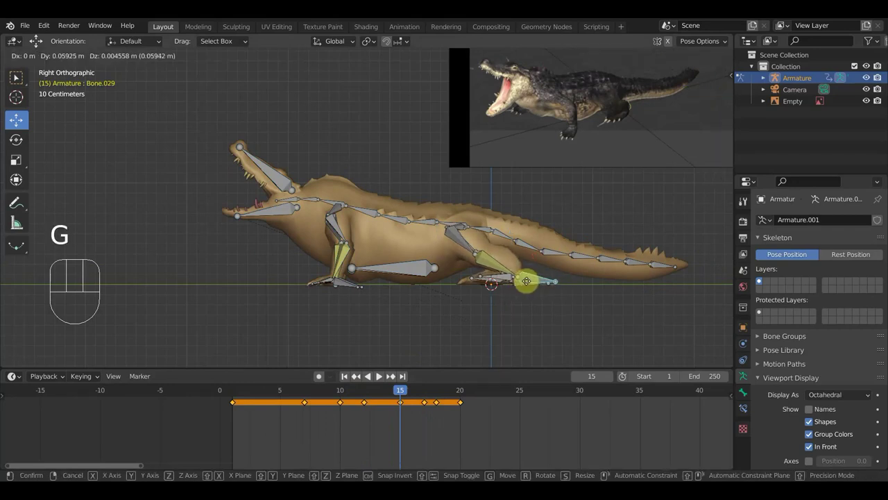
pyautogui.middleClick(528, 294)
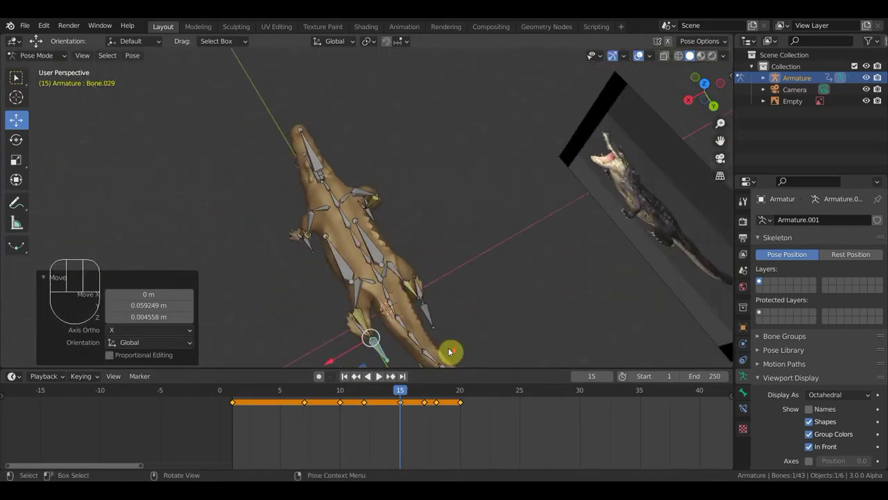
pyautogui.middleClick(425, 343)
pyautogui.middleClick(372, 276)
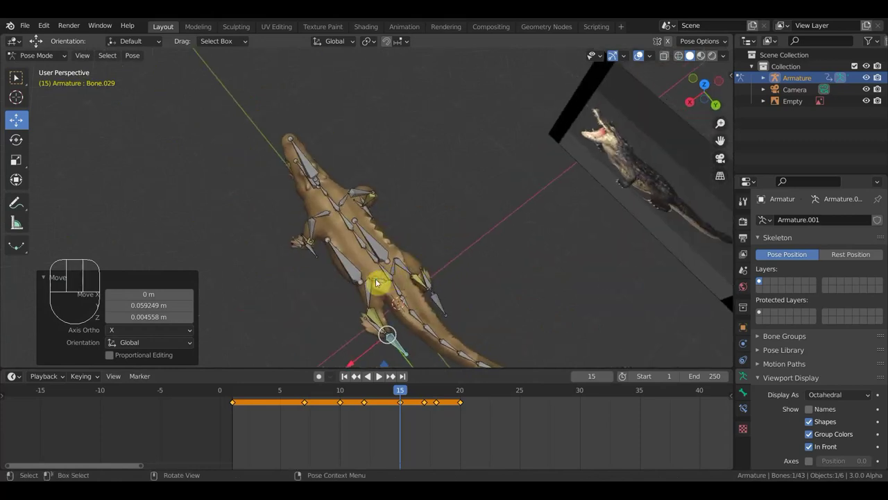
pyautogui.press('r')
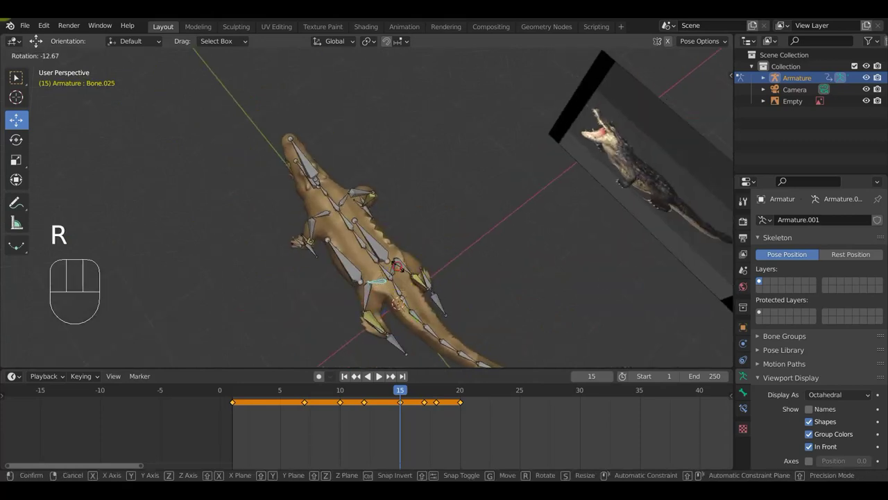
pyautogui.moveTo(436, 273); pyautogui.dragTo(485, 209)
pyautogui.moveTo(471, 231); pyautogui.dragTo(352, 319)
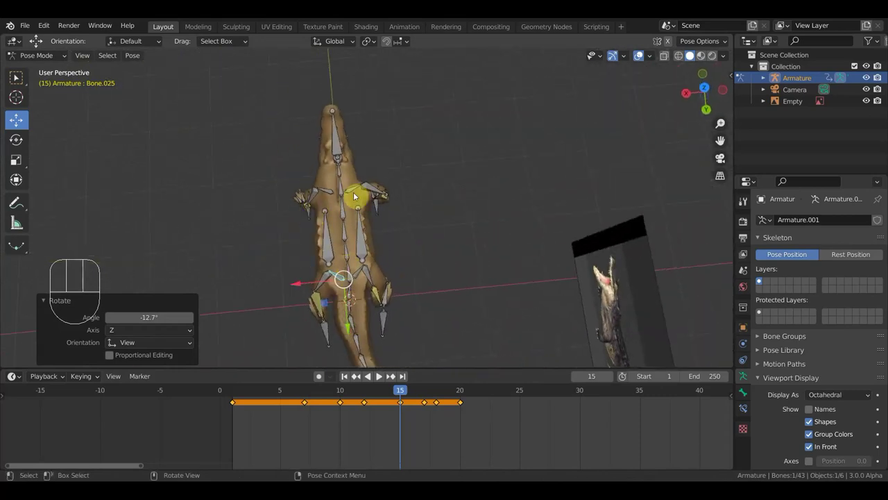
pyautogui.middleClick(402, 234)
pyautogui.middleClick(395, 308)
pyautogui.middleClick(365, 295)
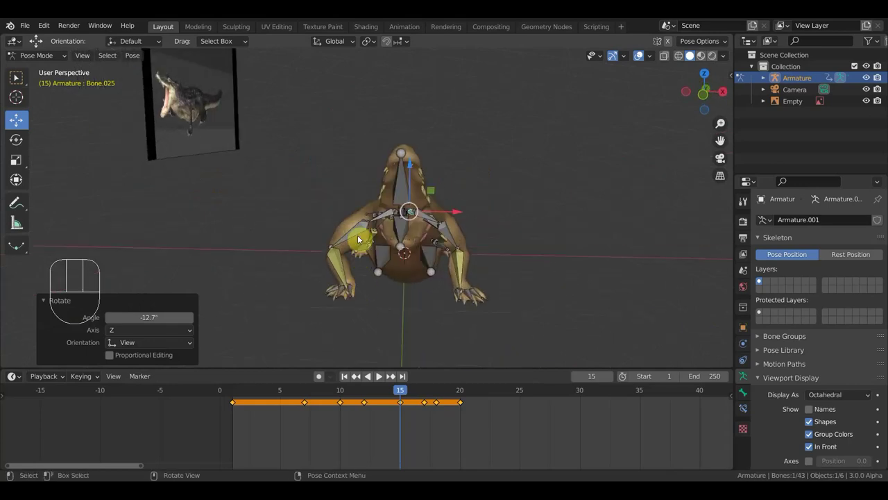
pyautogui.press('r')
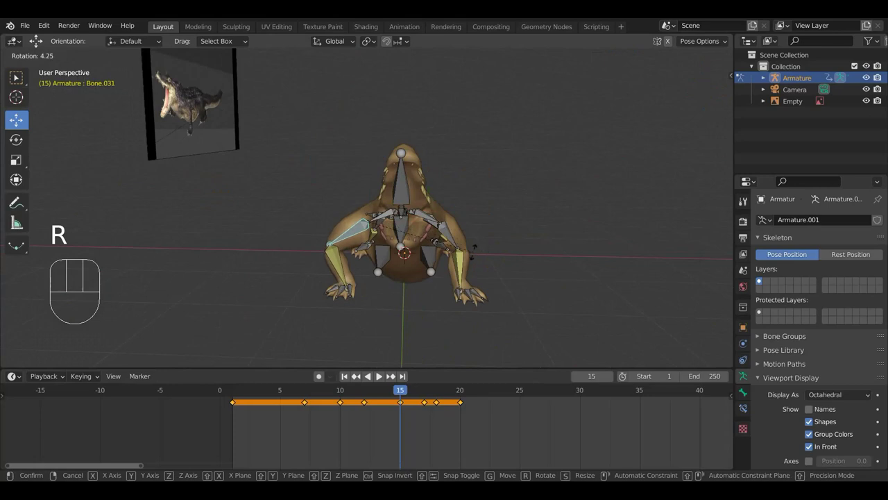
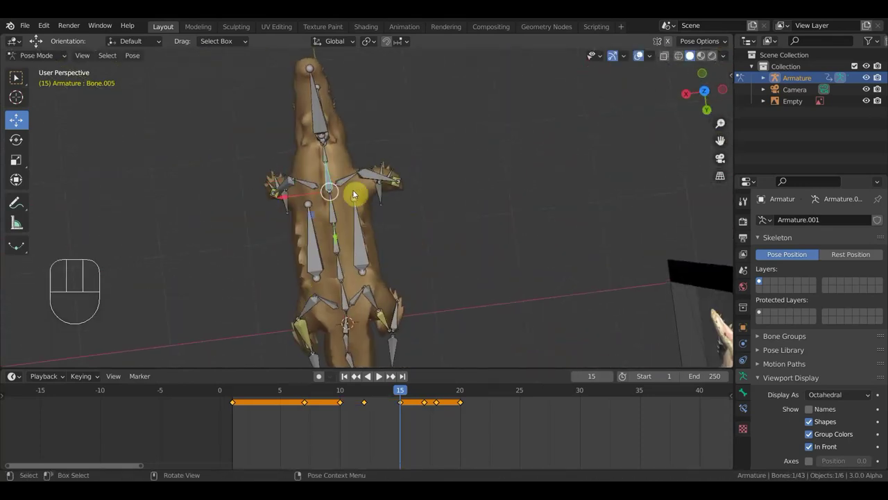
# Keyframe every bone of the rig at frame 15, then scrub to frame 35
pyautogui.press('r')
pyautogui.moveTo(393, 224); pyautogui.dragTo(548, 93)
pyautogui.press('a')
pyautogui.press('i')
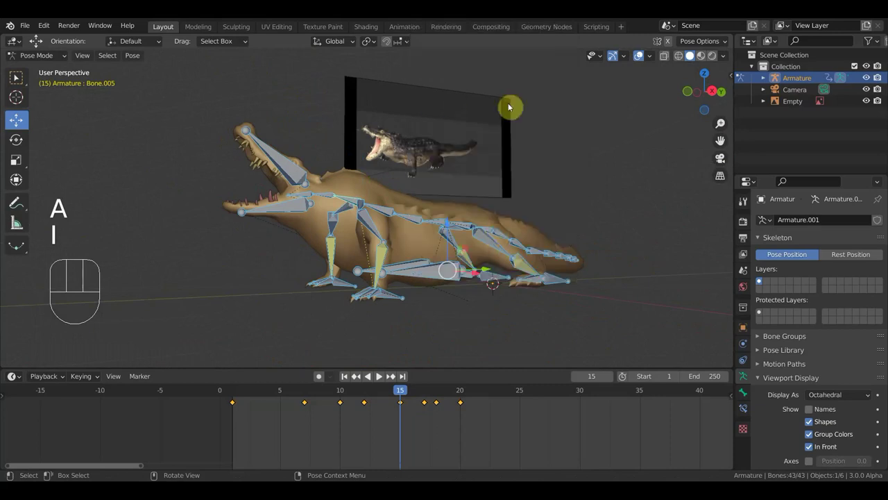
pyautogui.moveTo(355, 392); pyautogui.dragTo(642, 413)
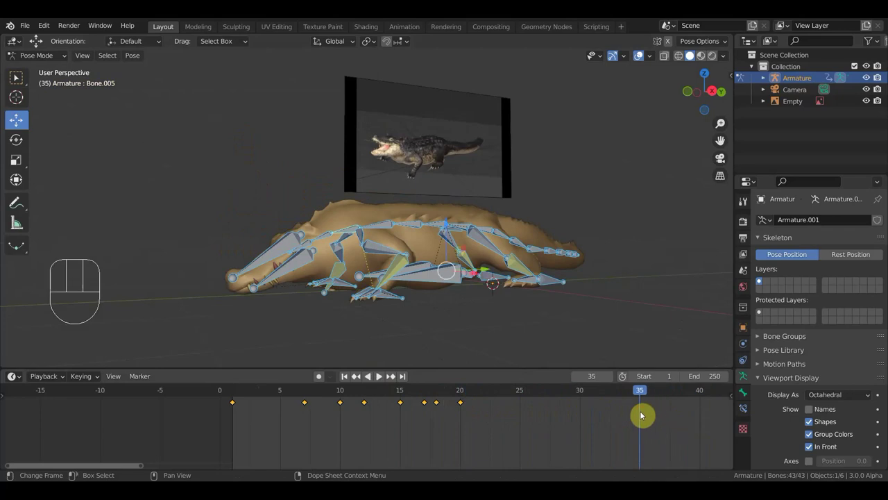
# Duplicate the frame 10 starting-pose keyframes onto frame 35 so the walk loops
pyautogui.click(247, 418)
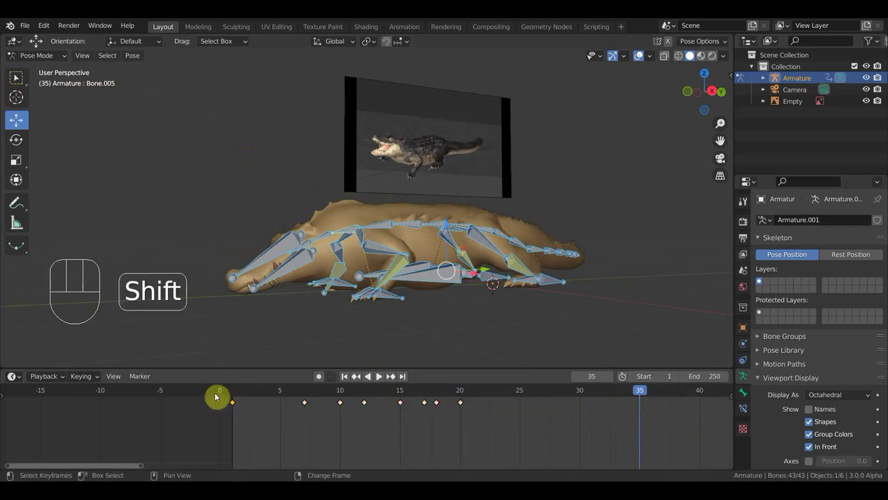
pyautogui.press('shift+d')
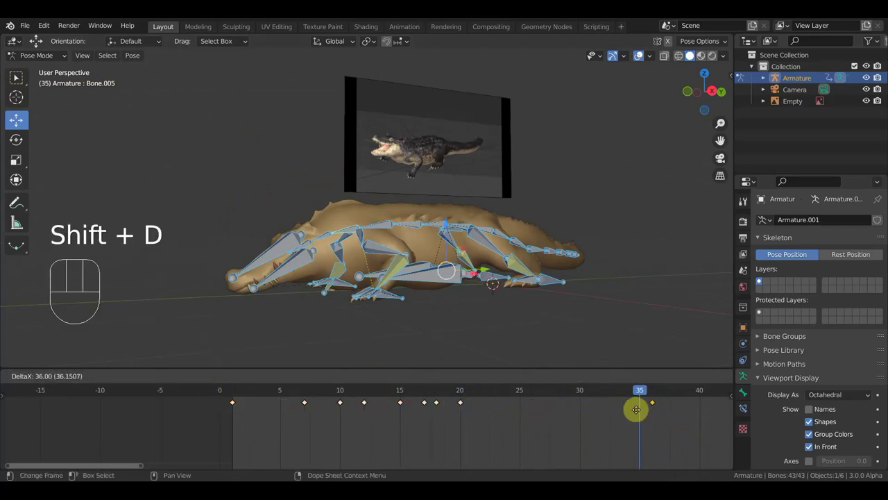
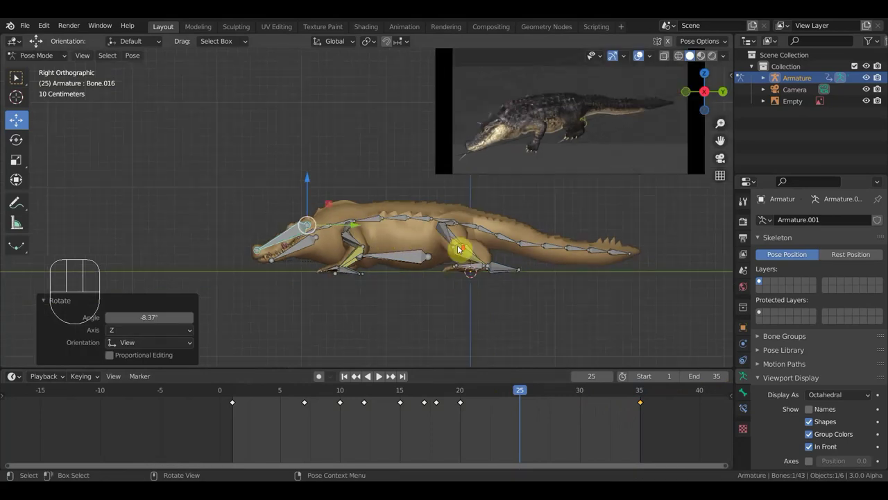
# Keyframe whole-rig walk poses at frames 25 and 32, checked from the side orthographic view
pyautogui.press('a')
pyautogui.press('i')
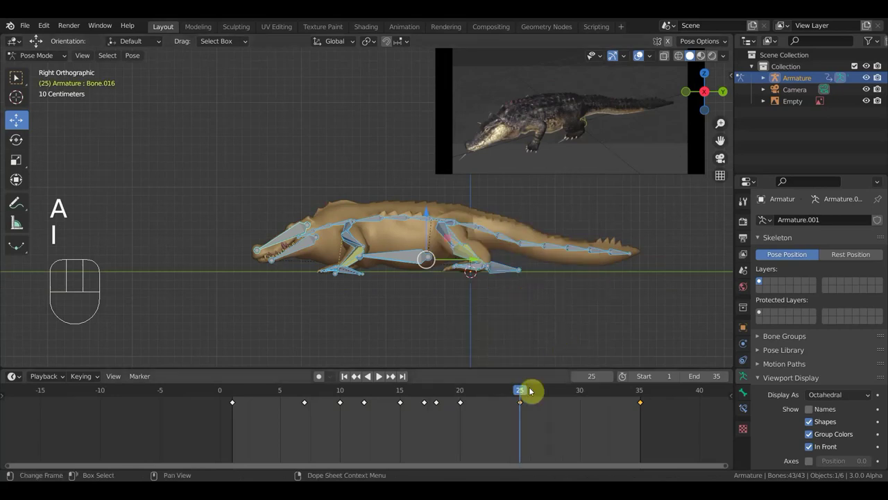
pyautogui.moveTo(516, 393); pyautogui.dragTo(609, 396)
pyautogui.press('a')
pyautogui.press('KP_8')
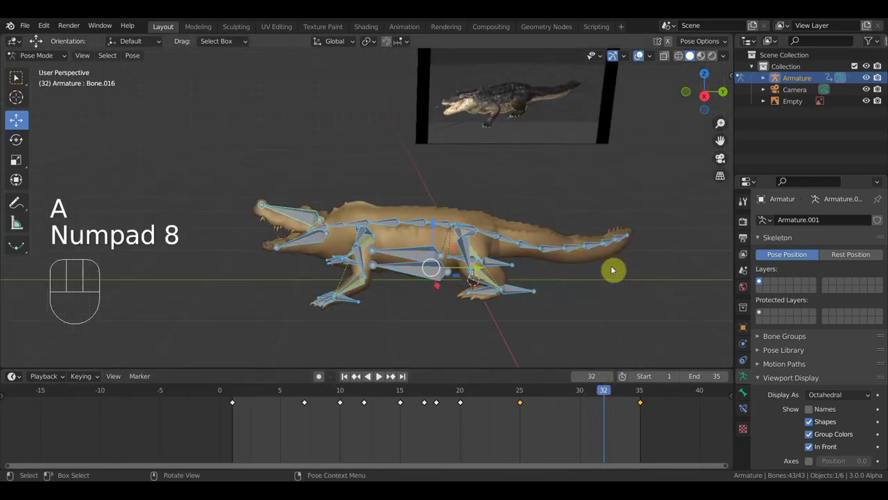
pyautogui.press('KP_3')
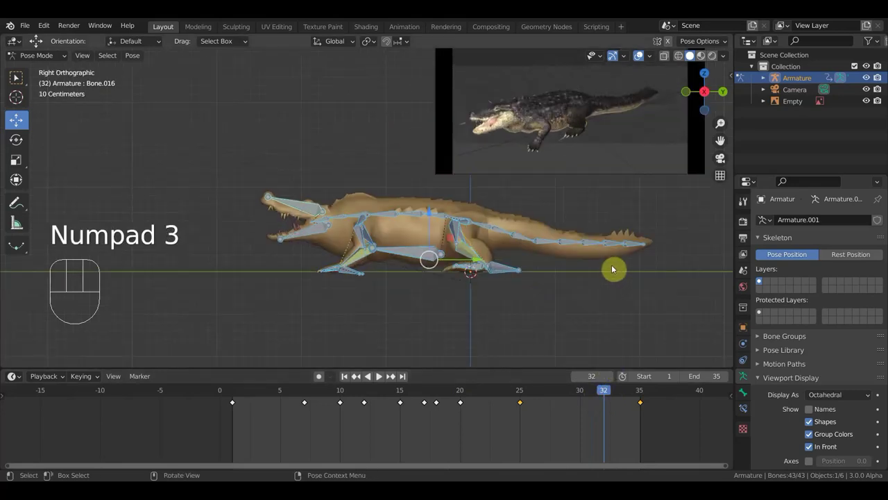
pyautogui.press('i')
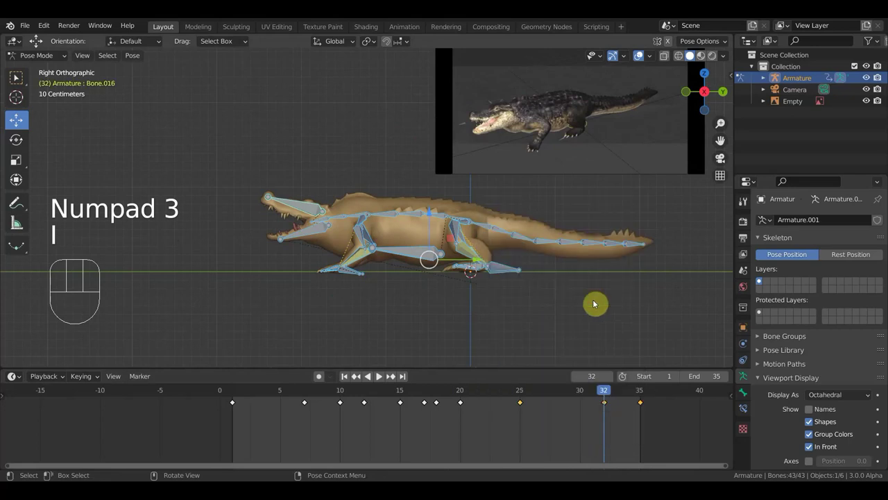
# Rotate a bone for the frame 31 pose, key the whole rig there, then return to frame 18
pyautogui.click(304, 204)
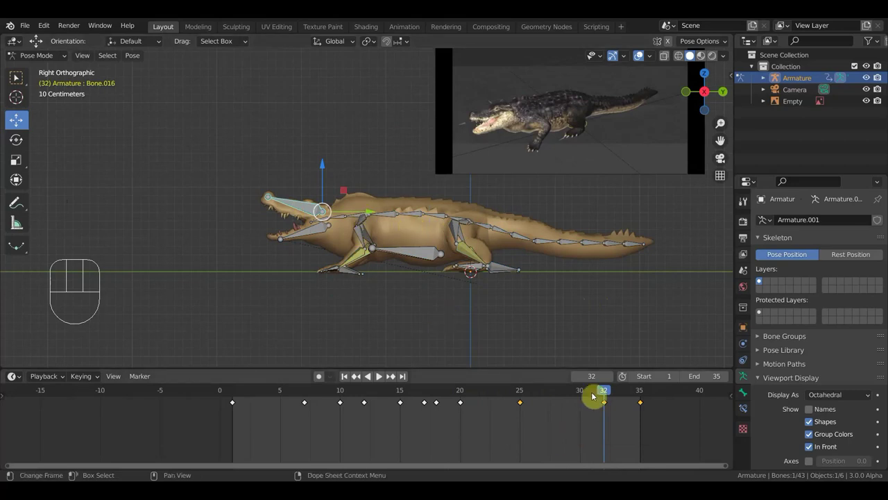
pyautogui.click(588, 397)
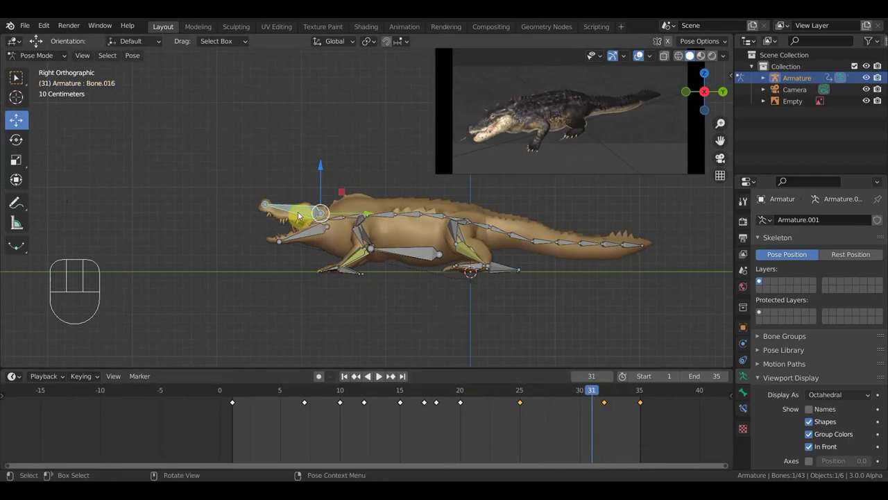
pyautogui.press('r')
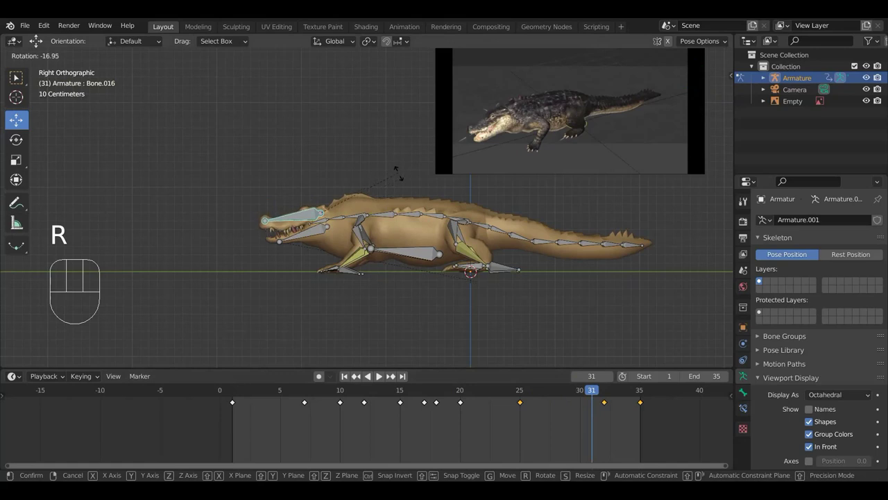
pyautogui.press('a')
pyautogui.press('i')
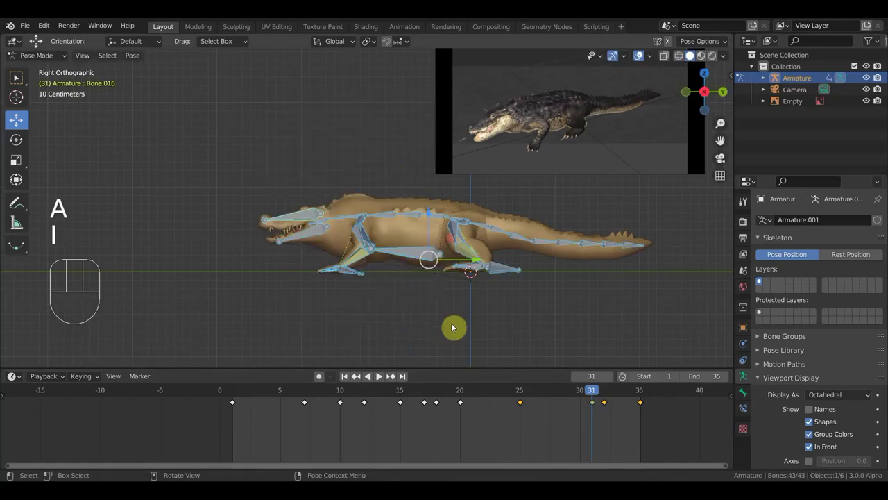
pyautogui.moveTo(593, 394); pyautogui.dragTo(434, 392)
pyautogui.moveTo(475, 266); pyautogui.dragTo(567, 286)
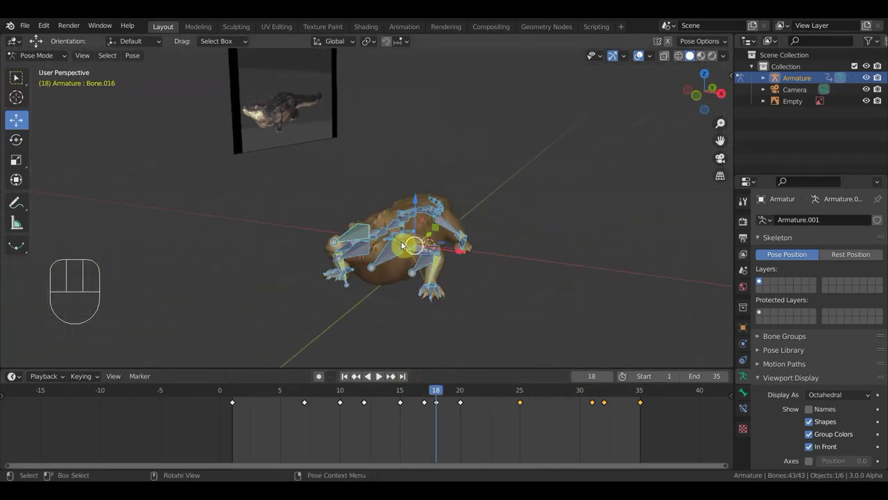
# From the front view, rotate a leg bone at frame 18 to match the reference
pyautogui.press('KP_1')
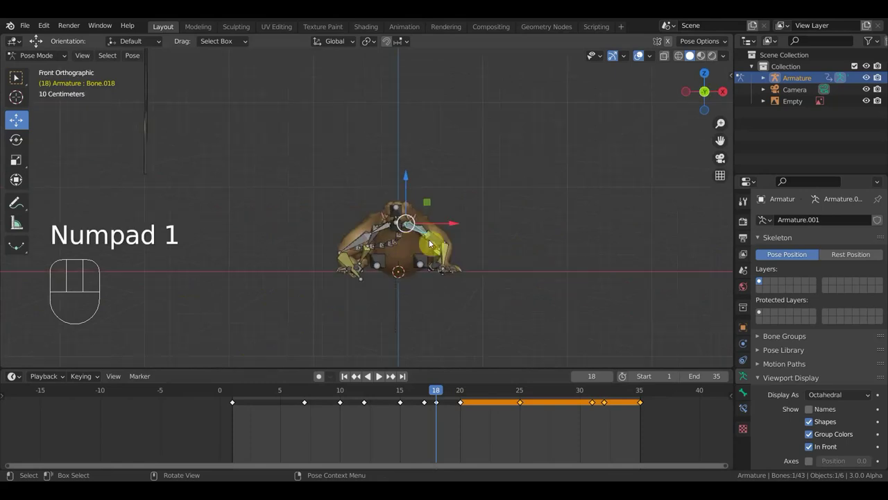
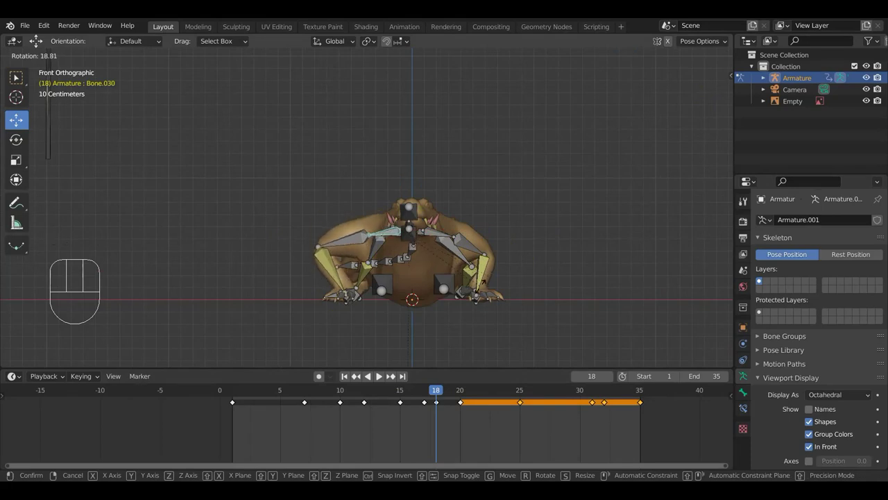
pyautogui.click(449, 235)
pyautogui.press('r')
pyautogui.moveTo(492, 247); pyautogui.dragTo(389, 220)
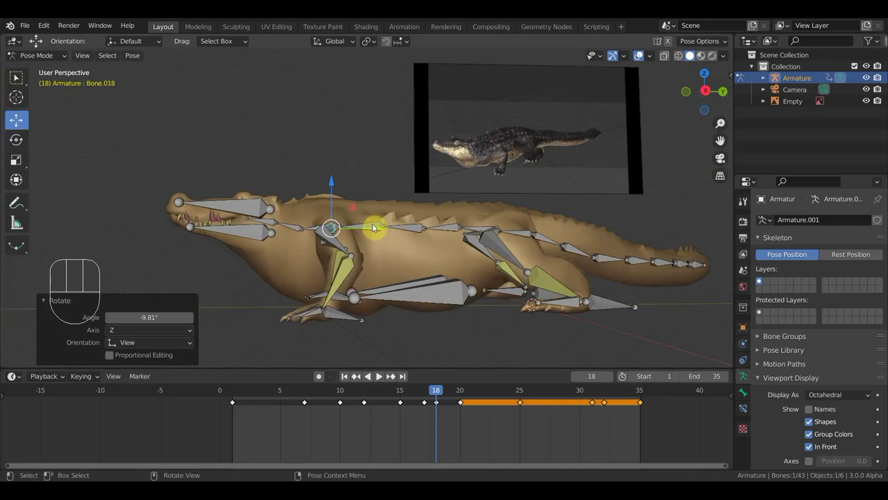
# Re-rotate two spine bones to bend the back, then select all bones for keyframing
pyautogui.press('r')
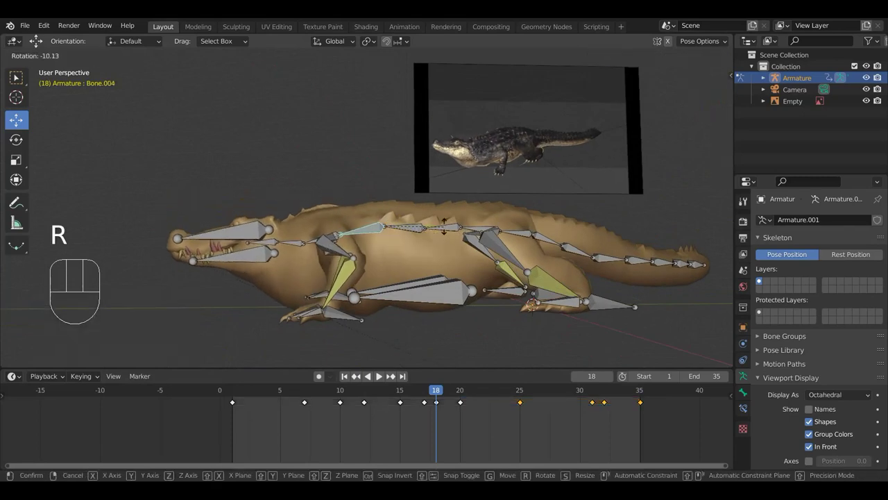
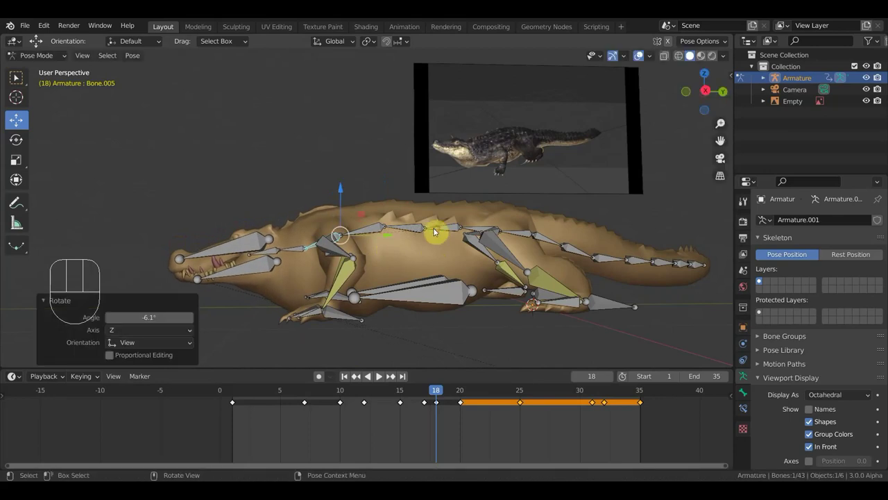
pyautogui.click(301, 248)
pyautogui.press('r')
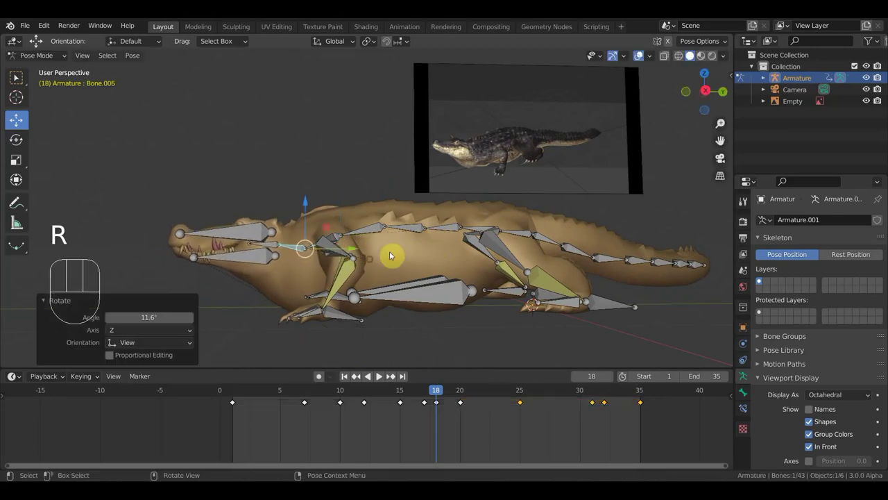
pyautogui.press('a')
pyautogui.press('i')
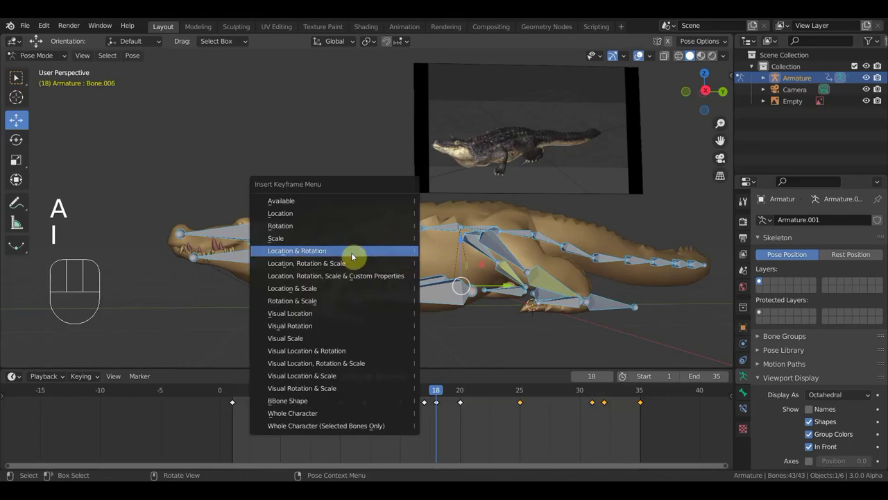
# Scrub to frame 25 and view the crocodile's tail from above
pyautogui.moveTo(442, 390); pyautogui.dragTo(526, 394)
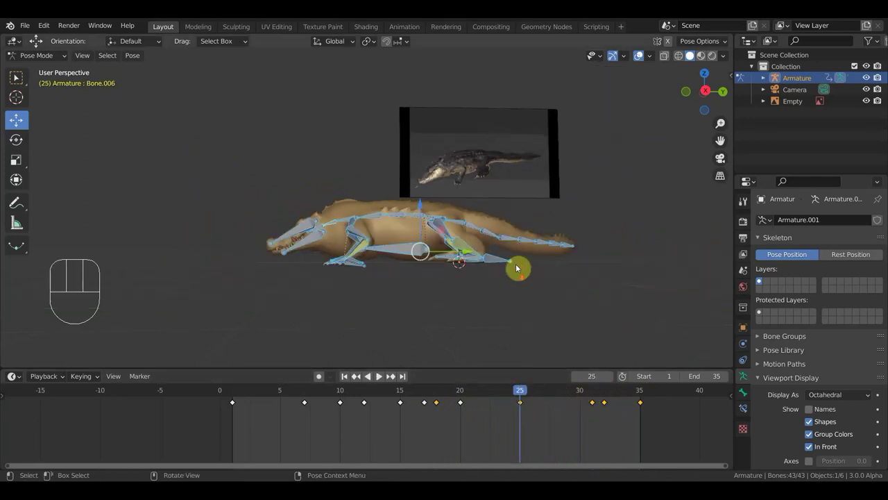
pyautogui.middleClick(515, 260)
pyautogui.press('KP_6')
pyautogui.press('KP_7')
pyautogui.middleClick(504, 155)
pyautogui.middleClick(502, 224)
# Select the Dope Sheet keyframes around frames 18–20 and work on them at frame 10
pyautogui.moveTo(352, 95); pyautogui.dragTo(418, 175)
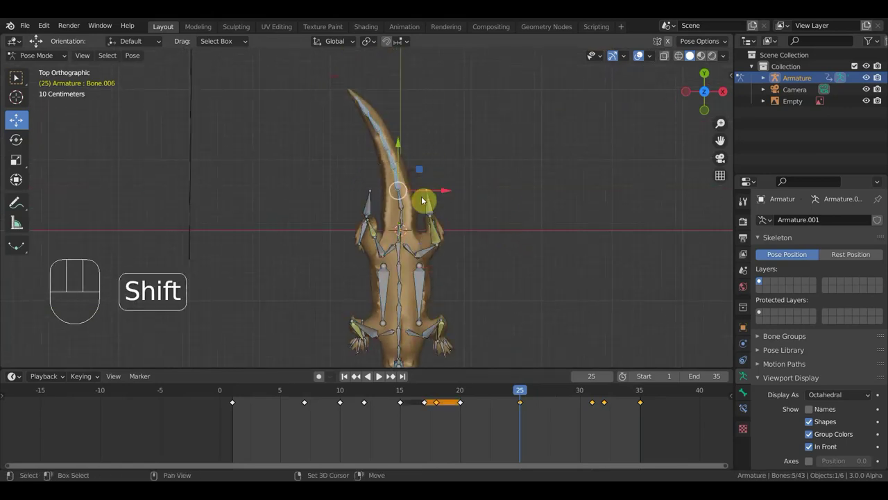
pyautogui.click(413, 207)
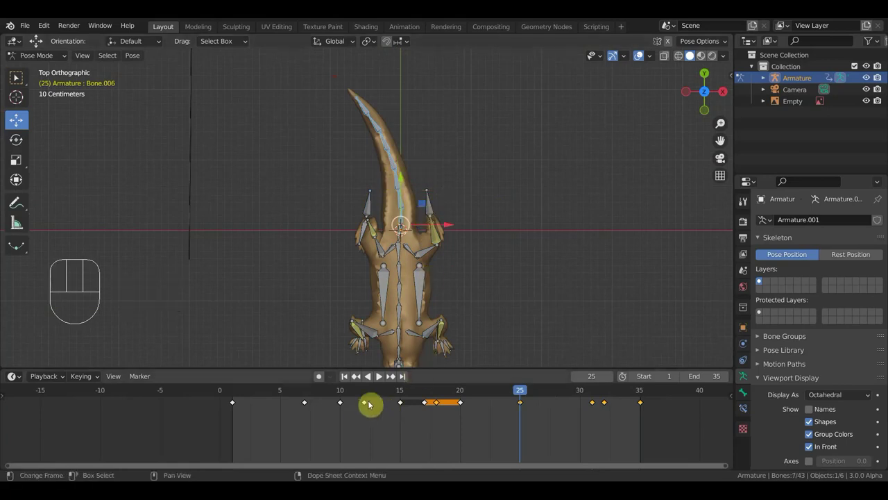
pyautogui.click(364, 392)
pyautogui.click(339, 392)
pyautogui.click(356, 427)
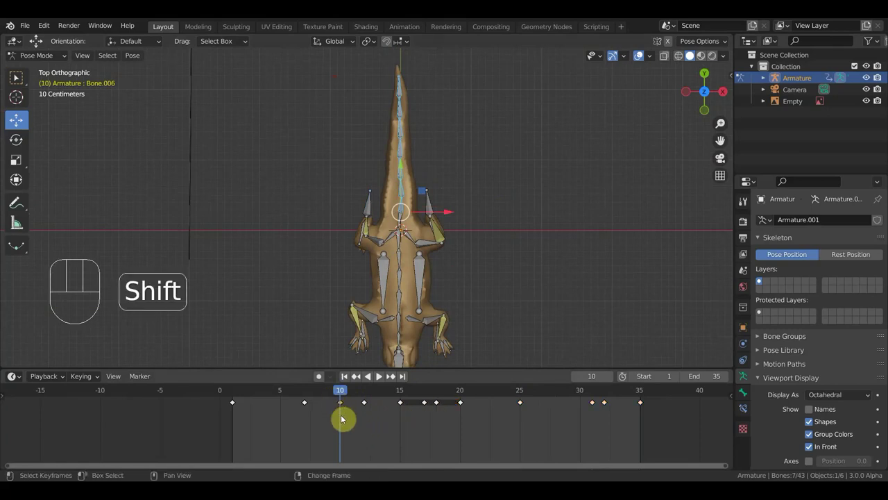
pyautogui.press('shift+d')
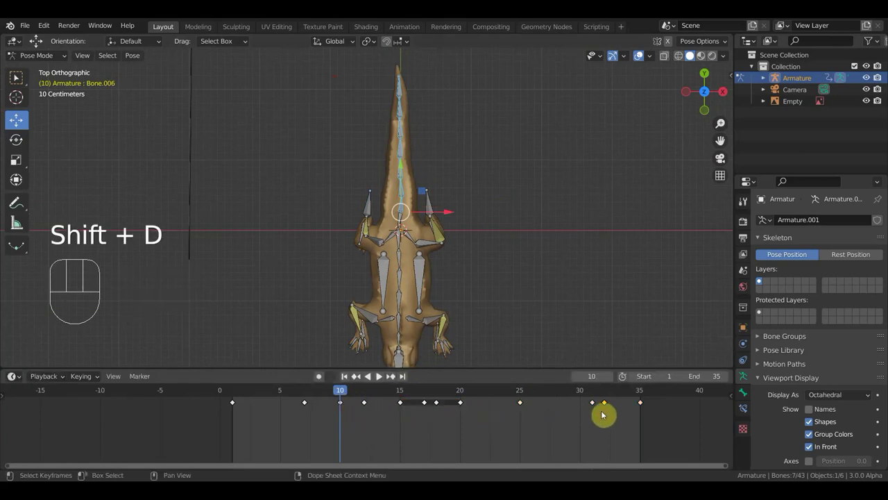
# Check frame 32 in perspective, then bend the tail bone at frame 25
pyautogui.click(606, 393)
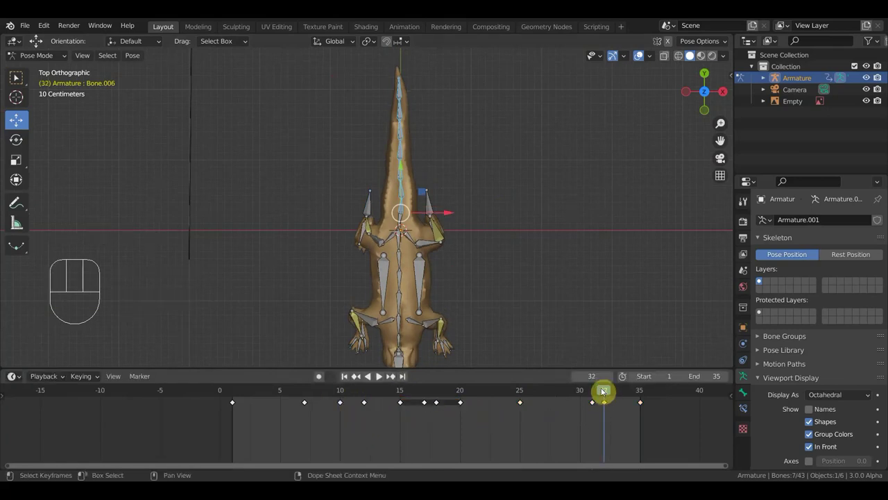
pyautogui.moveTo(565, 297); pyautogui.dragTo(440, 183)
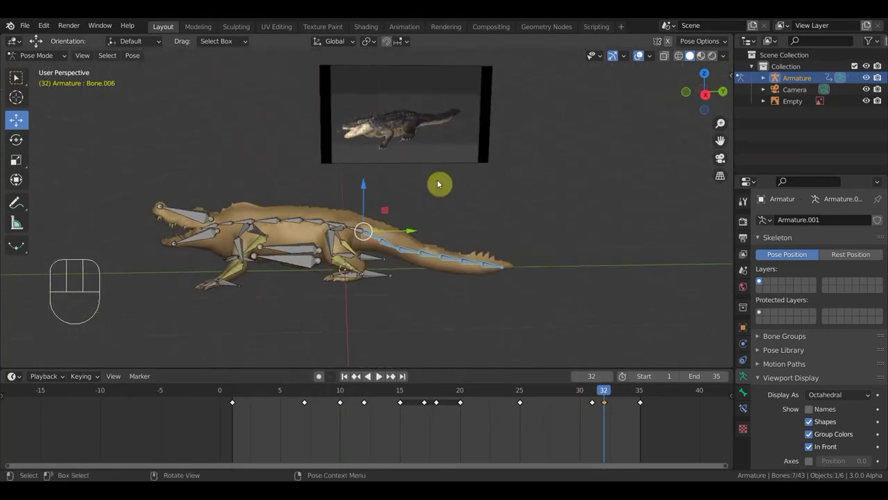
pyautogui.middleClick(483, 161)
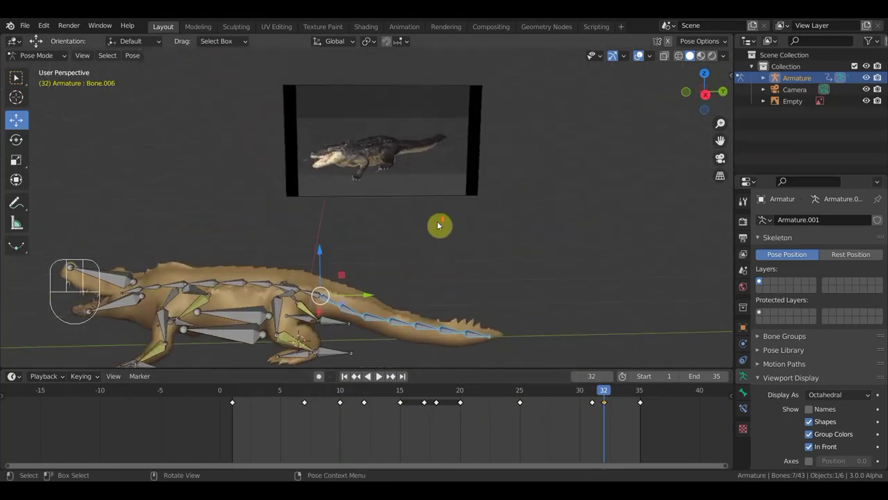
pyautogui.moveTo(605, 393); pyautogui.dragTo(523, 399)
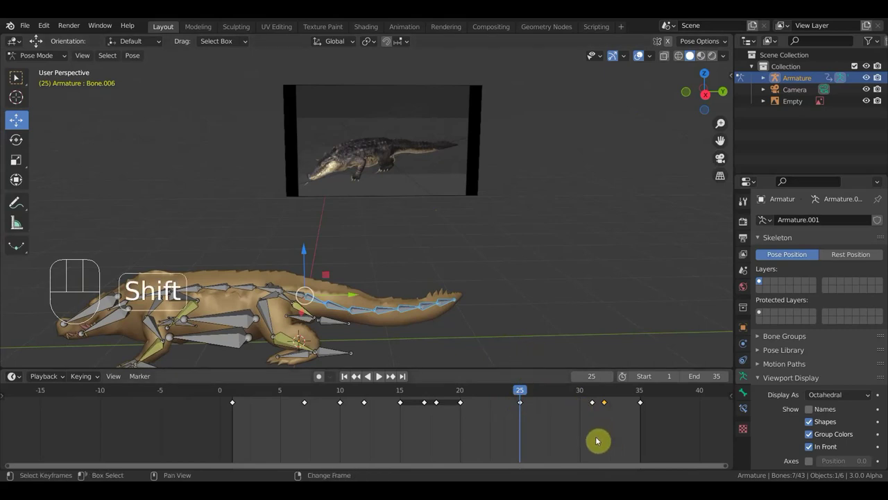
pyautogui.press('shift+d')
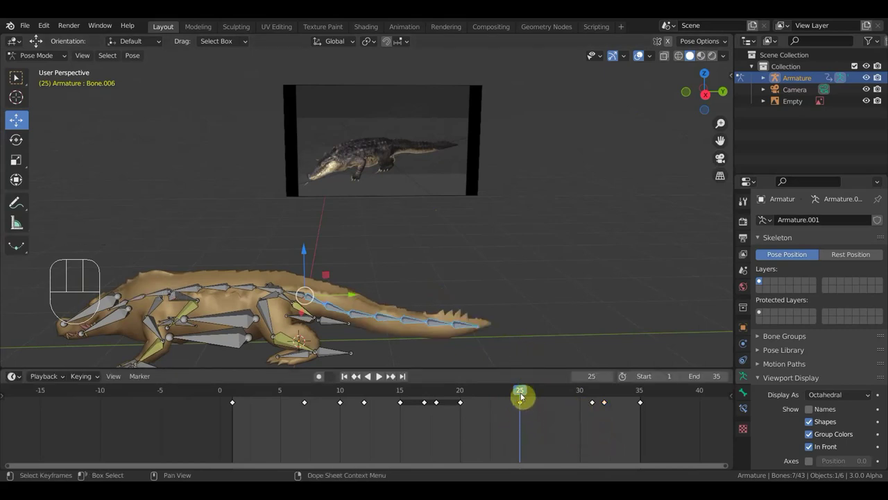
# At frame 20, rotate the tail back toward straight and key the new tail pose
pyautogui.moveTo(520, 392); pyautogui.dragTo(463, 392)
pyautogui.moveTo(458, 392); pyautogui.dragTo(463, 412)
pyautogui.middleClick(499, 317)
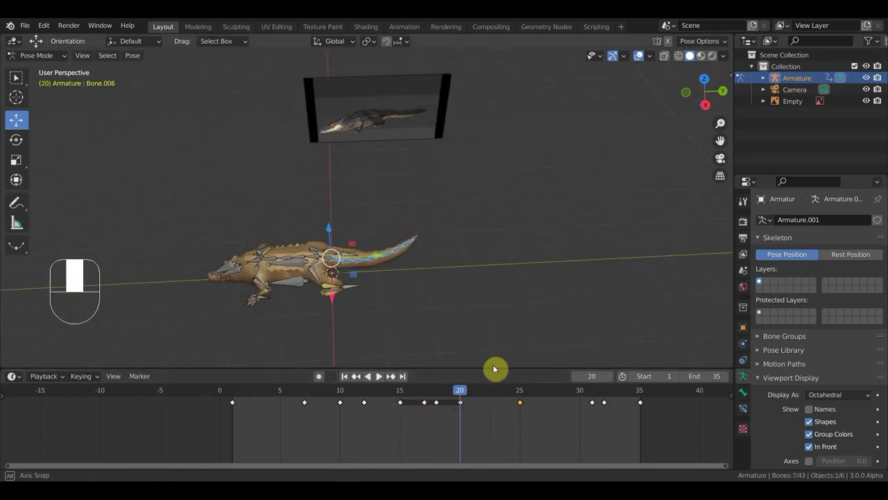
pyautogui.press('shift+d')
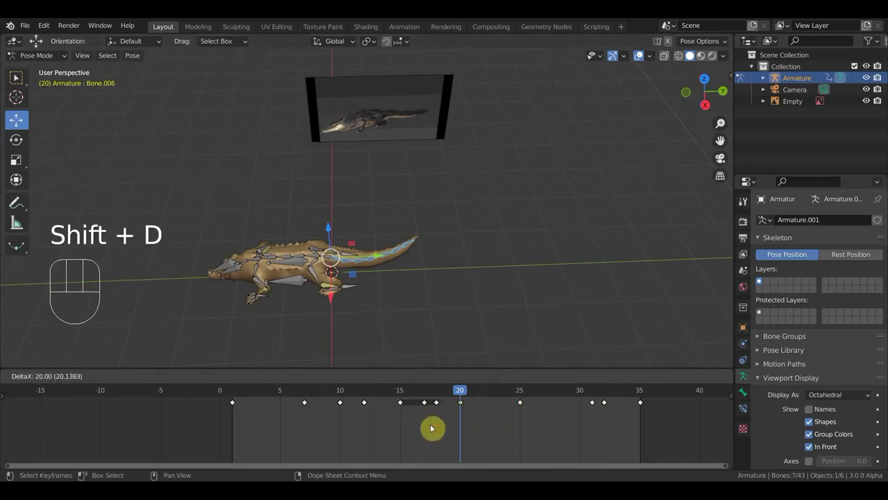
pyautogui.moveTo(468, 394); pyautogui.dragTo(464, 405)
pyautogui.press('KP_1')
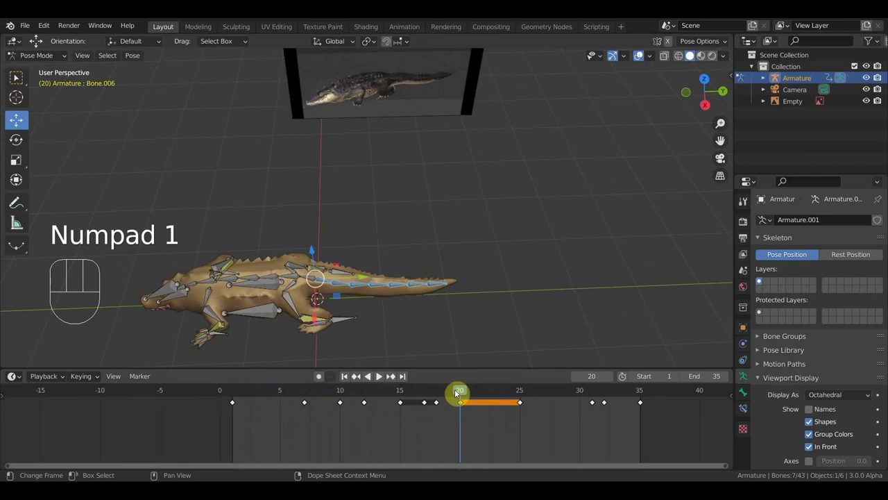
pyautogui.press('KP_3')
# From the right side view, review the tail at frames 12 and 18
pyautogui.press('KP_3')
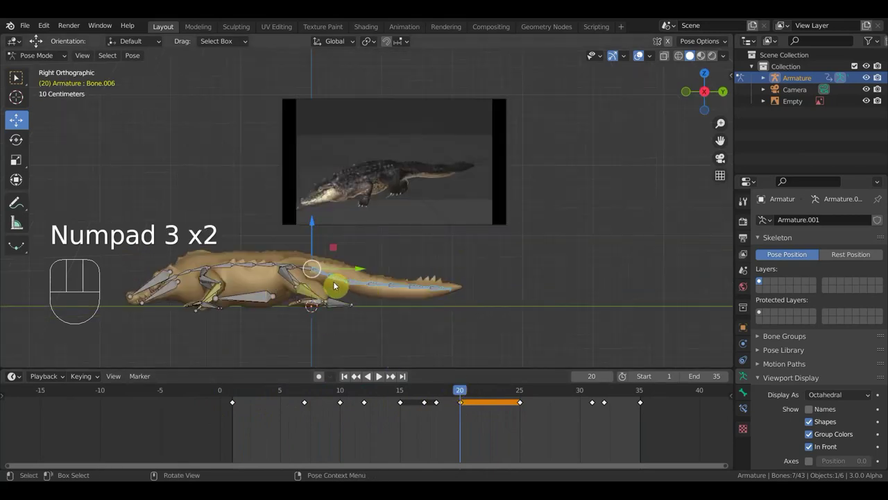
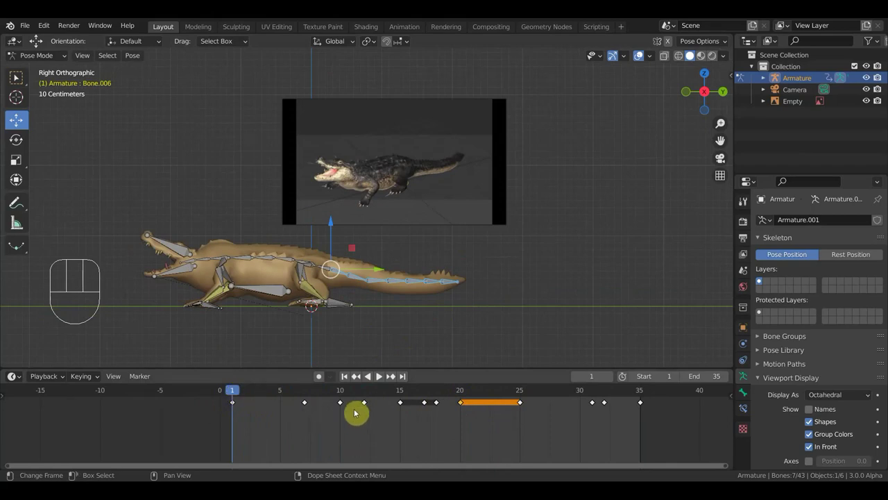
pyautogui.click(372, 393)
pyautogui.click(393, 440)
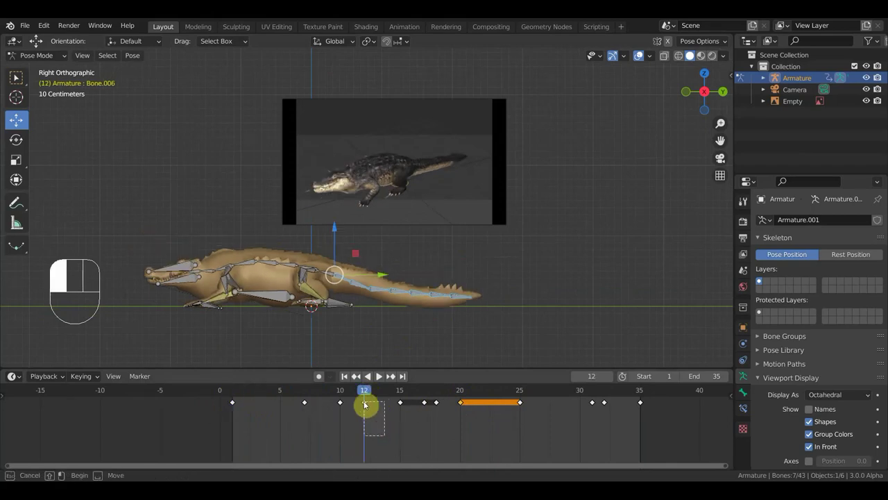
pyautogui.press('shift+d')
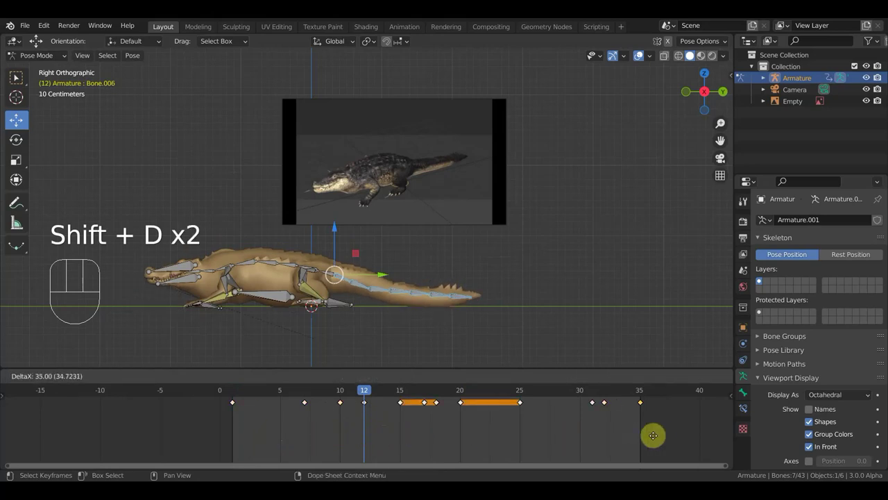
pyautogui.moveTo(373, 390); pyautogui.dragTo(439, 401)
pyautogui.press('shift+d')
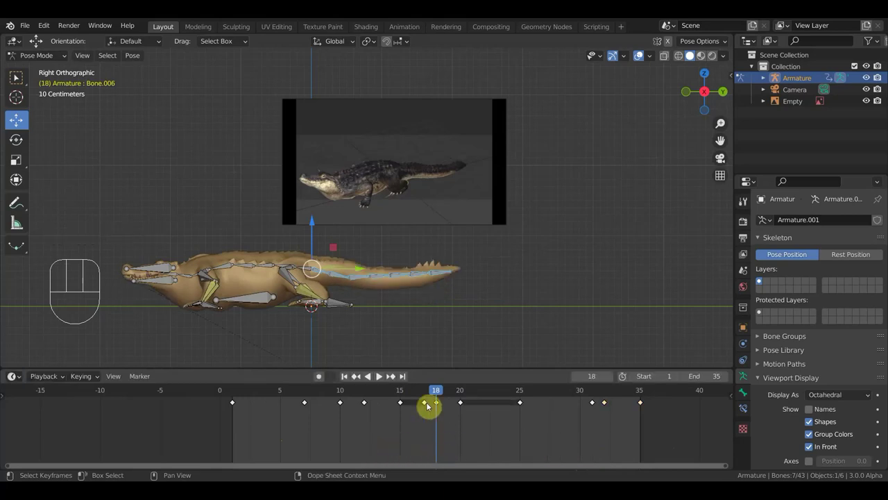
# Rotate the tail bone at frame 17 and keyframe the tail pose at frames 17 and 20
pyautogui.moveTo(431, 391); pyautogui.dragTo(426, 391)
pyautogui.press('shift+d')
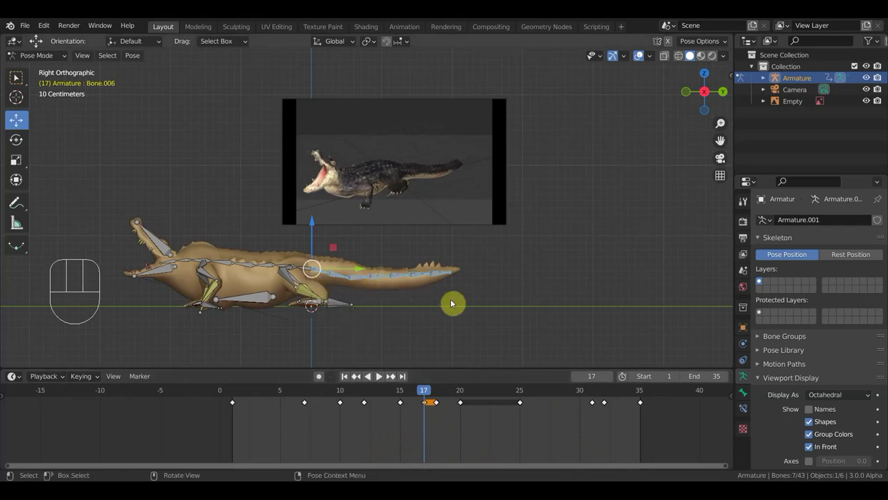
pyautogui.press('r')
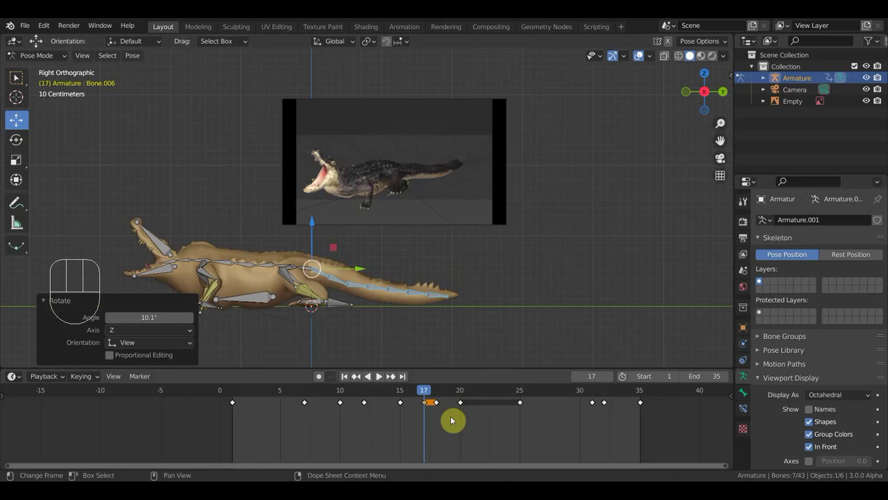
pyautogui.press('i')
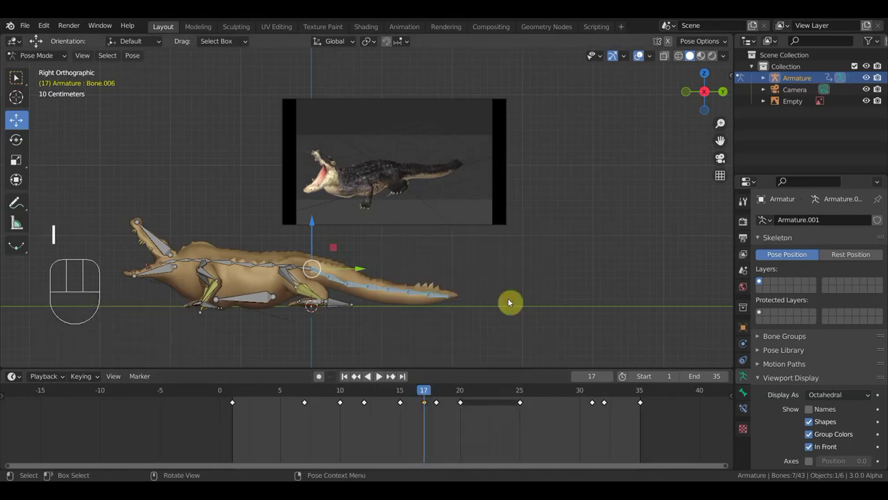
pyautogui.click(430, 428)
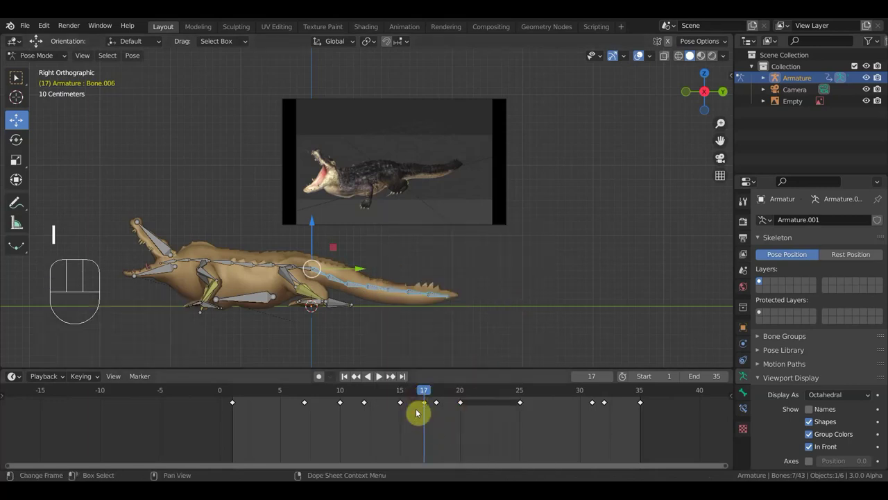
pyautogui.press('shift+d')
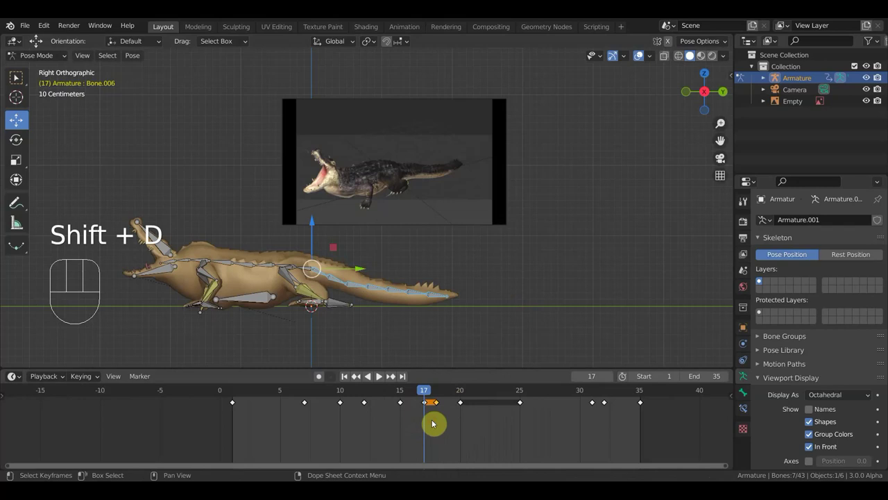
pyautogui.moveTo(434, 392); pyautogui.dragTo(460, 397)
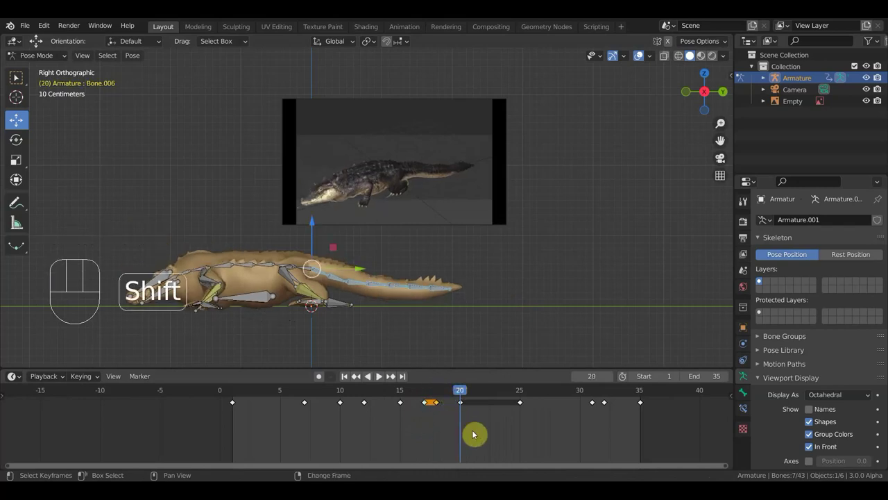
pyautogui.press('shift+d')
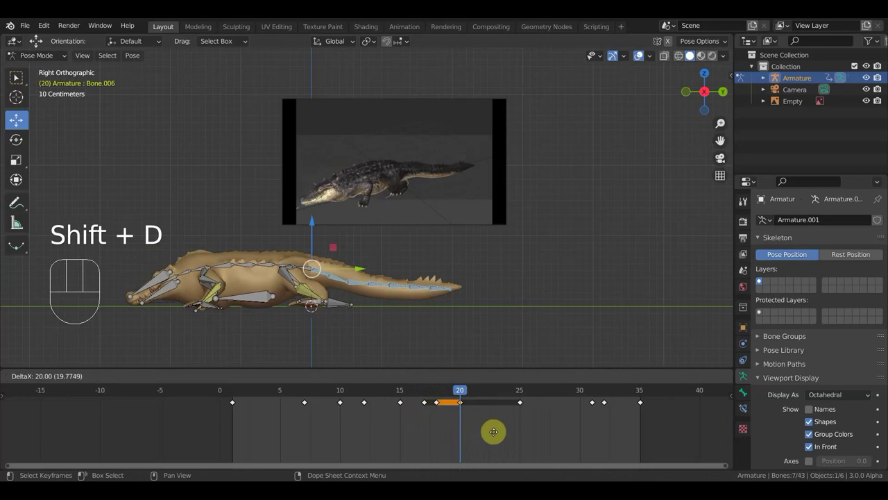
# Scrub through frames 25 and 31 to review the walk poses
pyautogui.moveTo(468, 392); pyautogui.dragTo(532, 404)
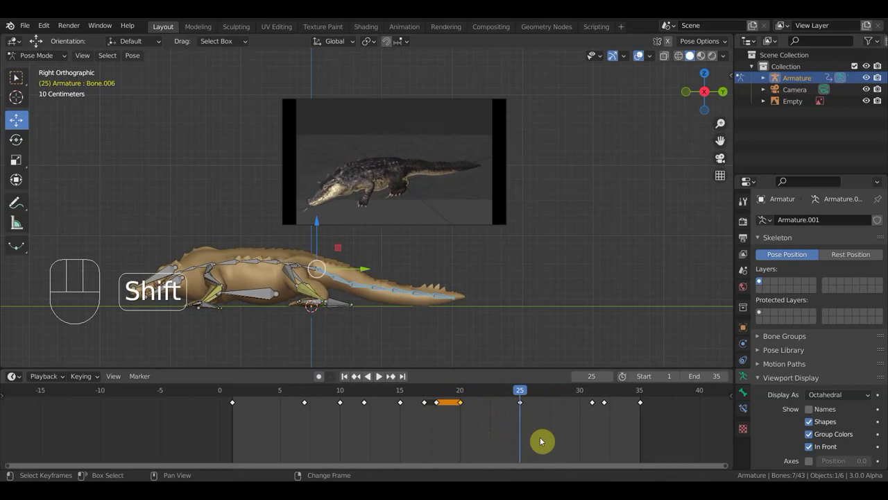
pyautogui.moveTo(540, 399); pyautogui.dragTo(598, 415)
pyautogui.press('shift+d')
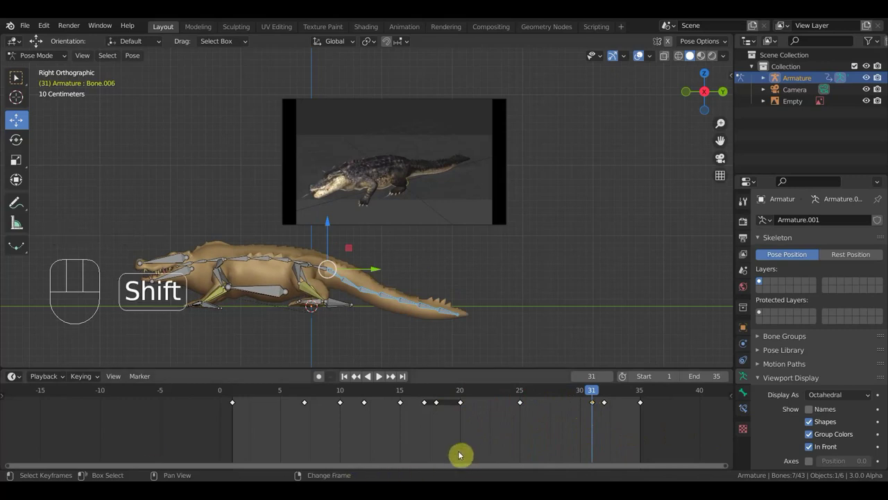
pyautogui.press('shift+d')
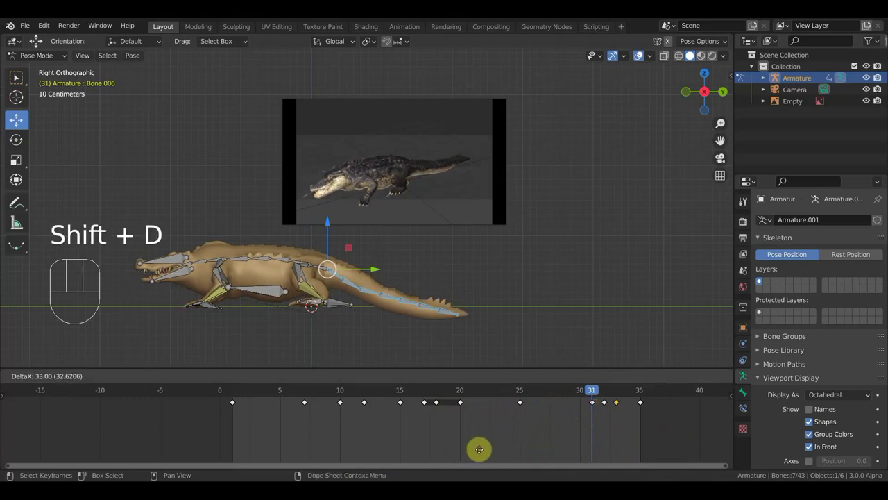
pyautogui.press('shift+d')
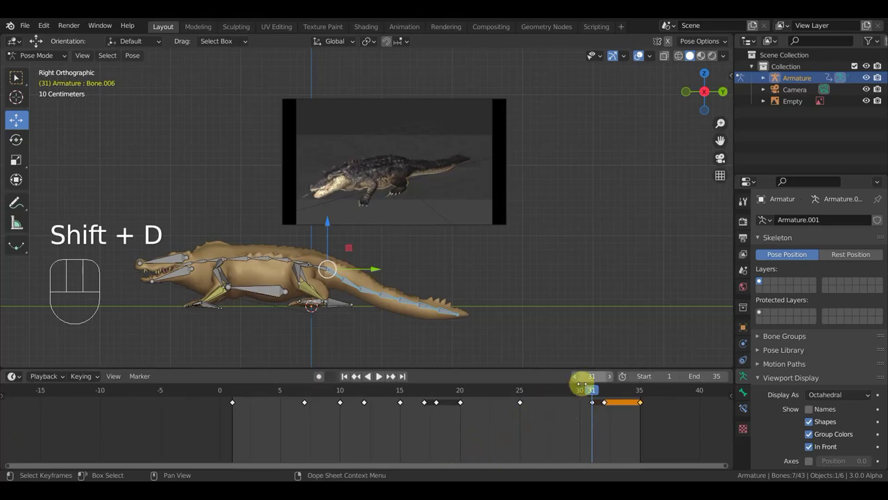
# At frame 35, rotate bones and insert keyframes for the final pose
pyautogui.moveTo(600, 387); pyautogui.dragTo(639, 405)
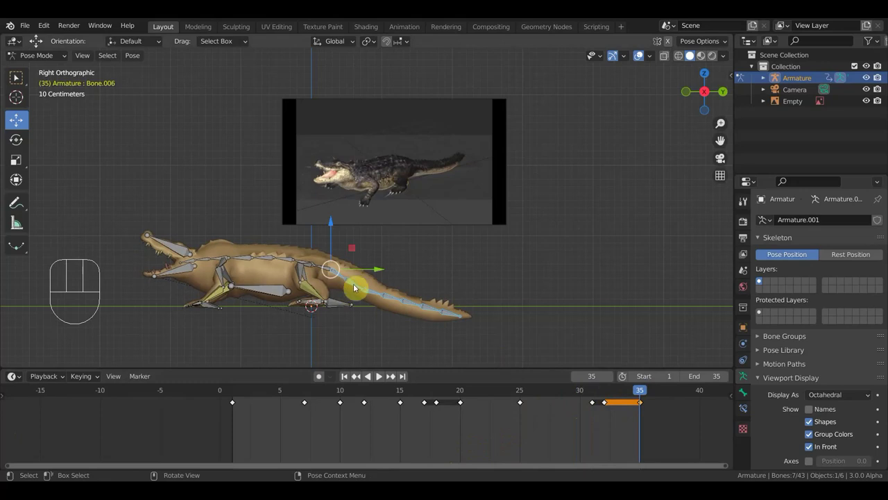
pyautogui.press('r')
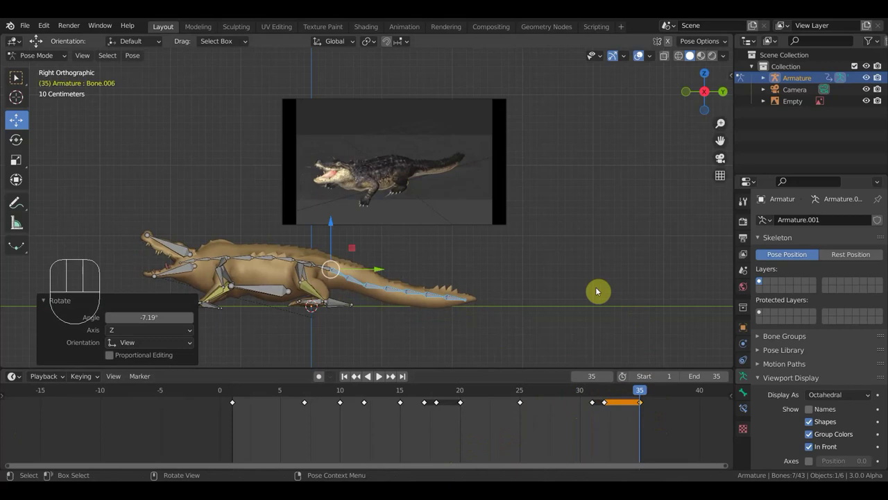
pyautogui.press('i')
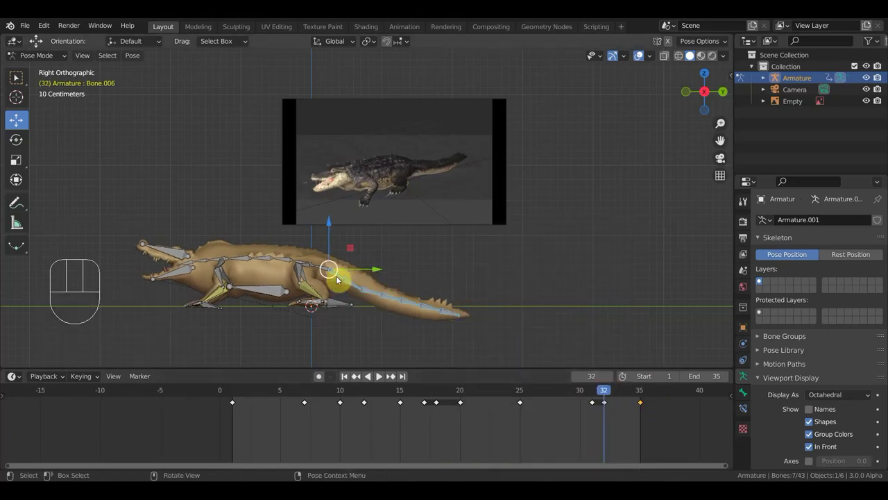
pyautogui.press('r')
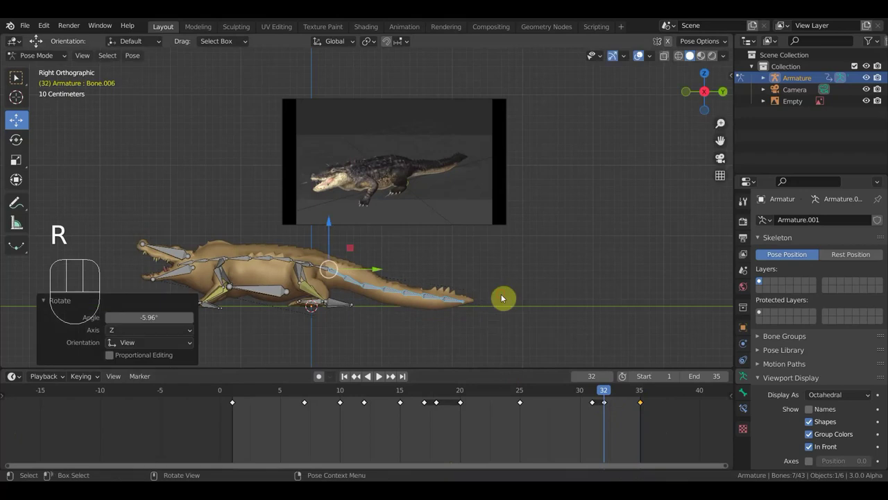
pyautogui.press('r')
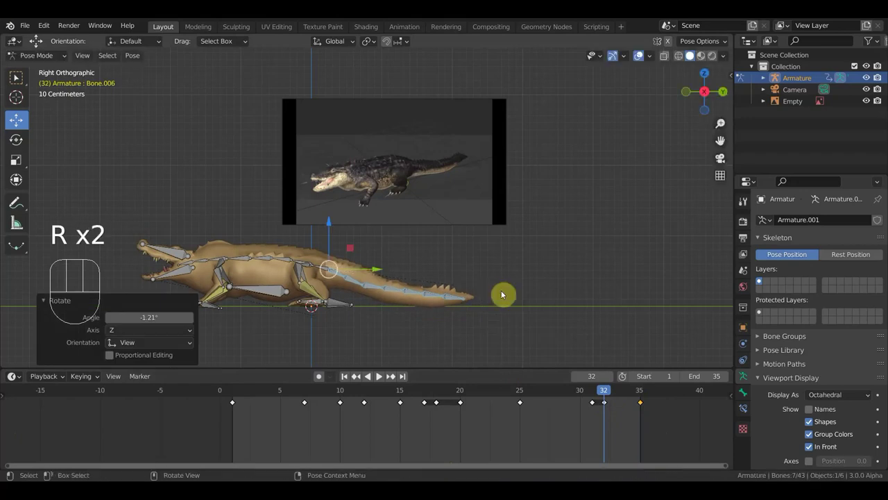
pyautogui.press('i')
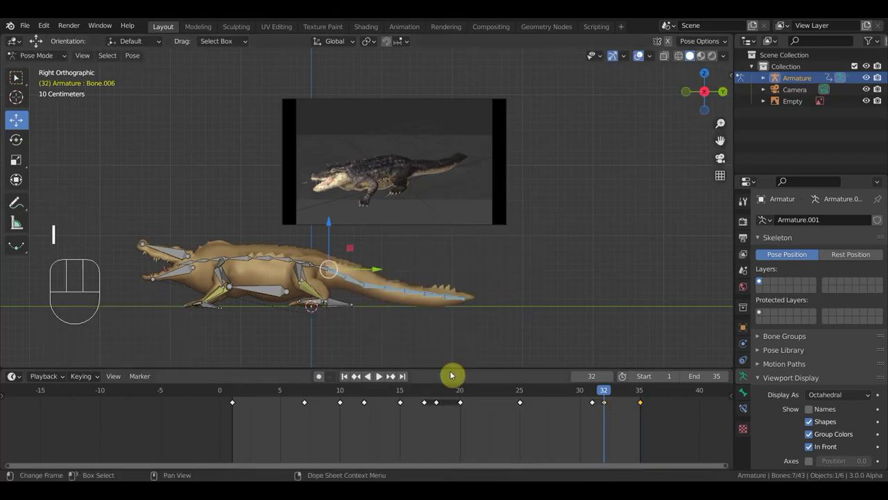
# Scrub back through the start of the walk, then jump to the frame 35 keyframe
pyautogui.click(366, 390)
pyautogui.click(306, 391)
pyautogui.moveTo(302, 394); pyautogui.dragTo(233, 390)
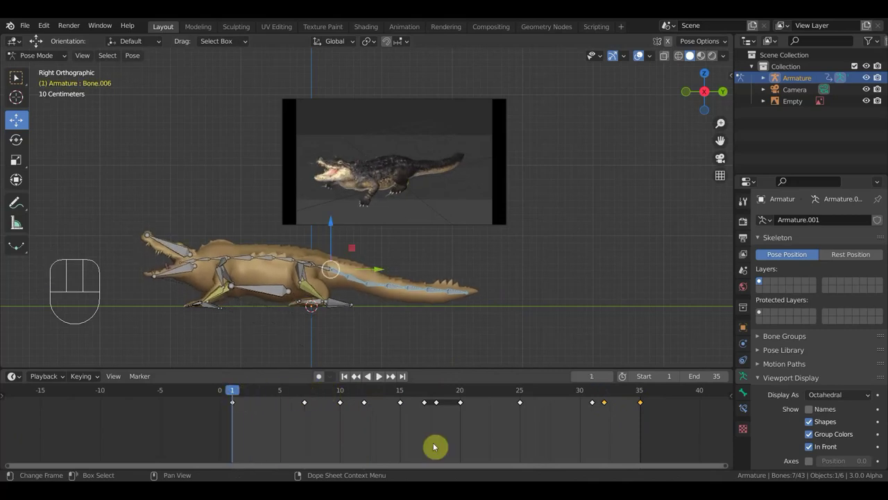
pyautogui.click(645, 397)
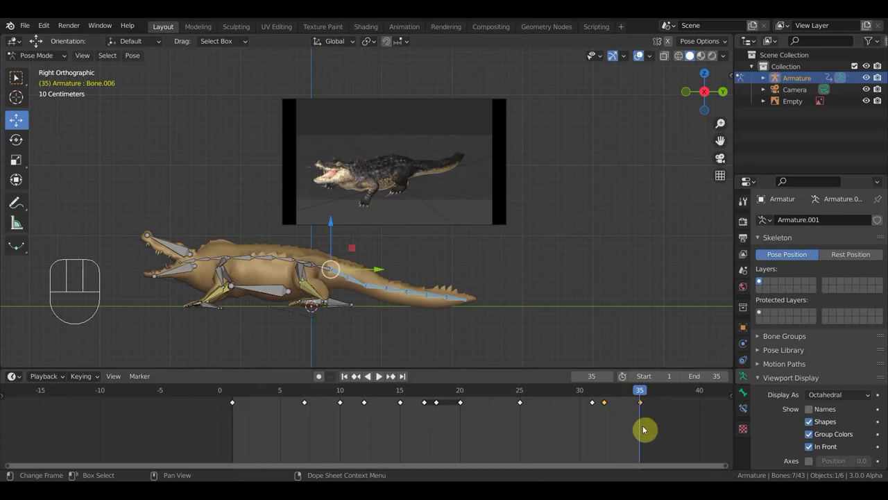
pyautogui.click(655, 425)
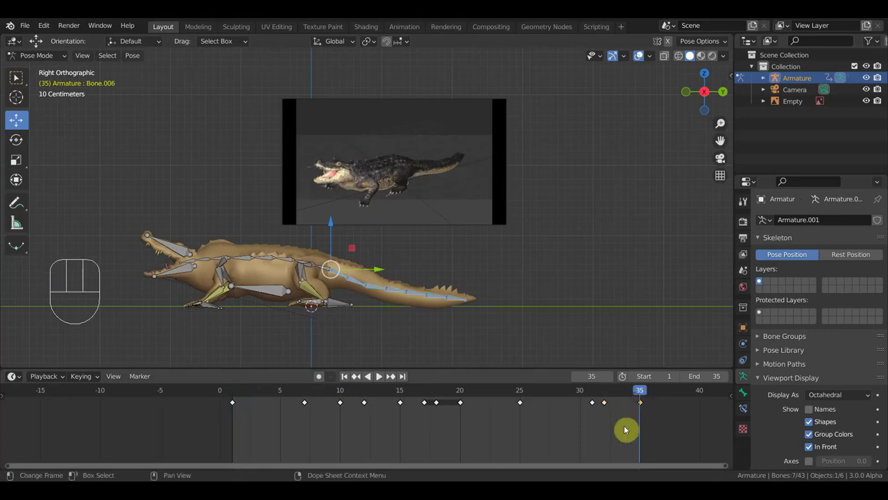
pyautogui.press('shift+d')
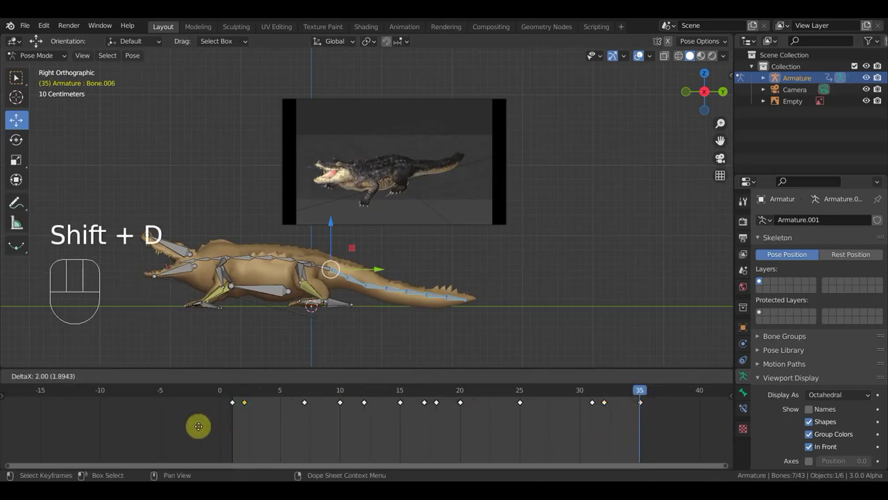
# Scrub through the opening frames of the walk to review the poses
pyautogui.click(262, 390)
pyautogui.moveTo(258, 390); pyautogui.dragTo(260, 401)
pyautogui.click(241, 415)
pyautogui.press('shift+d')
# Jump to frame 5, nudge the tail bone with G, then scrub back to frame 1
pyautogui.click(296, 393)
pyautogui.moveTo(304, 392); pyautogui.dragTo(310, 399)
pyautogui.click(282, 394)
pyautogui.click(298, 421)
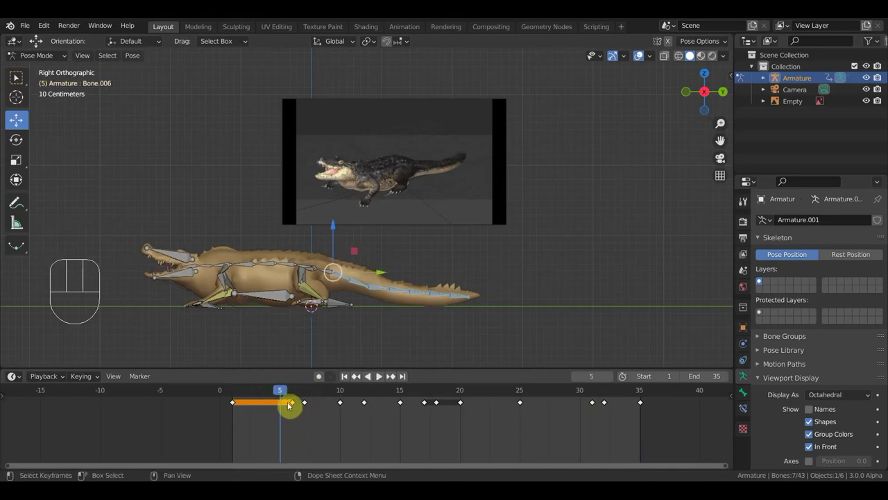
pyautogui.press('g')
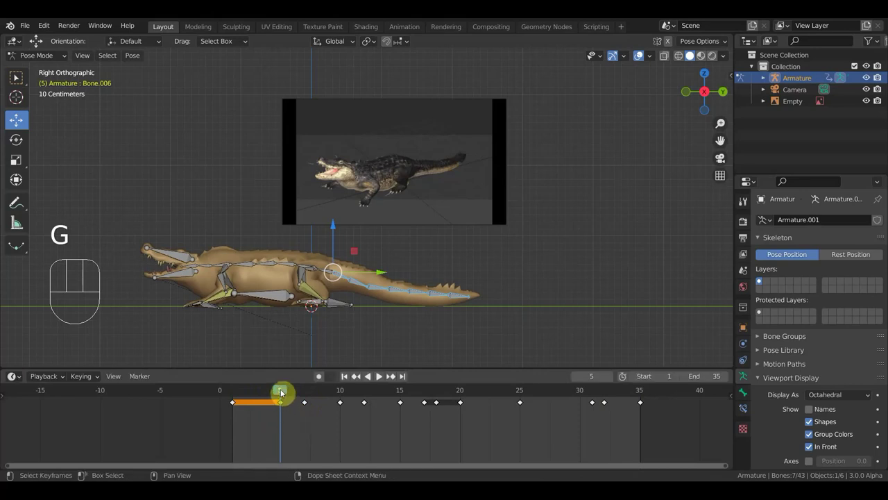
pyautogui.moveTo(285, 389); pyautogui.dragTo(231, 392)
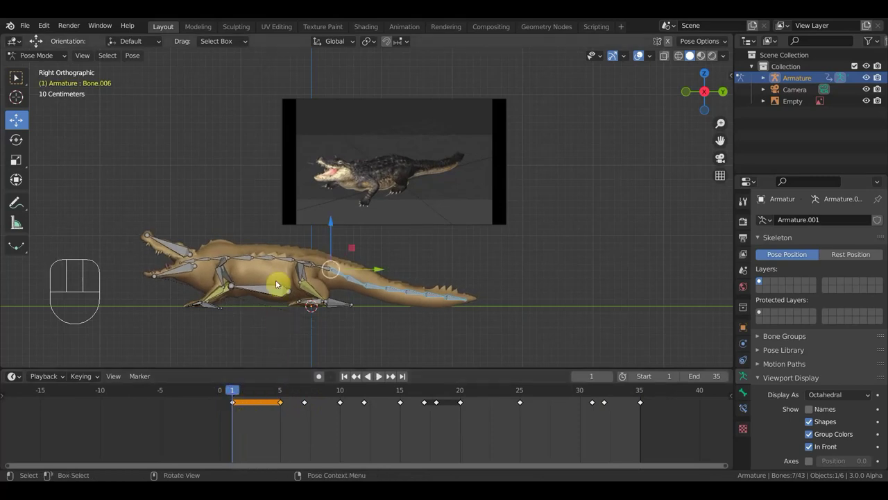
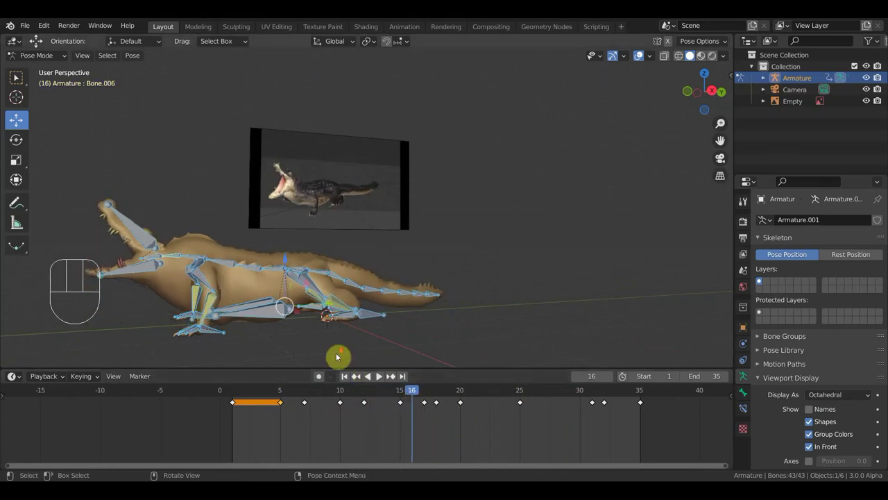
# At frame 17, rotate a front leg upward and turn its foot, then keyframe the whole rig
pyautogui.moveTo(349, 346); pyautogui.dragTo(440, 350)
pyautogui.moveTo(430, 396); pyautogui.dragTo(428, 403)
pyautogui.middleClick(440, 282)
pyautogui.click(362, 225)
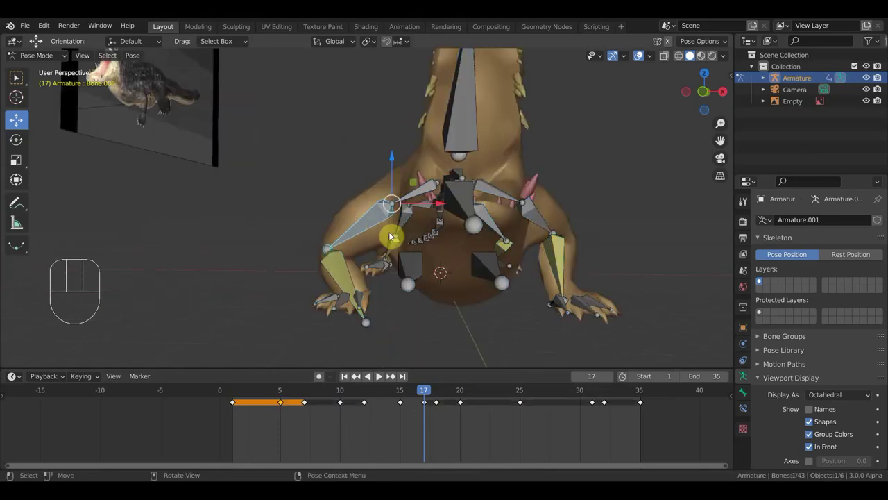
pyautogui.press('r')
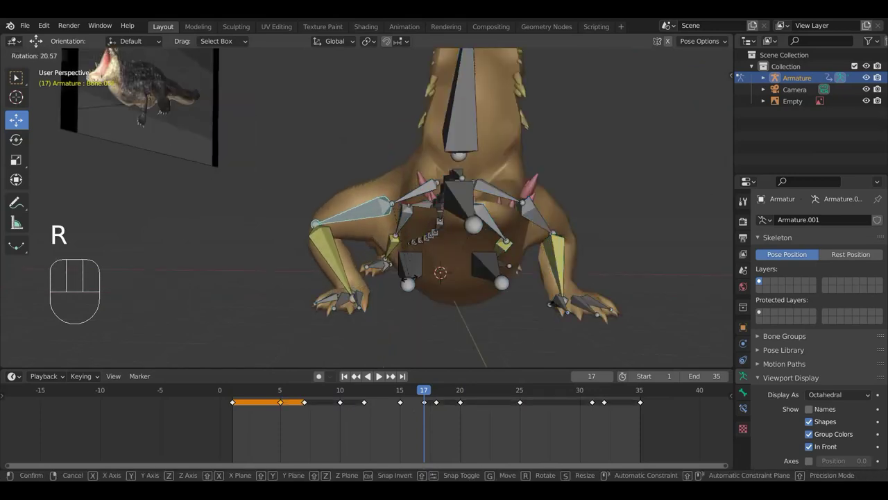
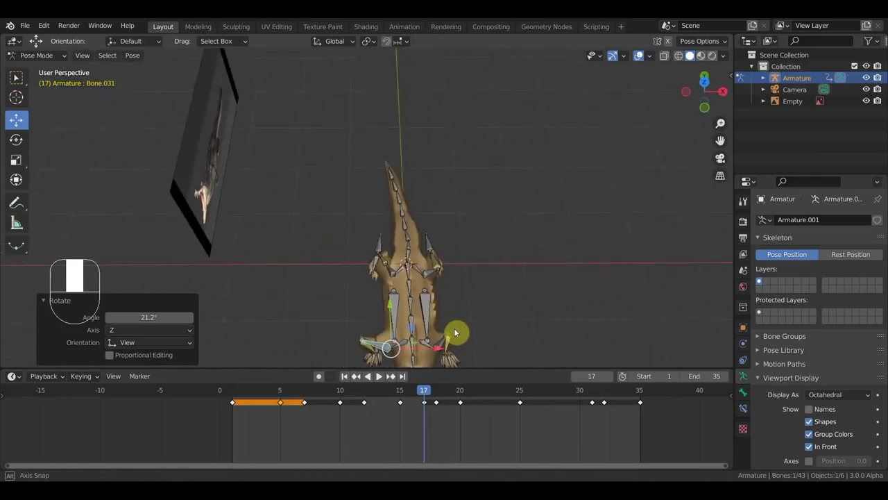
pyautogui.press('r')
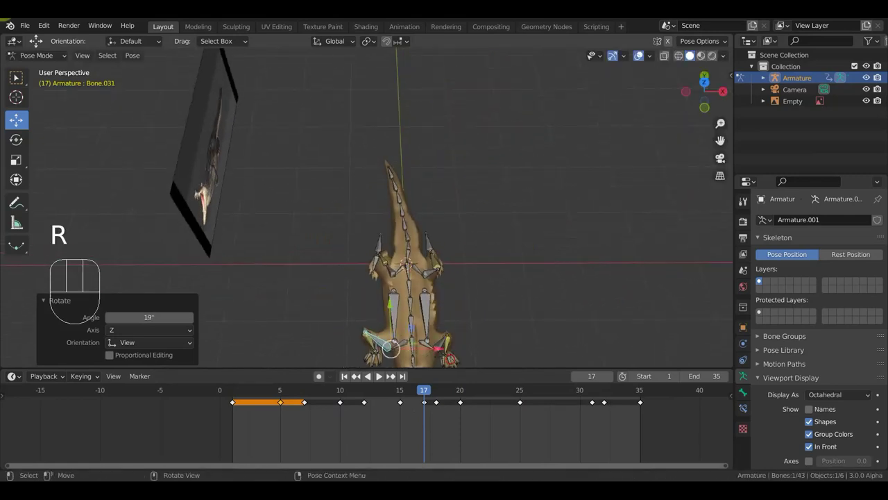
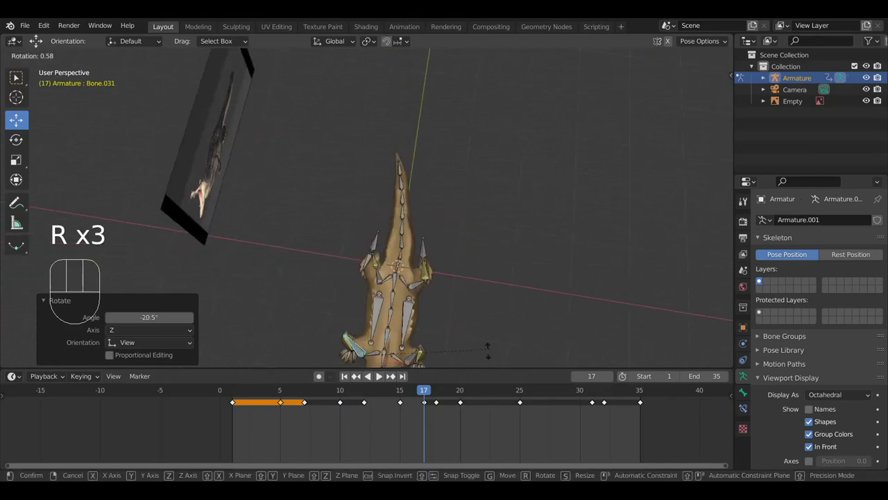
pyautogui.moveTo(485, 341); pyautogui.dragTo(486, 243)
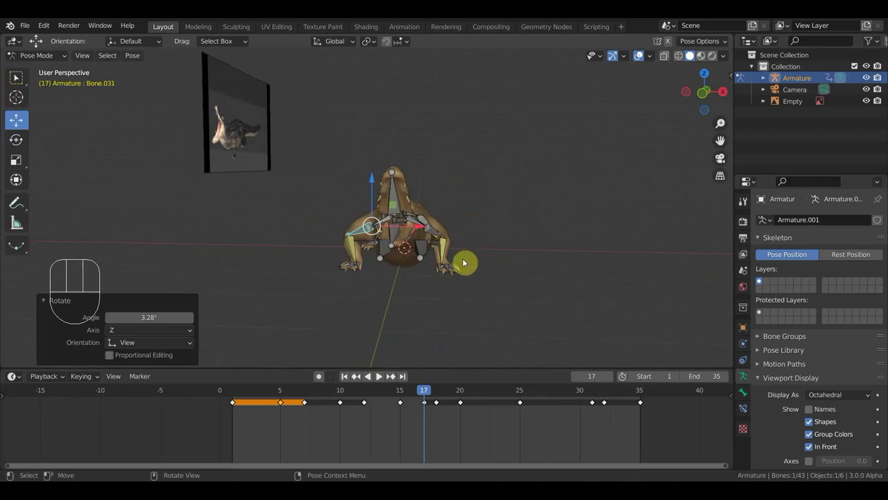
pyautogui.press('a')
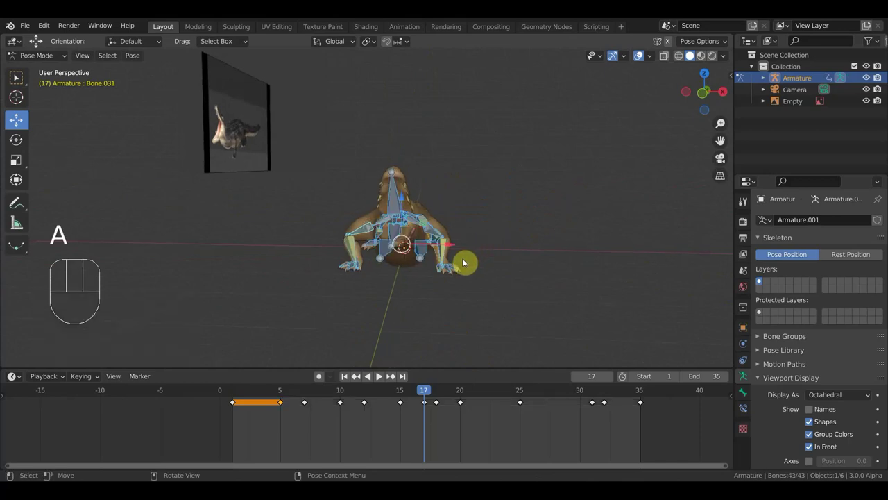
pyautogui.press('i')
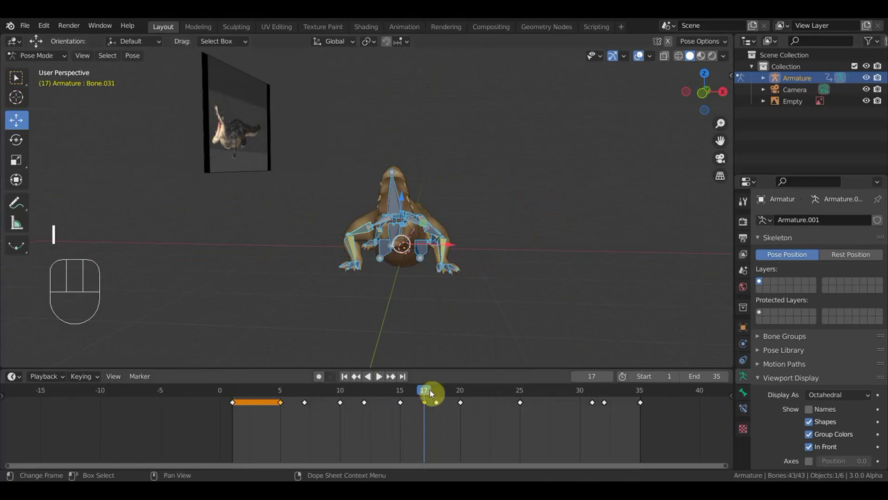
# Copy the front leg pose from frame 20 onto frame 25 and play back the walk
pyautogui.click(357, 249)
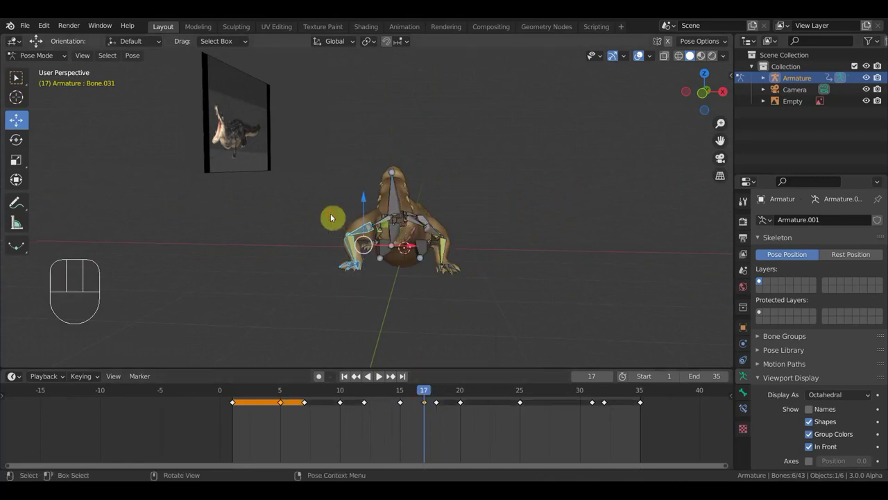
pyautogui.moveTo(424, 393); pyautogui.dragTo(466, 408)
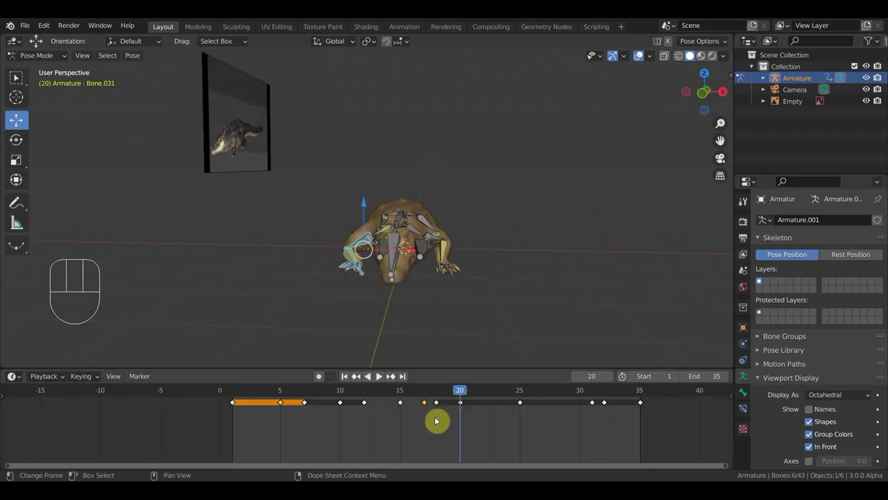
pyautogui.click(430, 415)
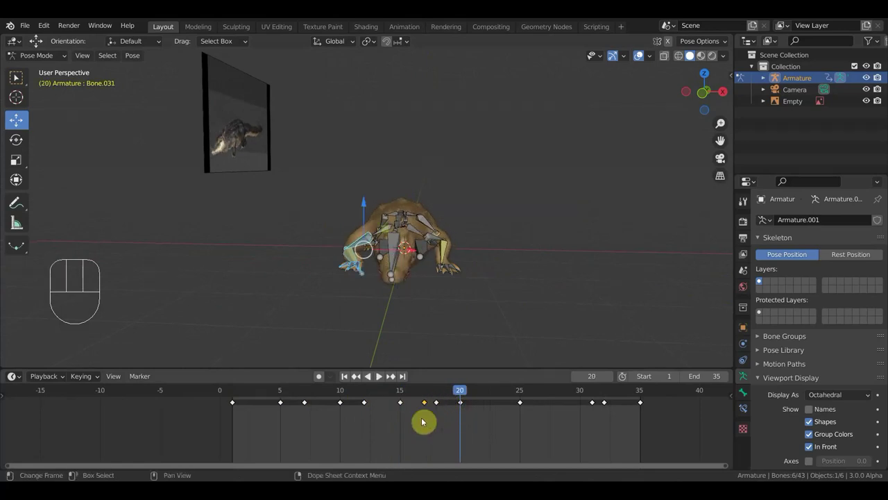
pyautogui.press('shift+d')
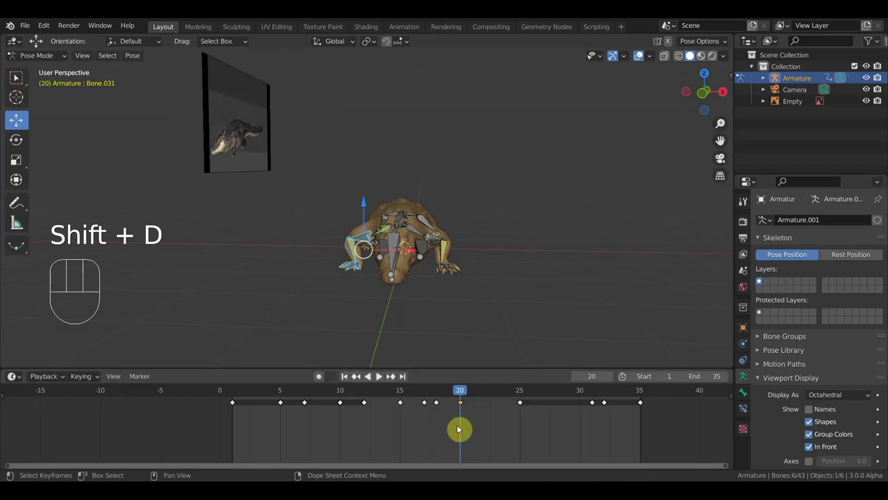
pyautogui.moveTo(464, 390); pyautogui.dragTo(525, 396)
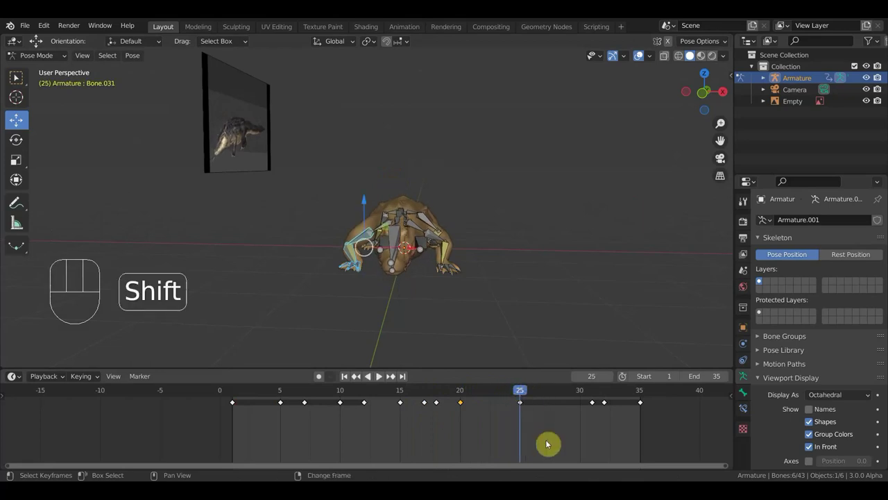
pyautogui.press('shift+d')
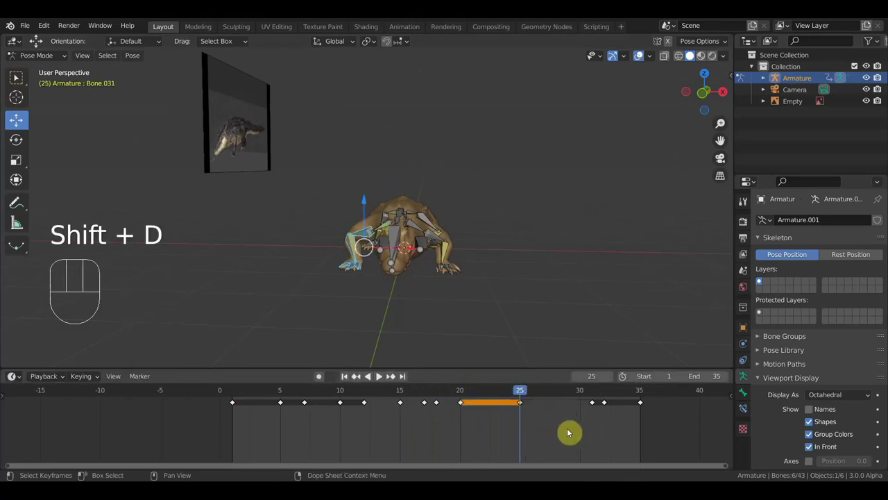
pyautogui.moveTo(525, 391); pyautogui.dragTo(438, 392)
# Inspect the frame 18 pose from perspective, side and front views
pyautogui.middleClick(492, 279)
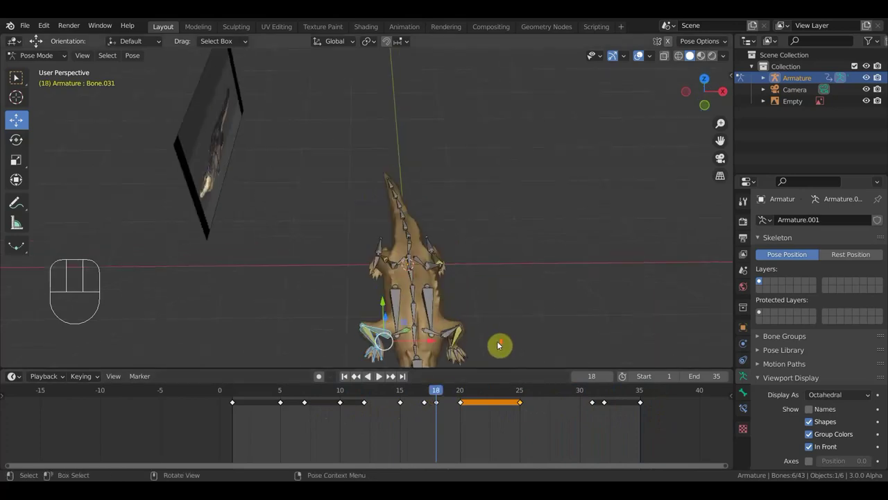
pyautogui.middleClick(496, 313)
pyautogui.middleClick(475, 294)
pyautogui.moveTo(474, 310); pyautogui.dragTo(478, 327)
pyautogui.moveTo(457, 322); pyautogui.dragTo(445, 229)
pyautogui.press('KP_3')
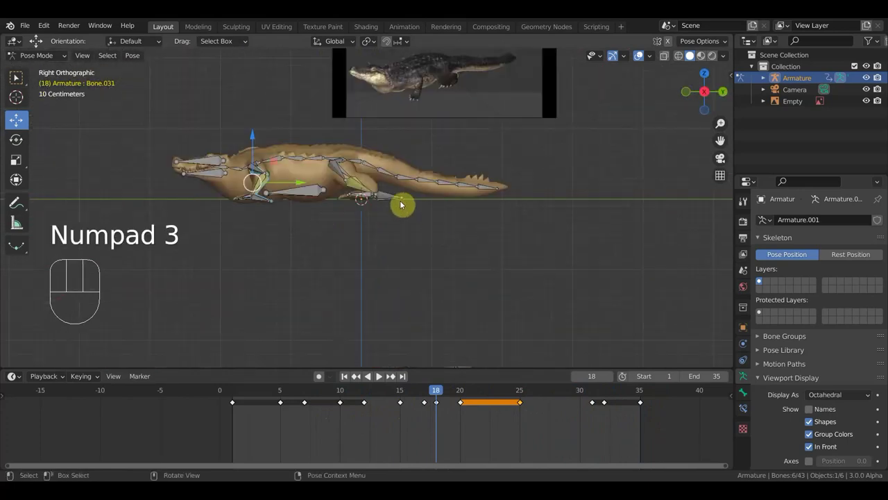
pyautogui.press('KP_1')
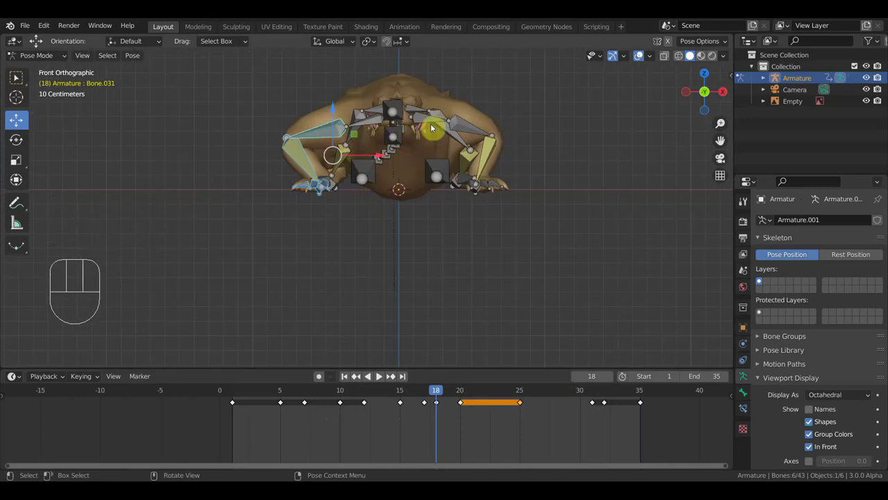
pyautogui.middleClick(412, 136)
pyautogui.moveTo(398, 160); pyautogui.dragTo(303, 161)
# Hide the rig so only the crocodile mesh shows and orbit to a side view
pyautogui.press('KP_3')
pyautogui.middleClick(455, 211)
pyautogui.middleClick(470, 210)
pyautogui.middleClick(568, 246)
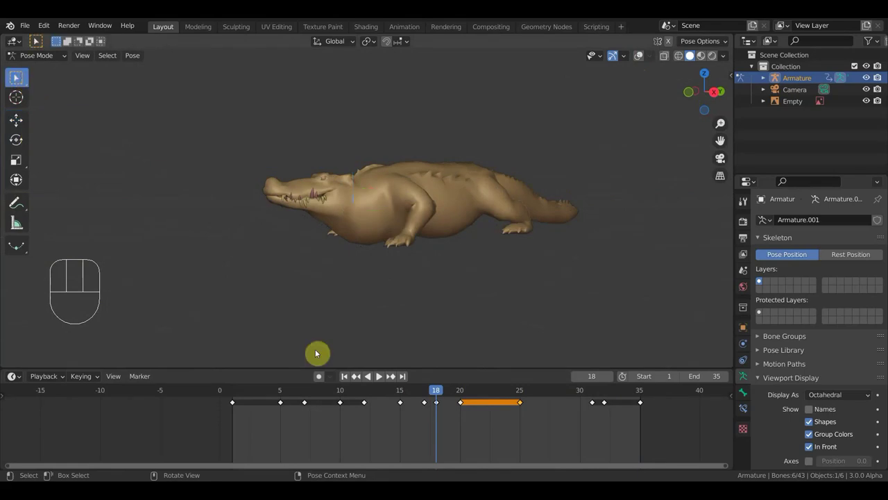
# Play and stop the mesh-only walk, jump to frame 34 and re-enable the bone overlays
pyautogui.press('space')
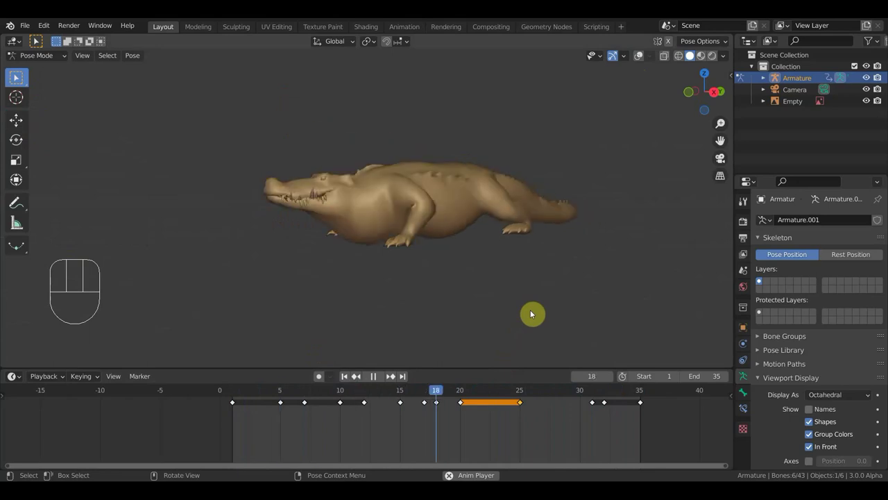
pyautogui.press('space')
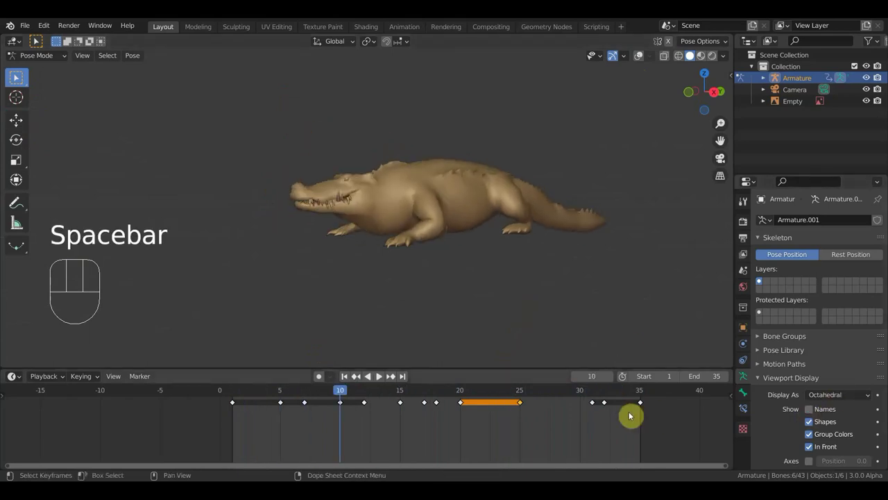
pyautogui.click(628, 392)
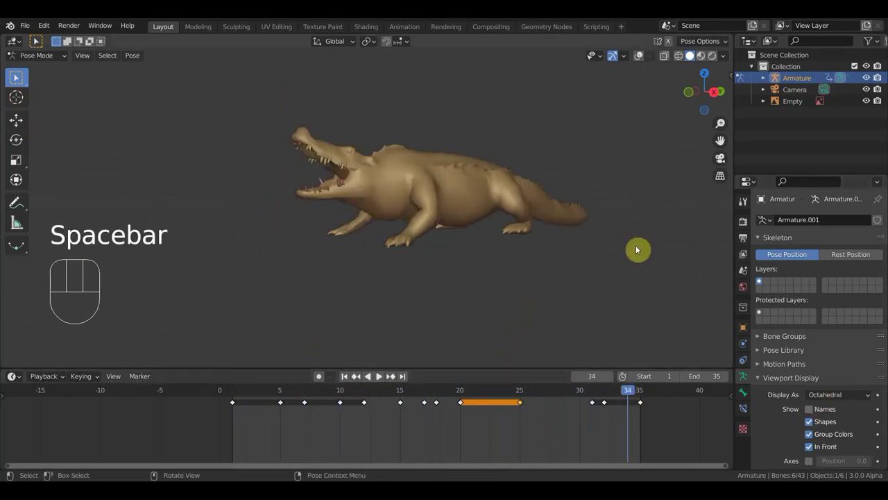
pyautogui.click(643, 60)
pyautogui.moveTo(639, 212); pyautogui.dragTo(595, 217)
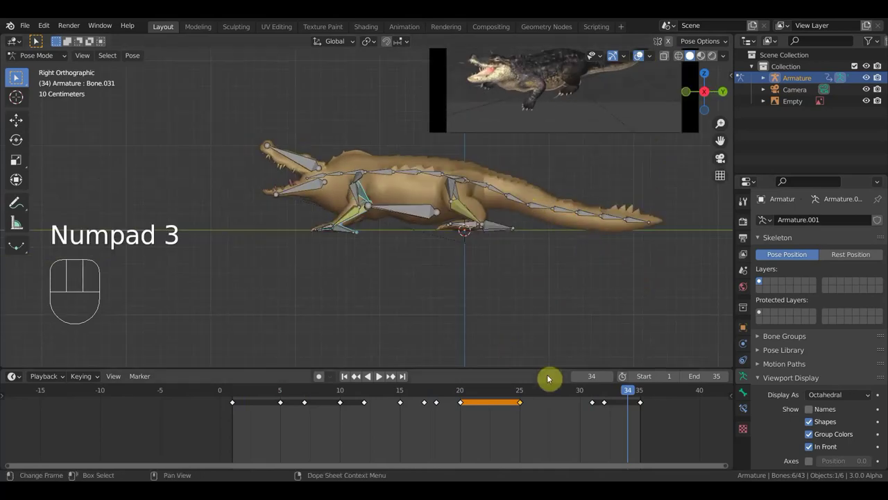
pyautogui.moveTo(634, 393); pyautogui.dragTo(633, 386)
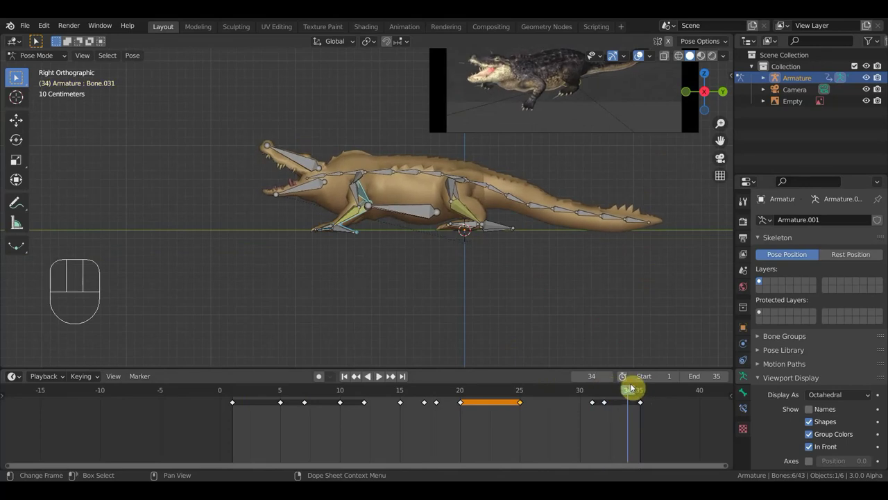
pyautogui.moveTo(513, 302); pyautogui.dragTo(391, 73)
pyautogui.moveTo(347, 301); pyautogui.dragTo(351, 298)
pyautogui.middleClick(277, 225)
pyautogui.click(264, 198)
pyautogui.press('r')
pyautogui.moveTo(430, 294); pyautogui.dragTo(665, 247)
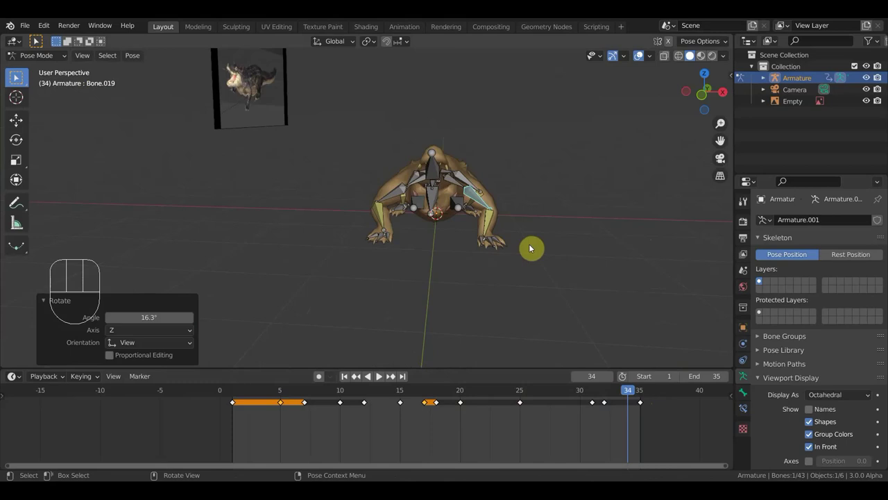
# Keyframe all bones, scrub to frame 34 and face the crocodile head-on
pyautogui.press('a')
pyautogui.press('i')
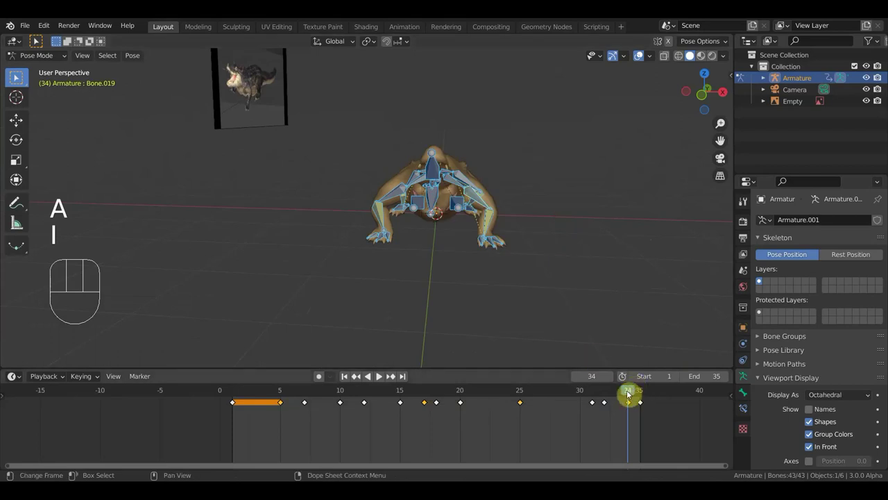
pyautogui.moveTo(628, 391); pyautogui.dragTo(628, 404)
pyautogui.moveTo(528, 273); pyautogui.dragTo(546, 266)
pyautogui.click(501, 214)
pyautogui.middleClick(545, 230)
pyautogui.press('KP_3')
pyautogui.press('KP_1')
# Duplicate the selected keys at frames 34 and 31 with Shift+D, then scrub back to frame 18
pyautogui.click(632, 419)
pyautogui.press('shift+d')
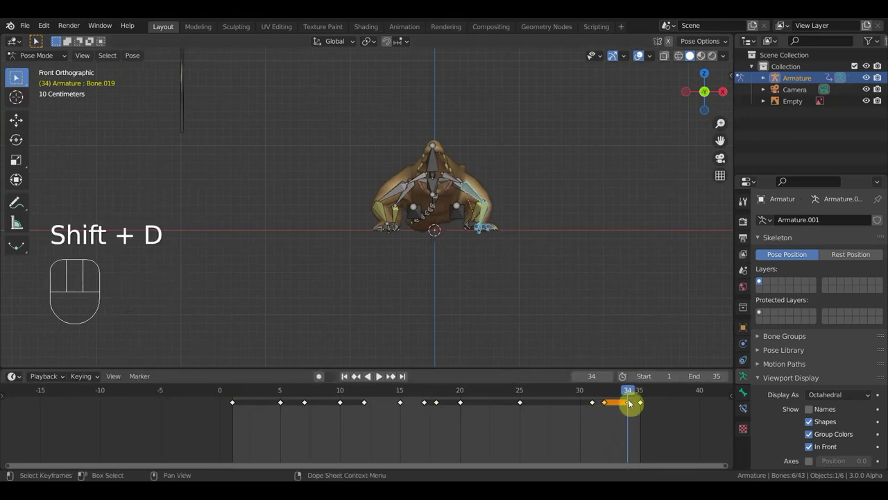
pyautogui.moveTo(632, 393); pyautogui.dragTo(591, 391)
pyautogui.middleClick(608, 290)
pyautogui.moveTo(605, 388); pyautogui.dragTo(598, 397)
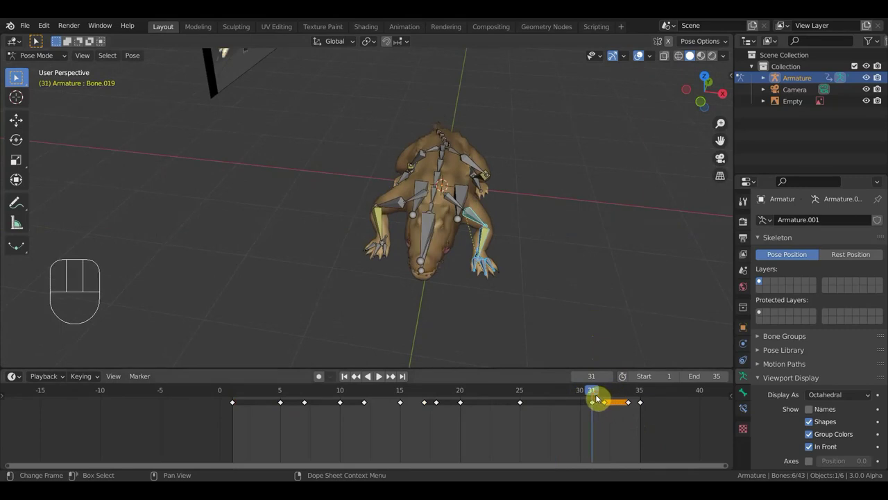
pyautogui.press('shift+d')
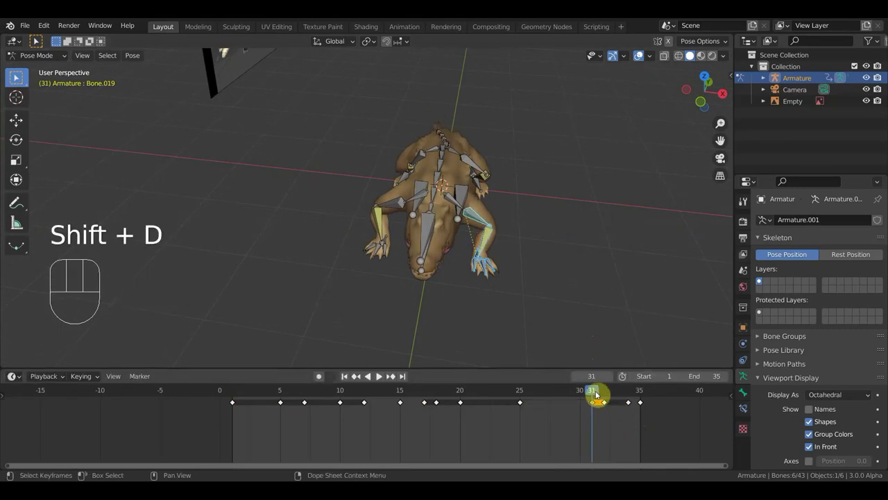
pyautogui.moveTo(596, 391); pyautogui.dragTo(438, 402)
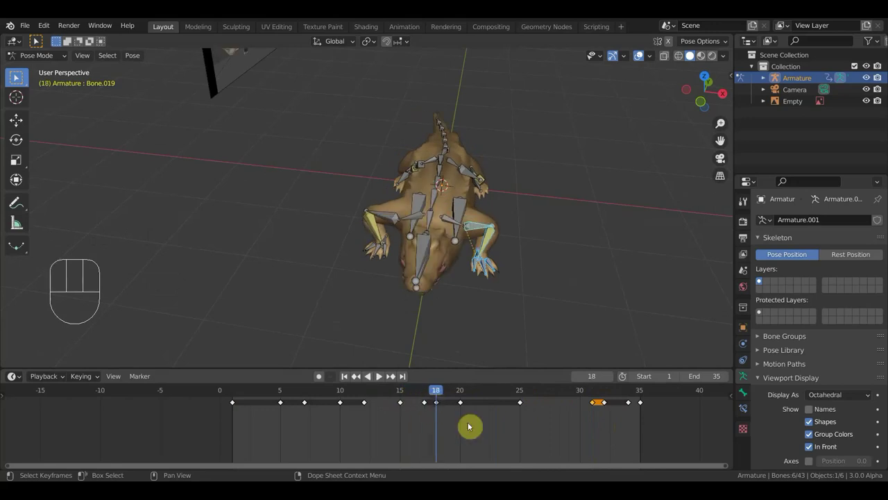
# Duplicate the keys at frame 17 and again near frame 15 with Shift+D
pyautogui.click(429, 390)
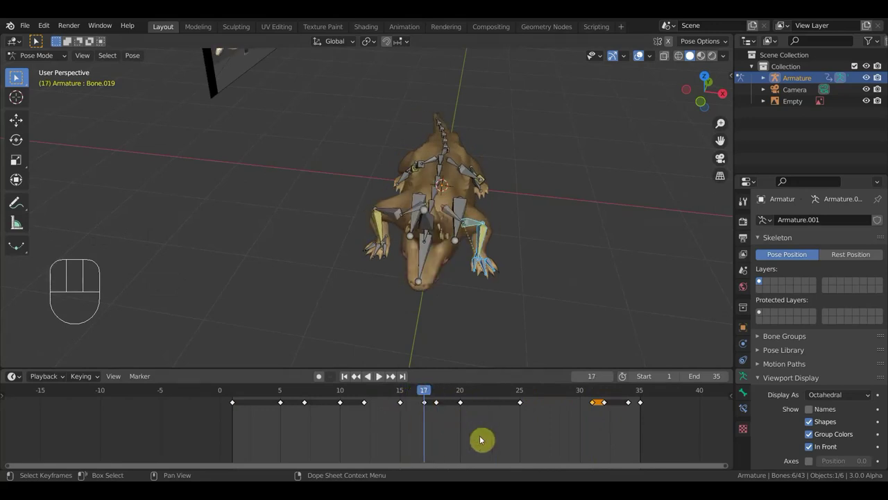
pyautogui.press('shift+d')
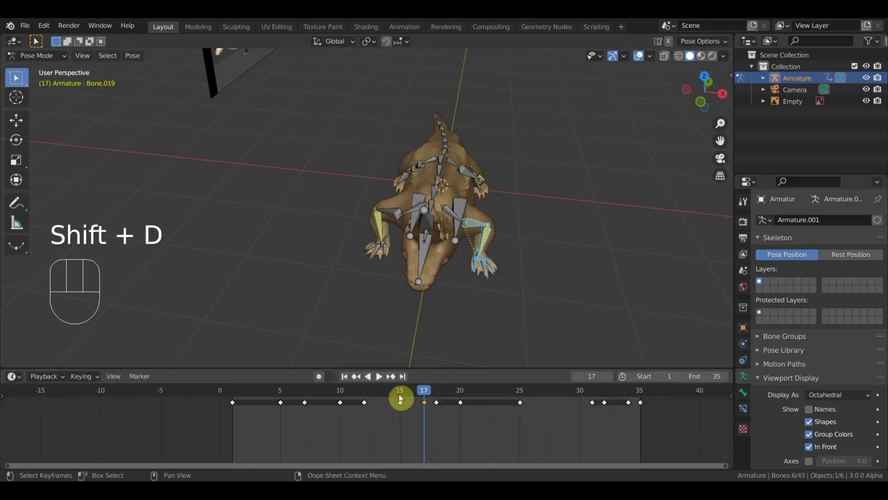
pyautogui.moveTo(421, 391); pyautogui.dragTo(408, 394)
pyautogui.press('shift+d')
# From the front view, select two leg bones at frame 15 and rotate them into the pose
pyautogui.middleClick(475, 242)
pyautogui.moveTo(326, 279); pyautogui.dragTo(411, 196)
pyautogui.moveTo(484, 211); pyautogui.dragTo(524, 213)
pyautogui.moveTo(487, 189); pyautogui.dragTo(280, 266)
pyautogui.middleClick(320, 193)
pyautogui.moveTo(455, 196); pyautogui.dragTo(311, 196)
pyautogui.press('KP_1')
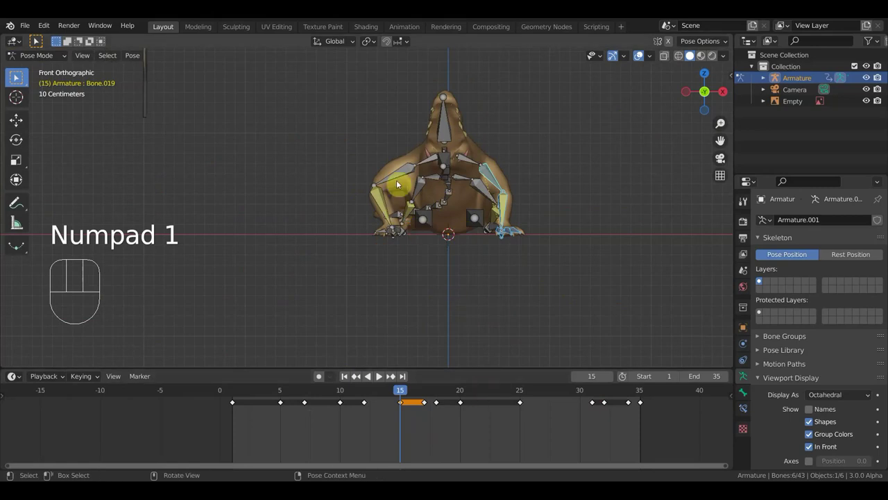
pyautogui.click(408, 179)
pyautogui.click(491, 179)
pyautogui.press('r')
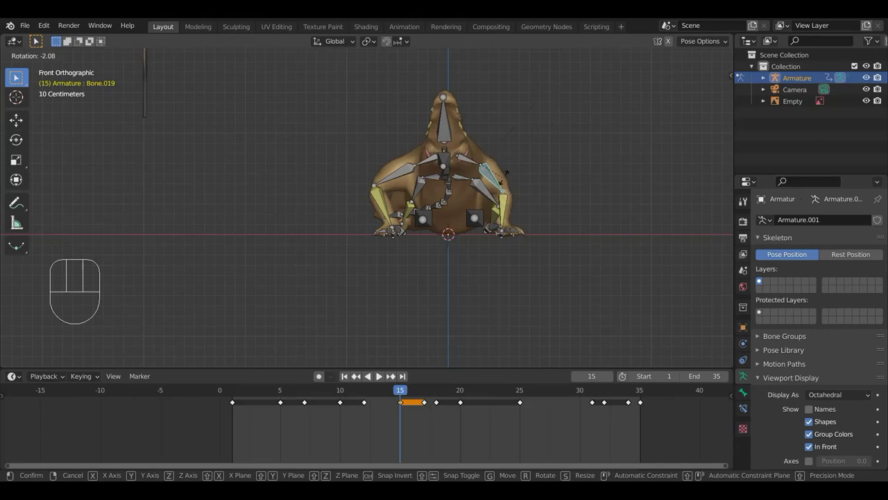
pyautogui.press('r')
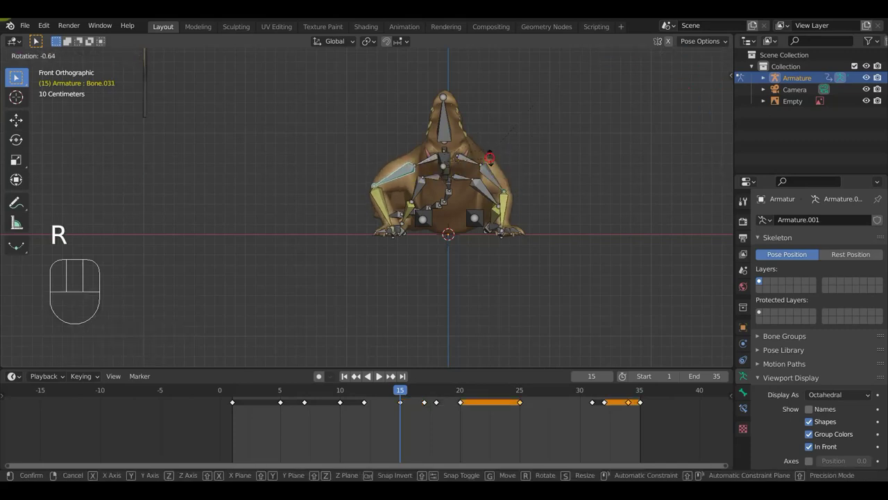
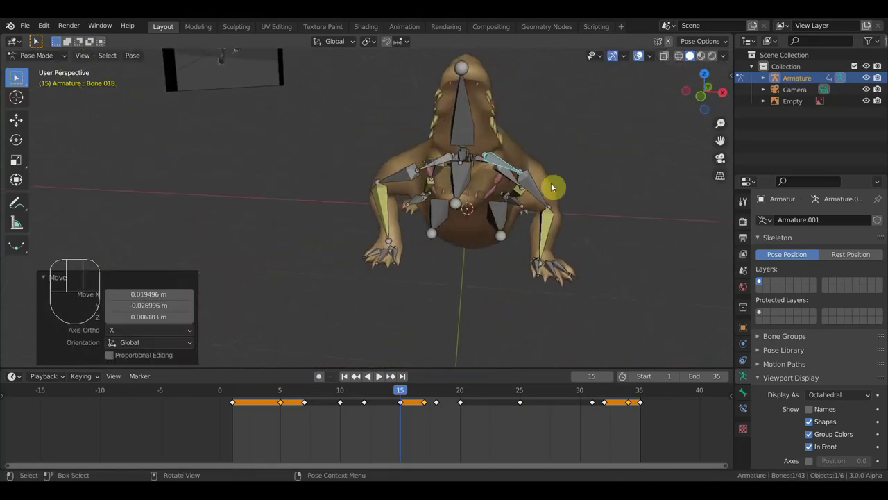
# Finish the shoulder rotation, key every bone, scrub to frame 19 and hide overlays to see the mesh
pyautogui.press('r')
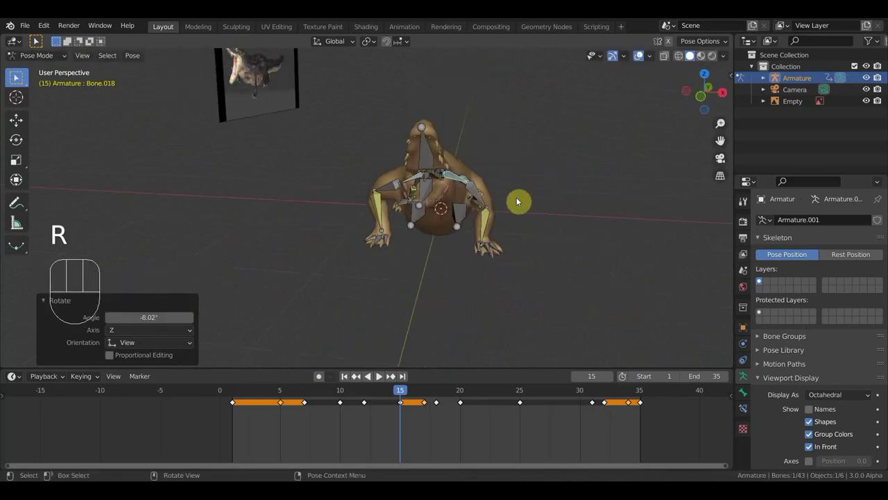
pyautogui.press('a')
pyautogui.press('i')
pyautogui.middleClick(498, 266)
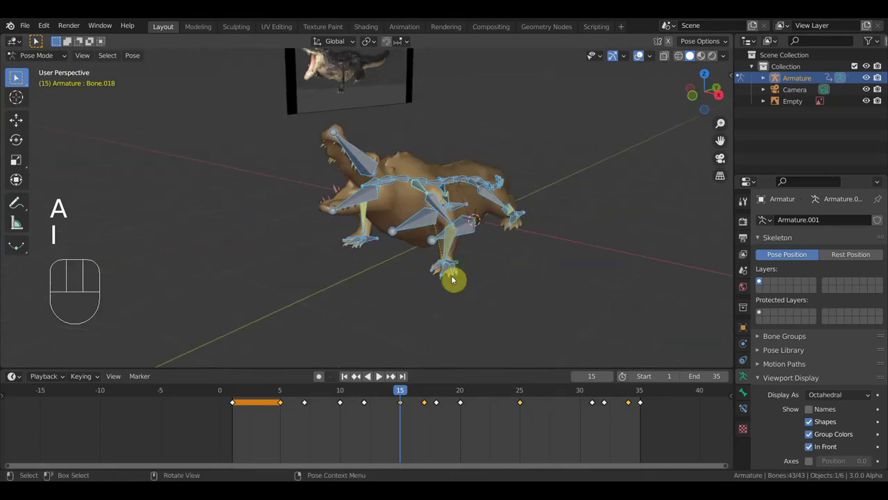
pyautogui.moveTo(403, 393); pyautogui.dragTo(455, 393)
pyautogui.click(643, 54)
pyautogui.press('space')
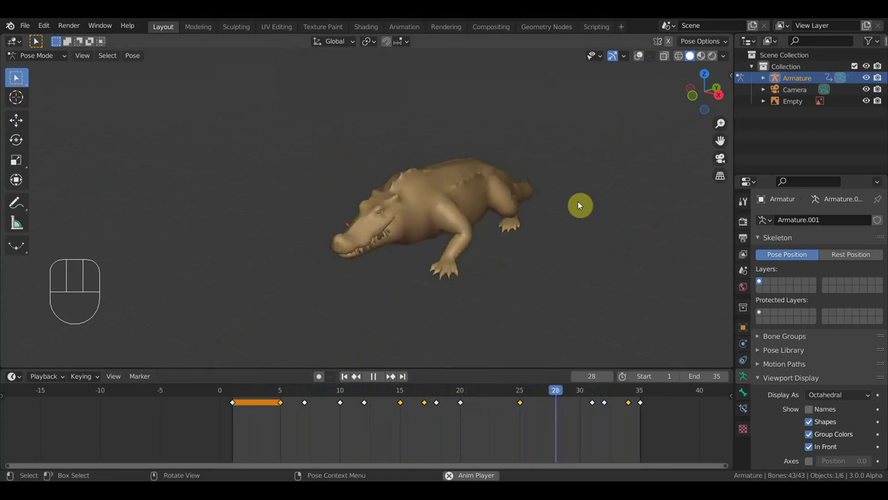
pyautogui.press('space')
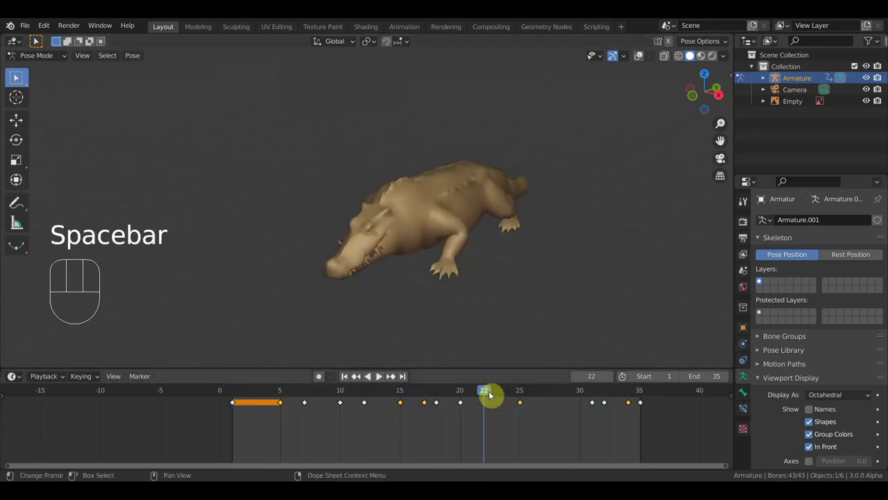
pyautogui.moveTo(479, 393); pyautogui.dragTo(465, 380)
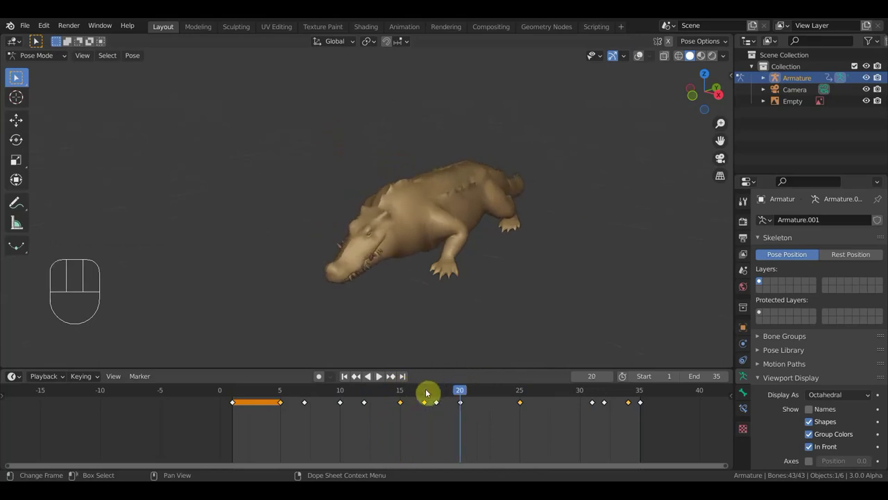
pyautogui.click(647, 60)
# Select the leg bones and their keys, duplicate with Shift+D, then play and stop the walk
pyautogui.moveTo(550, 243); pyautogui.dragTo(595, 234)
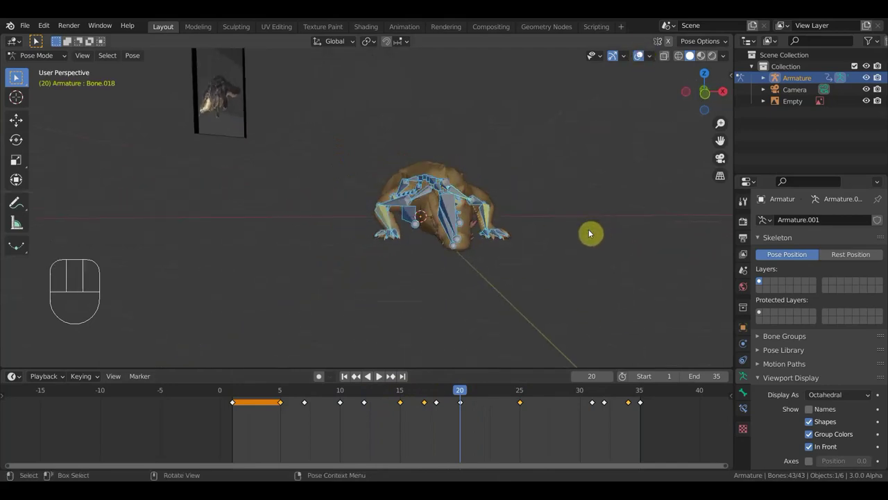
pyautogui.click(500, 231)
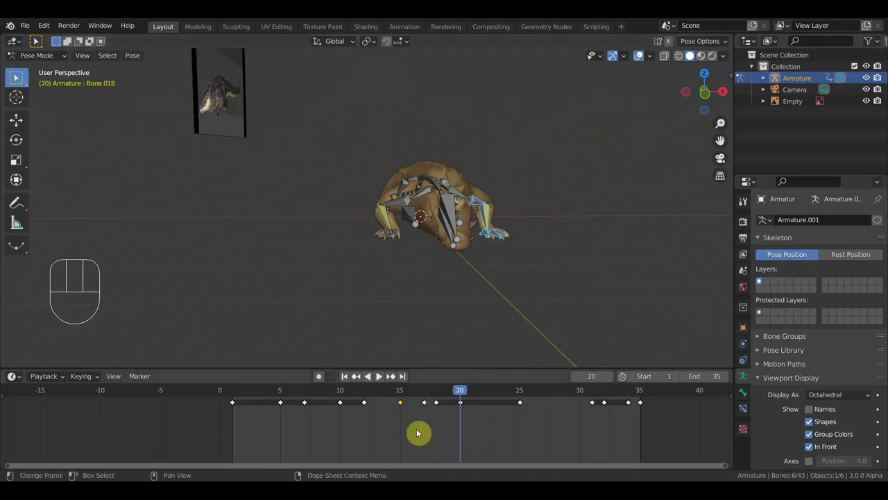
pyautogui.click(416, 430)
pyautogui.press('shift+d')
pyautogui.middleClick(524, 303)
pyautogui.press('space')
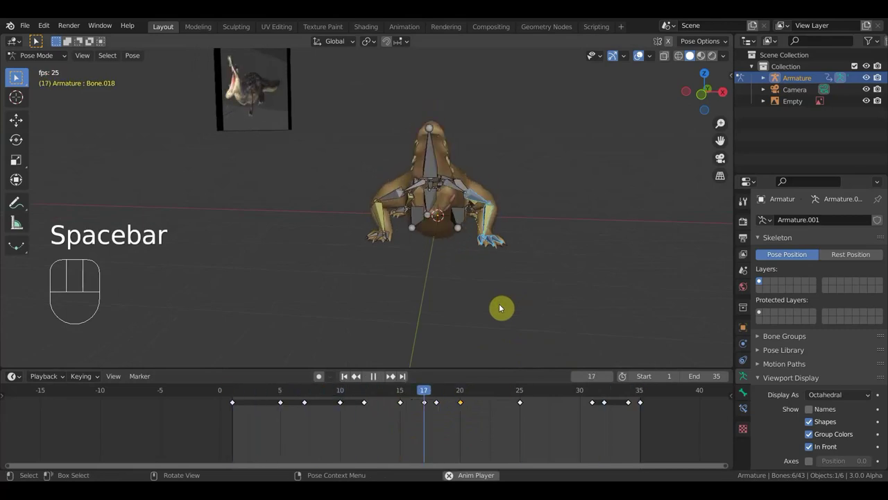
pyautogui.press('space')
# Duplicate the frame 34 keys toward frame 25, then replay the walk with overlays hidden
pyautogui.moveTo(543, 394); pyautogui.dragTo(650, 414)
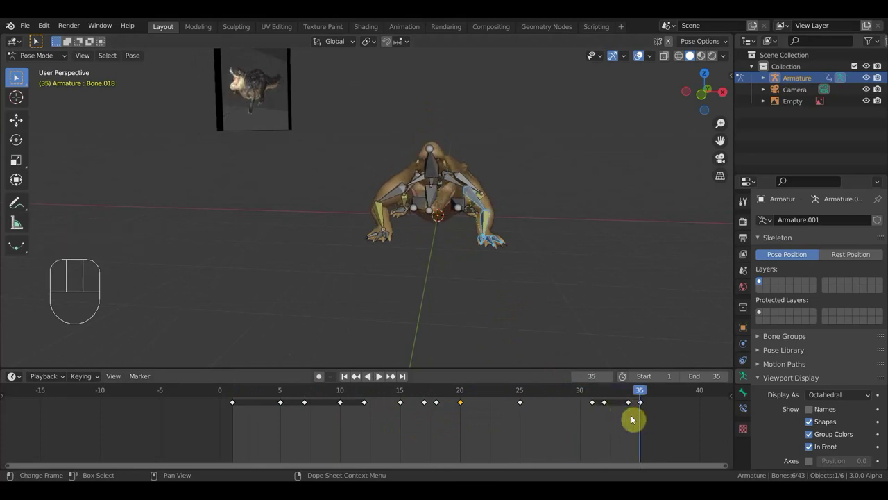
pyautogui.click(631, 387)
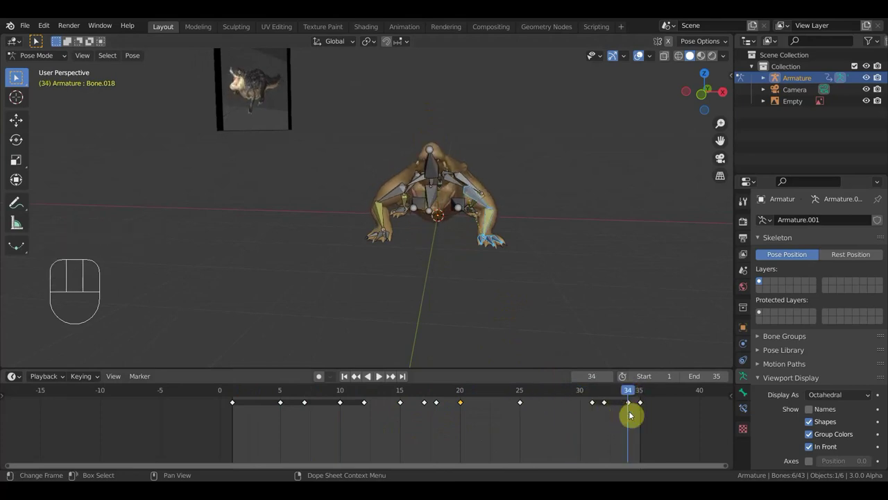
pyautogui.click(634, 419)
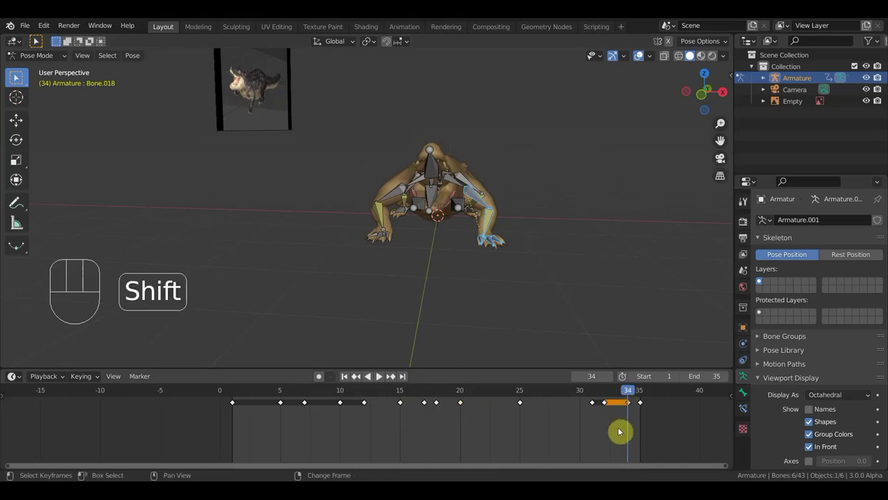
pyautogui.press('shift+d')
pyautogui.moveTo(627, 387); pyautogui.dragTo(519, 394)
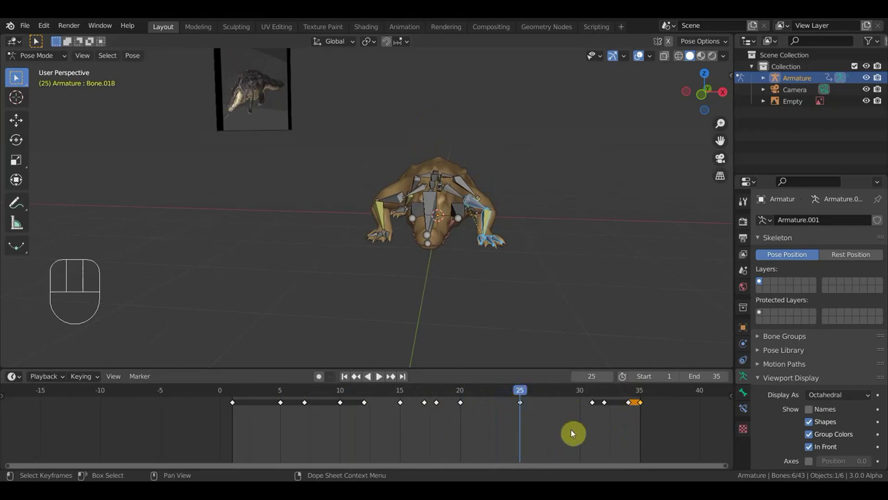
pyautogui.press('shift+d')
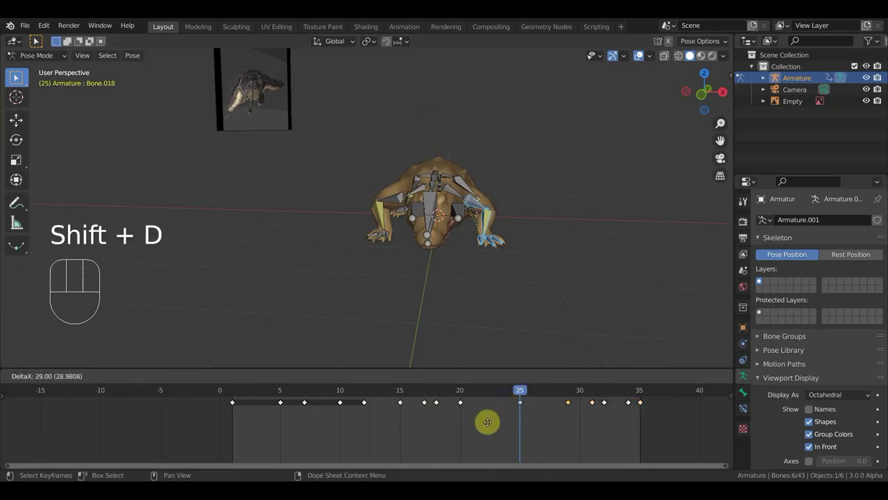
pyautogui.moveTo(527, 390); pyautogui.dragTo(403, 320)
pyautogui.press('space')
pyautogui.click(639, 57)
pyautogui.moveTo(585, 222); pyautogui.dragTo(650, 213)
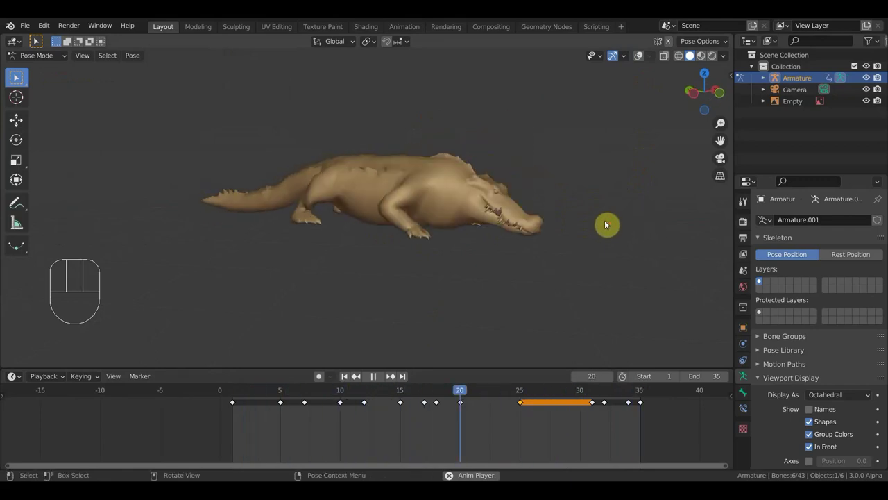
pyautogui.press('space')
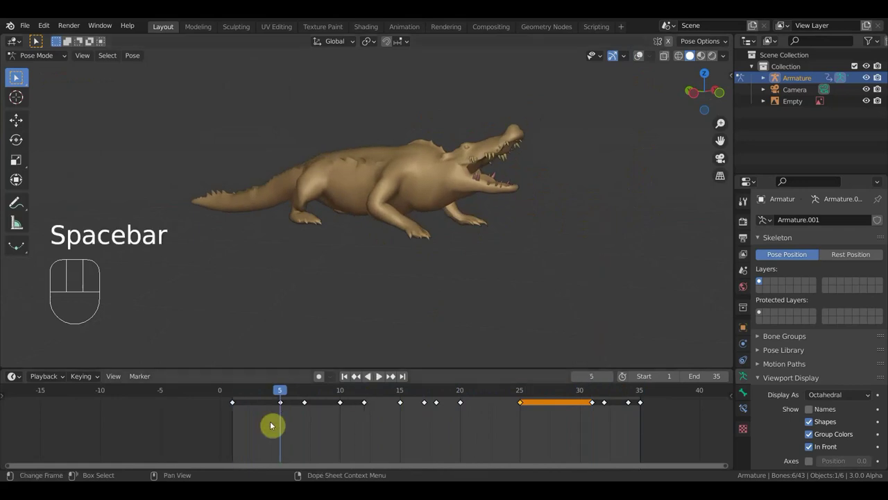
pyautogui.click(233, 392)
pyautogui.click(643, 393)
pyautogui.click(639, 59)
pyautogui.middleClick(618, 221)
pyautogui.click(656, 421)
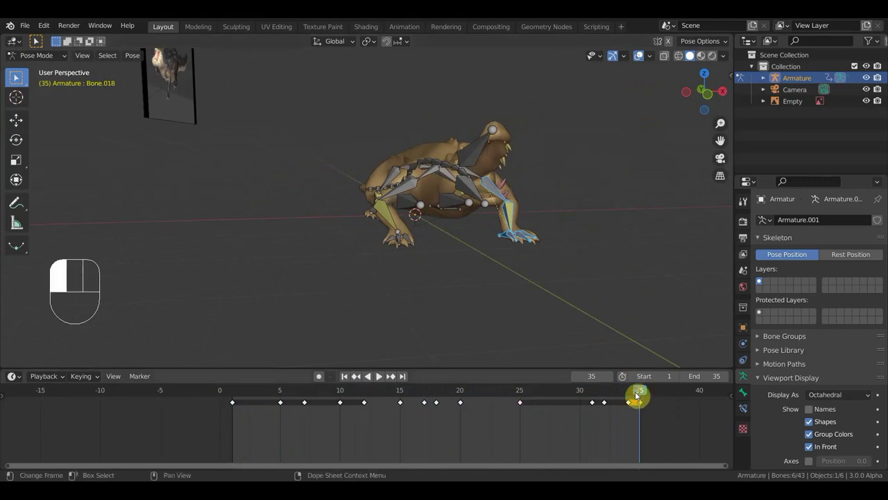
pyautogui.press('shift+d')
pyautogui.press('space')
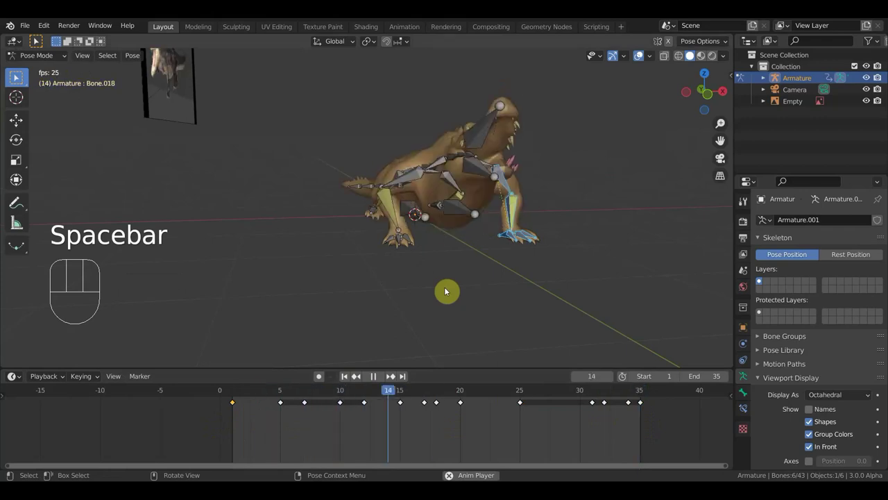
pyautogui.click(286, 392)
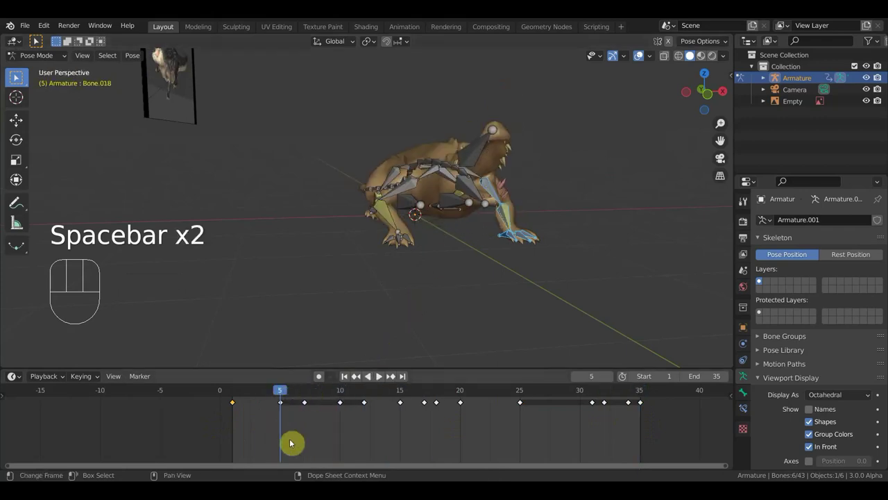
pyautogui.press('shift+d')
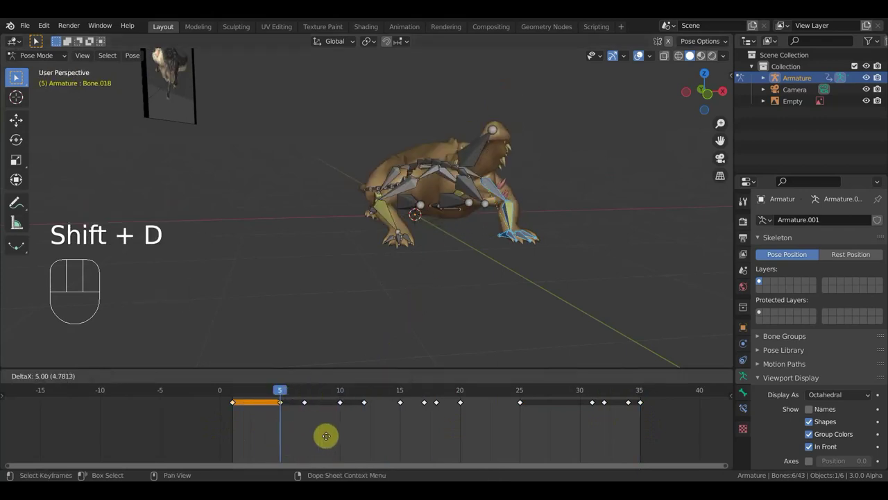
pyautogui.press('space')
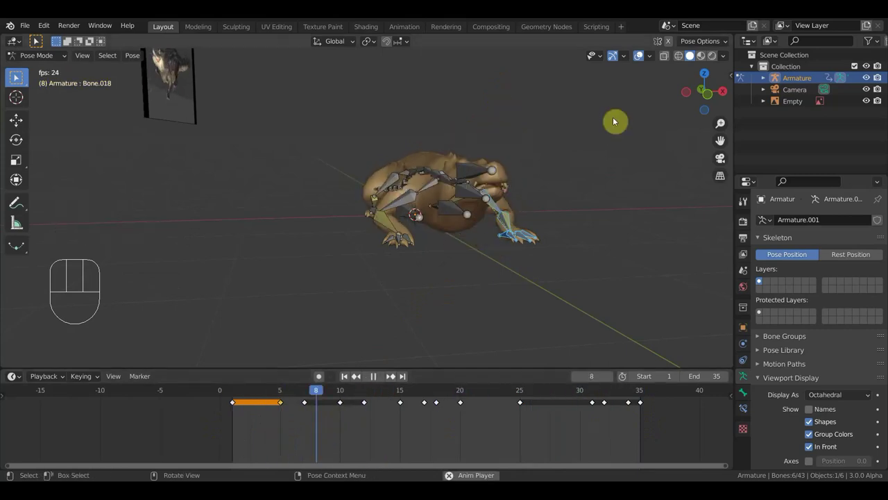
pyautogui.click(645, 56)
pyautogui.moveTo(598, 176); pyautogui.dragTo(477, 176)
pyautogui.middleClick(480, 172)
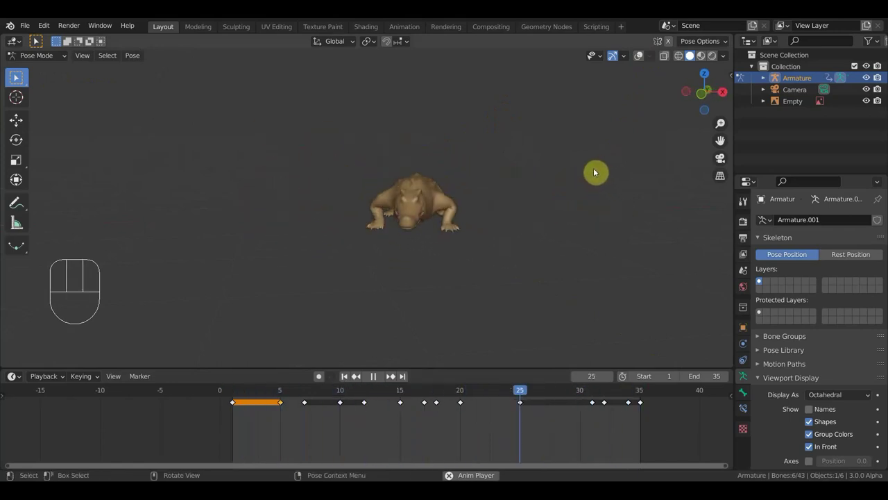
pyautogui.moveTo(502, 198); pyautogui.dragTo(634, 202)
pyautogui.press('space')
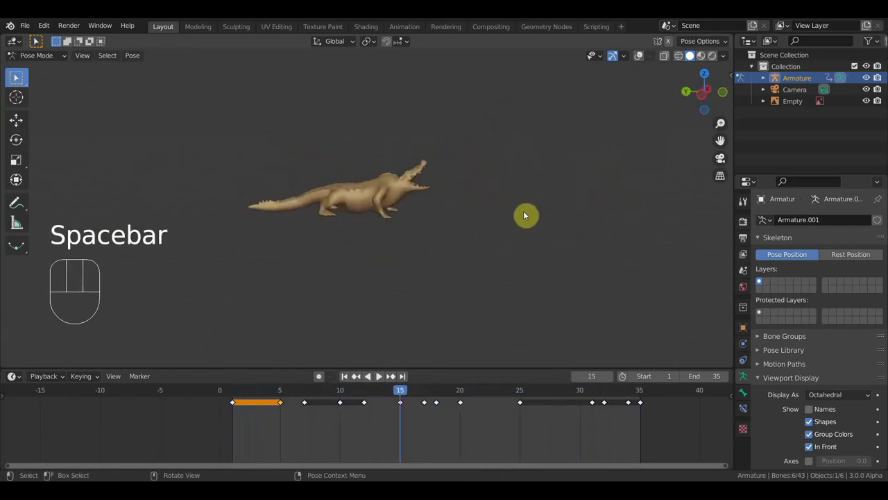
pyautogui.moveTo(393, 390); pyautogui.dragTo(265, 367)
pyautogui.press('space')
pyautogui.moveTo(417, 292); pyautogui.dragTo(277, 266)
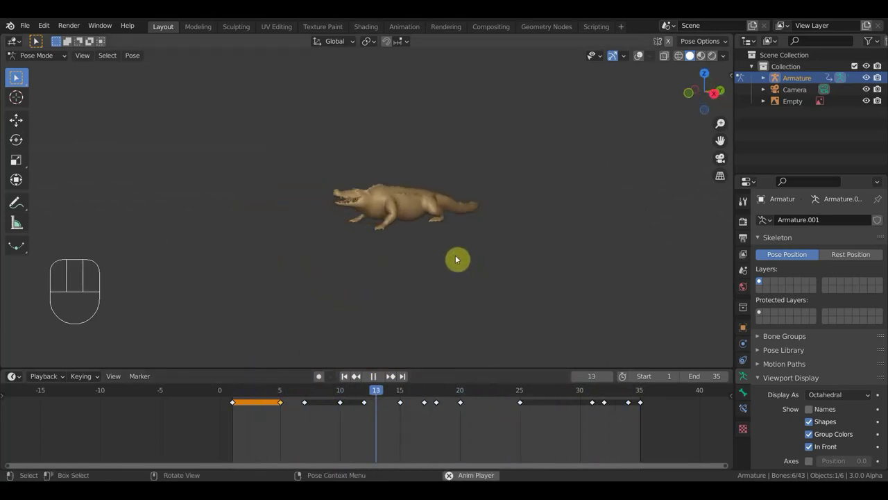
pyautogui.middleClick(480, 251)
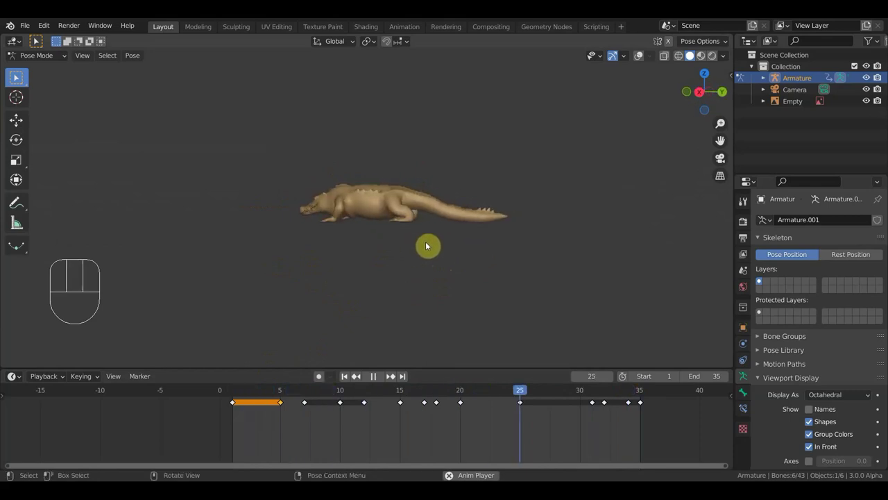
pyautogui.press('space')
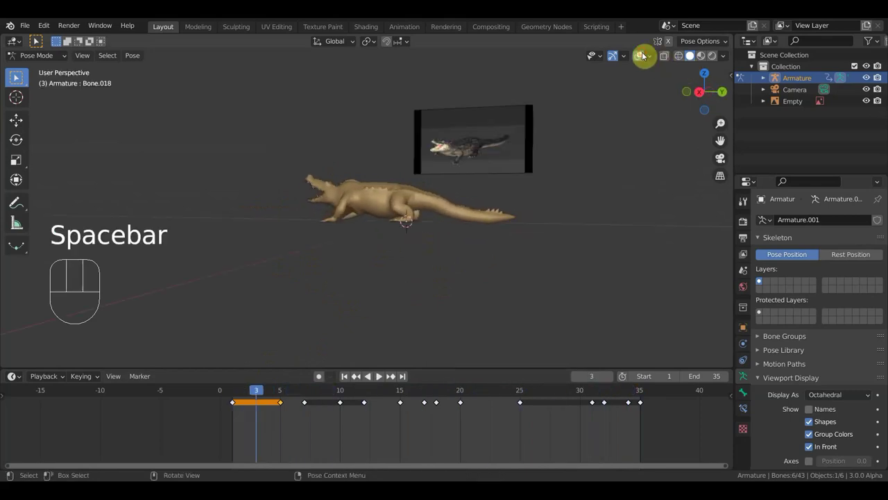
# In side view at frame 35, select the tail bones and duplicate their keys with Shift+D
pyautogui.press('KP_3')
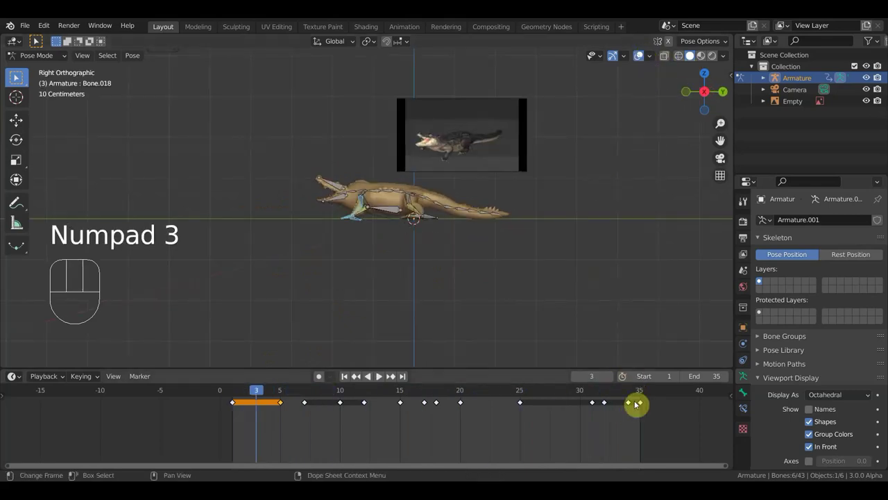
pyautogui.click(648, 390)
pyautogui.click(484, 221)
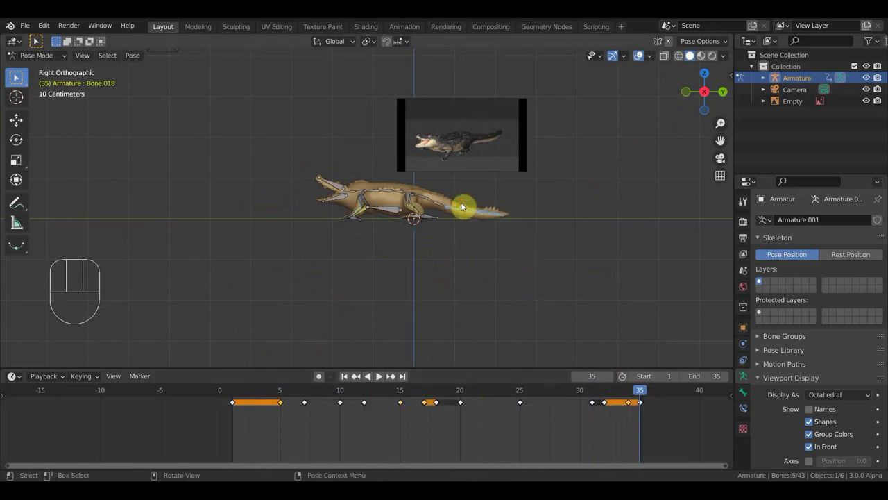
pyautogui.click(464, 199)
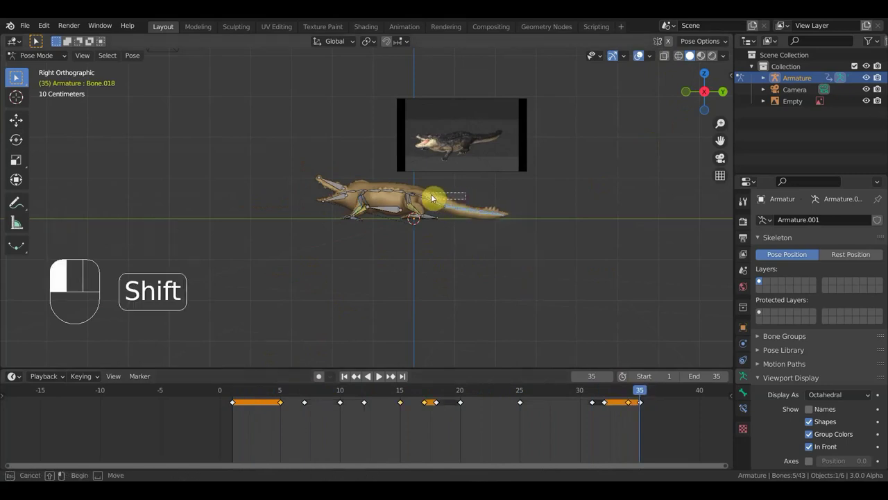
pyautogui.click(445, 204)
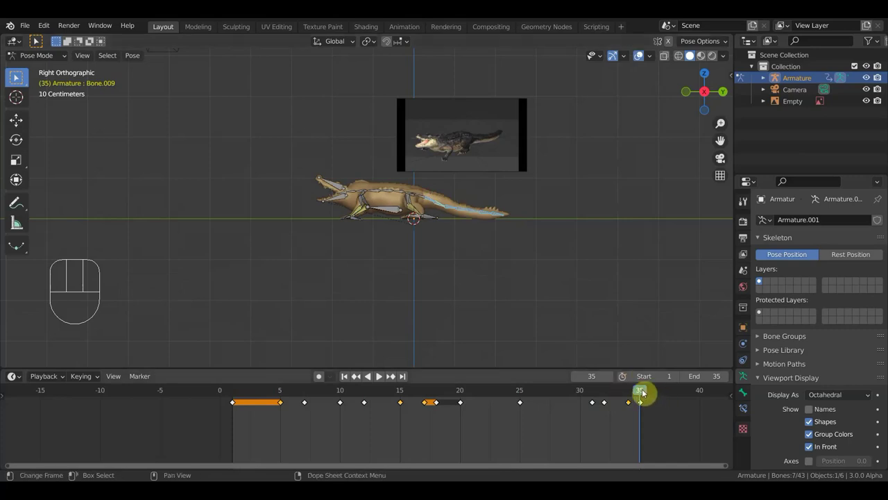
pyautogui.click(672, 438)
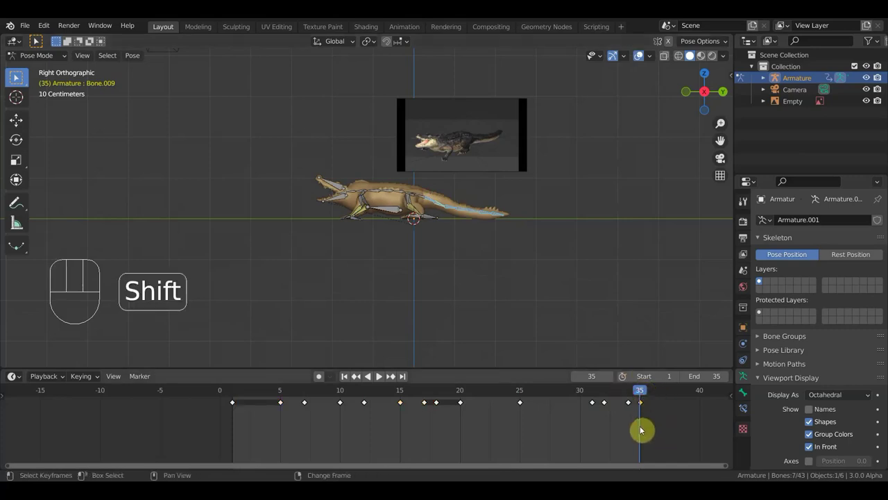
pyautogui.press('shift+d')
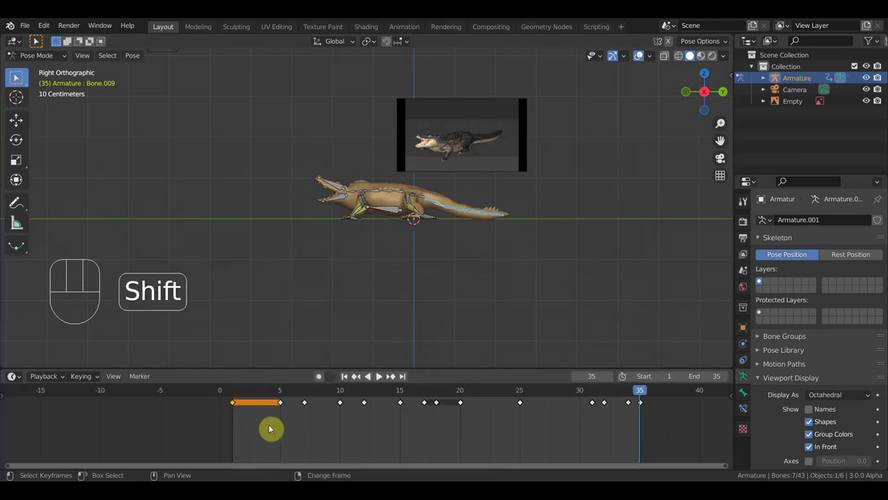
pyautogui.press('shift+d')
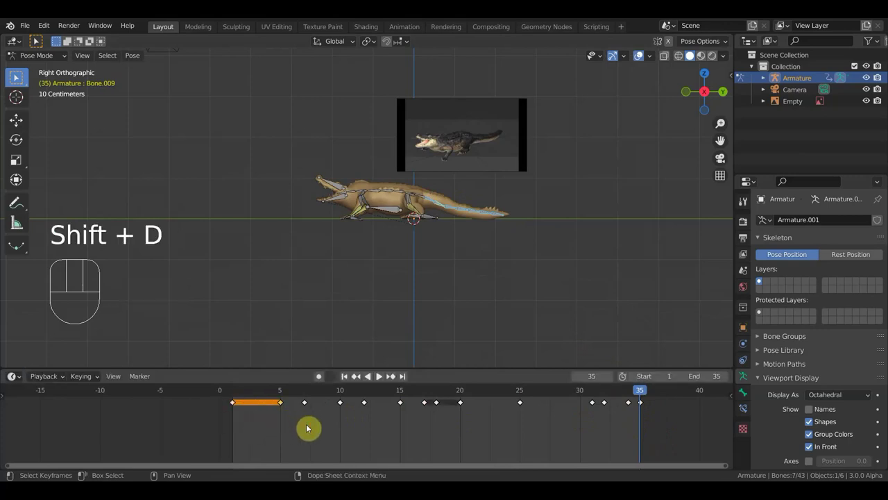
# Replay the walk, scrub back to frame 31 and duplicate the frame 35 key again
pyautogui.press('space')
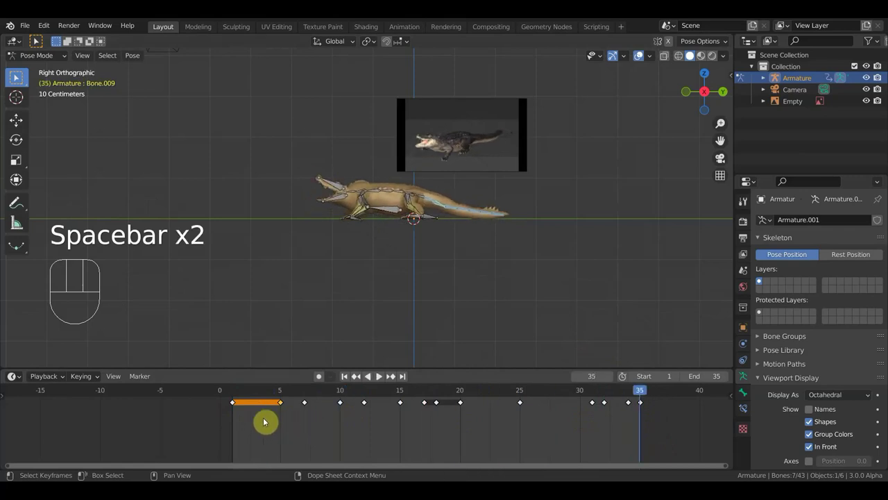
pyautogui.click(307, 391)
pyautogui.moveTo(314, 392); pyautogui.dragTo(595, 409)
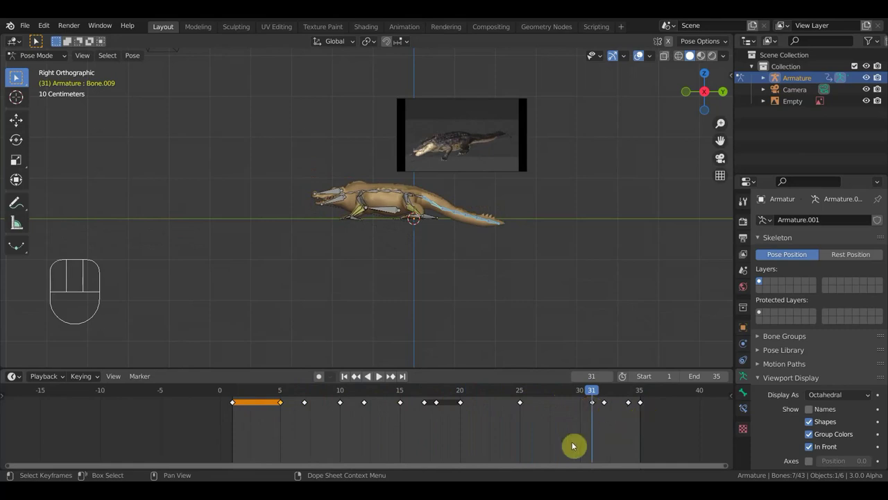
pyautogui.click(667, 433)
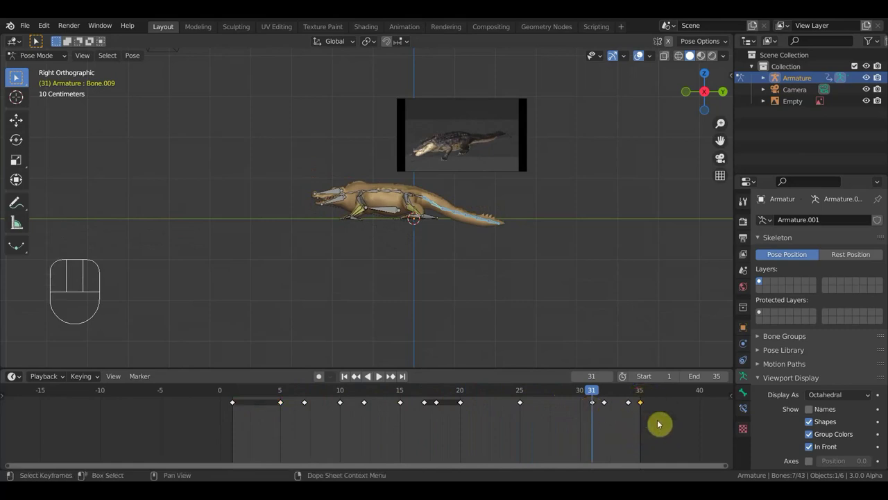
pyautogui.press('shift+d')
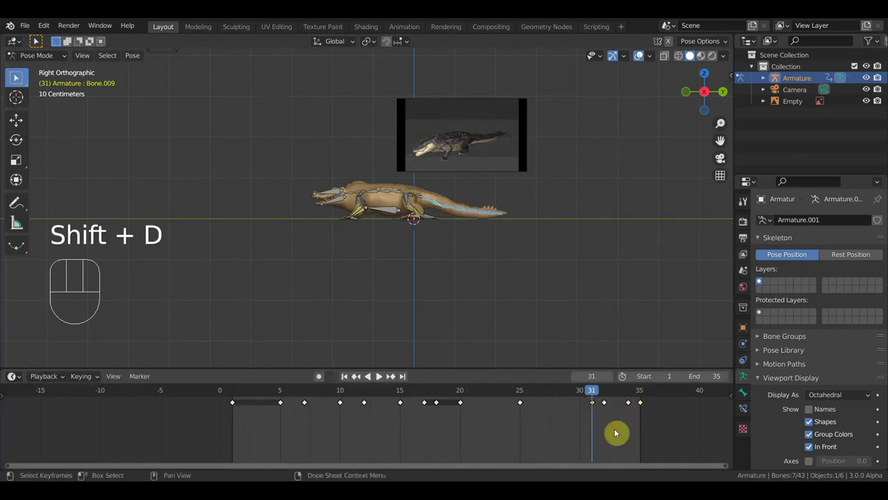
pyautogui.press('space')
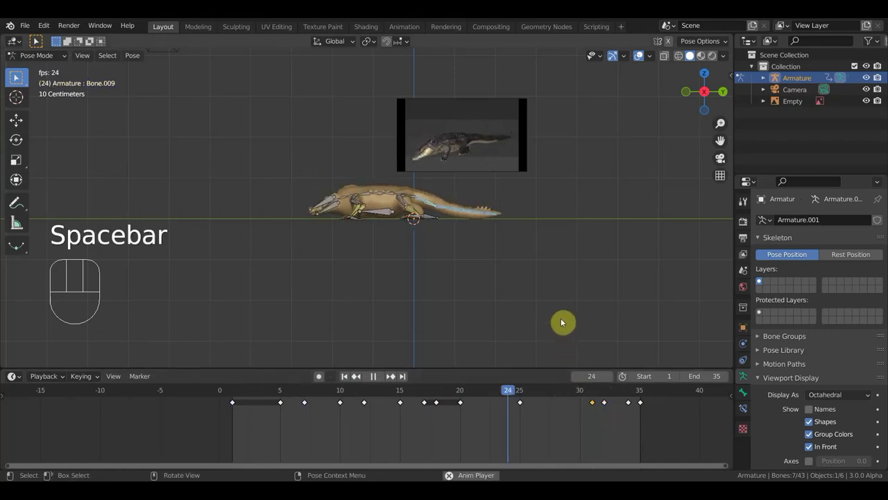
pyautogui.middleClick(463, 258)
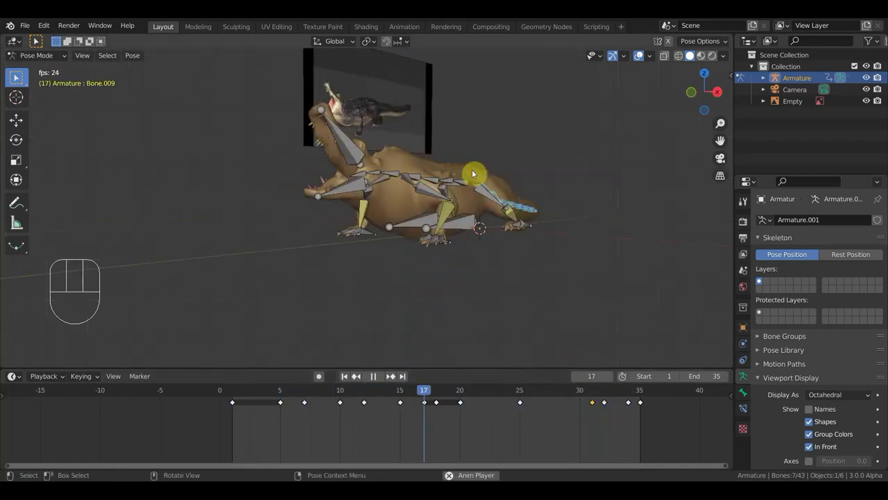
pyautogui.middleClick(497, 167)
pyautogui.middleClick(478, 208)
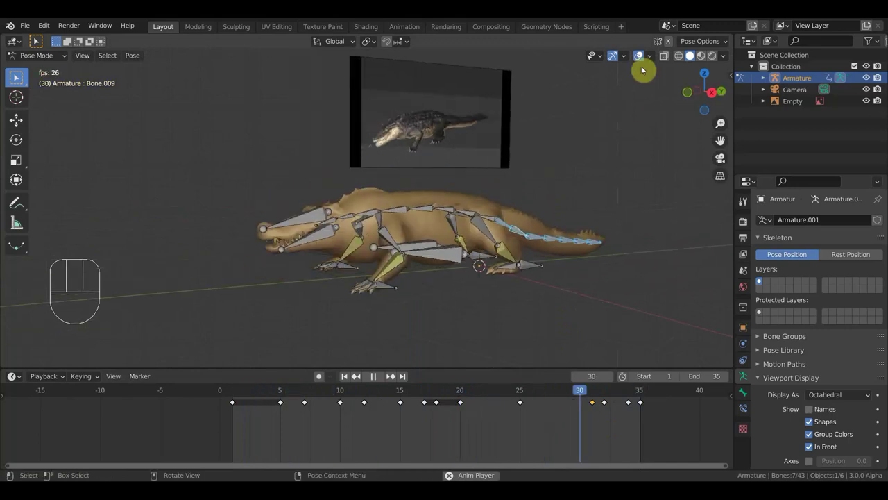
pyautogui.middleClick(515, 207)
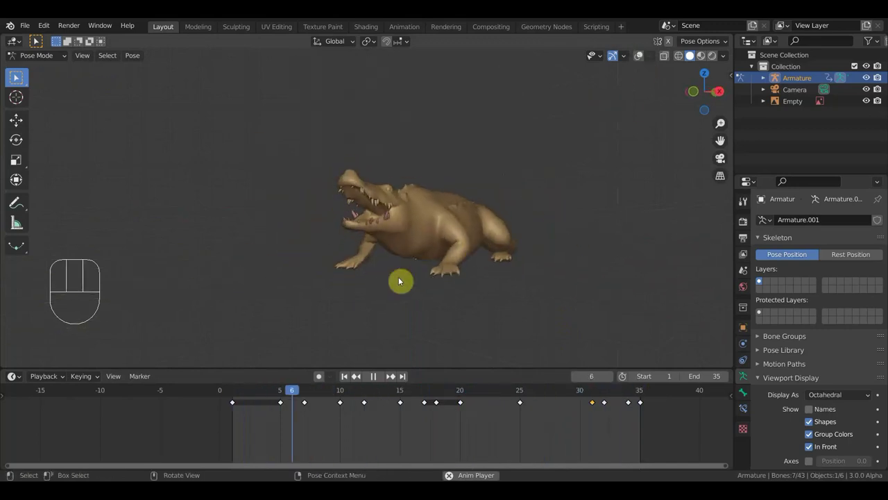
pyautogui.middleClick(416, 263)
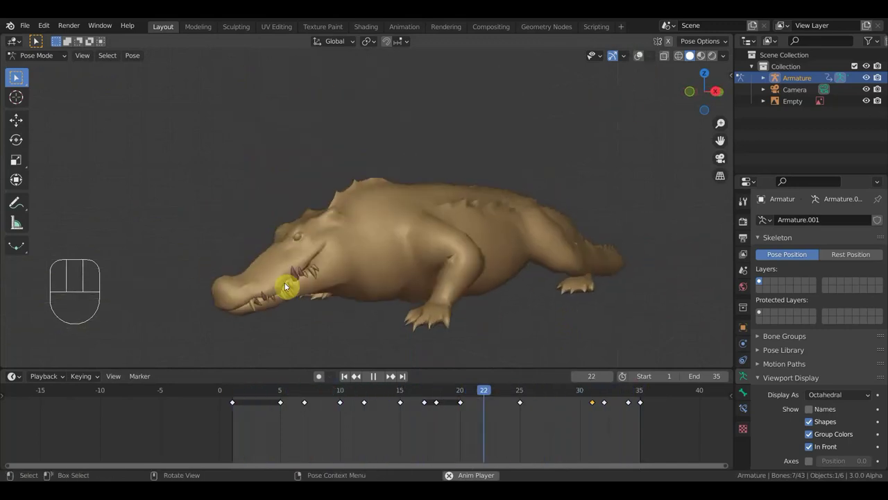
pyautogui.middleClick(466, 228)
pyautogui.middleClick(383, 303)
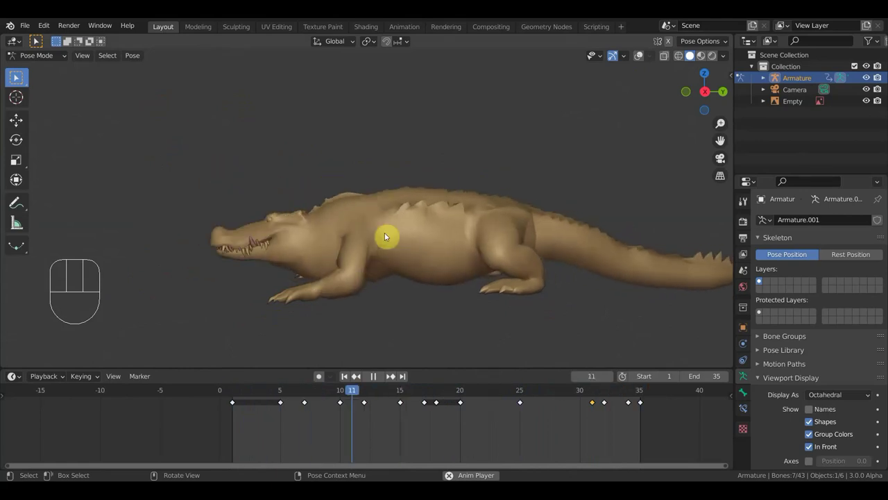
pyautogui.moveTo(441, 233); pyautogui.dragTo(491, 237)
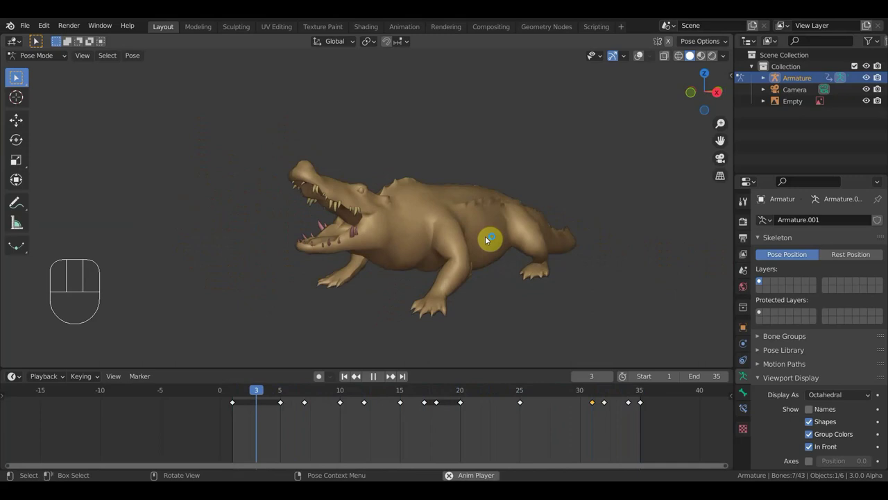
pyautogui.press('space')
pyautogui.middleClick(455, 317)
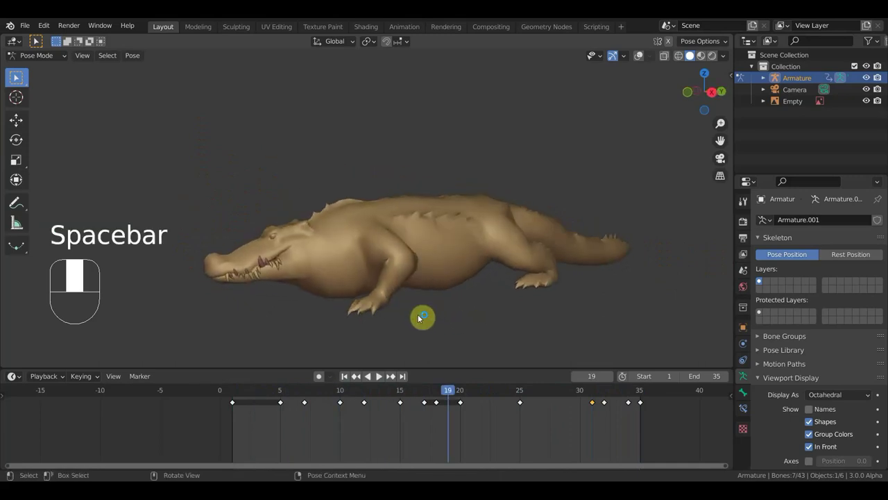
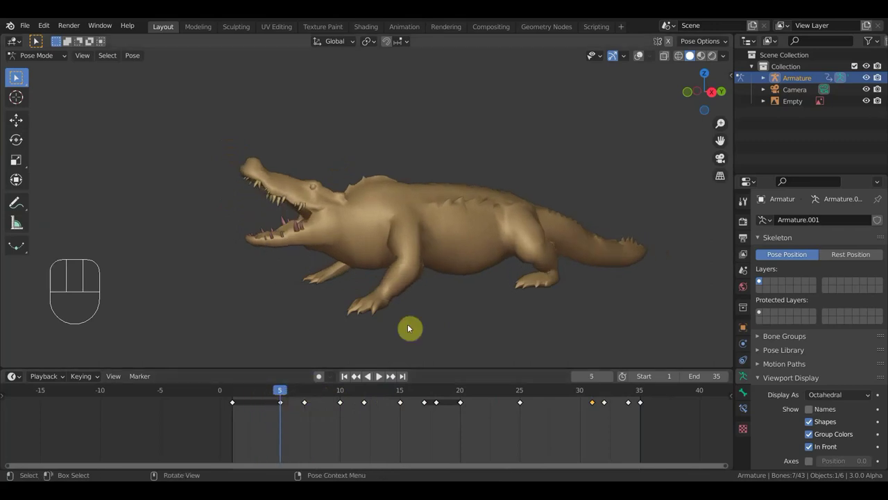
pyautogui.press('KP_3')
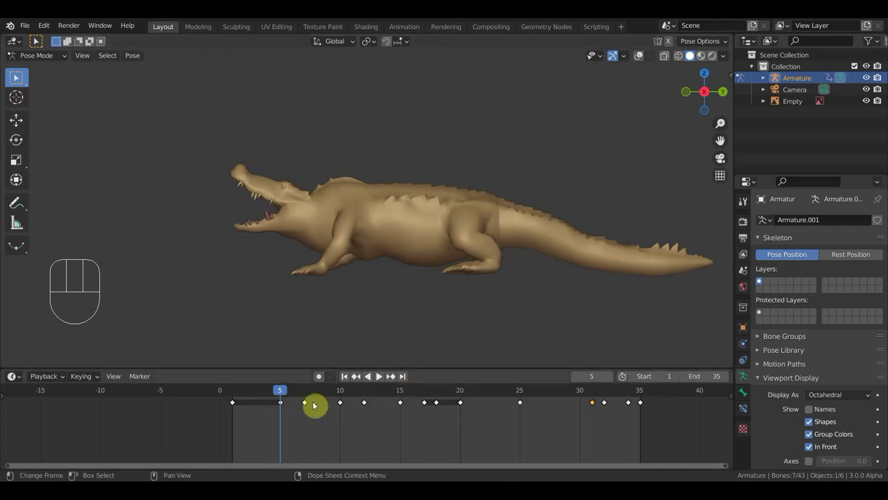
# Around frame 16, move a front leg bone with G in side view and key all bones
pyautogui.moveTo(291, 394); pyautogui.dragTo(369, 397)
pyautogui.click(642, 58)
pyautogui.middleClick(413, 236)
pyautogui.click(360, 311)
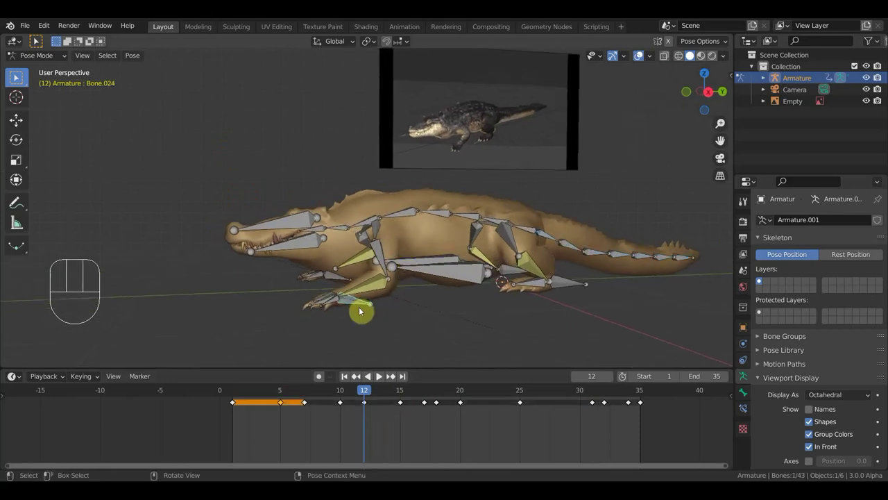
pyautogui.moveTo(376, 392); pyautogui.dragTo(426, 354)
pyautogui.press('KP_3')
pyautogui.click(335, 283)
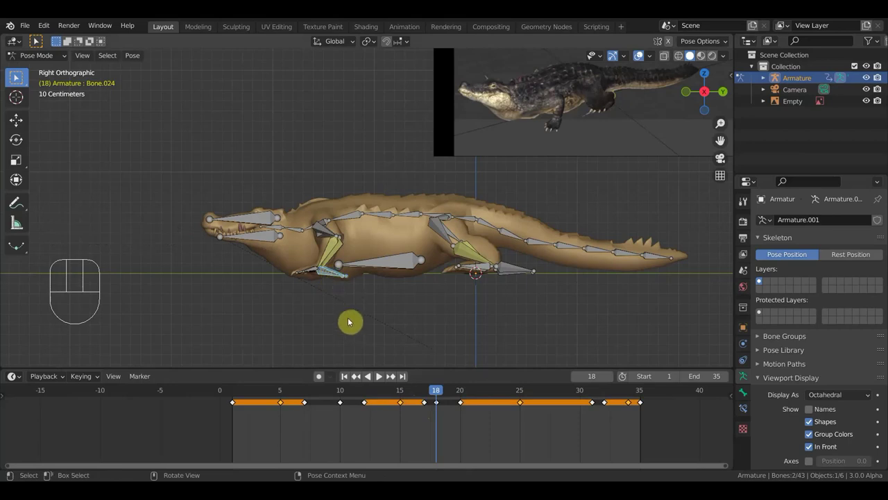
pyautogui.press('g')
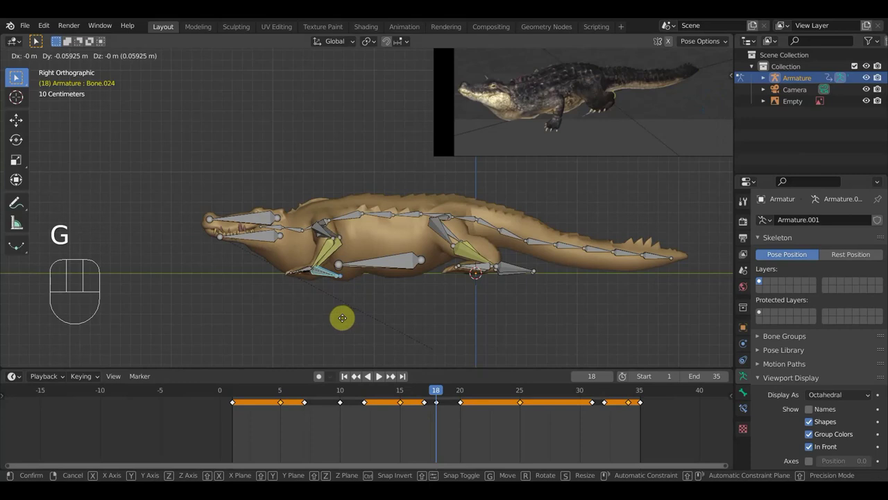
pyautogui.press('a')
pyautogui.press('i')
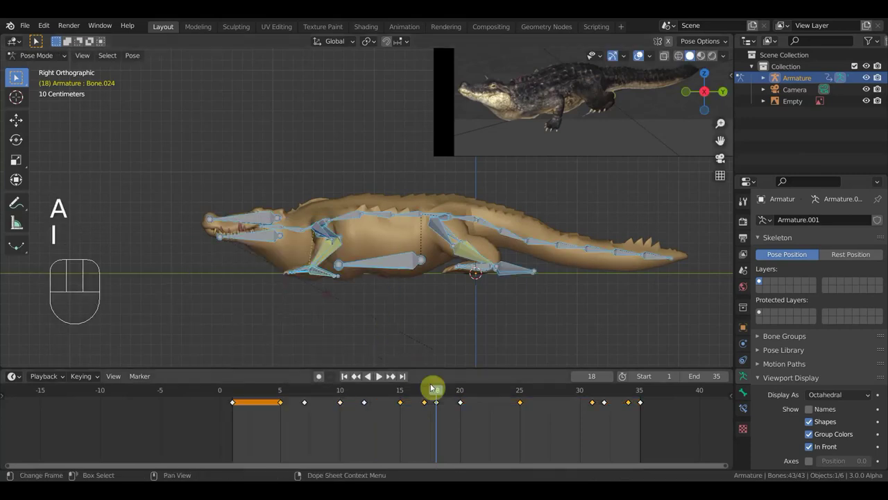
# Play and stop the loop, step to frame 20, duplicate its key and orbit to compare the pose
pyautogui.press('space')
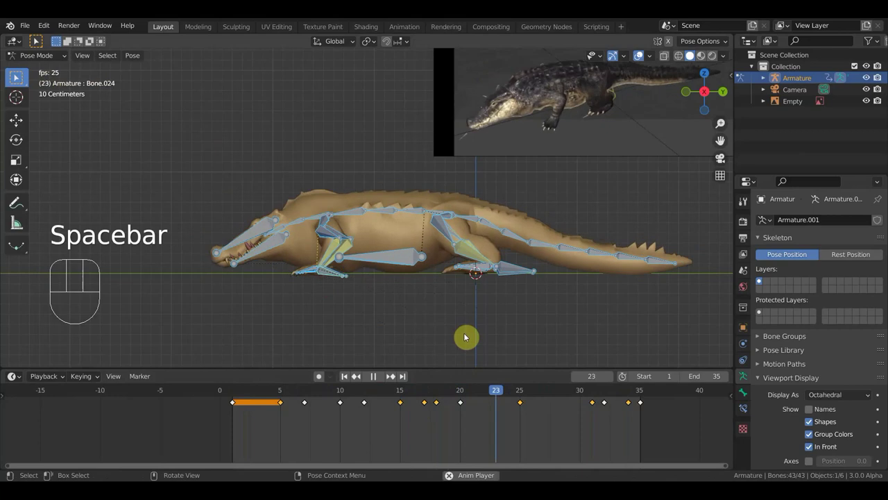
pyautogui.press('space')
pyautogui.click(441, 392)
pyautogui.moveTo(439, 390); pyautogui.dragTo(456, 406)
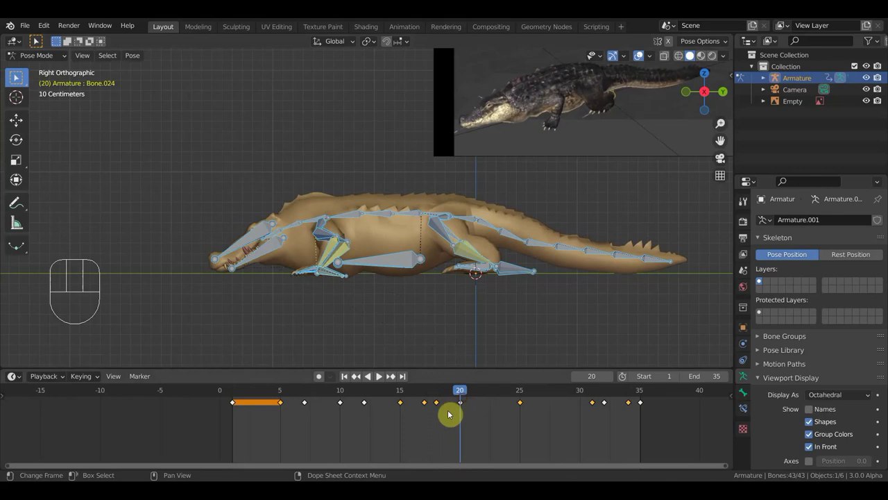
pyautogui.moveTo(358, 305); pyautogui.dragTo(333, 276)
pyautogui.click(444, 426)
pyautogui.press('shift+d')
pyautogui.moveTo(466, 393); pyautogui.dragTo(464, 399)
pyautogui.moveTo(438, 295); pyautogui.dragTo(371, 93)
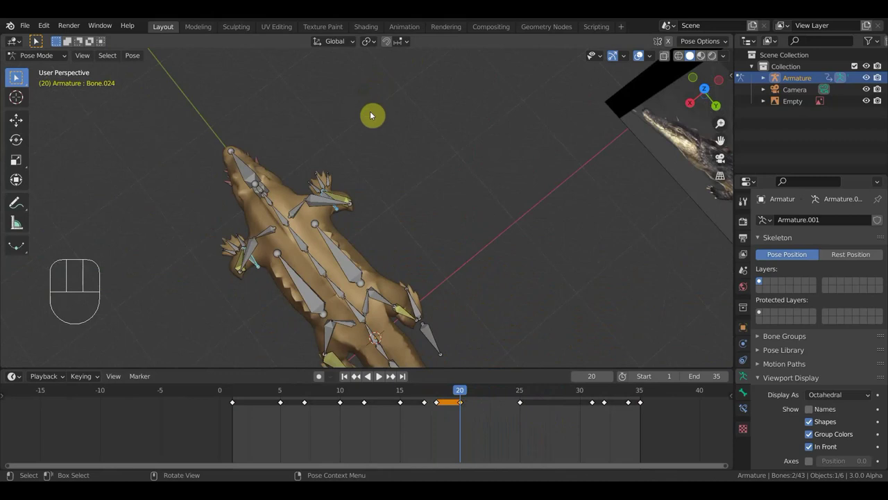
# From the top view, rotate a front leg bone slightly at frame 20, then key every bone in side view
pyautogui.press('KP_7')
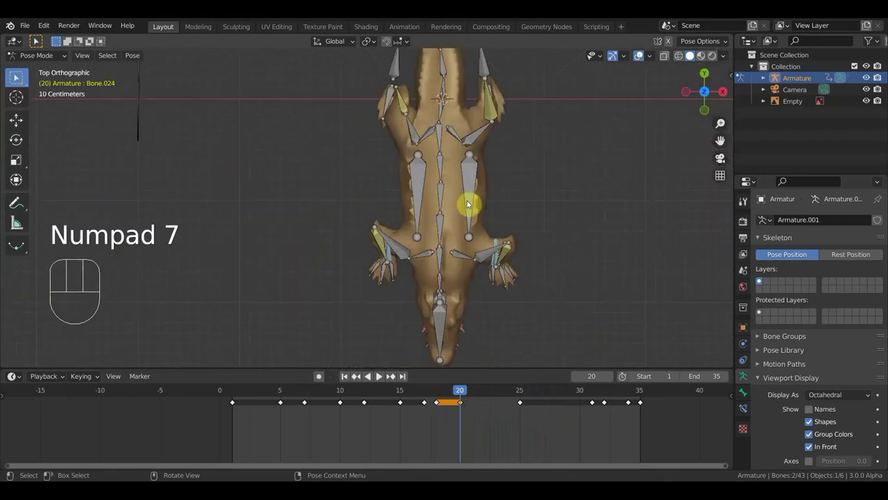
pyautogui.click(498, 248)
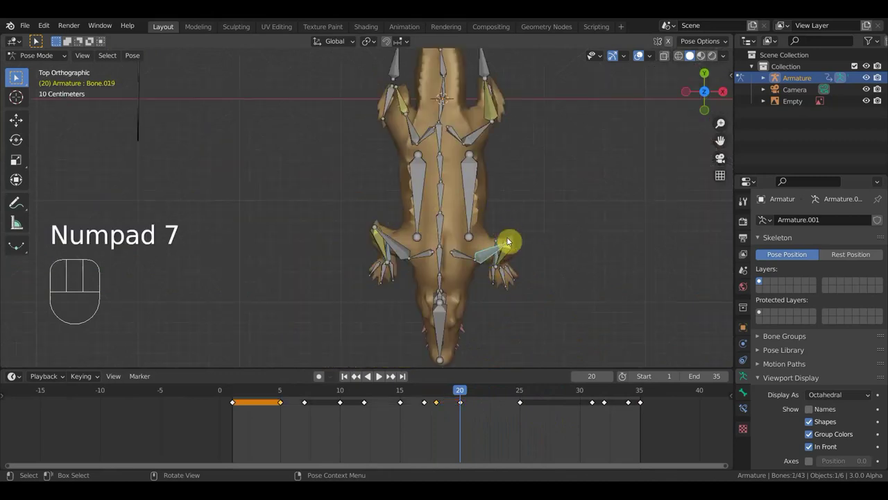
pyautogui.press('r')
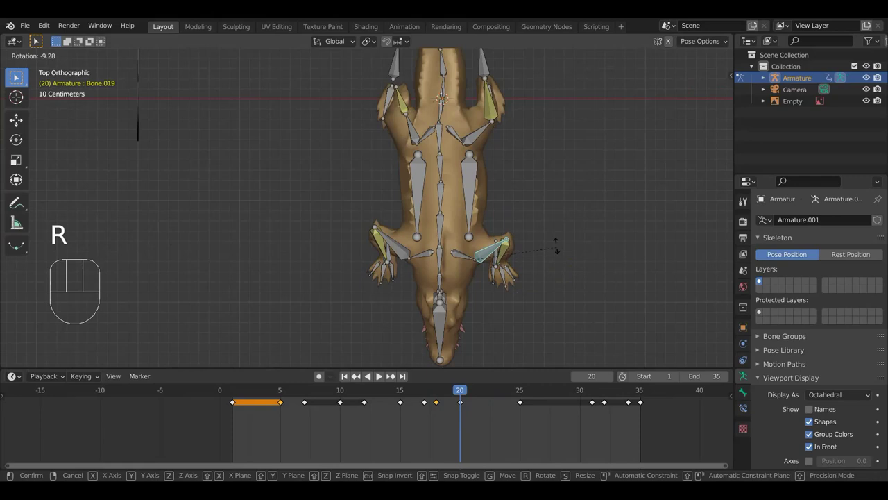
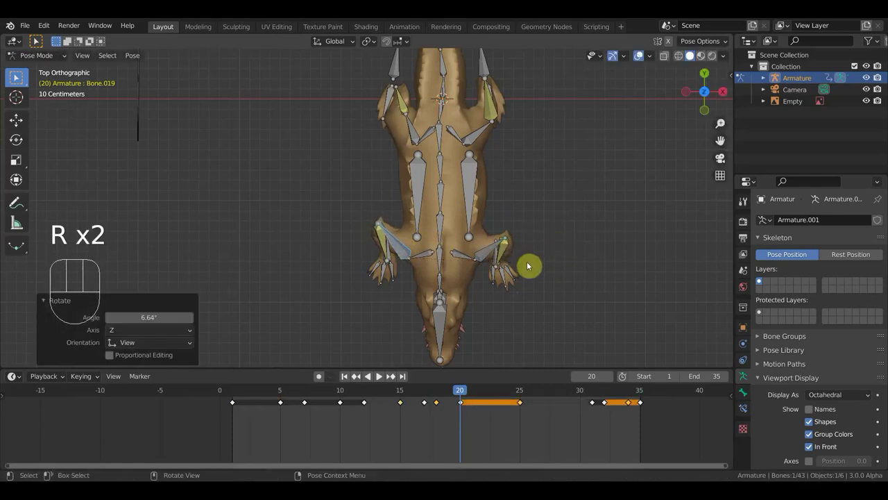
pyautogui.press('KP_1')
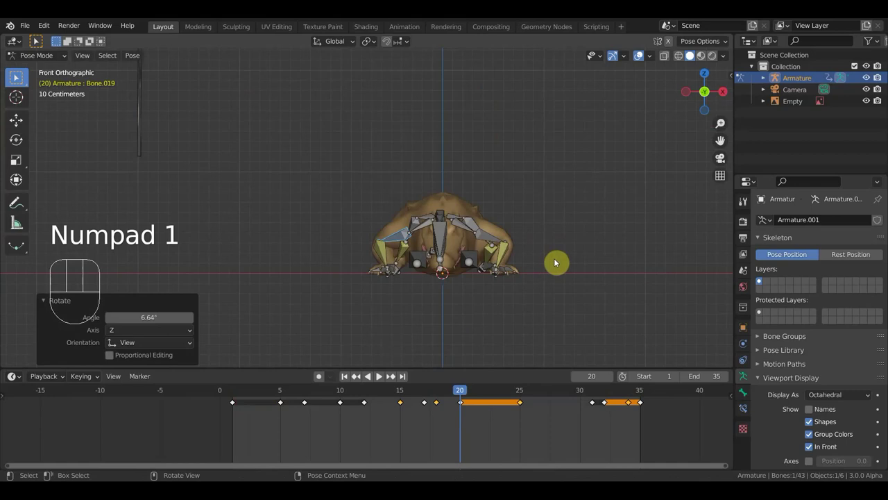
pyautogui.moveTo(555, 261); pyautogui.dragTo(397, 277)
pyautogui.press('KP_3')
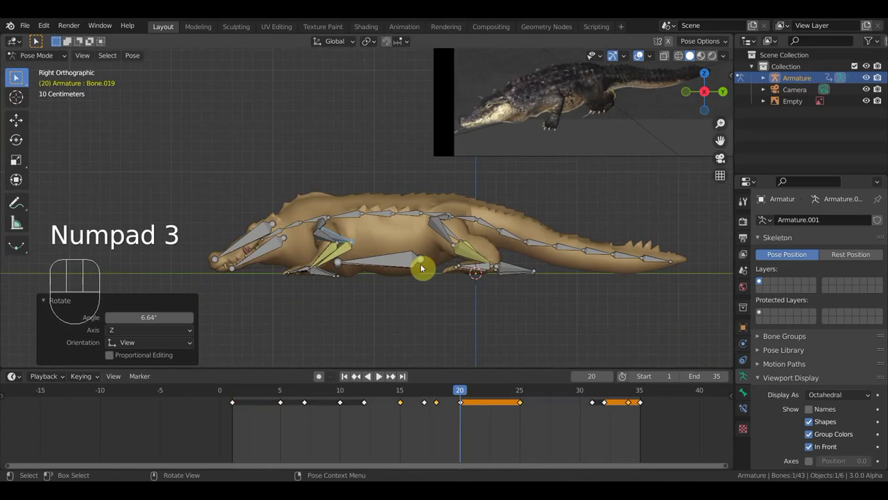
pyautogui.press('a')
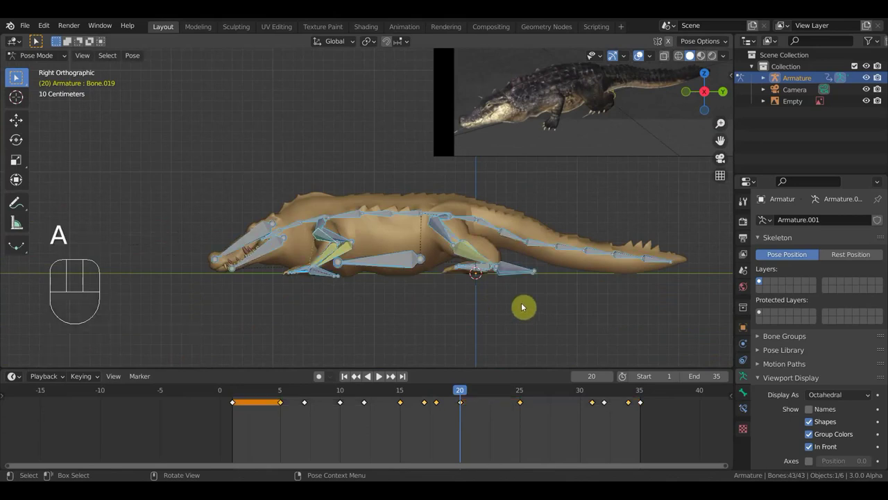
pyautogui.press('i')
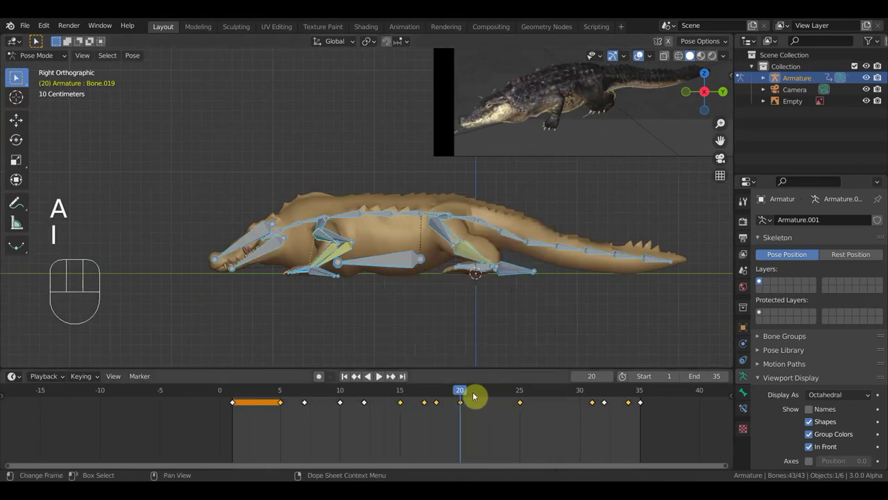
# After replaying the walk, grab the front foot bone at frame 18 and push it forward and down
pyautogui.moveTo(457, 391); pyautogui.dragTo(380, 392)
pyautogui.press('space')
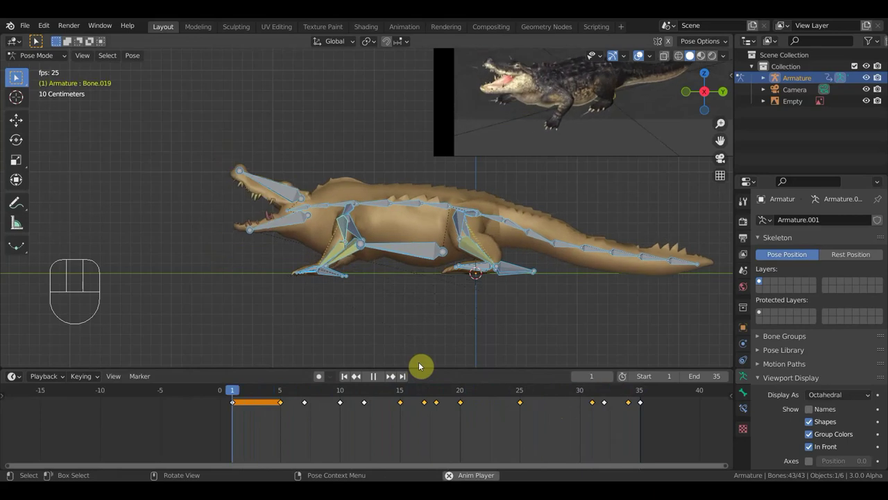
pyautogui.press('space')
pyautogui.click(437, 395)
pyautogui.click(330, 274)
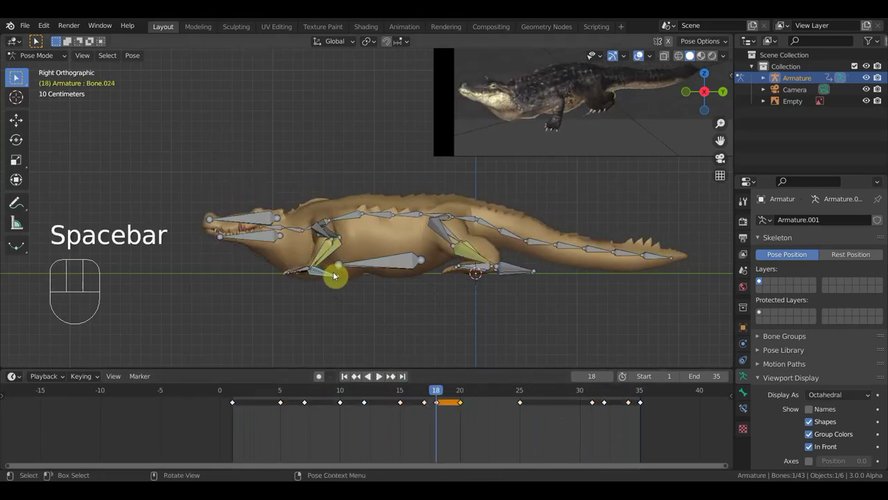
pyautogui.press('g')
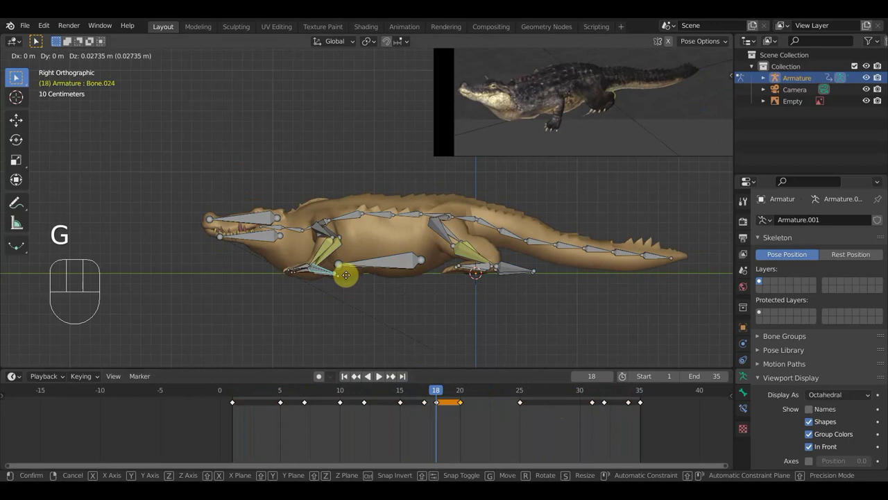
pyautogui.press('r')
pyautogui.press('g')
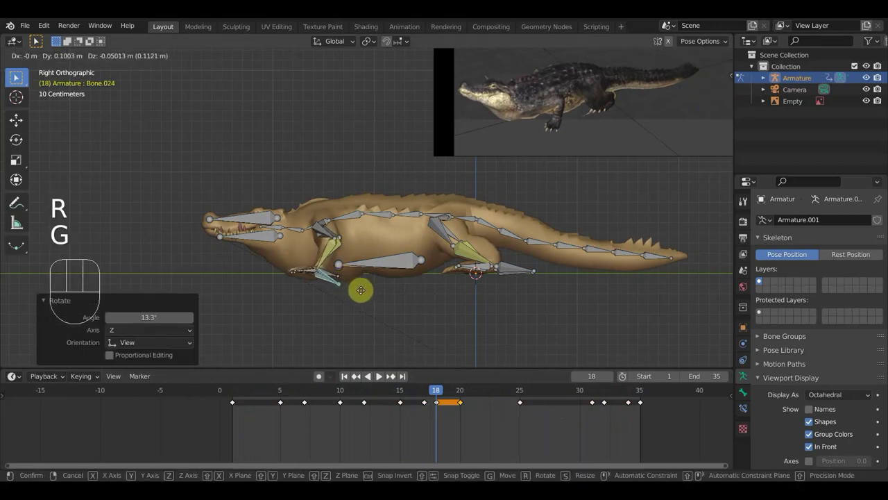
pyautogui.moveTo(355, 291); pyautogui.dragTo(521, 279)
# Undo the last two moves, inspect the leg from the side and scrub back to the walk's start
pyautogui.middleClick(474, 284)
pyautogui.press('KP_3')
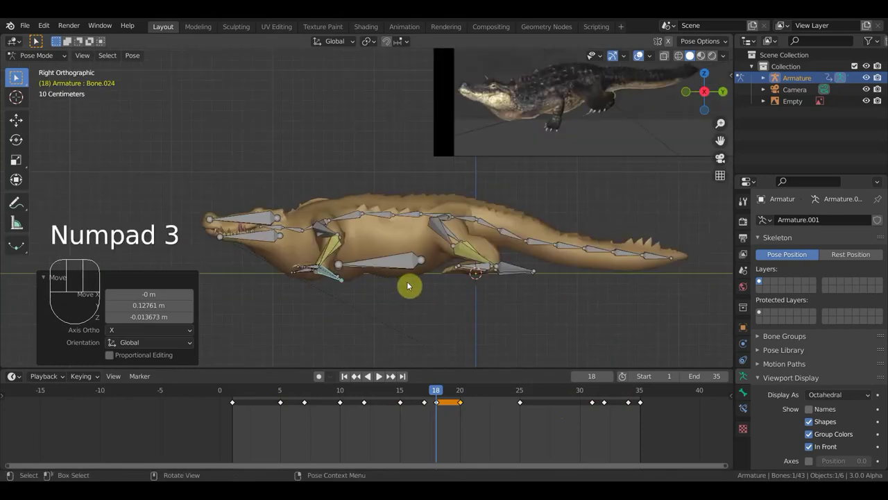
pyautogui.press('ctrl+z')
pyautogui.press('ctrl+z')
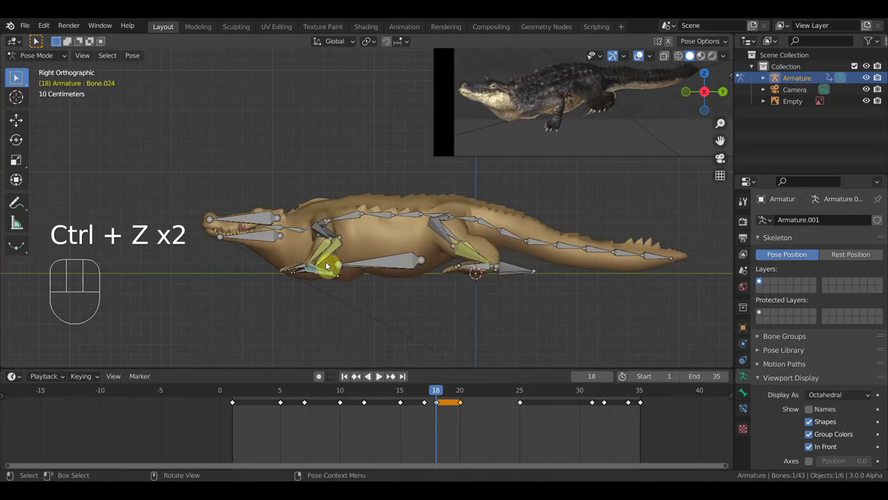
pyautogui.middleClick(392, 275)
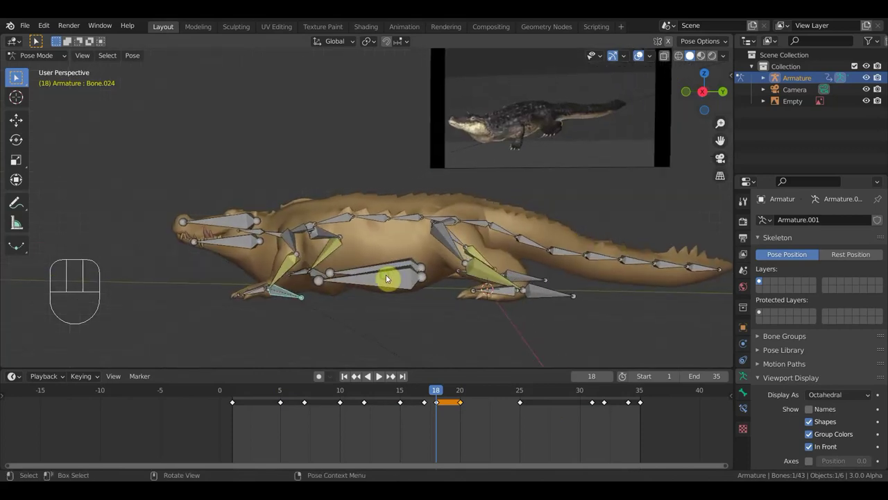
pyautogui.press('KP_3')
pyautogui.moveTo(428, 394); pyautogui.dragTo(330, 393)
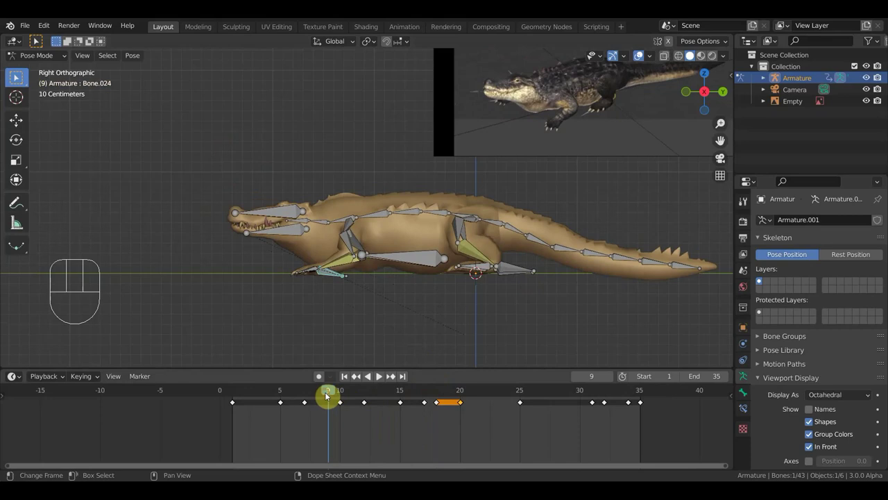
# At frame 15, move and rotate the hind leg bones, orbiting to check before returning to side view
pyautogui.moveTo(334, 387); pyautogui.dragTo(407, 398)
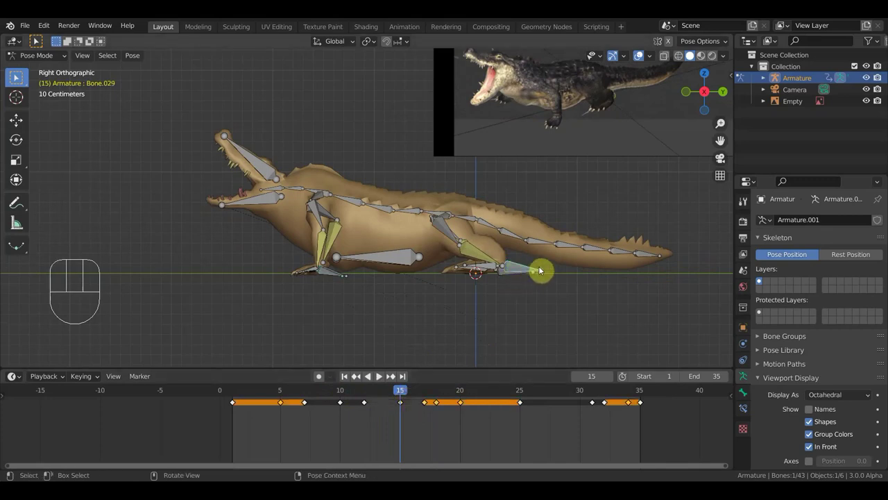
pyautogui.press('r')
pyautogui.press('g')
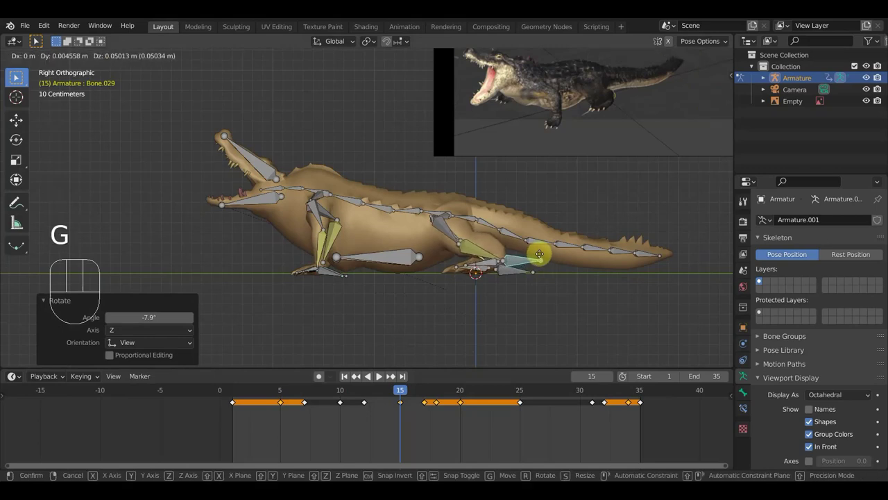
pyautogui.middleClick(471, 239)
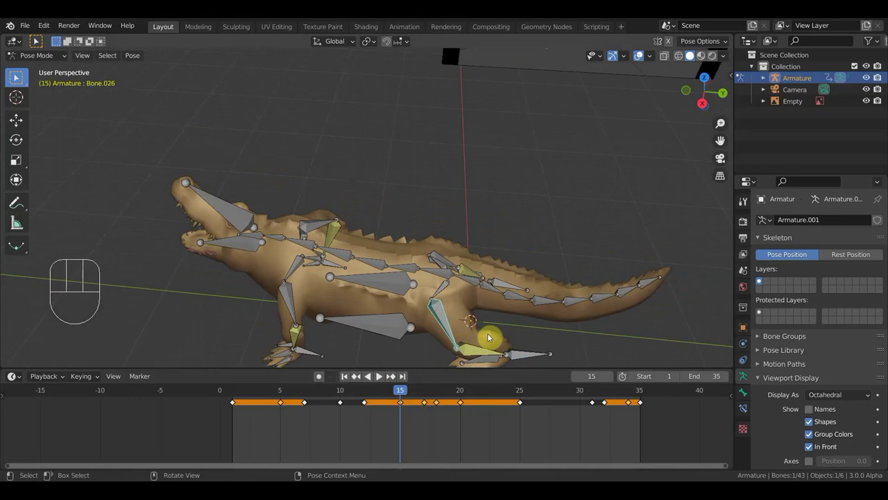
pyautogui.press('r')
pyautogui.click(443, 287)
pyautogui.middleClick(473, 301)
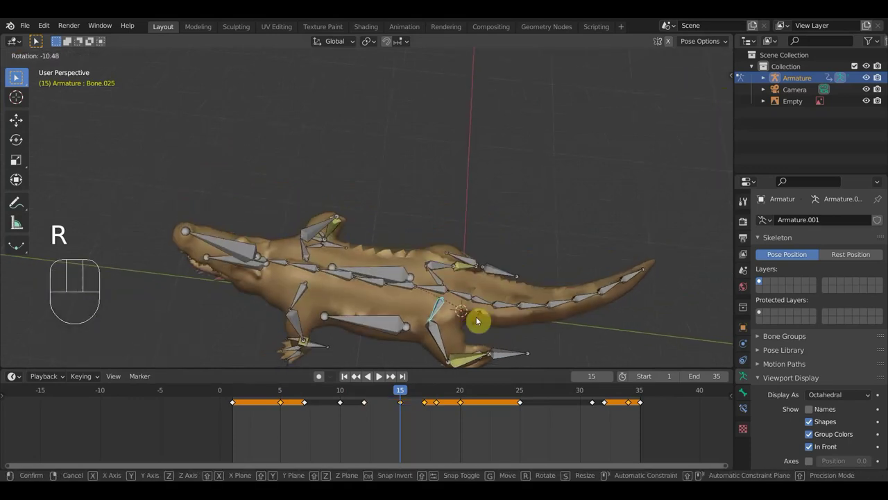
pyautogui.middleClick(472, 323)
pyautogui.middleClick(450, 329)
pyautogui.press('KP_3')
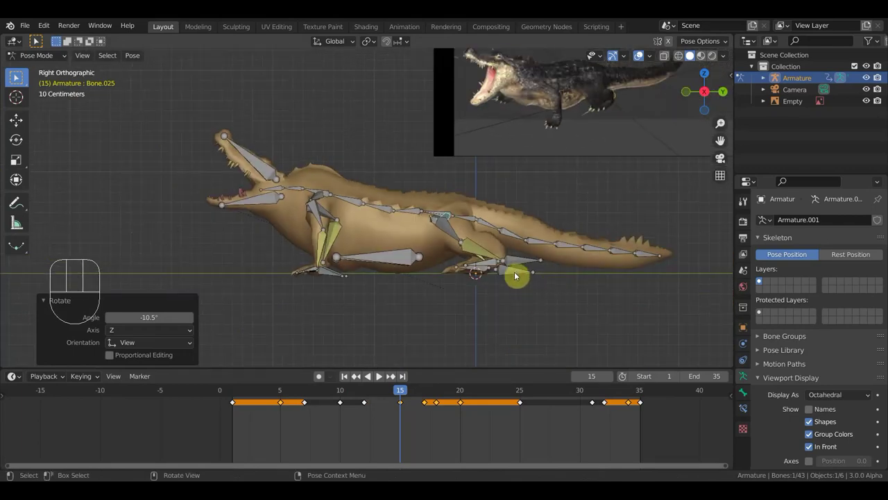
# Tilt and lift the hind foot bone, then keyframe every bone of the rig
pyautogui.click(522, 261)
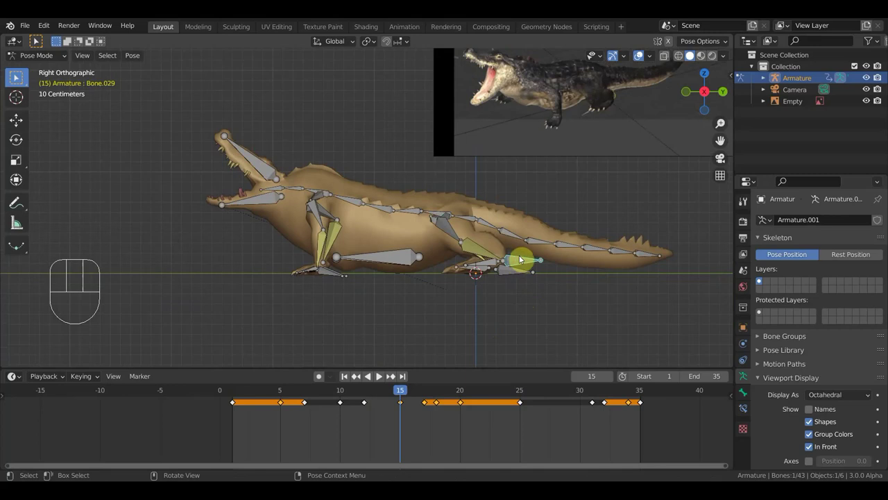
pyautogui.press('t')
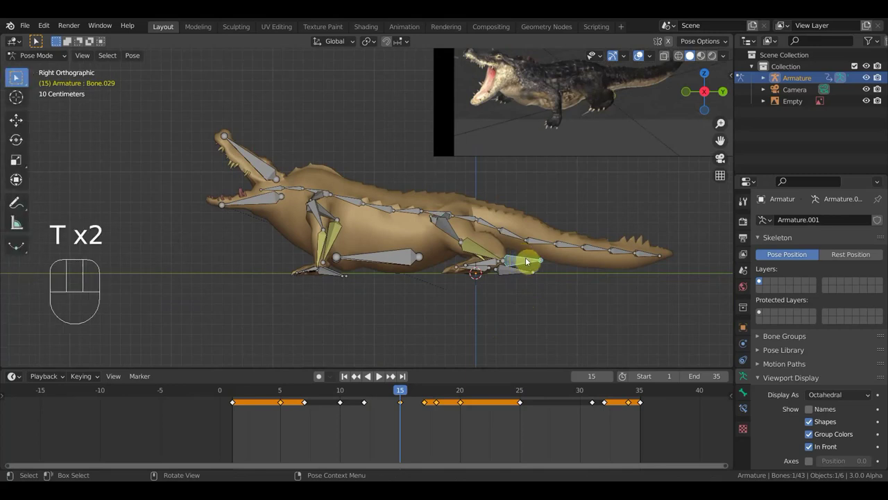
pyautogui.press('r')
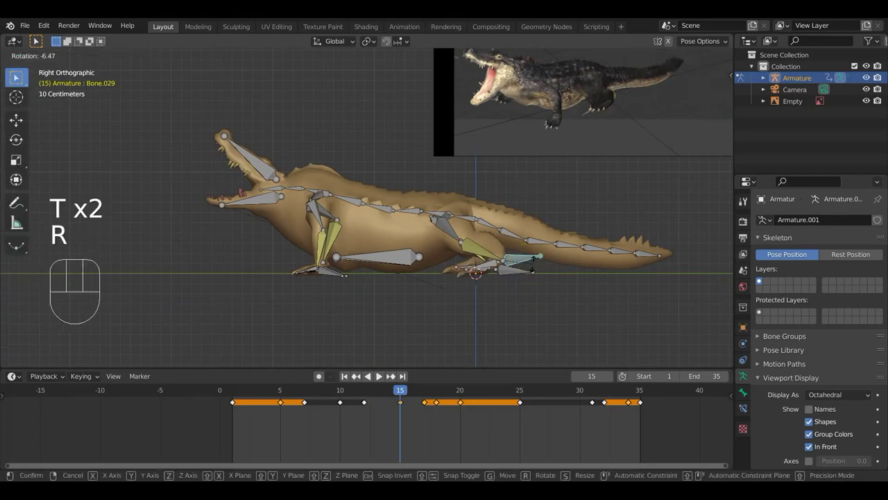
pyautogui.press('g')
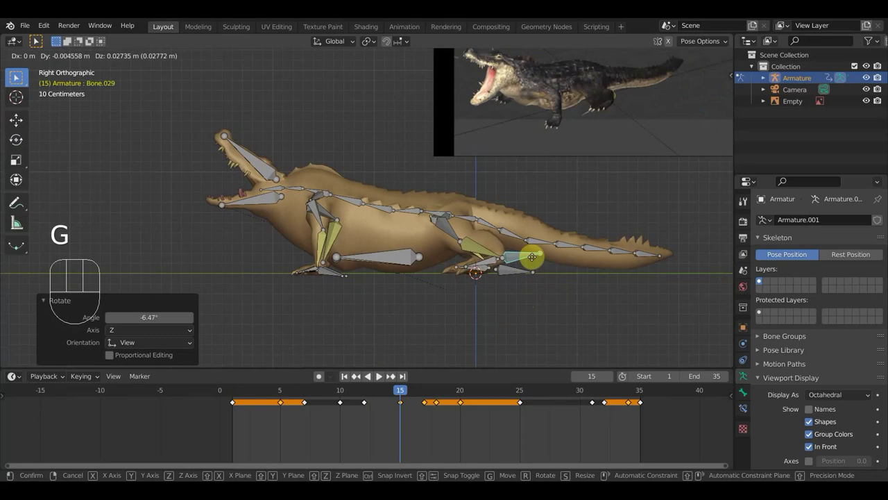
pyautogui.press('a')
pyautogui.press('i')
# Scrub forward, hide the bone overlays and play the walk loop to check the motion
pyautogui.moveTo(407, 393); pyautogui.dragTo(450, 410)
pyautogui.click(648, 60)
pyautogui.middleClick(492, 314)
pyautogui.press('space')
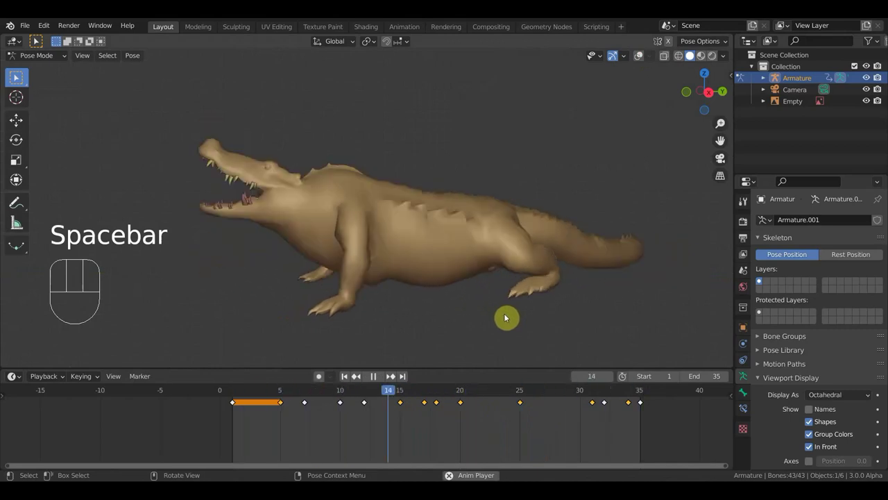
# Show bones and reference, select the hind-leg bones and duplicate their keyframes between frames 20 and 25
pyautogui.press('space')
pyautogui.click(461, 392)
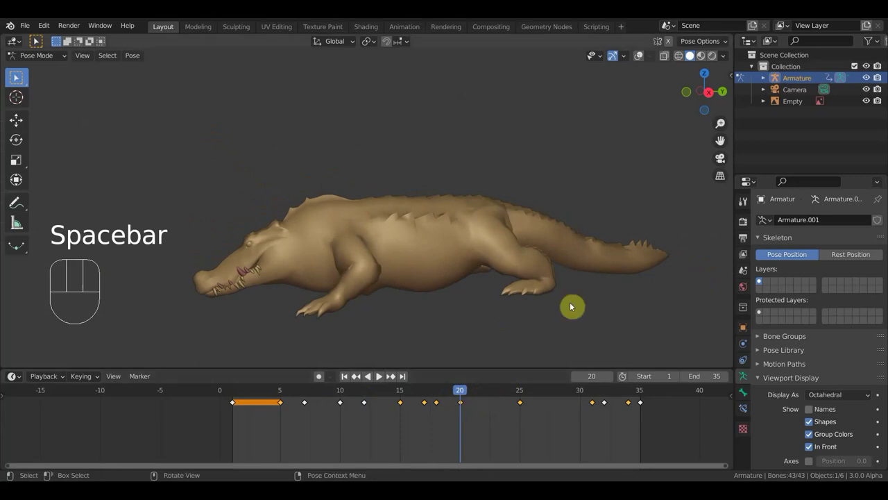
pyautogui.click(644, 59)
pyautogui.middleClick(598, 269)
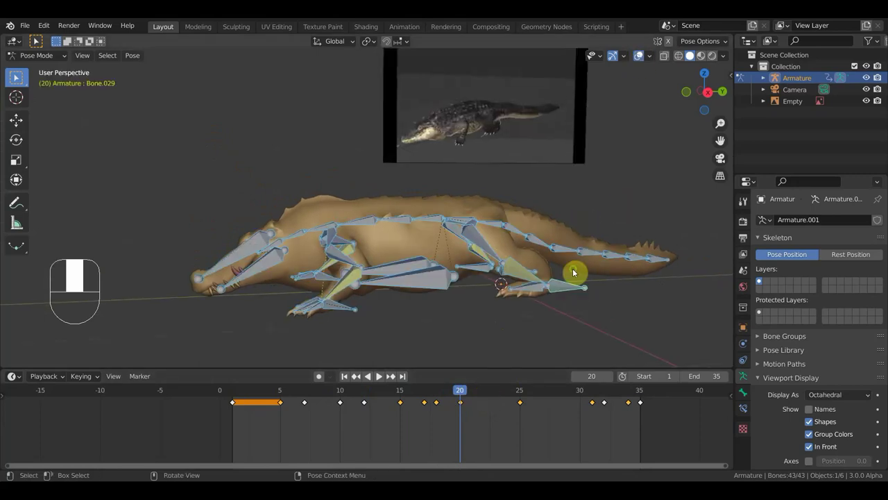
pyautogui.moveTo(575, 320); pyautogui.dragTo(554, 358)
pyautogui.click(554, 374)
pyautogui.click(553, 357)
pyautogui.middleClick(532, 343)
pyautogui.click(471, 422)
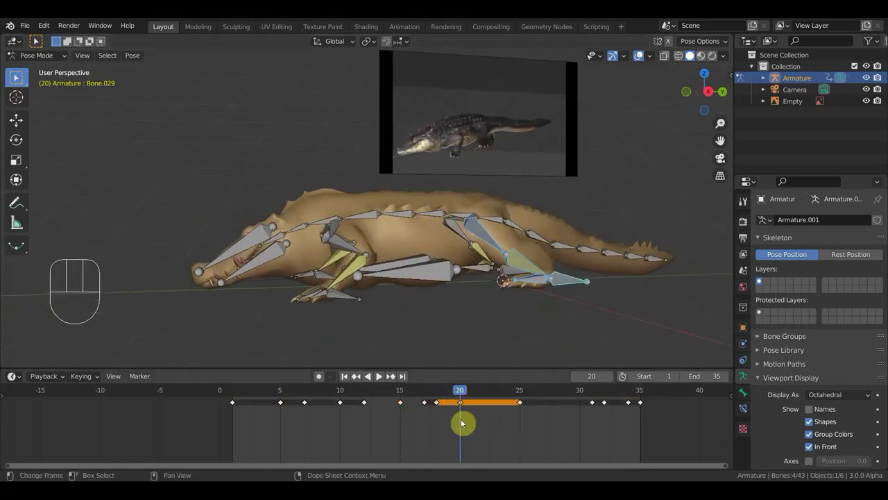
pyautogui.press('shift+d')
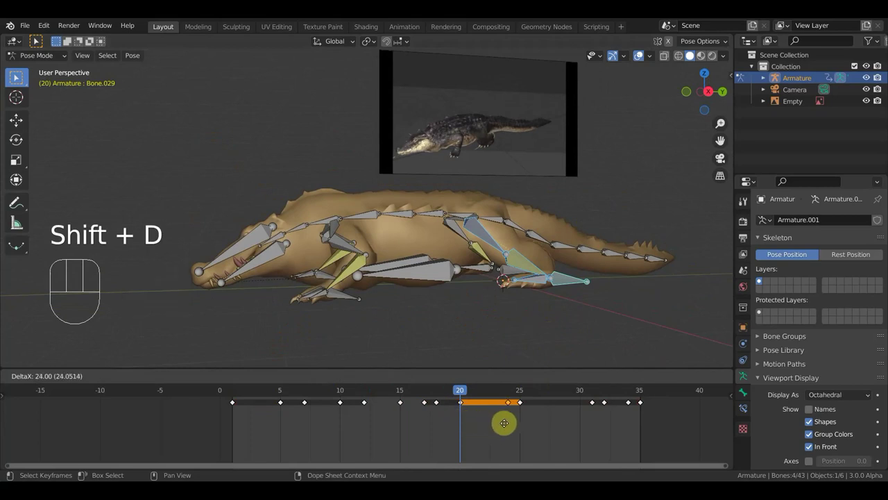
# Play the walk loop mesh-only from several angles, stop at frame 28 and switch to Right Ortho
pyautogui.press('space')
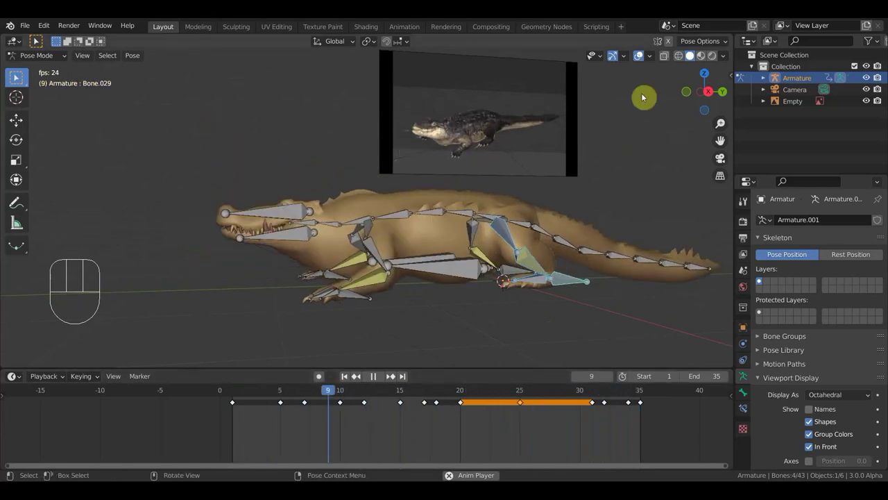
pyautogui.click(641, 56)
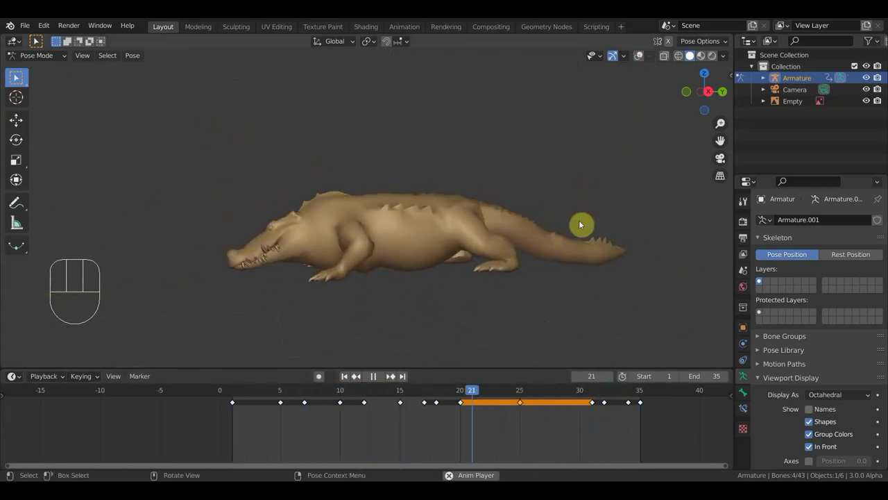
pyautogui.middleClick(581, 226)
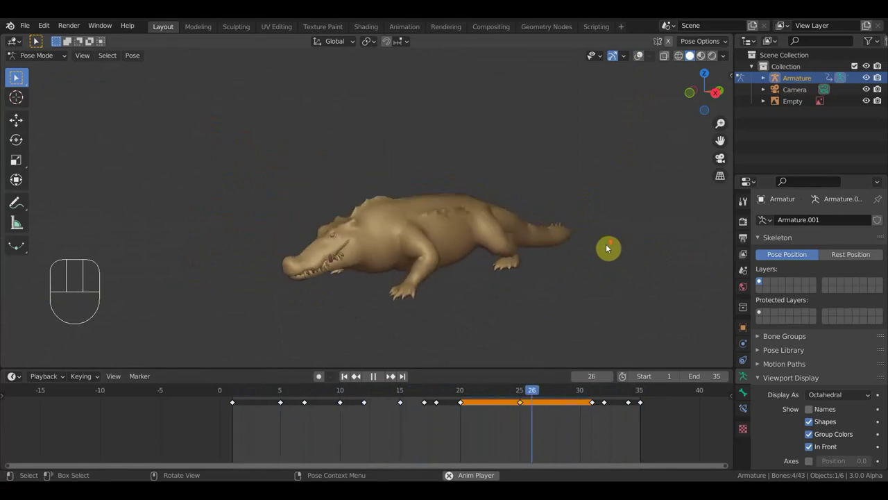
pyautogui.middleClick(573, 256)
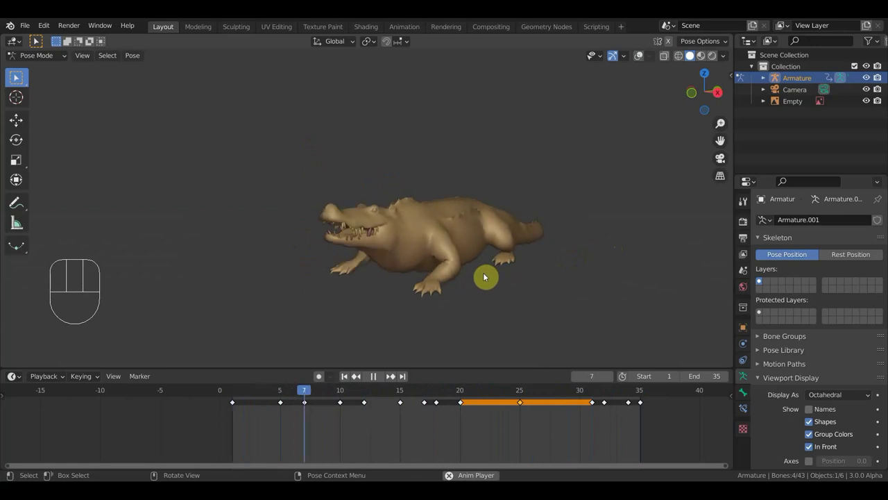
pyautogui.press('space')
pyautogui.middleClick(458, 289)
pyautogui.press('KP_3')
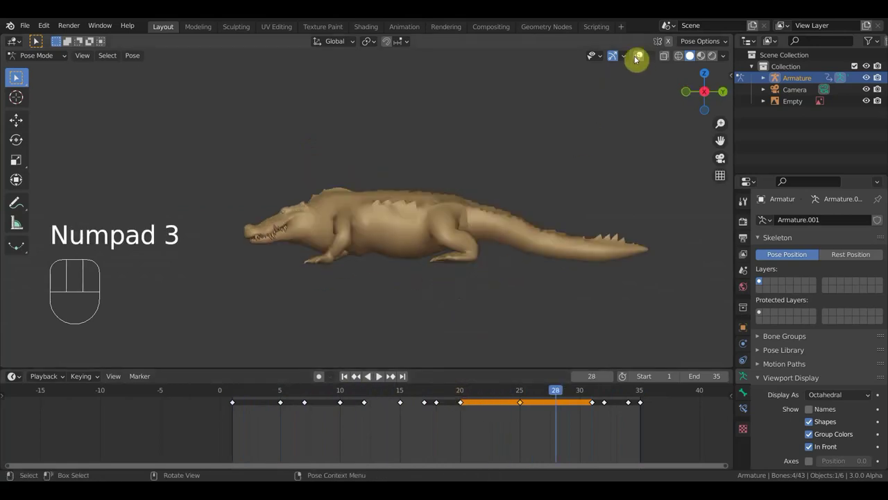
# Scrub to frame 18, repose the front leg bone and keyframe it
pyautogui.click(369, 394)
pyautogui.moveTo(369, 390); pyautogui.dragTo(430, 394)
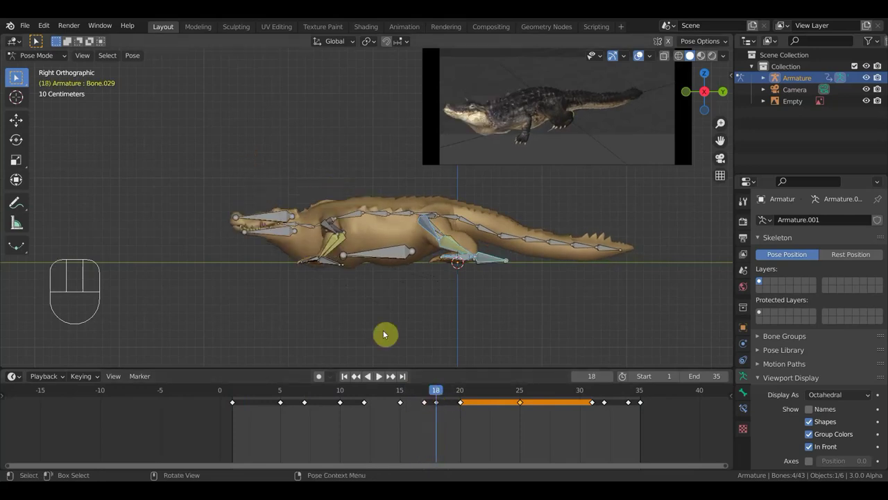
pyautogui.click(347, 275)
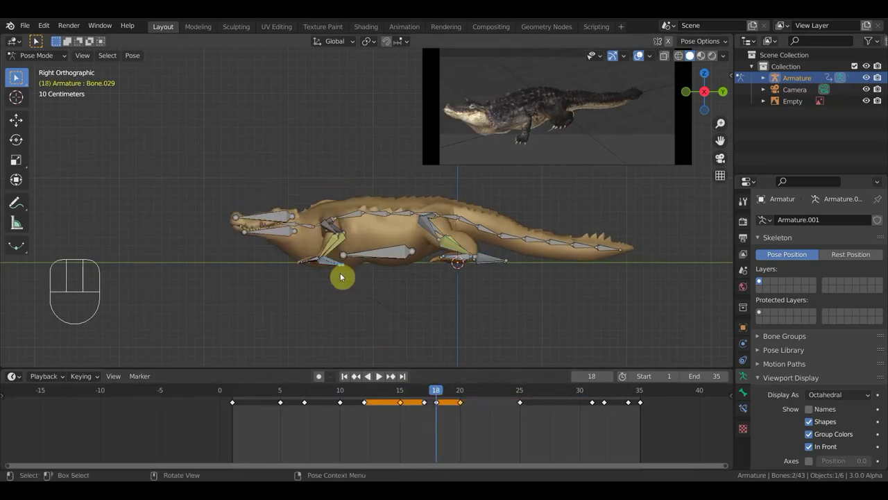
pyautogui.press('g')
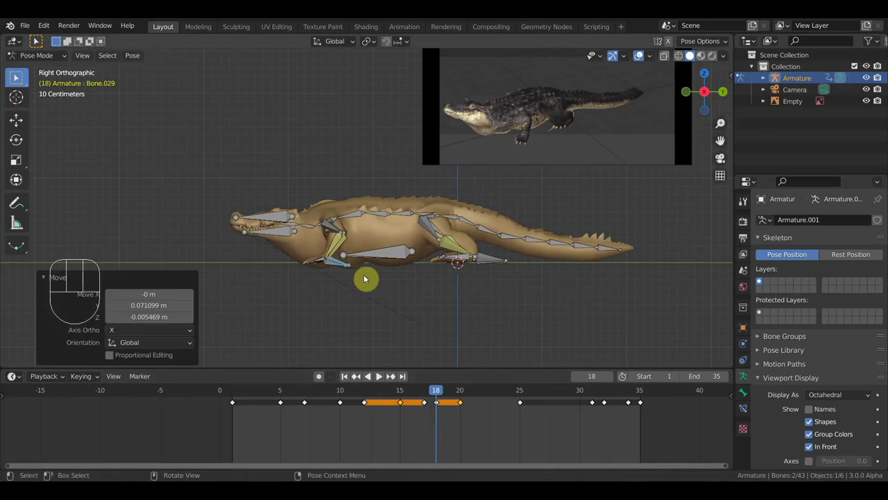
pyautogui.press('a')
pyautogui.press('i')
# Scrub forward through frames 25–27 and adjust the front leg's placement further
pyautogui.moveTo(436, 393); pyautogui.dragTo(503, 396)
pyautogui.moveTo(503, 392); pyautogui.dragTo(510, 354)
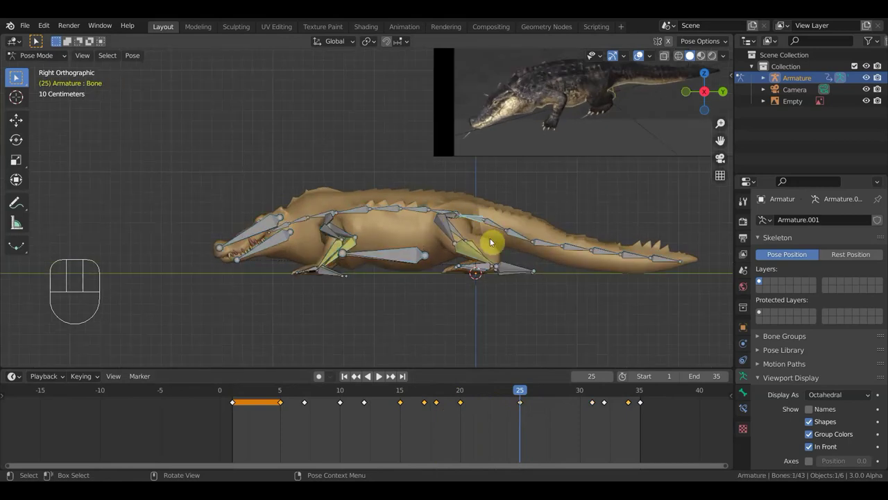
# At frame 25, tilt the spine bone above the hind leg to match the reference
pyautogui.press('r')
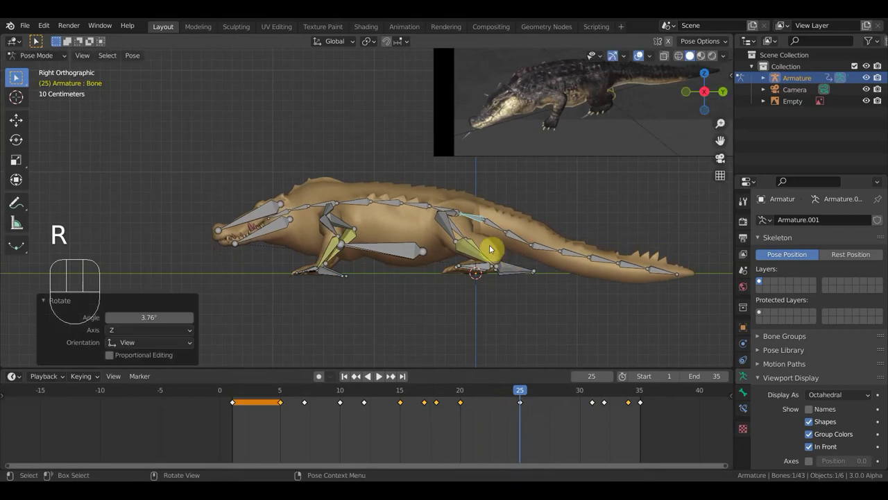
pyautogui.click(501, 229)
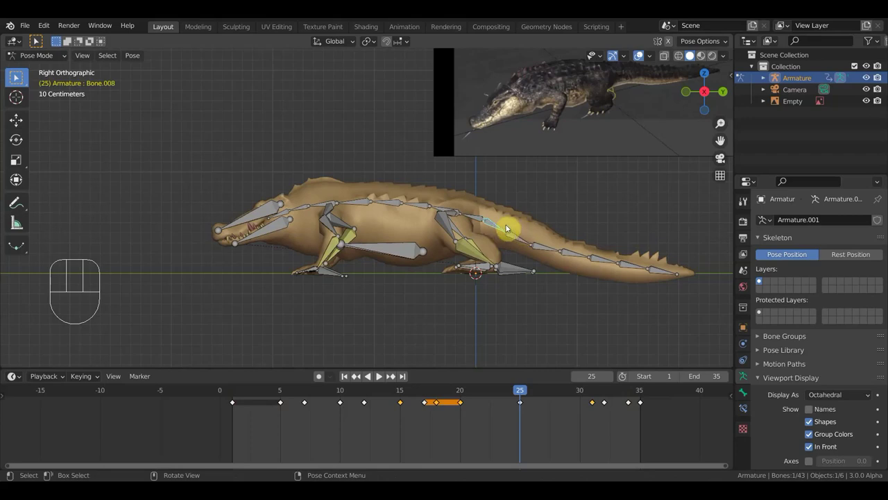
pyautogui.press('ctrl+z')
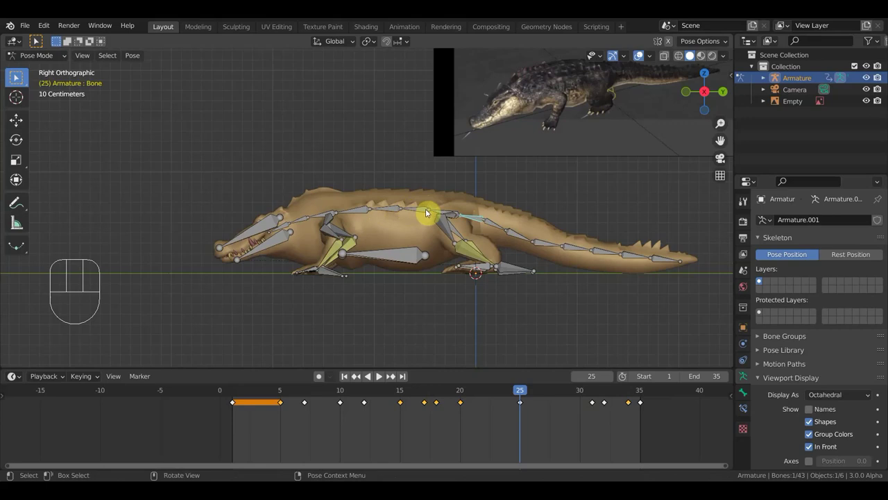
pyautogui.press('r')
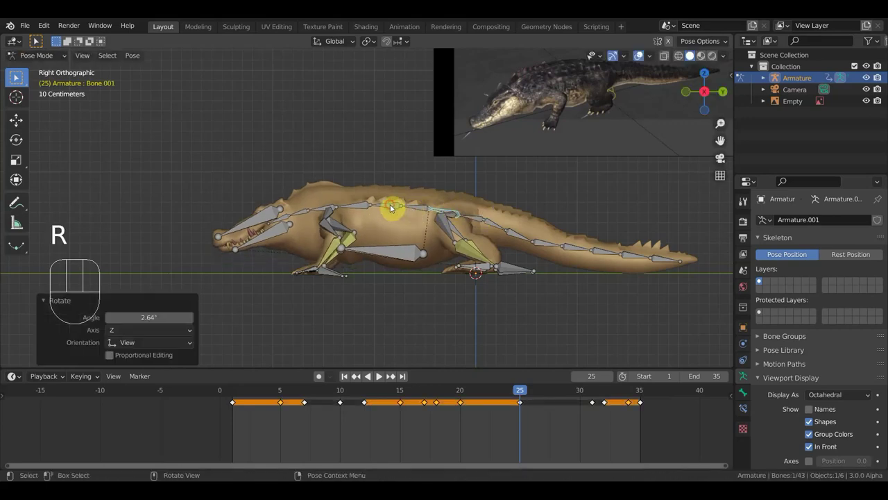
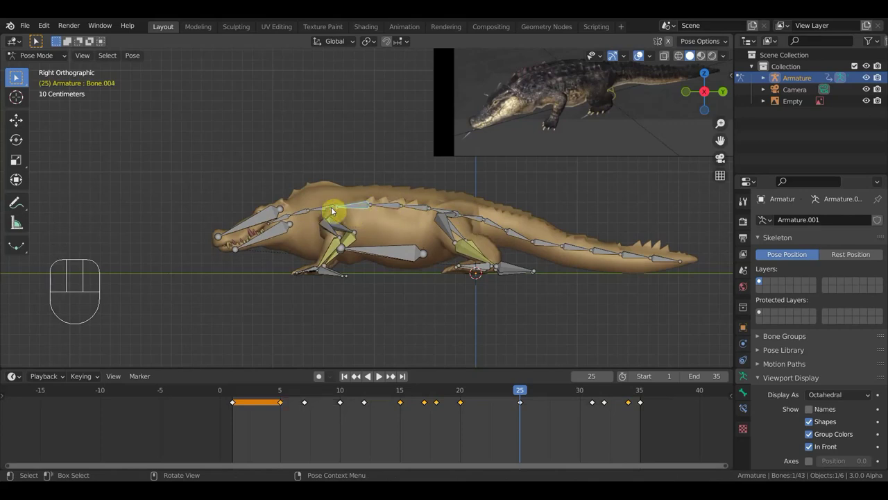
# Rotate the next spine bone forward, keyframe it, and scrub back to the start
pyautogui.press('r')
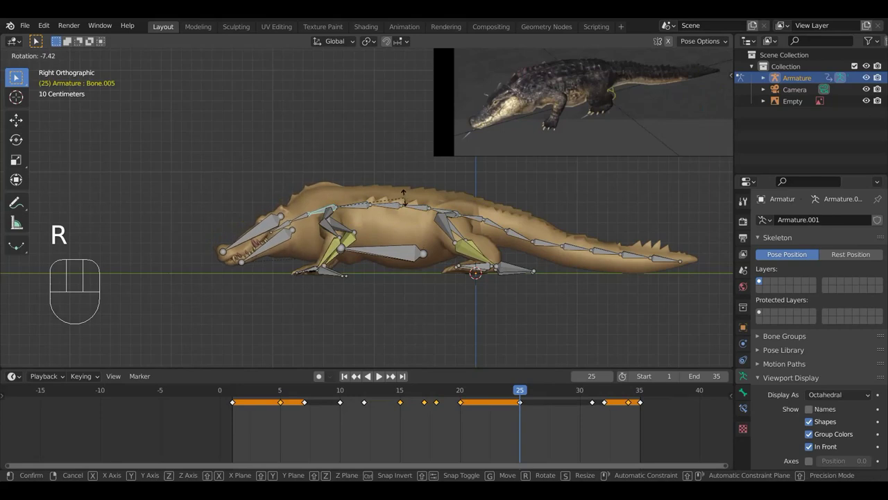
pyautogui.press('a')
pyautogui.press('i')
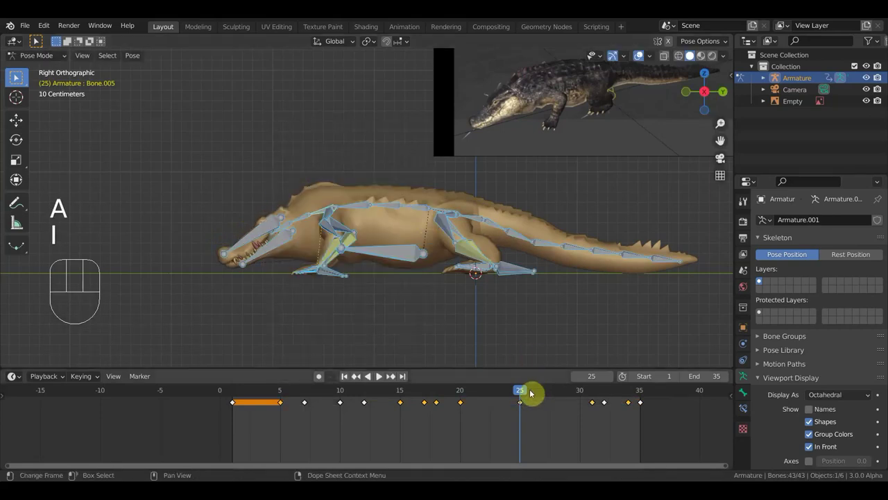
pyautogui.moveTo(526, 390); pyautogui.dragTo(418, 379)
# Play the walk loop mesh-only and orbit all around the crocodile, from above, head and front
pyautogui.press('space')
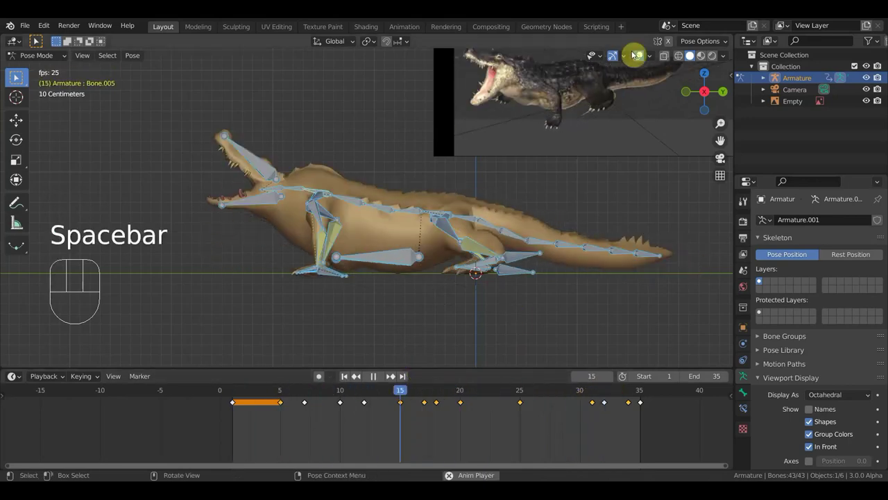
pyautogui.click(645, 55)
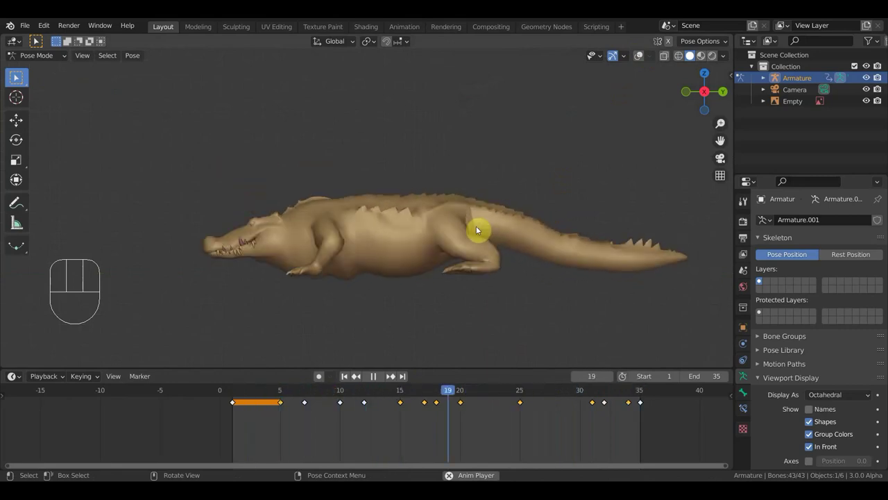
pyautogui.middleClick(478, 227)
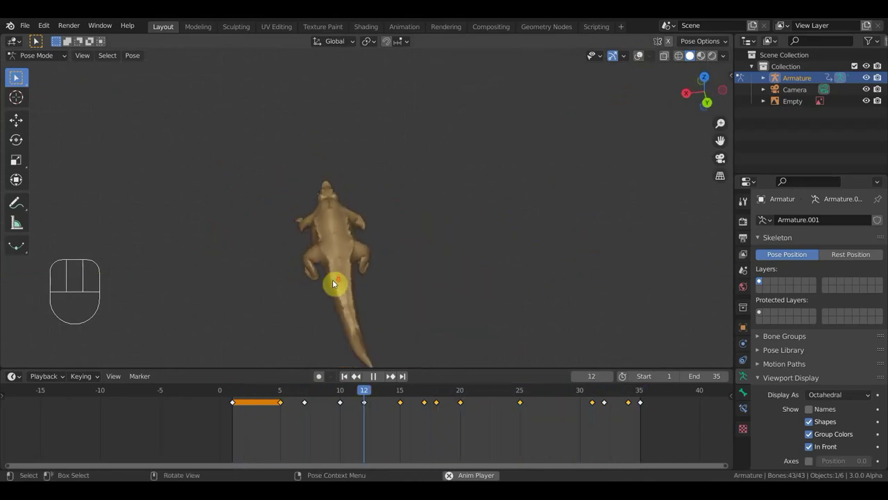
pyautogui.middleClick(341, 280)
pyautogui.middleClick(417, 226)
pyautogui.middleClick(542, 243)
pyautogui.middleClick(456, 260)
pyautogui.middleClick(482, 253)
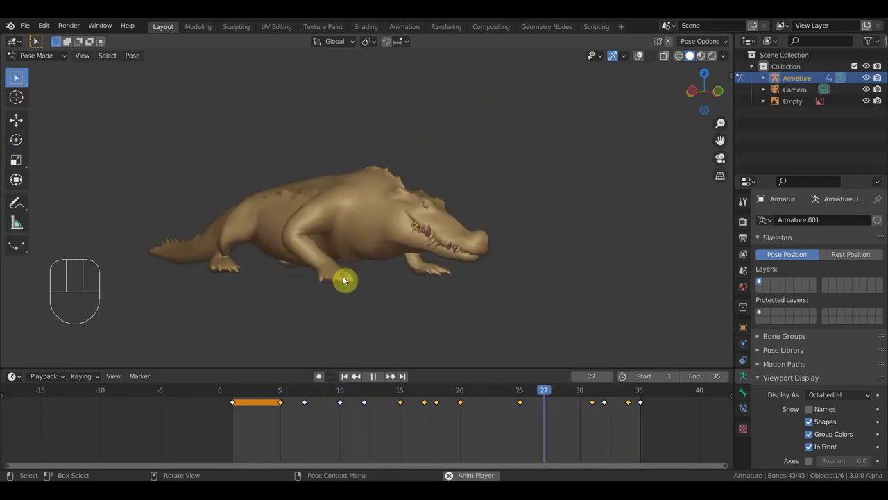
pyautogui.moveTo(370, 265); pyautogui.dragTo(231, 272)
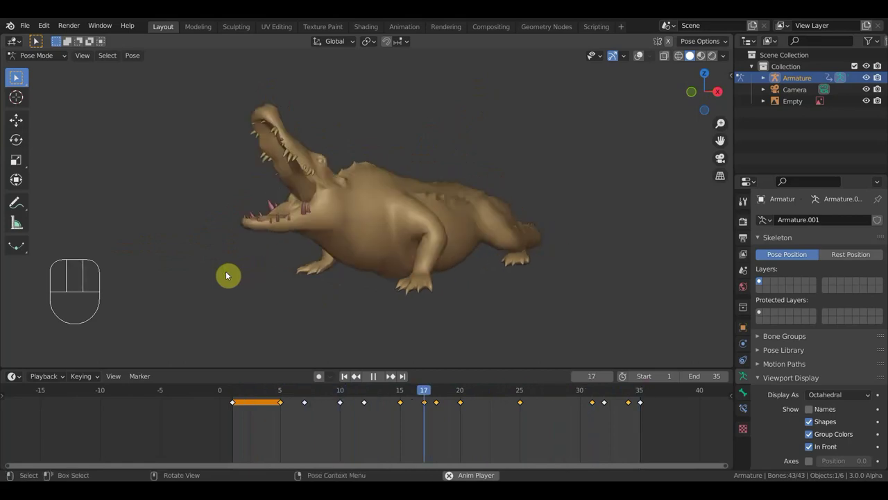